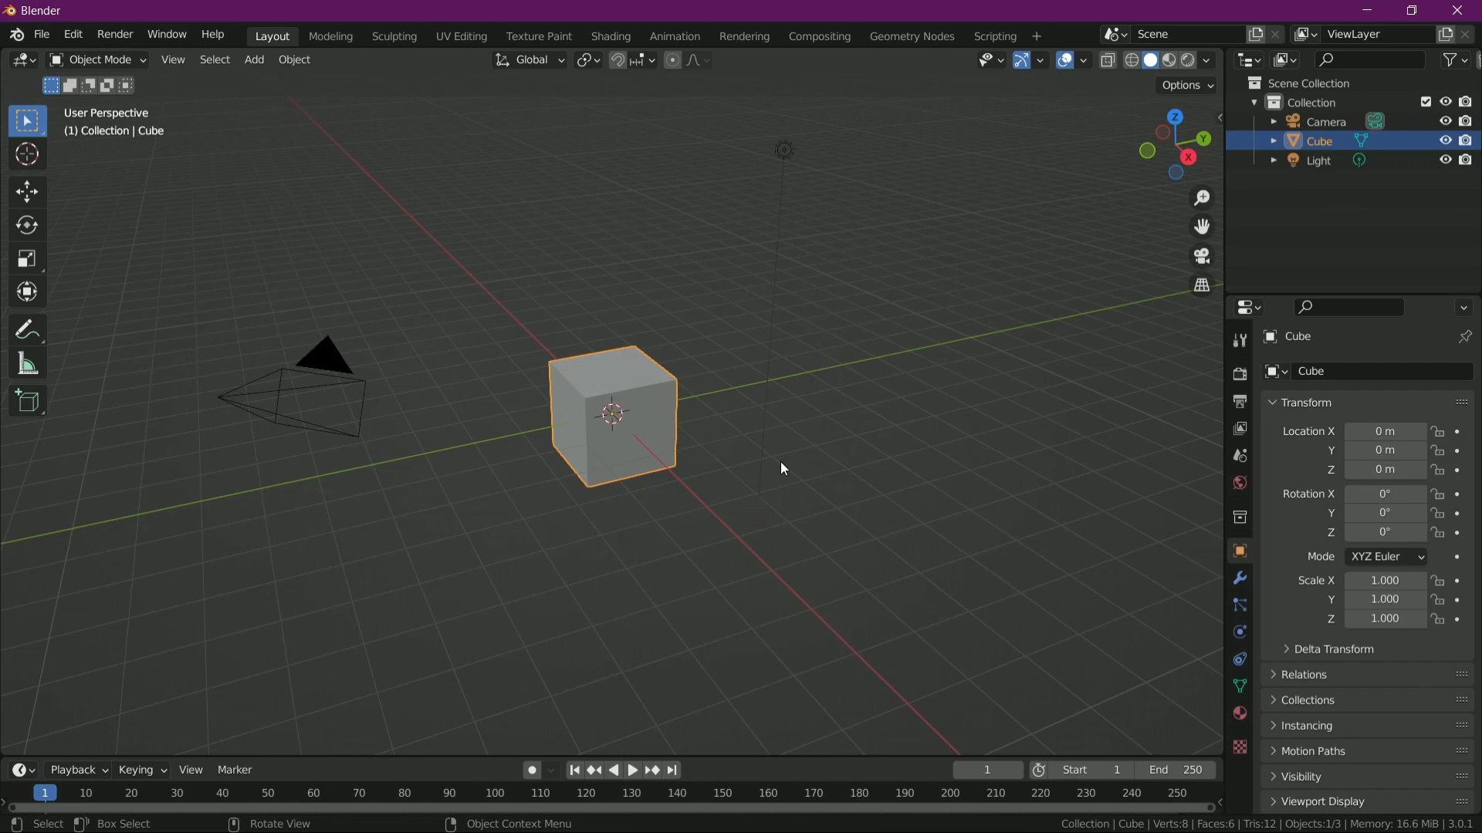
- Scale the default cube into a brick slab, Y about 0.47 and Z about 0.30
{"action": "left_click", "coordinate": [837, 525]}
{"action": "left_click_drag", "start_coordinate": [695, 614], "coordinate": [616, 537]}
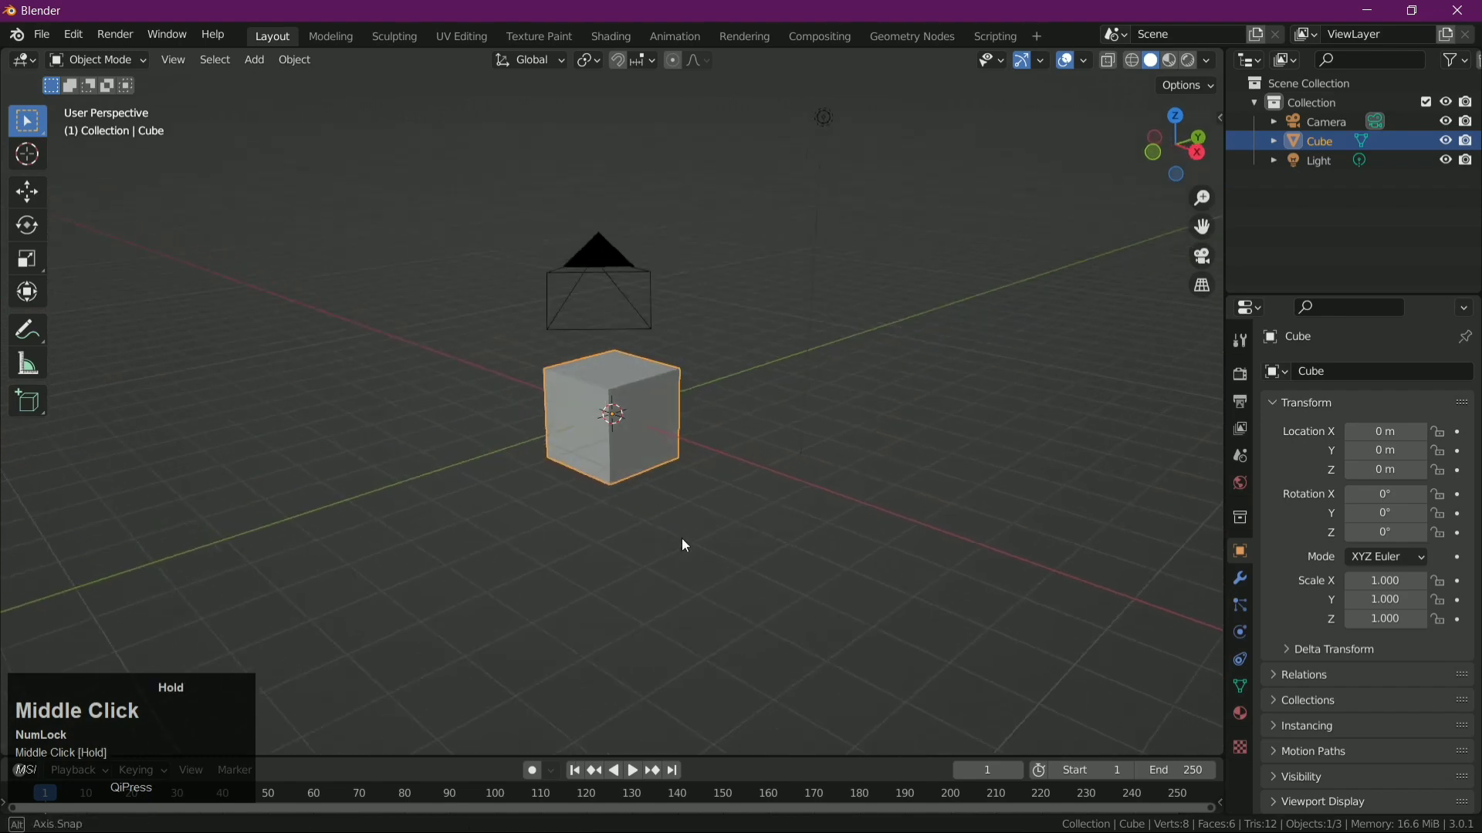
{"action": "key", "text": "s"}
{"action": "key", "text": "y"}
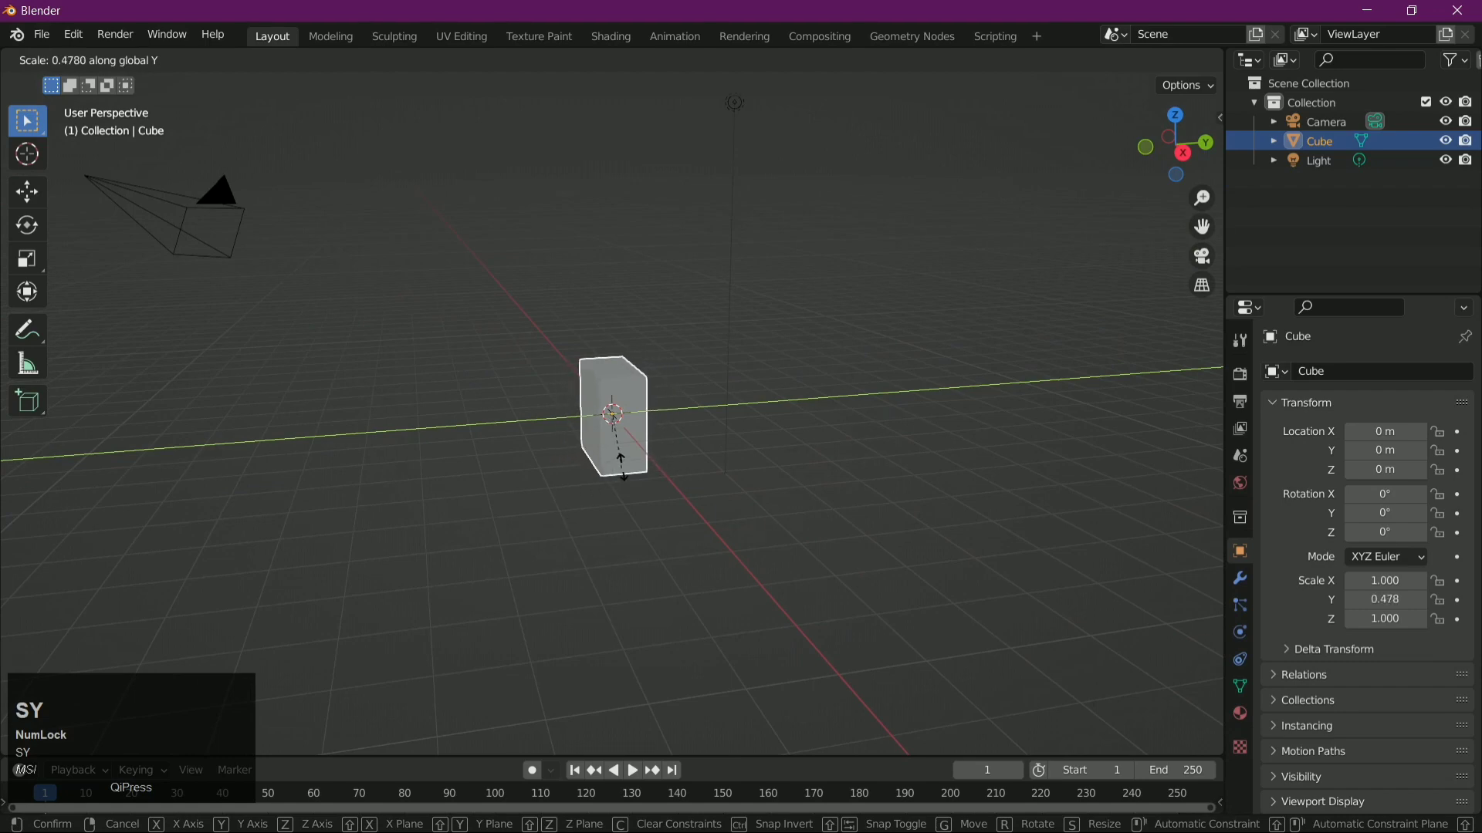
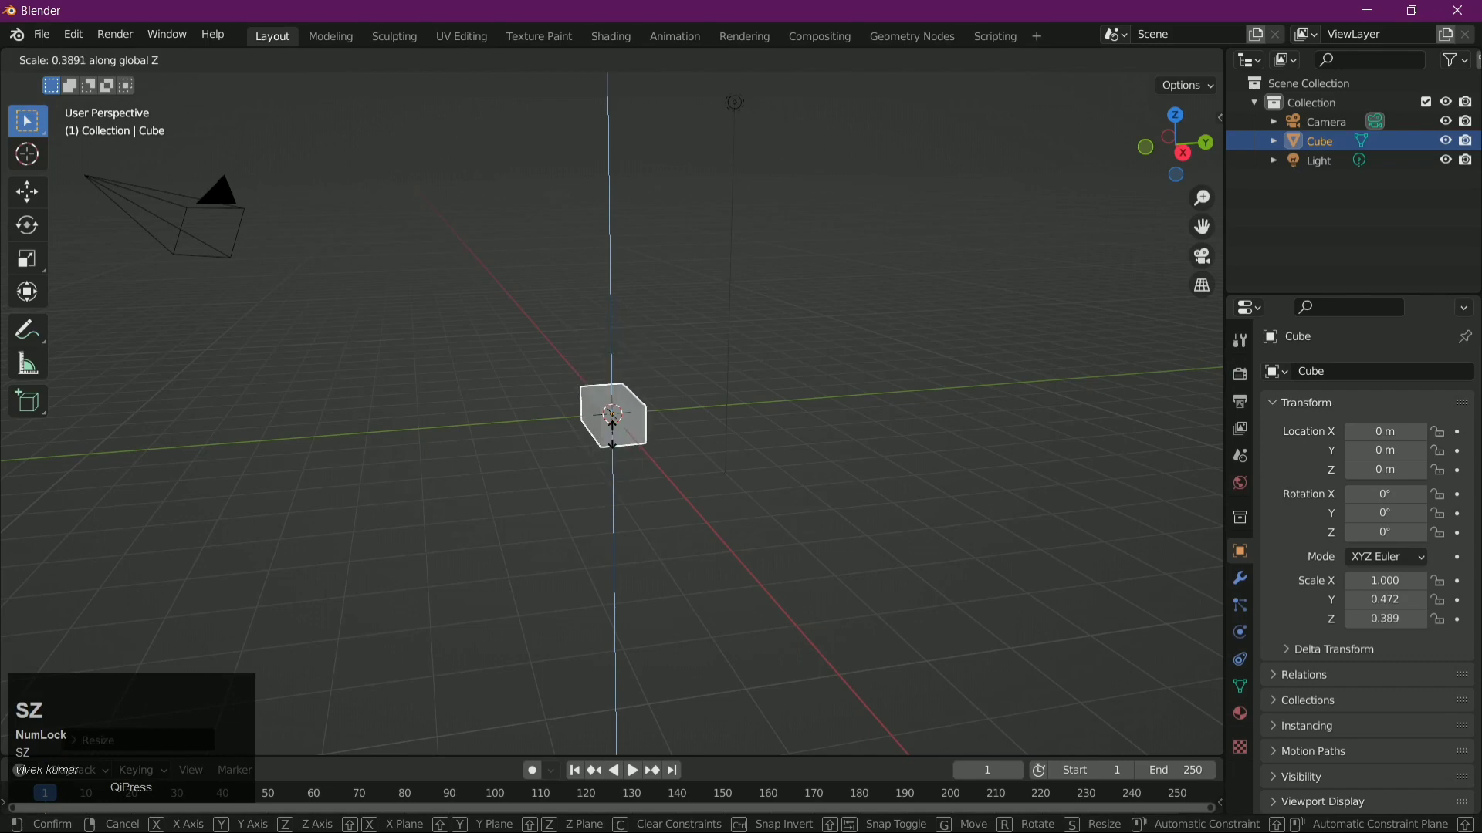
{"action": "left_click", "coordinate": [615, 432]}
{"action": "left_click_drag", "start_coordinate": [625, 546], "coordinate": [780, 517]}
{"action": "scroll", "scroll_direction": "up", "scroll_amount": 3}
{"action": "left_click_drag", "start_coordinate": [775, 614], "coordinate": [1188, 149]}
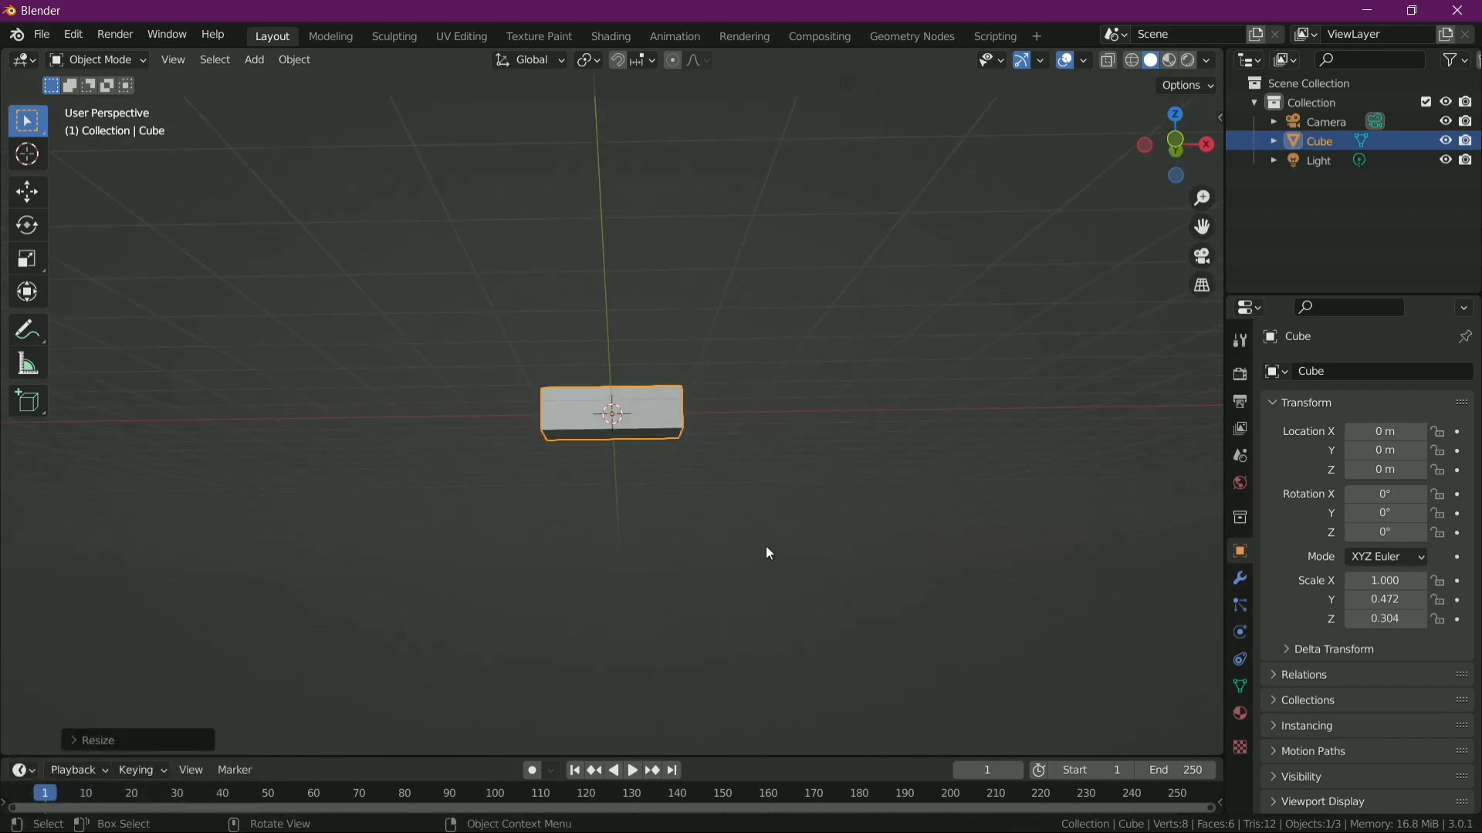
- From front view, raise the brick about 0.32 m on Z so it rests on the ground
{"action": "left_click", "coordinate": [1189, 148]}
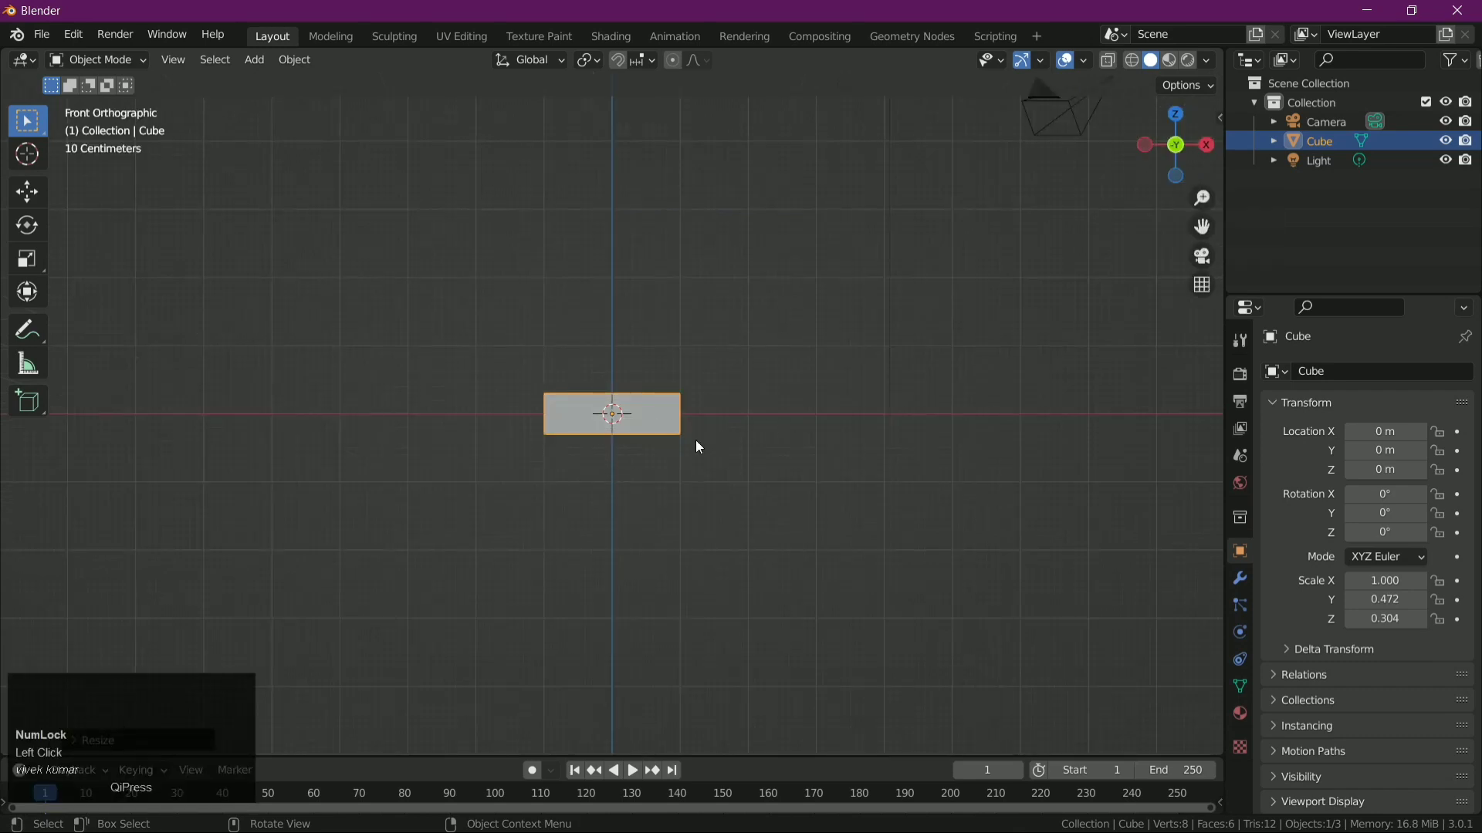
{"action": "left_click", "coordinate": [700, 474]}
{"action": "key", "text": "z"}
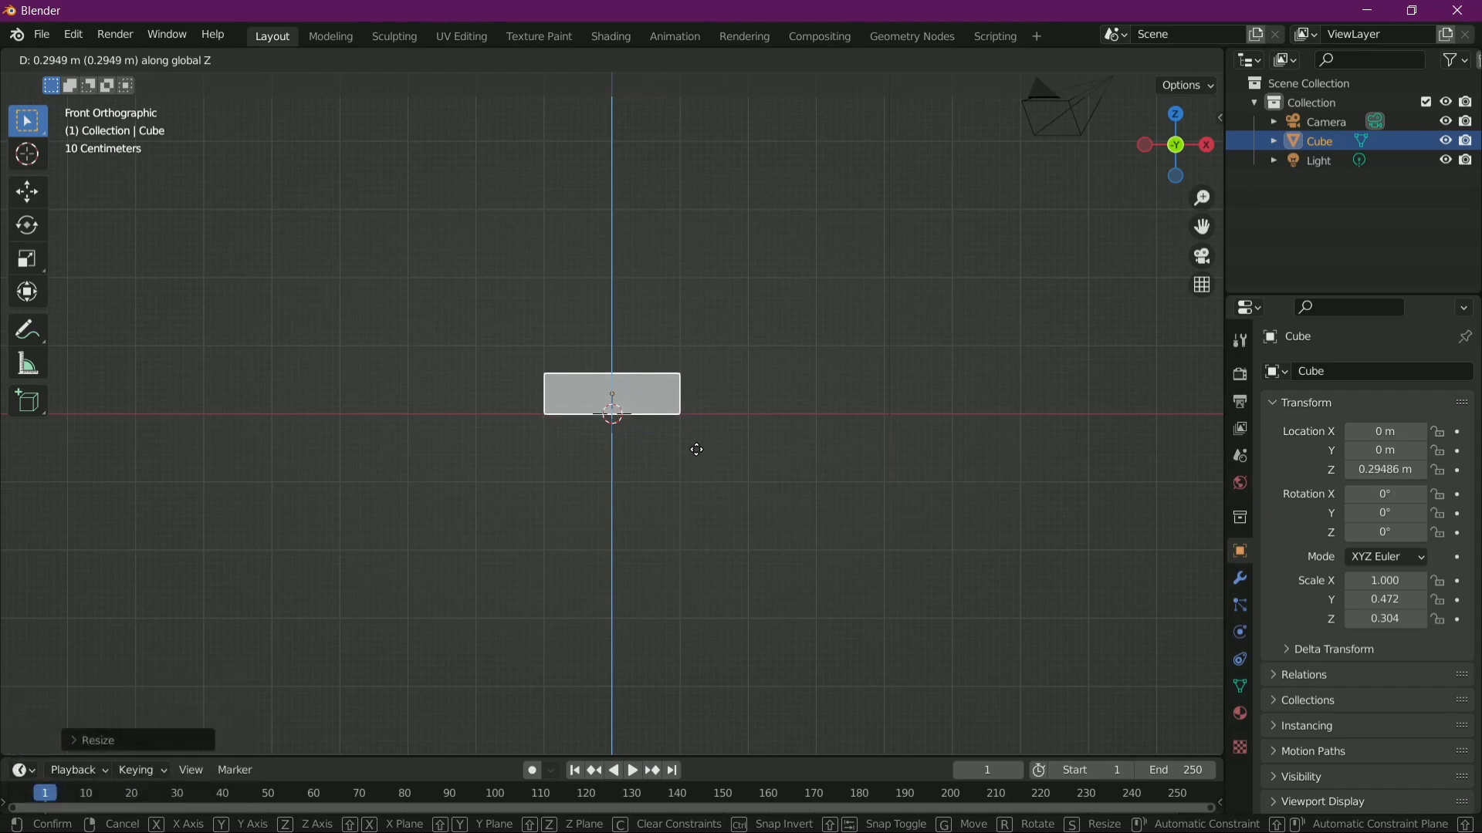
{"action": "left_click", "coordinate": [699, 451]}
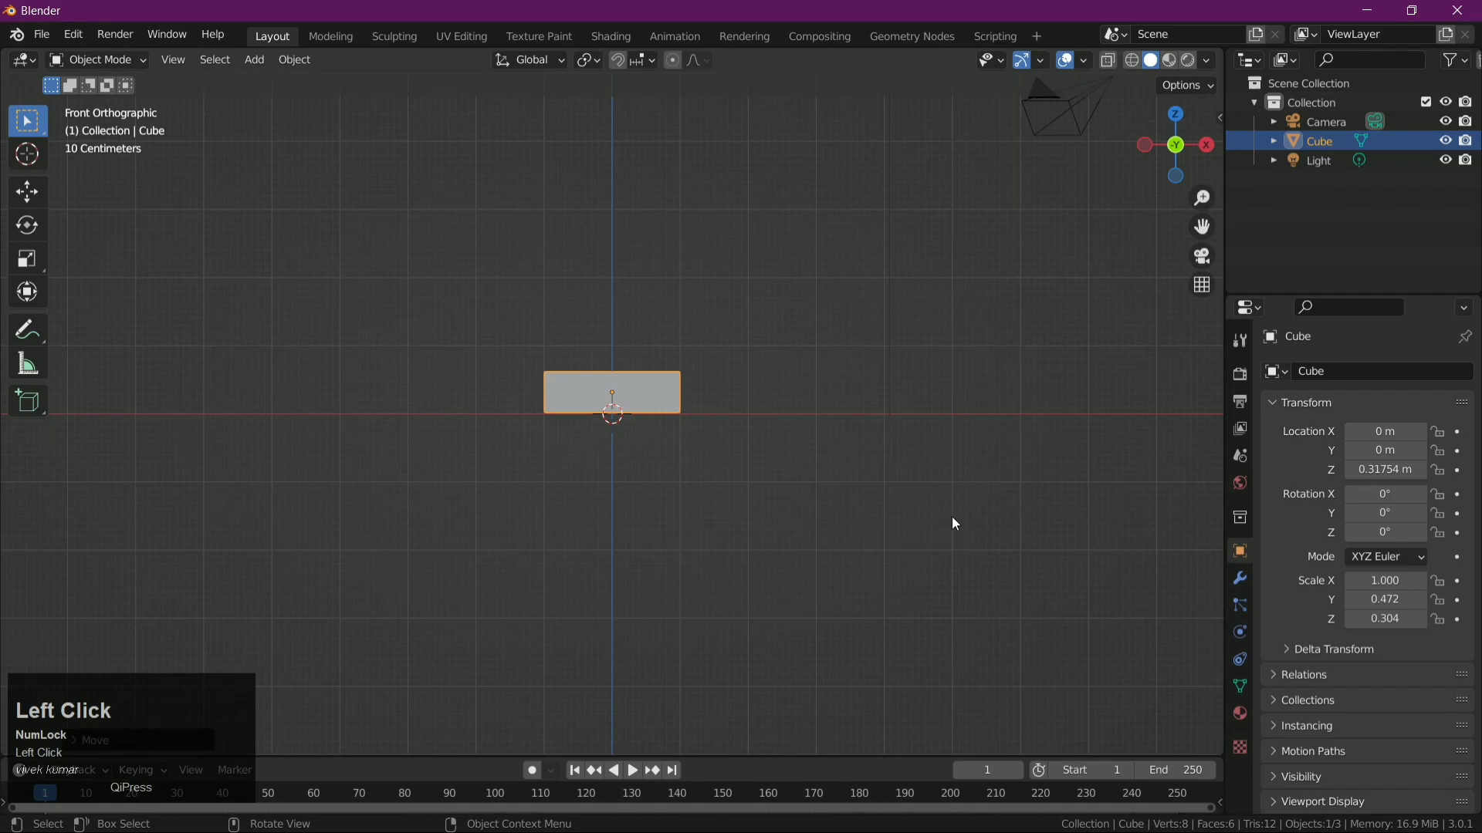
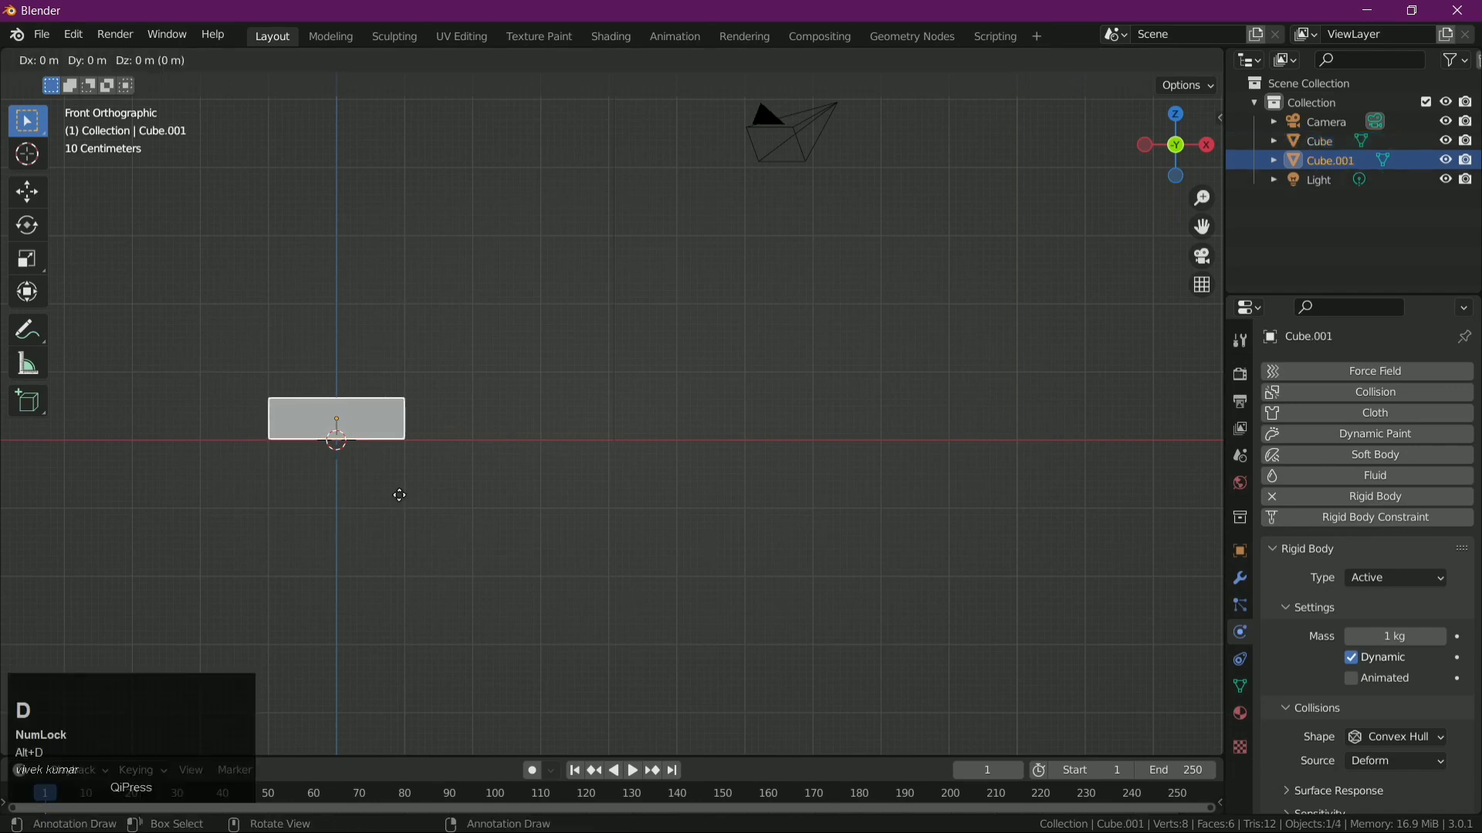
- Place the duplicated brick along X just right of the original, leaving a small gap
{"action": "key", "text": "x"}
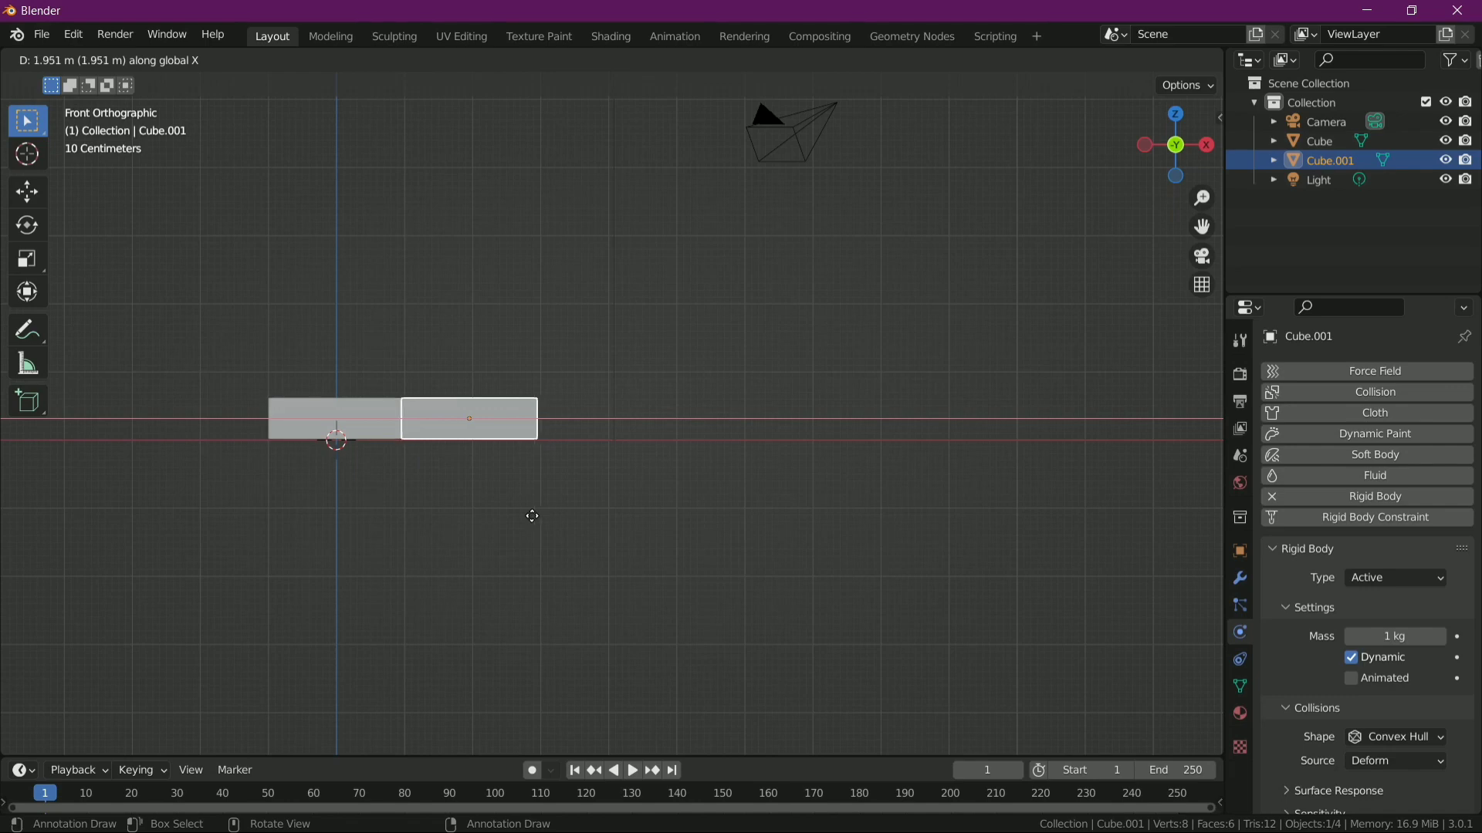
{"action": "left_click", "coordinate": [542, 520]}
{"action": "left_click_drag", "start_coordinate": [594, 500], "coordinate": [1180, 140]}
{"action": "left_click", "coordinate": [1180, 141]}
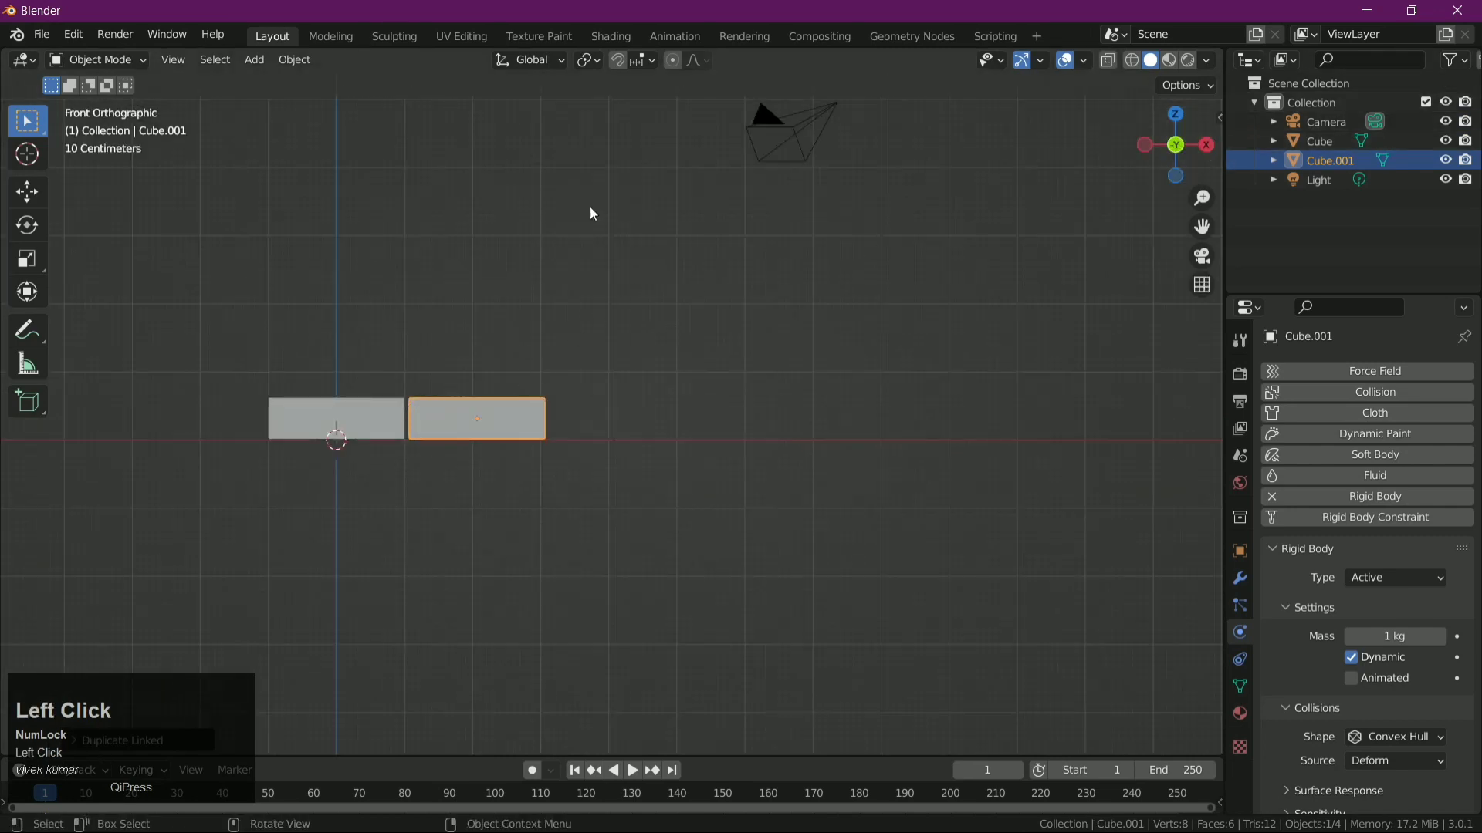
{"action": "double_click", "coordinate": [627, 62]}
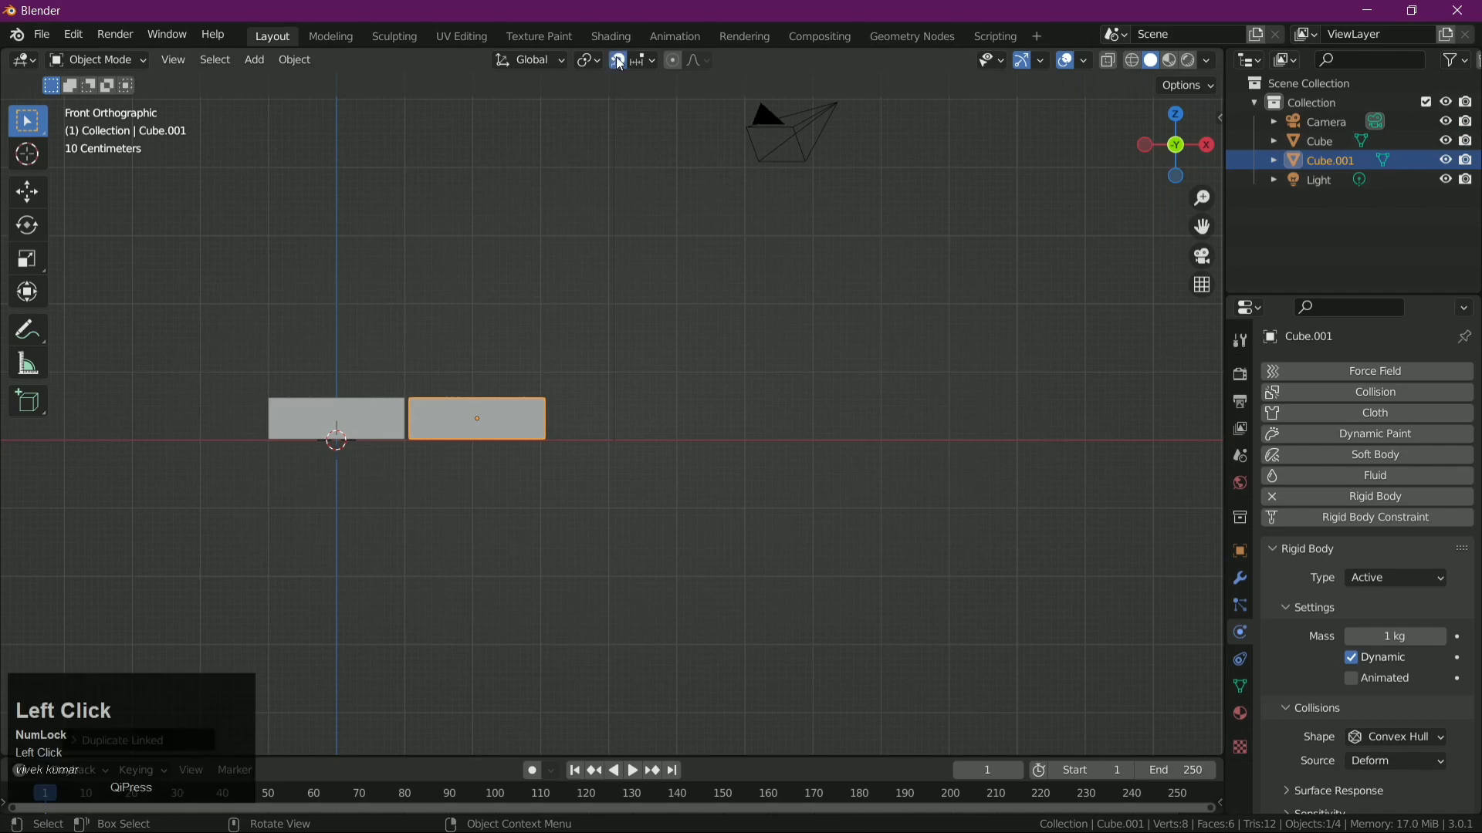
- Set Snap To Vertex and move the copied brick flush against the original's right end
{"action": "double_click", "coordinate": [644, 61]}
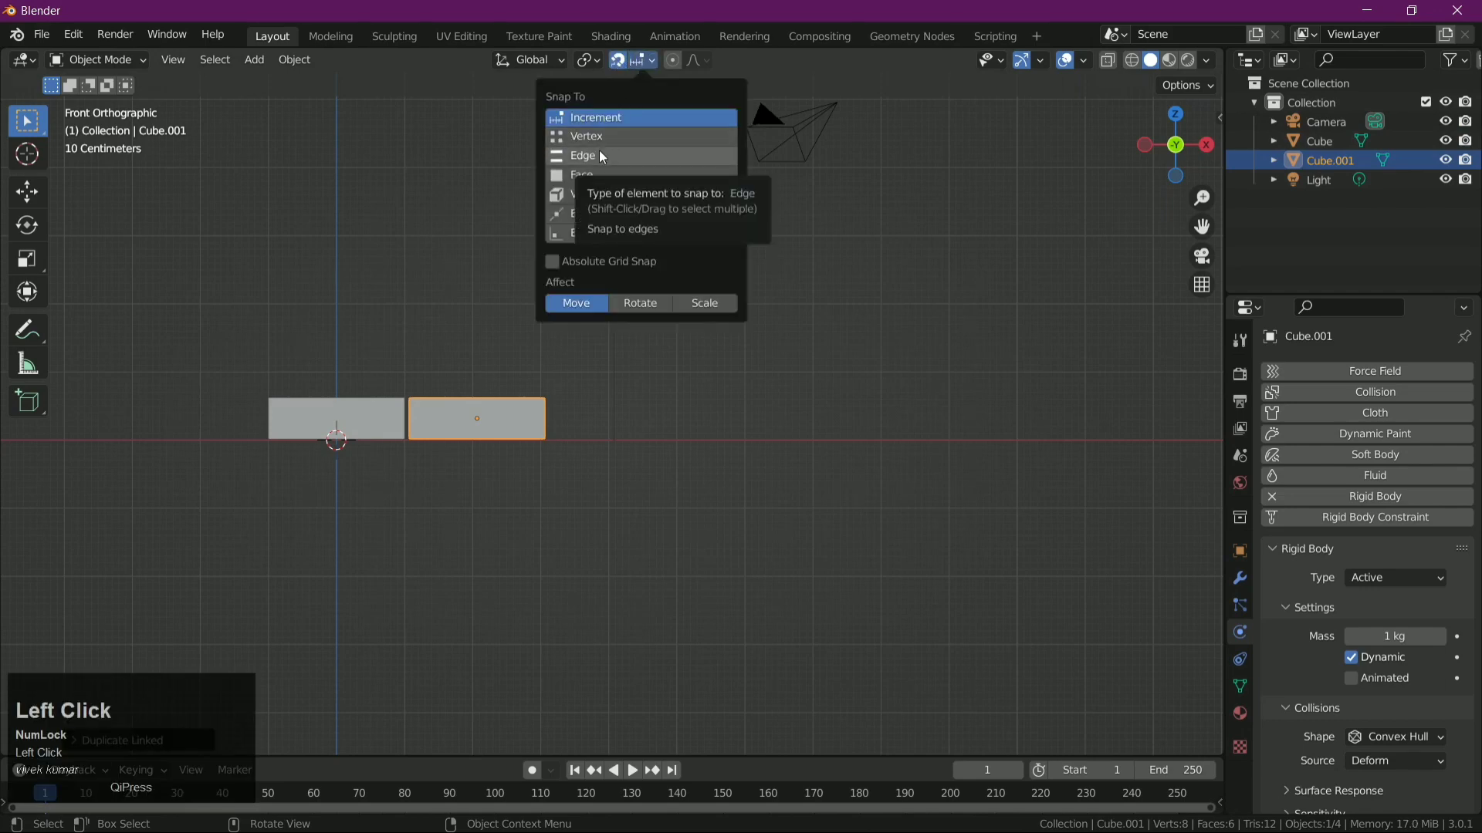
{"action": "left_click", "coordinate": [579, 140]}
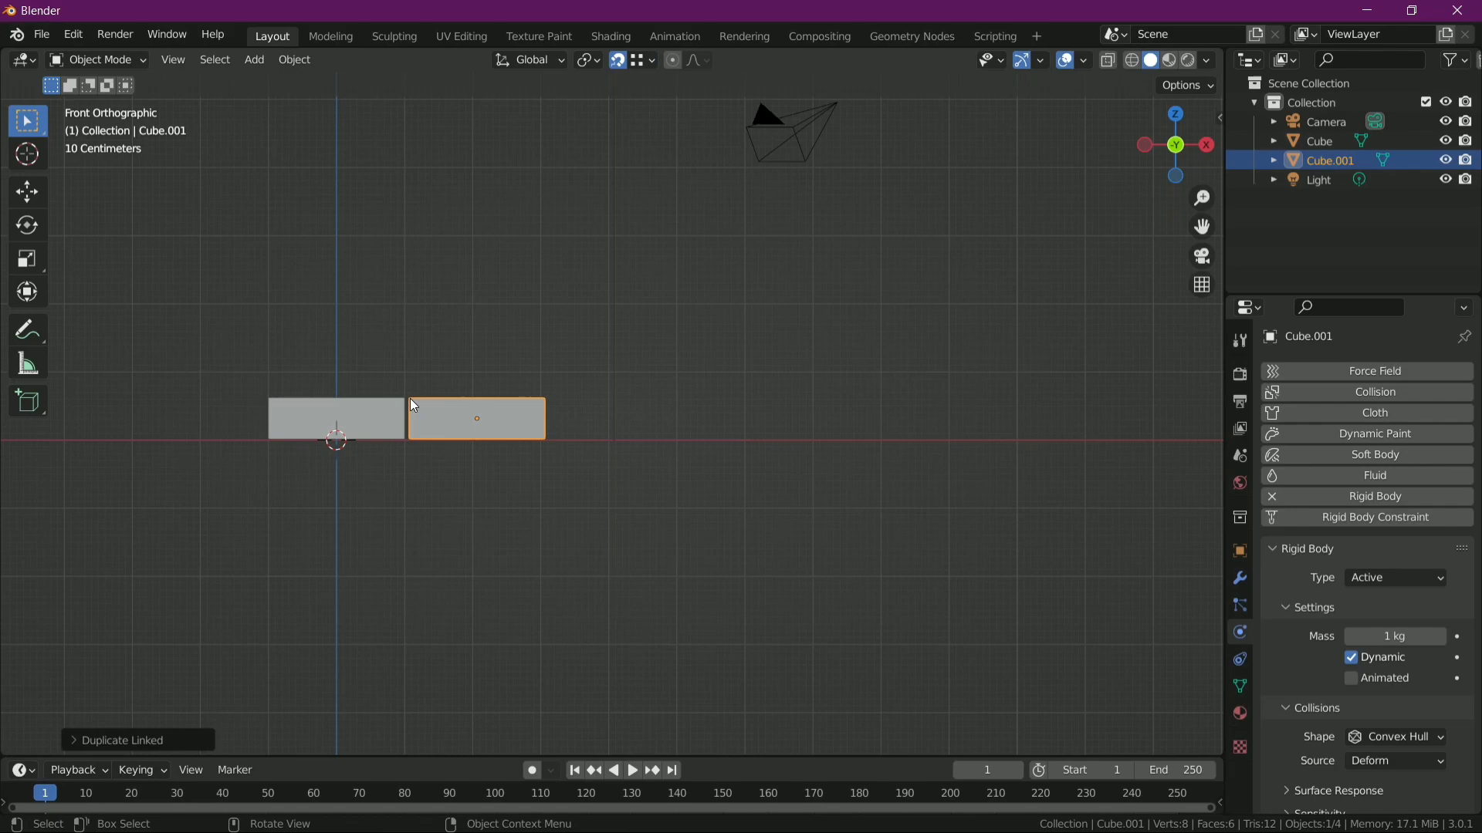
{"action": "left_click", "coordinate": [417, 395]}
{"action": "key", "text": "g"}
{"action": "left_click", "coordinate": [413, 401]}
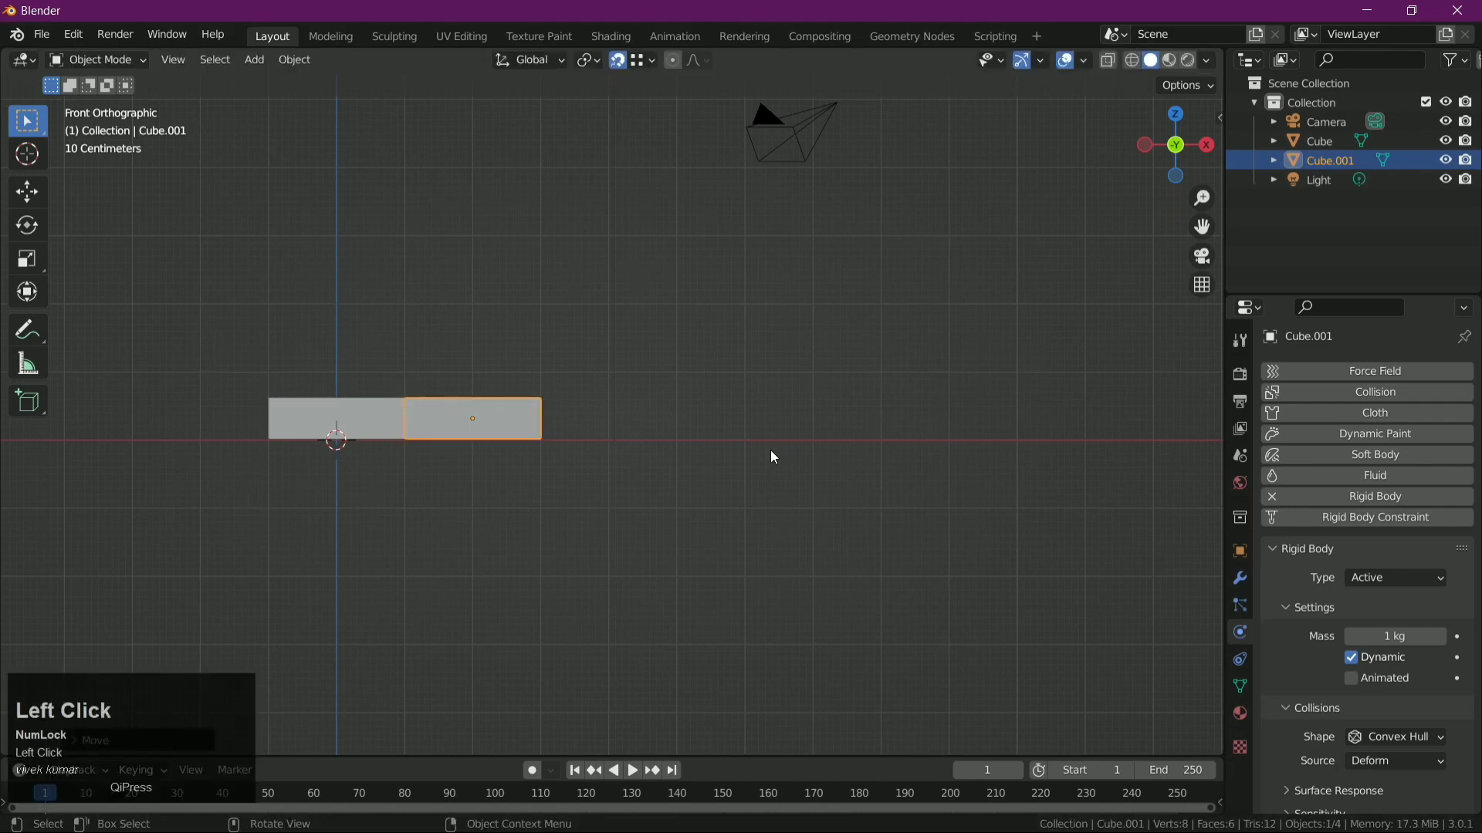
- Dismiss an accidental delete prompt and cancel the stray move, keeping the brick flush
{"action": "left_click_drag", "start_coordinate": [670, 424], "coordinate": [1190, 155]}
{"action": "left_click", "coordinate": [1190, 154]}
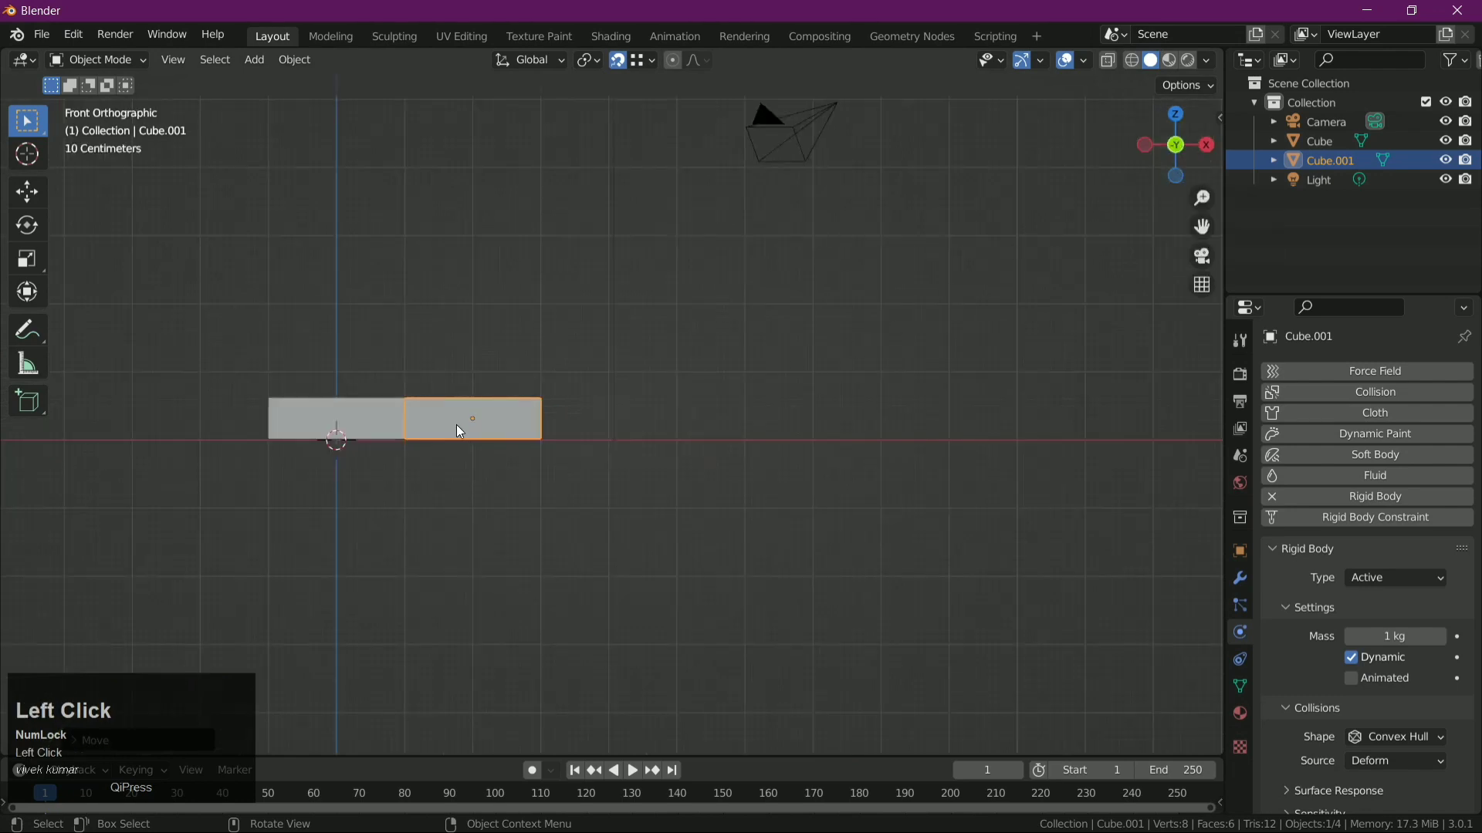
{"action": "key", "text": "alt+d"}
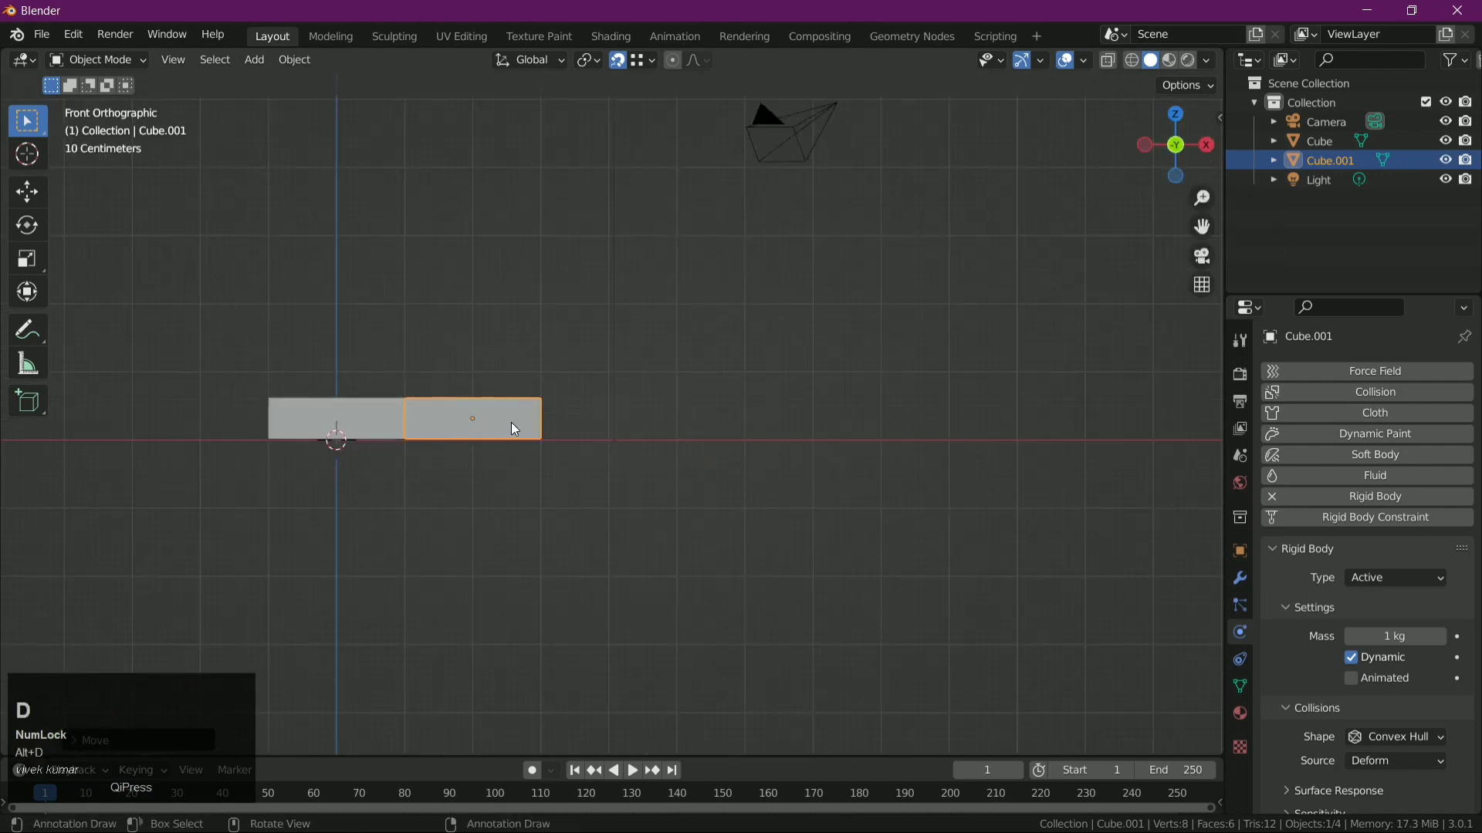
{"action": "key", "text": "x"}
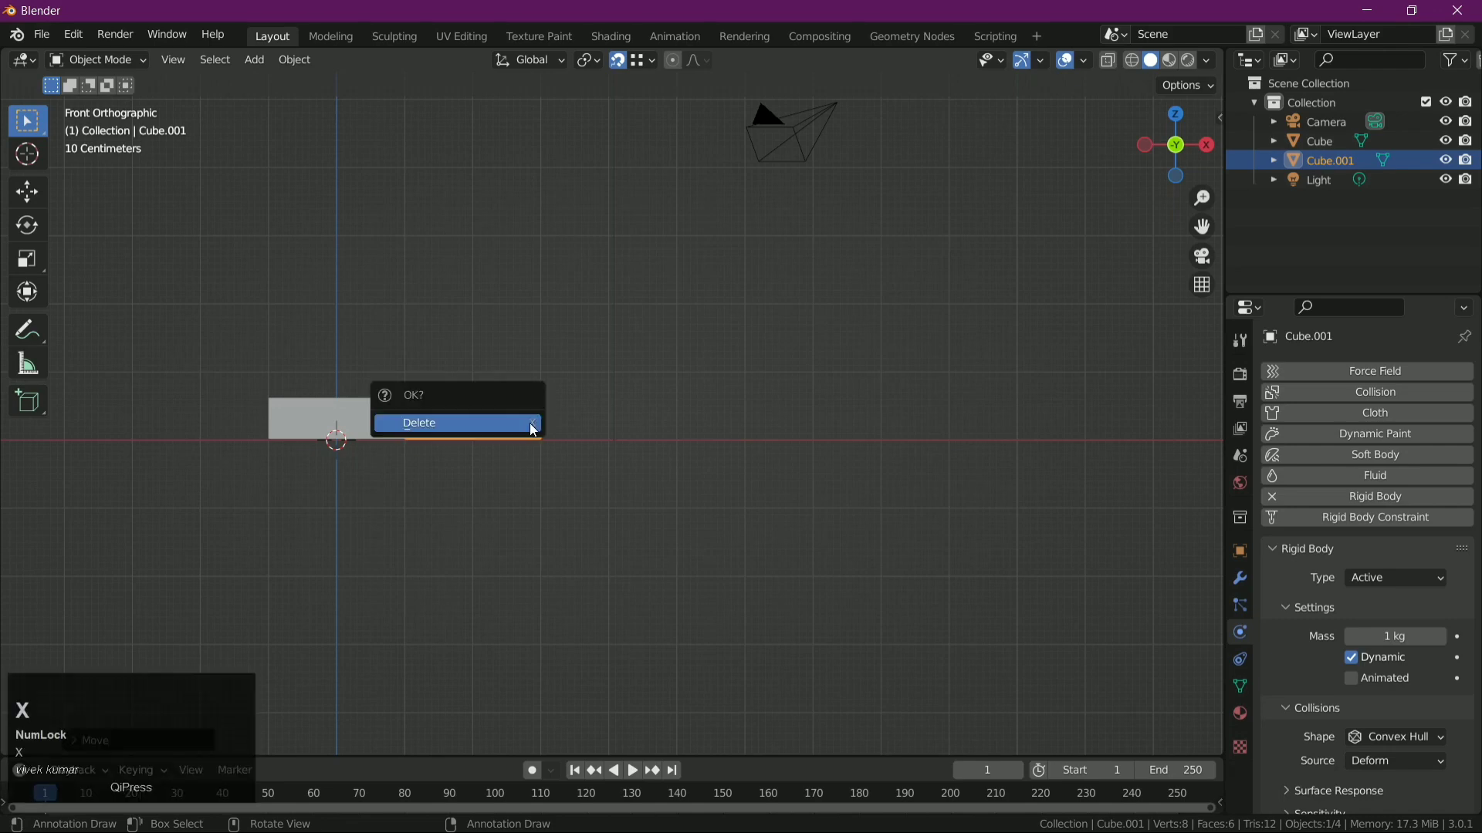
{"action": "left_click", "coordinate": [666, 396]}
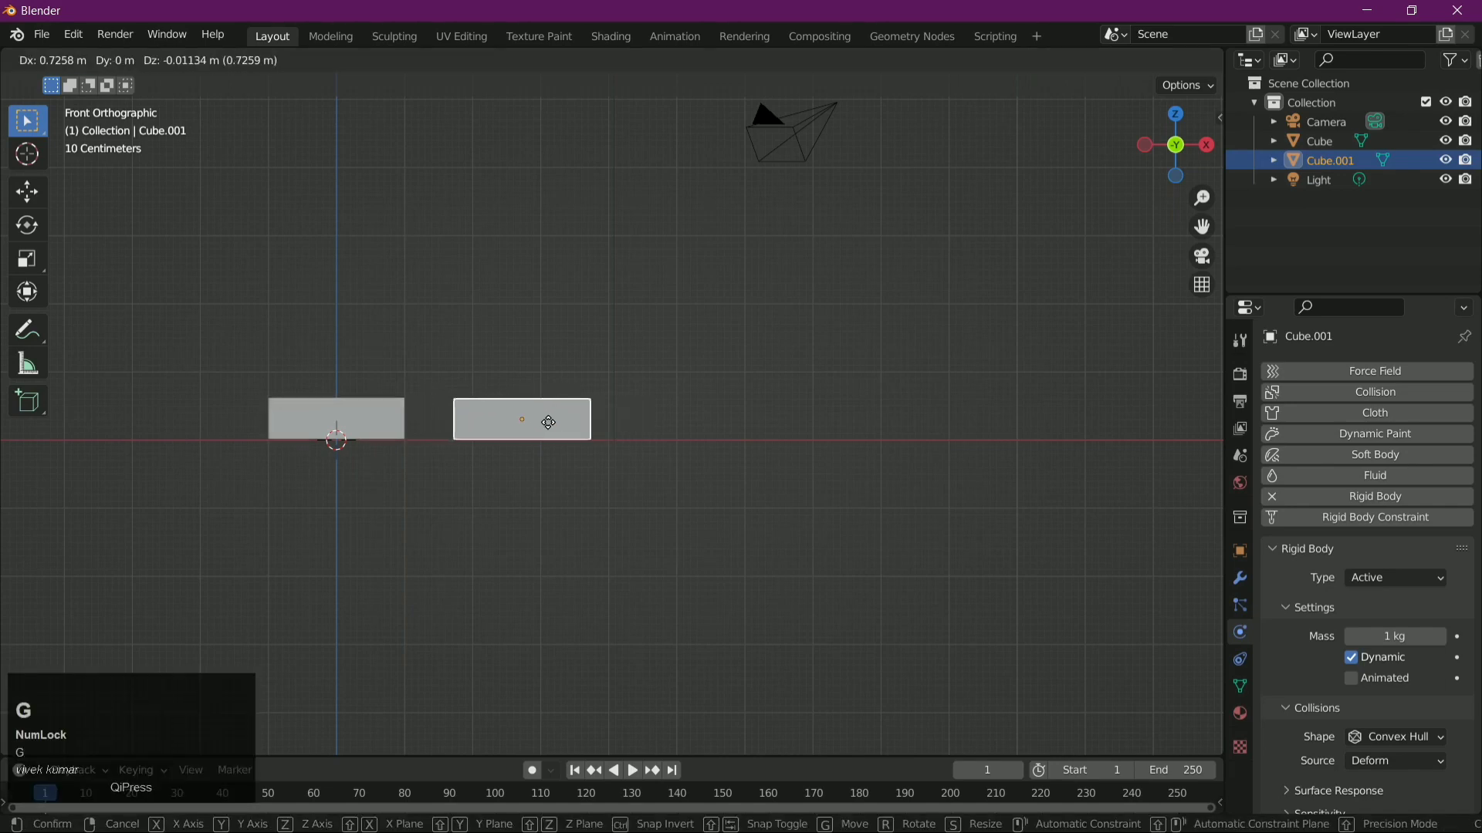
{"action": "right_click", "coordinate": [524, 423]}
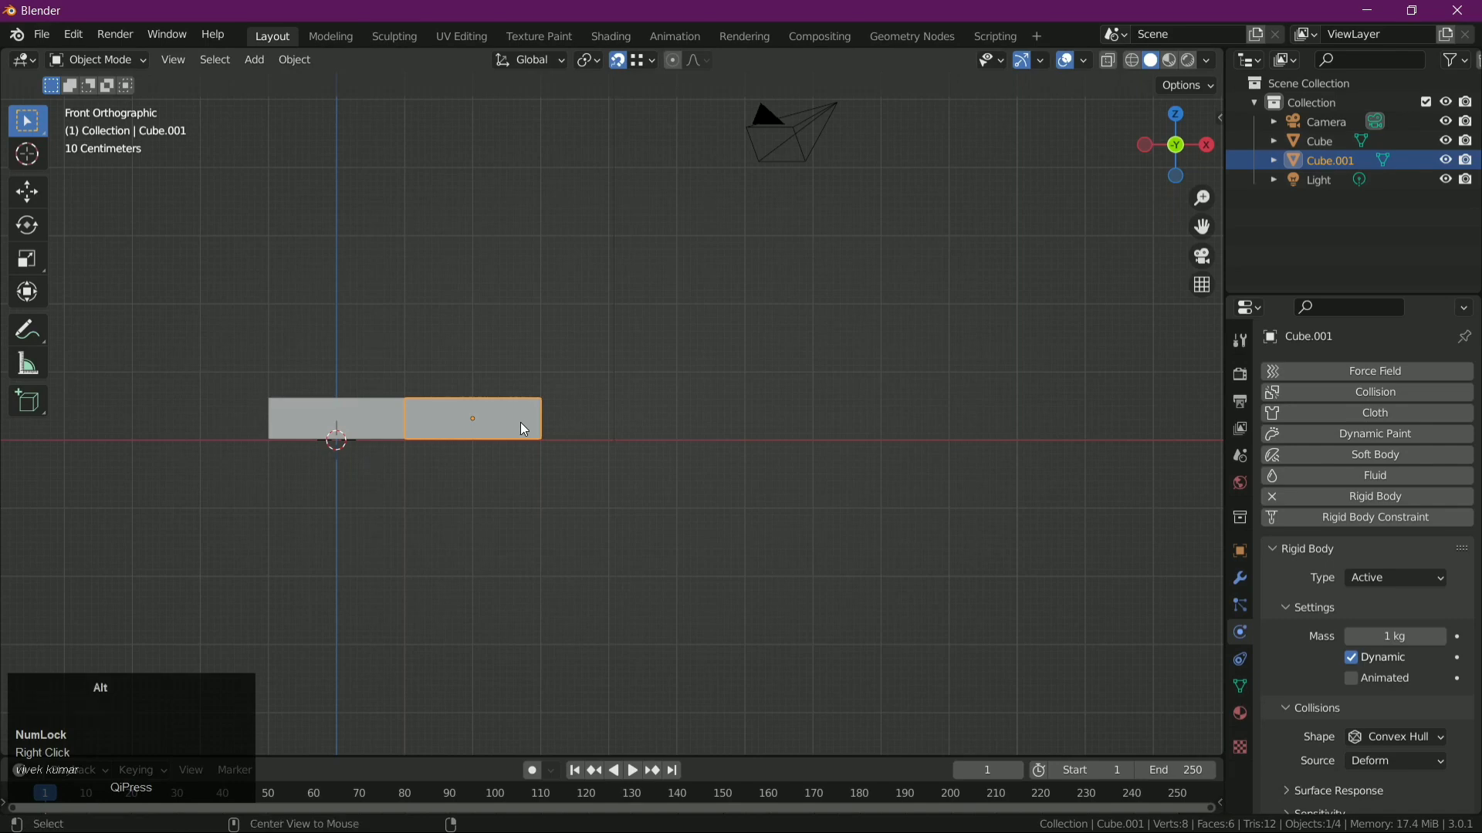
- Duplicate and snap a third and fourth brick flush onto the row's right end
{"action": "key", "text": "alt+d"}
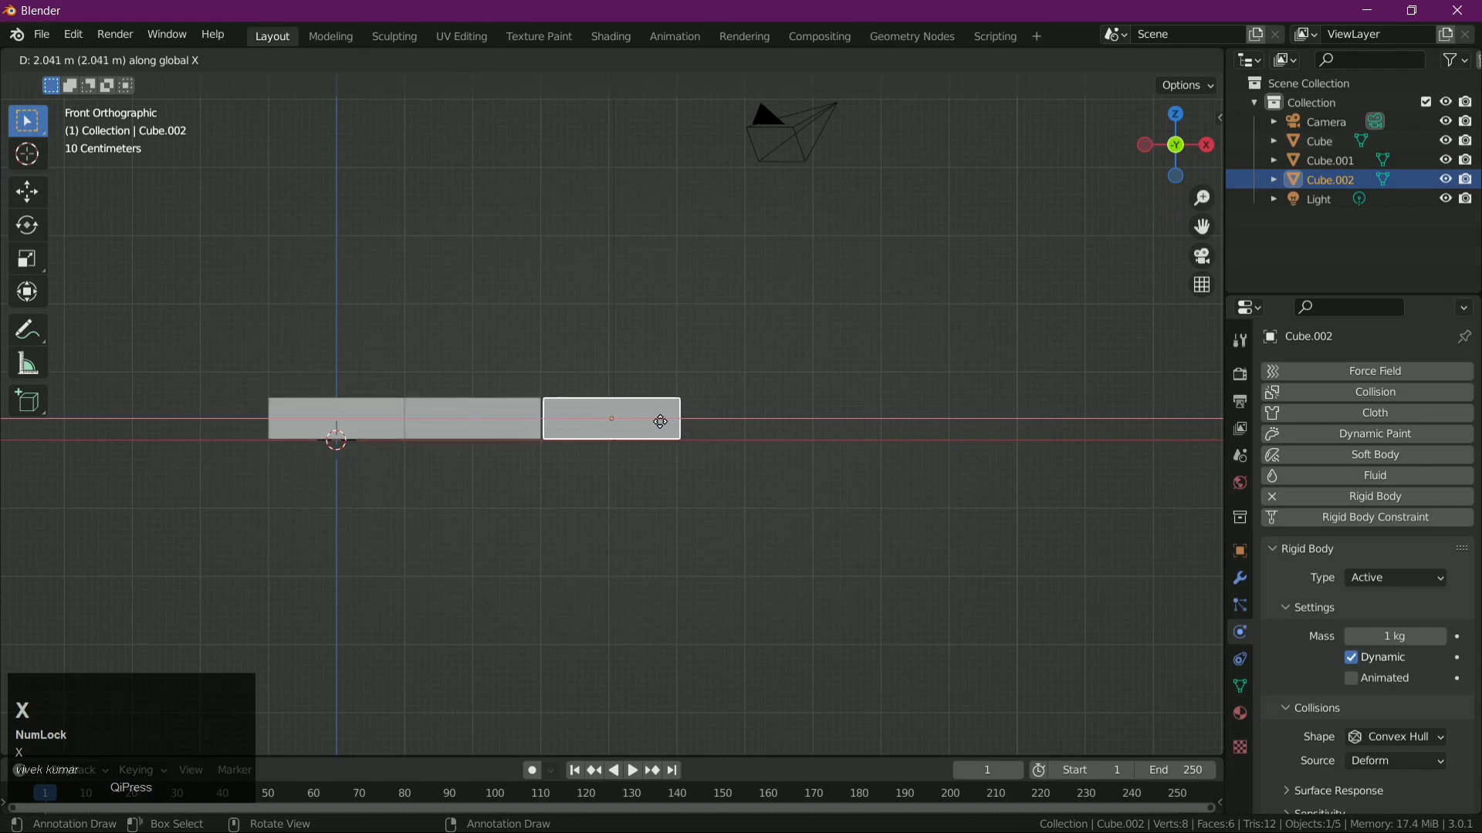
{"action": "left_click", "coordinate": [665, 424]}
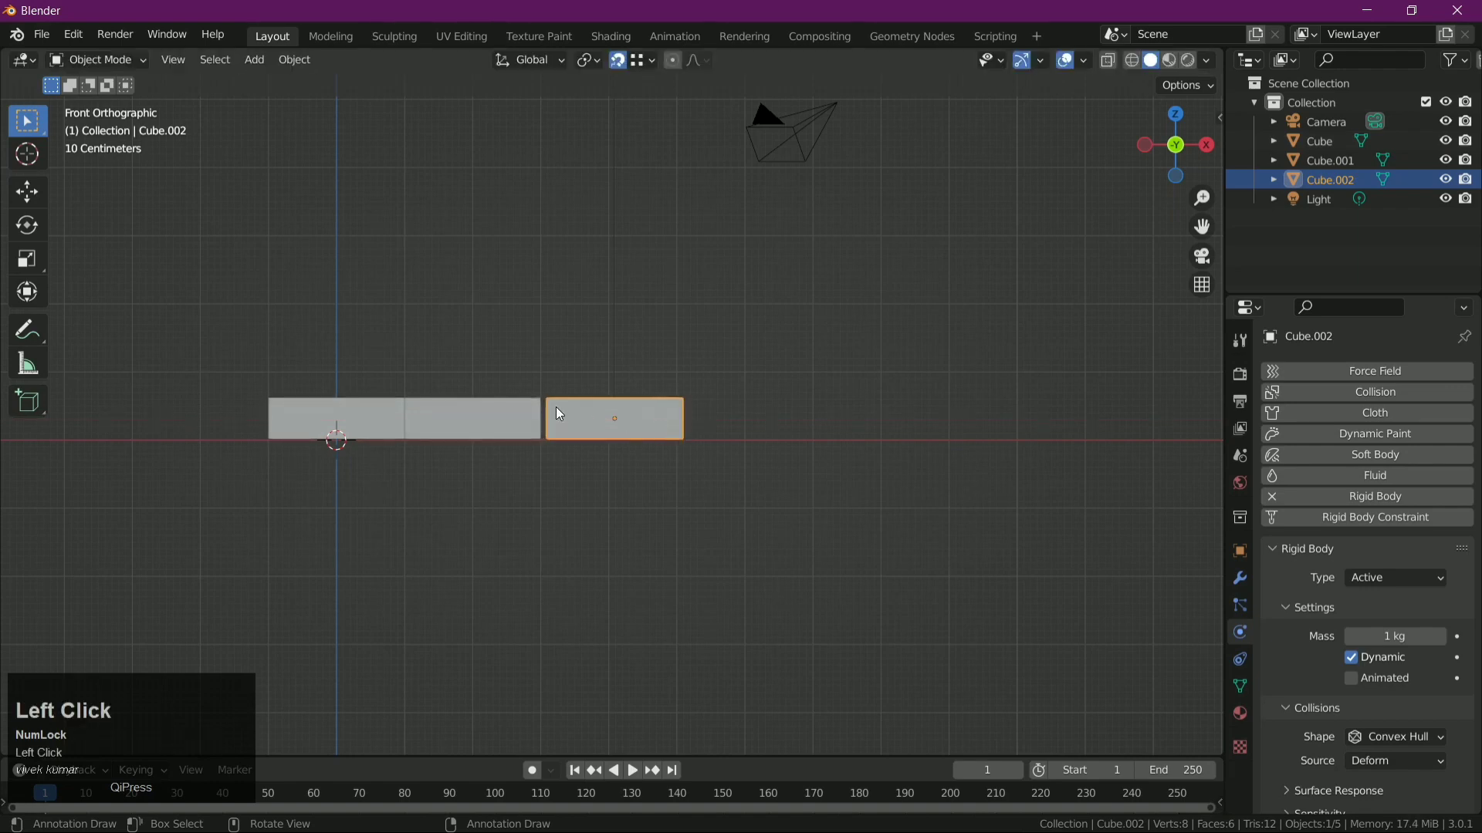
{"action": "key", "text": "g"}
{"action": "left_click", "coordinate": [554, 409]}
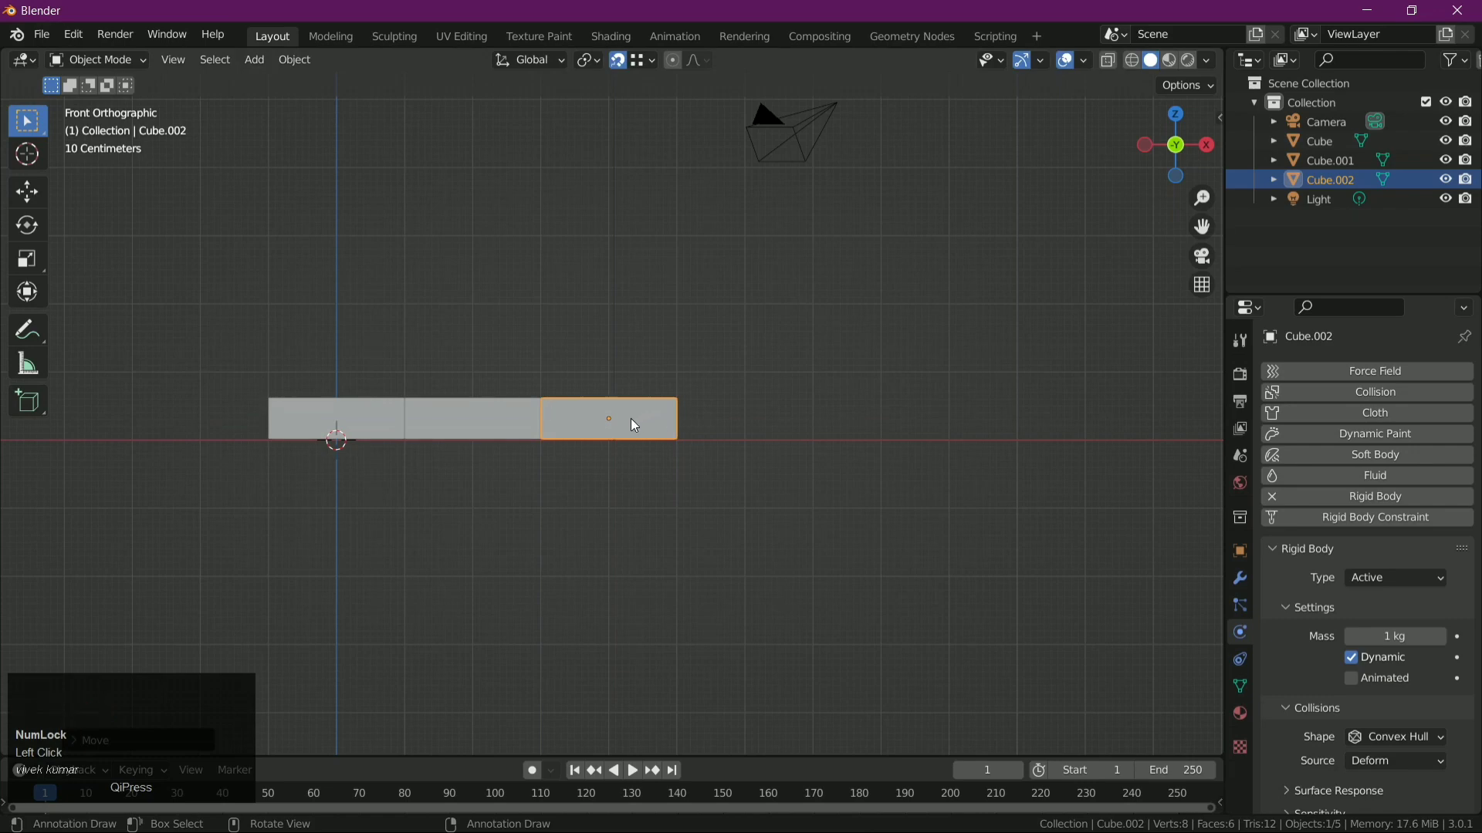
{"action": "key", "text": "alt+d"}
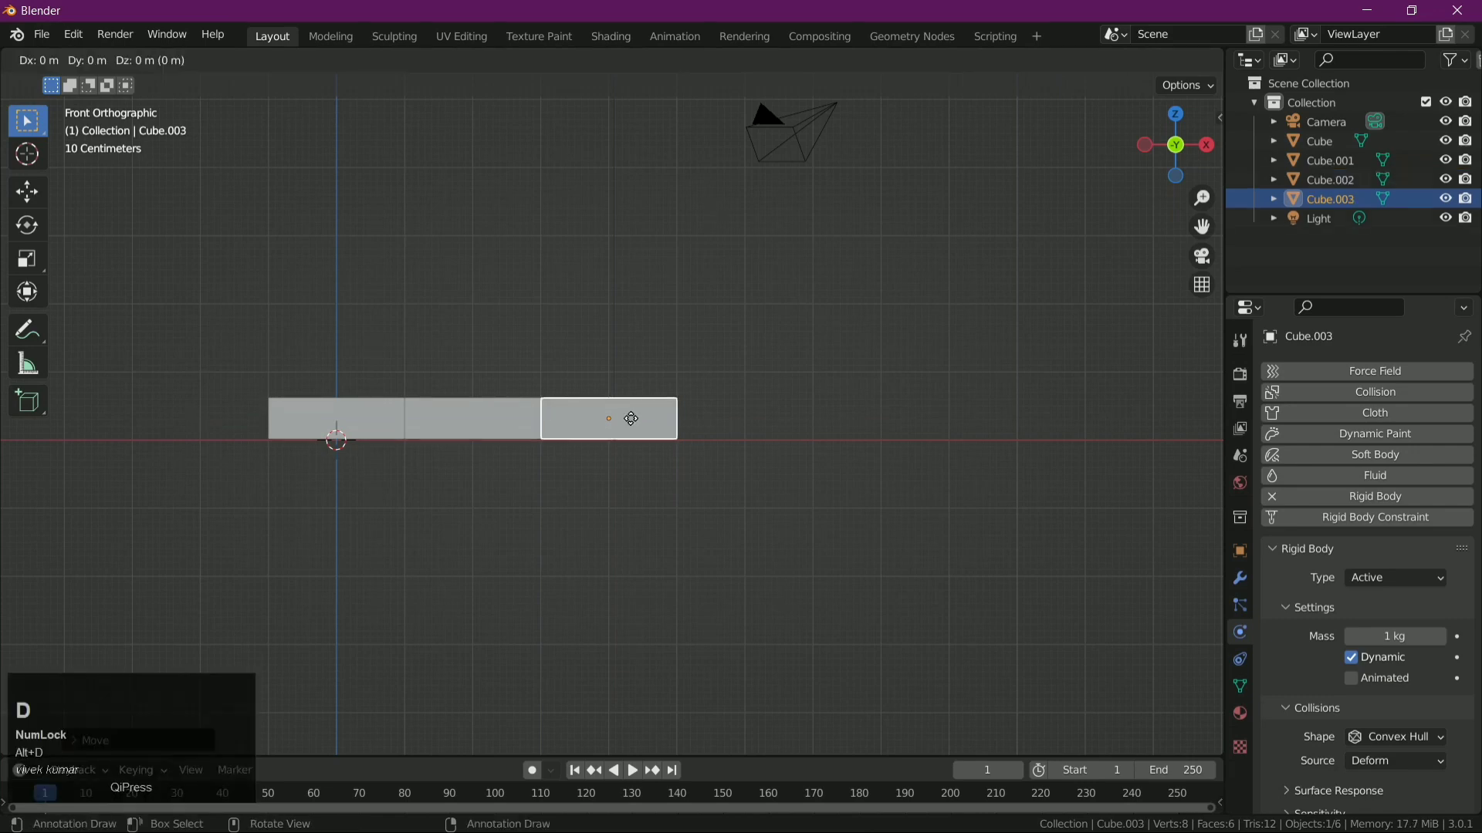
{"action": "key", "text": "x"}
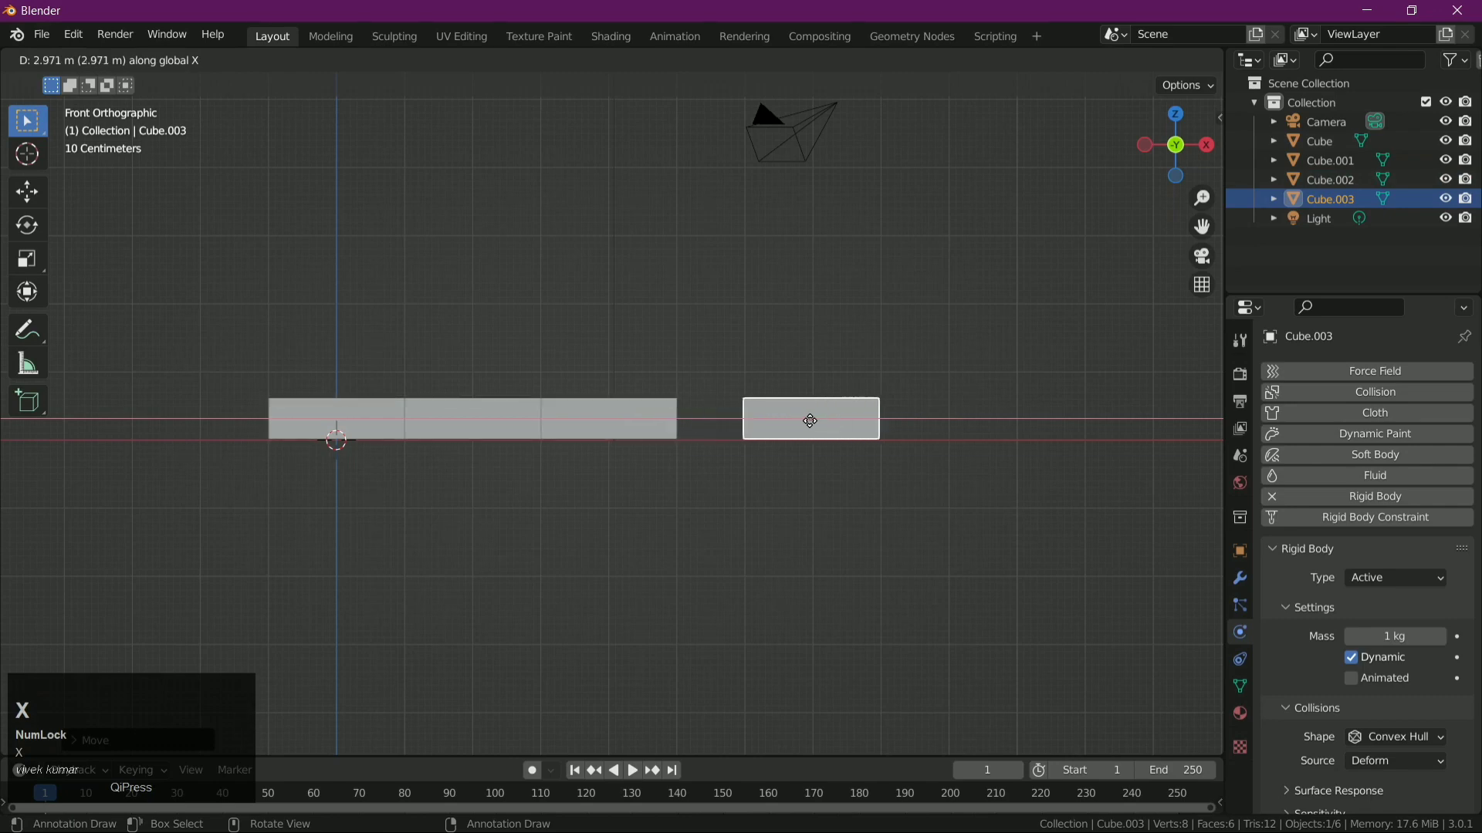
{"action": "left_click", "coordinate": [778, 422]}
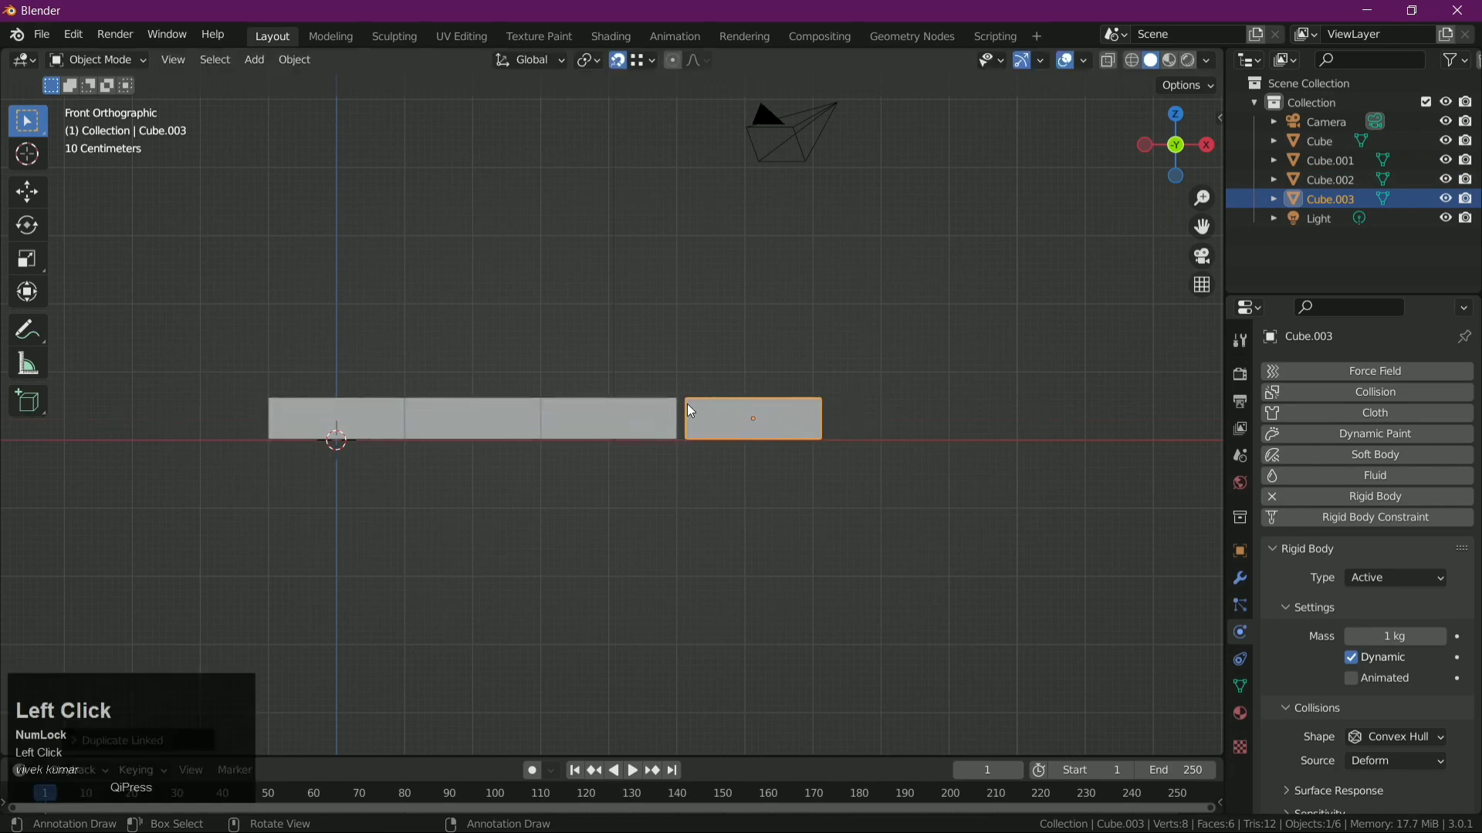
{"action": "key", "text": "g"}
{"action": "left_click", "coordinate": [690, 407]}
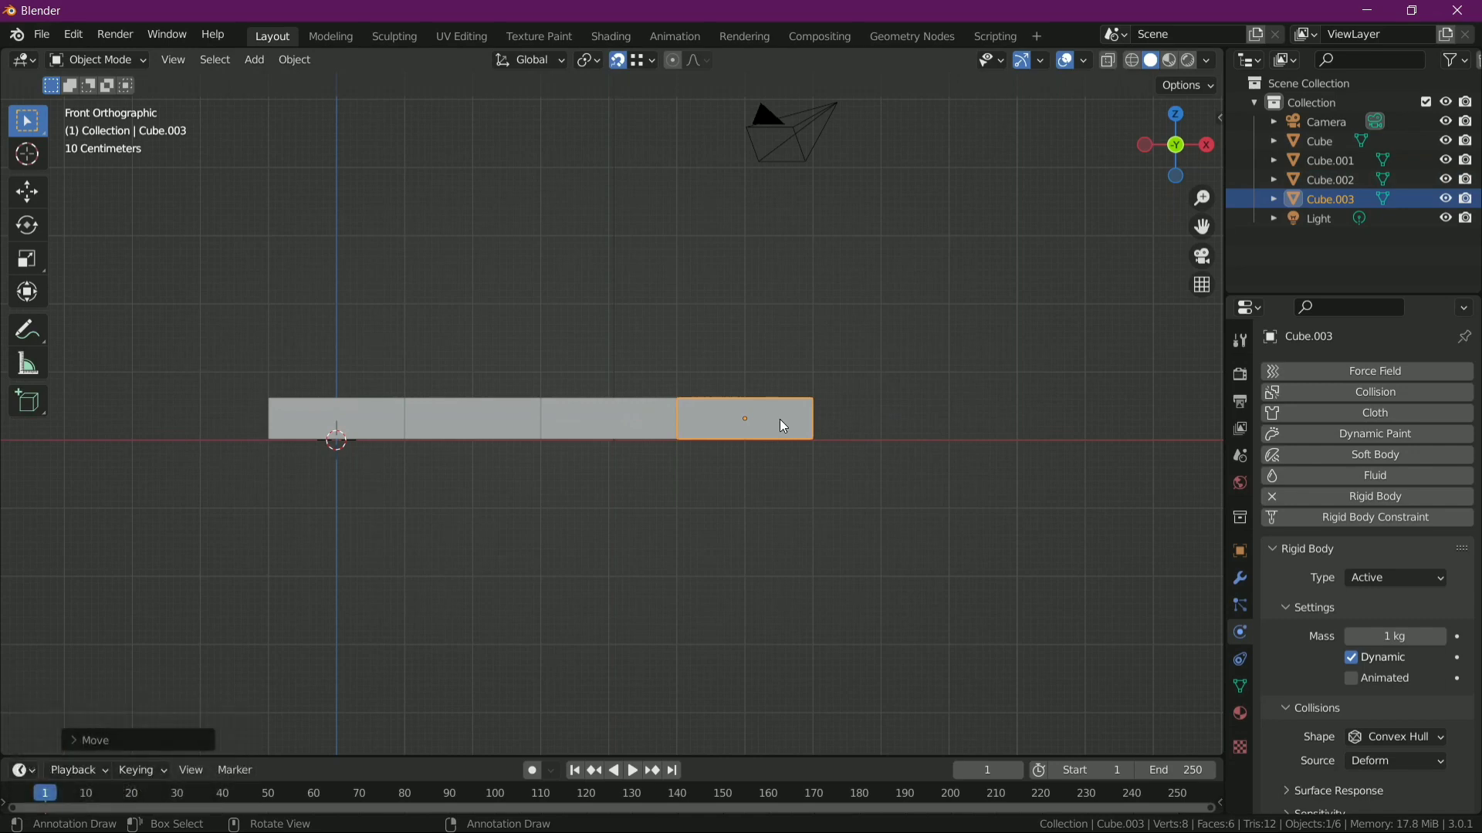
- Duplicate a fifth brick along X and snap it flush, completing a gapless five-brick row
{"action": "left_click", "coordinate": [780, 423]}
{"action": "key", "text": "alt+d"}
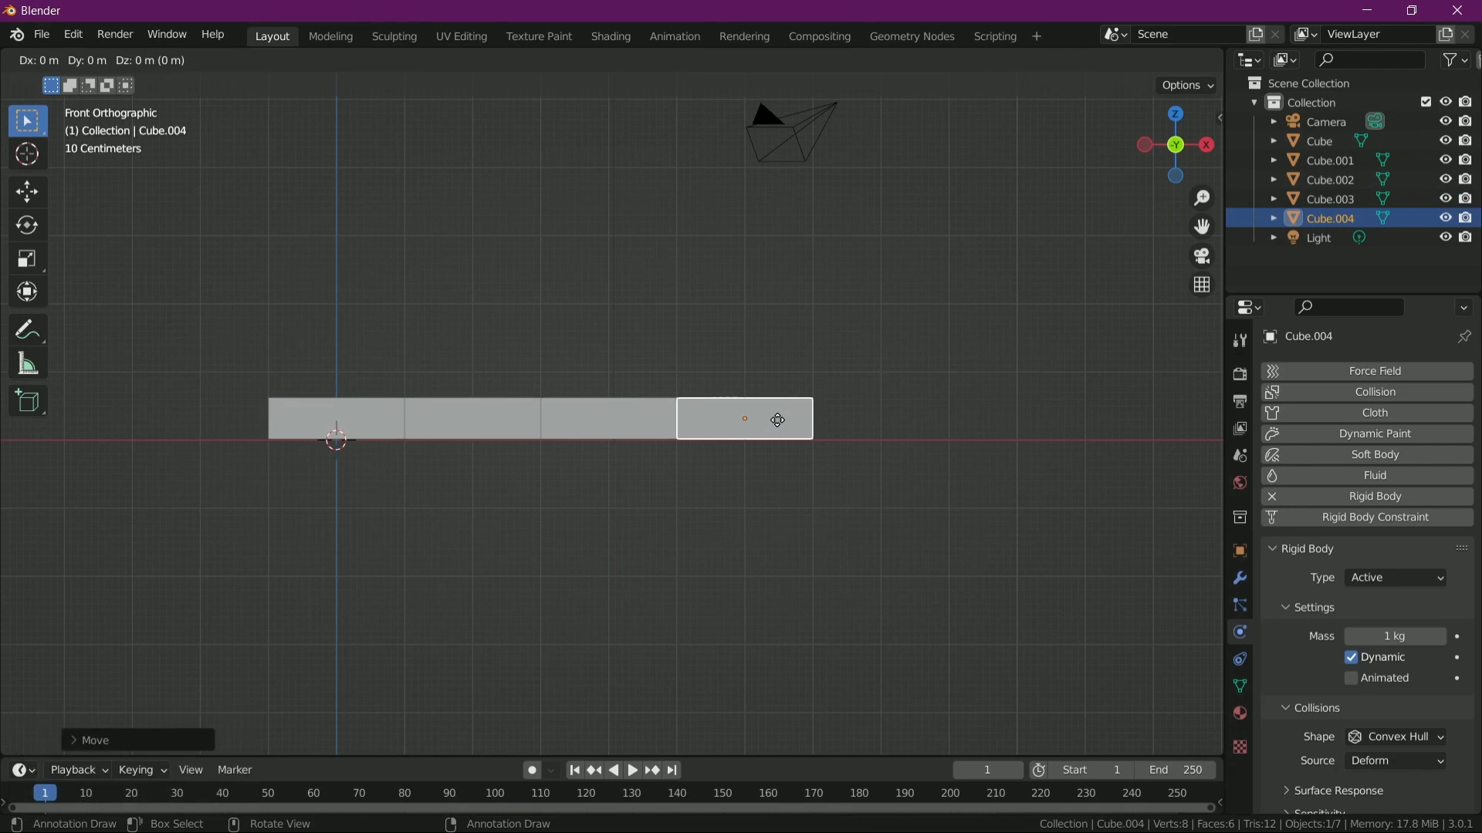
{"action": "key", "text": "x"}
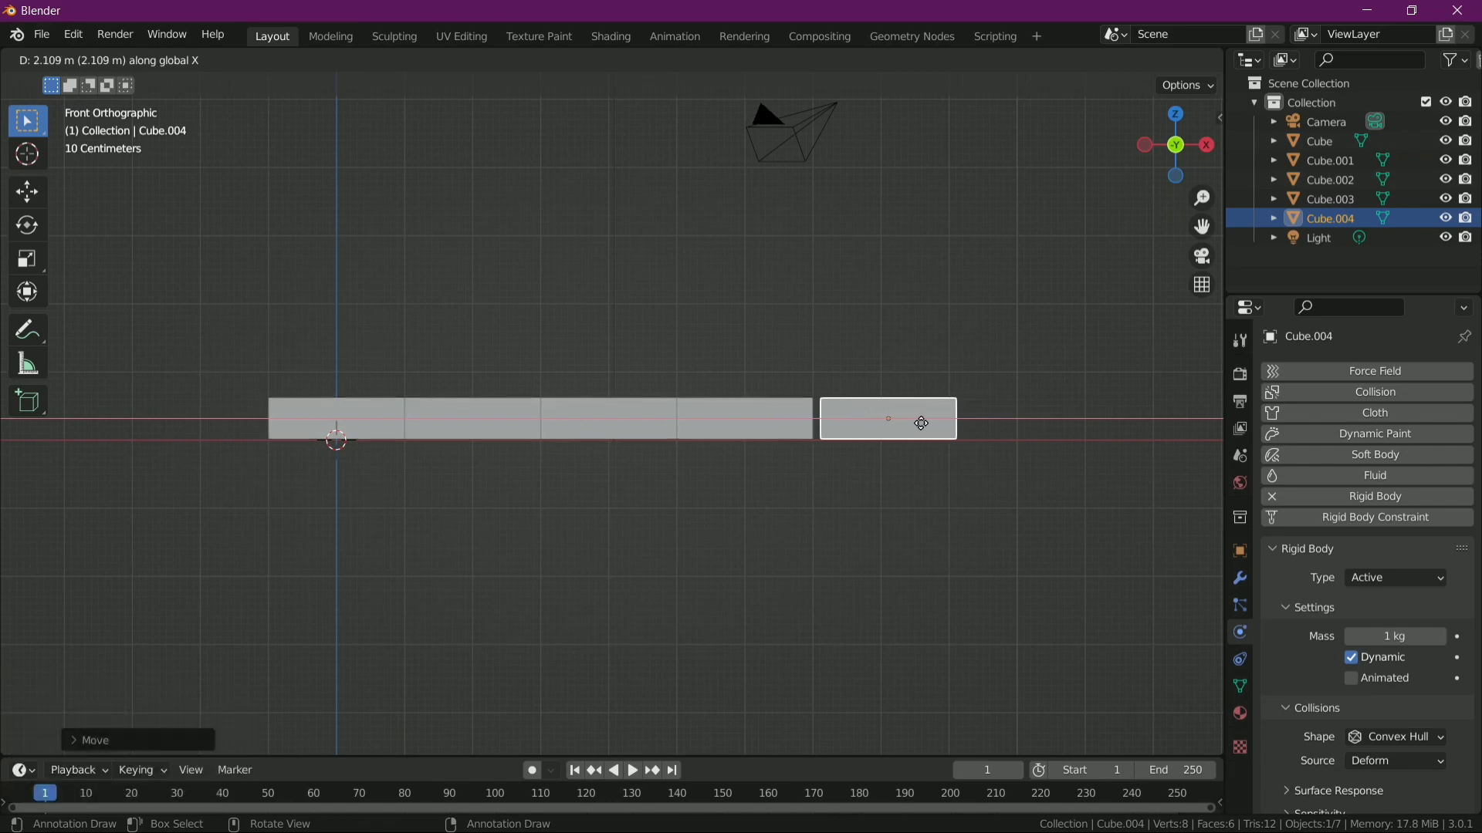
{"action": "key", "text": "x"}
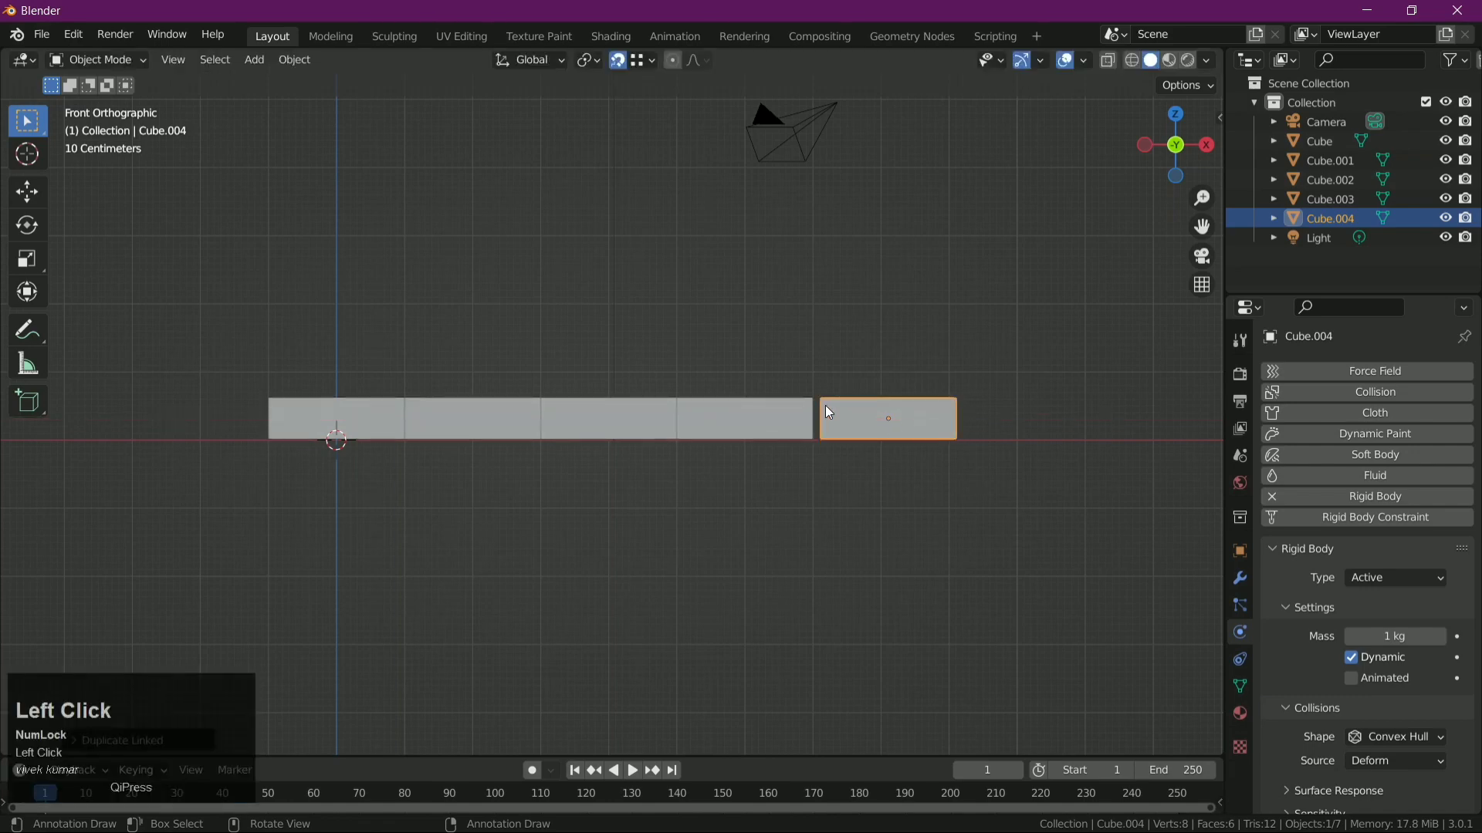
{"action": "key", "text": "g"}
{"action": "left_click", "coordinate": [828, 408]}
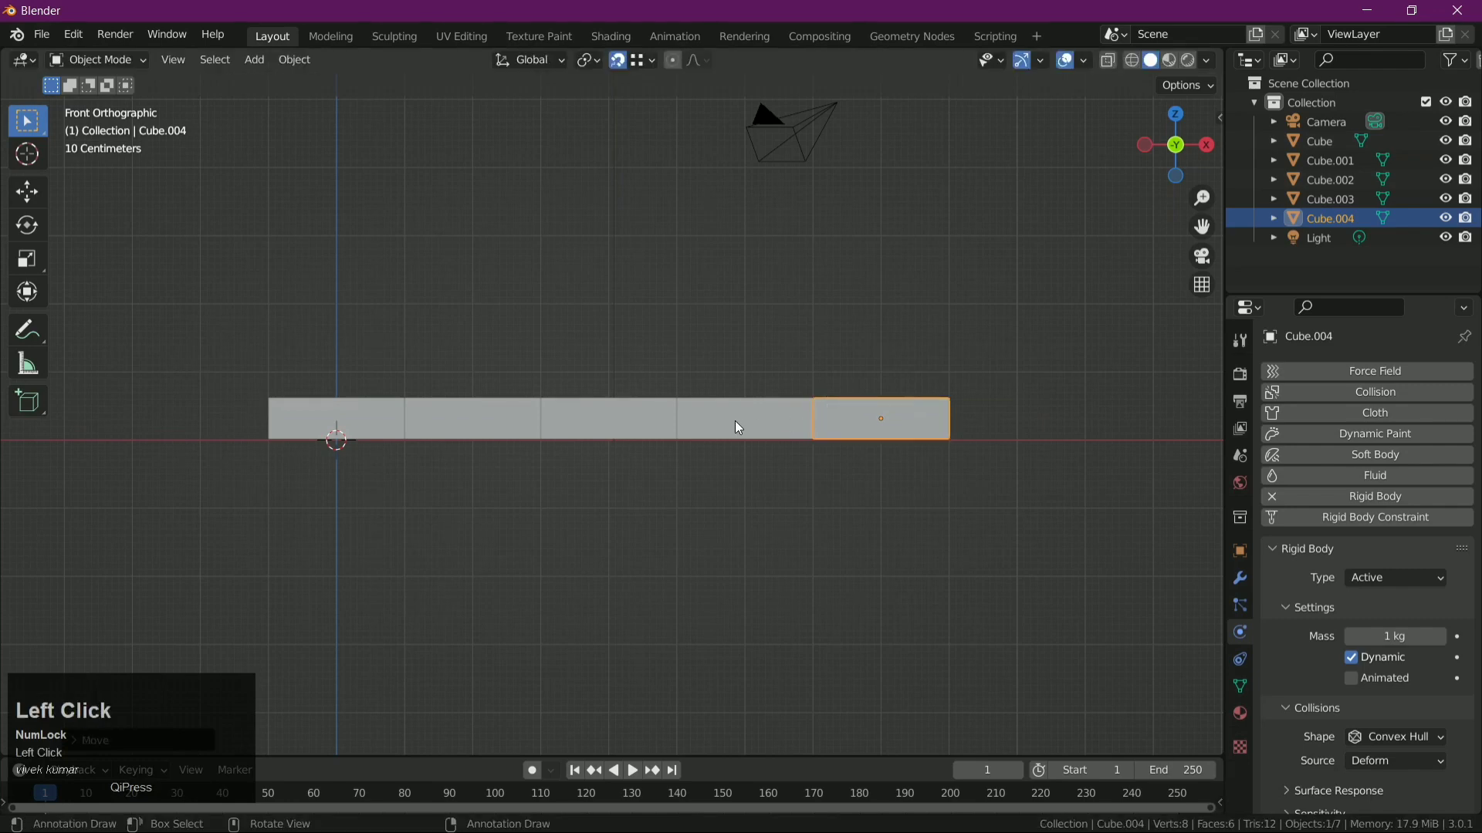
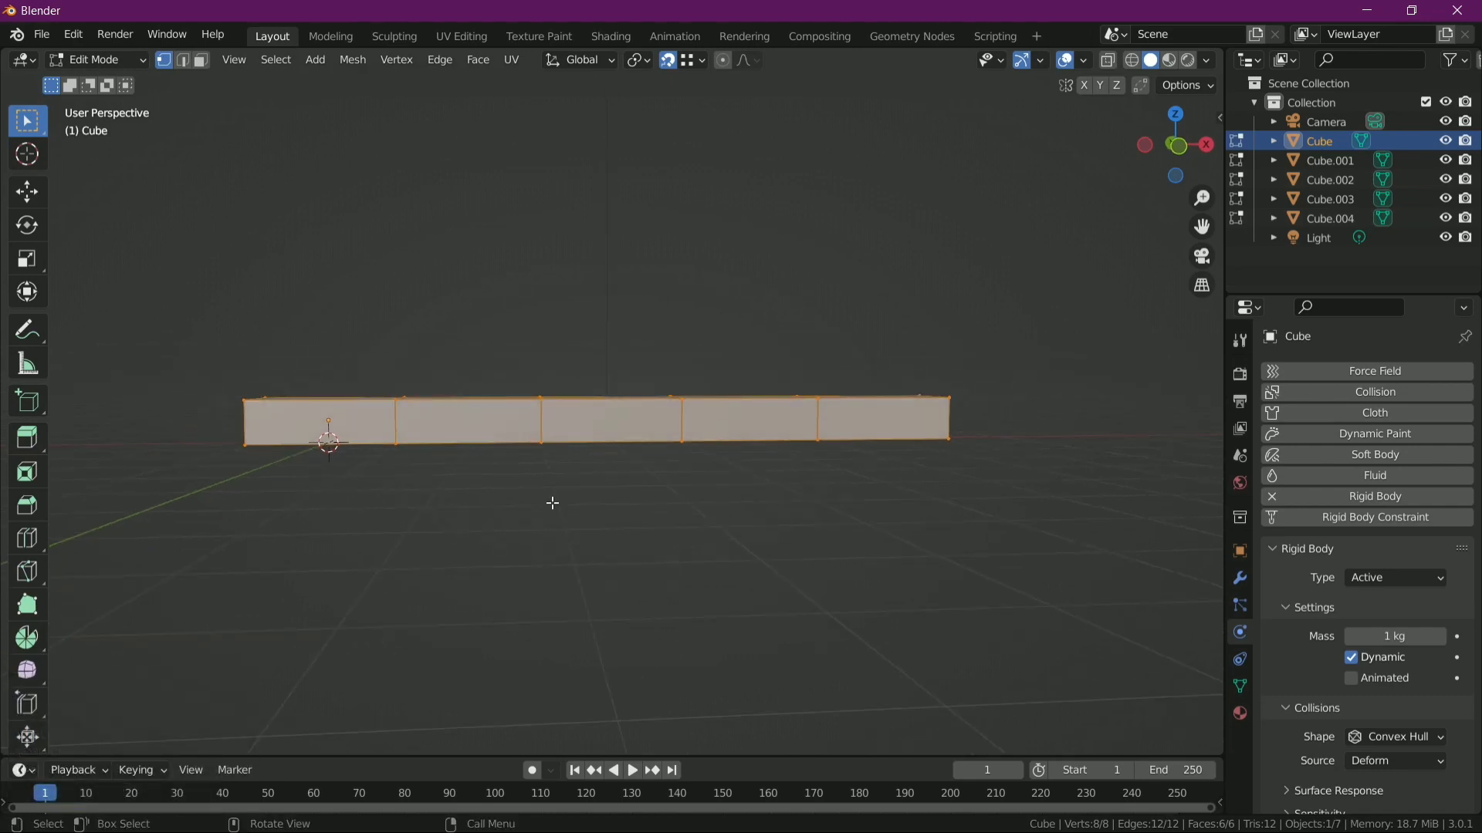
- Attempt a Ctrl+B edge bevel on the bricks in Edit Mode and return to Object Mode
{"action": "key", "text": "ctrl+b"}
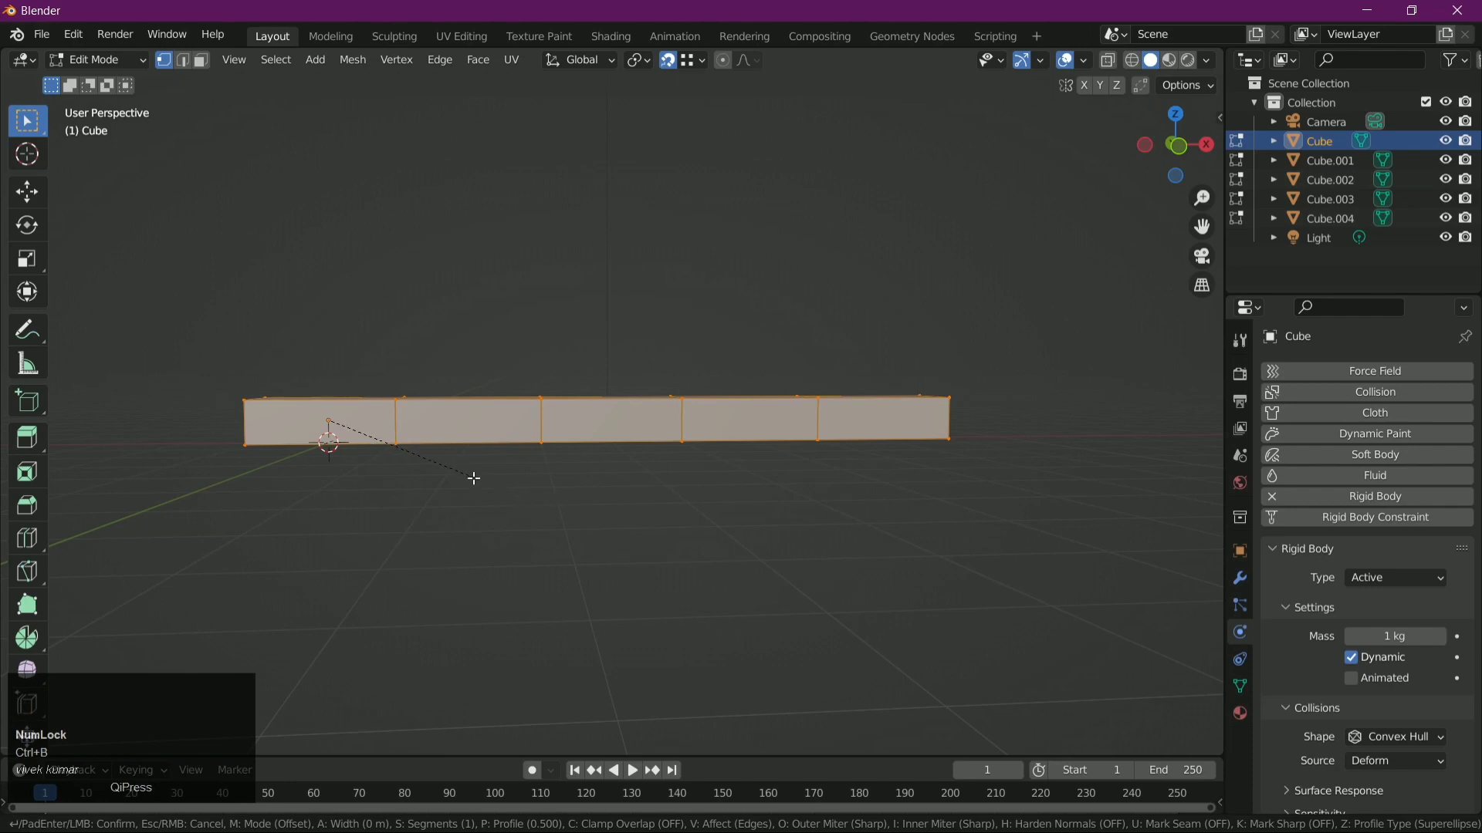
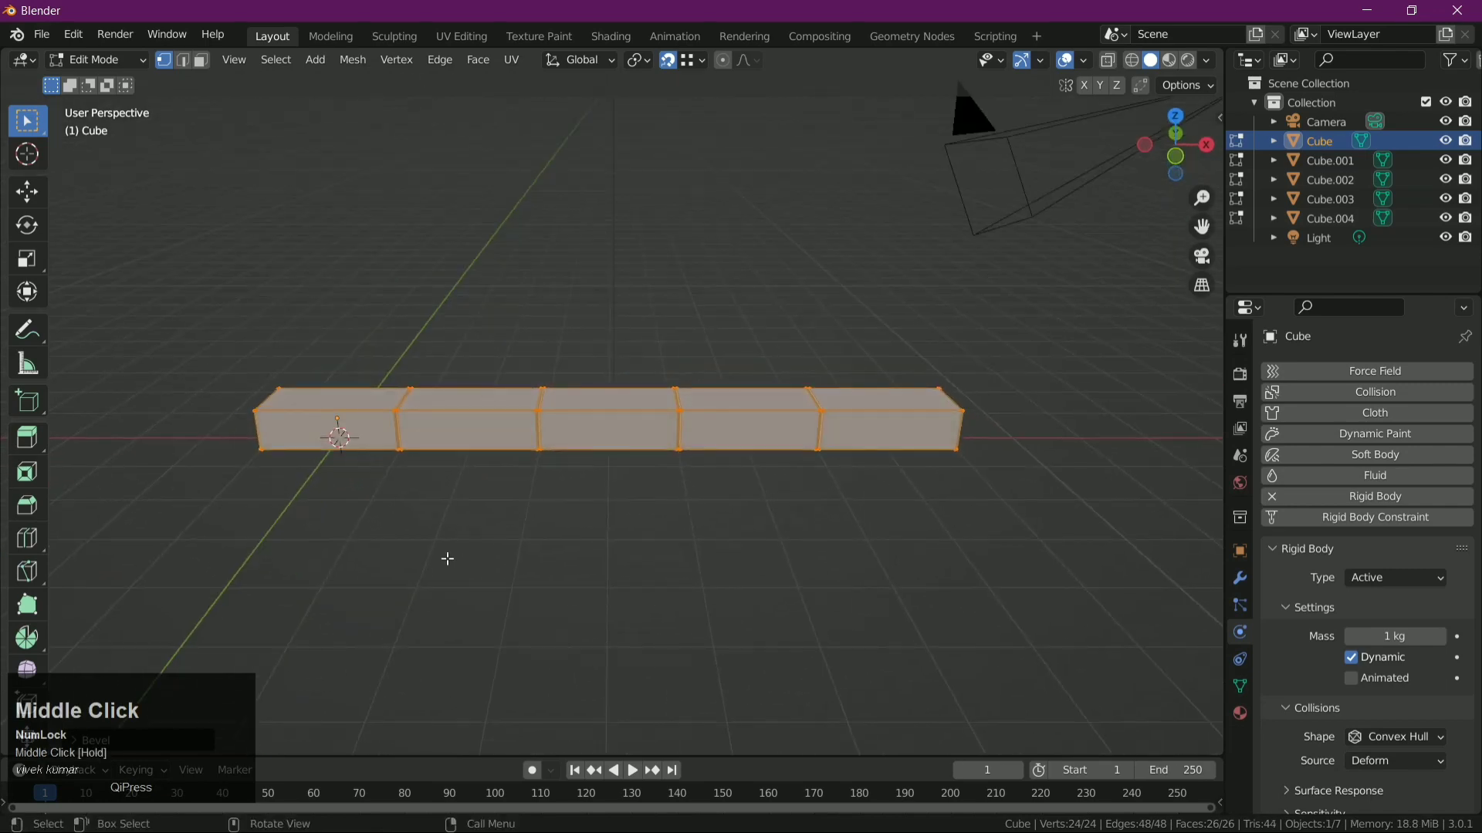
{"action": "key", "text": "Tab"}
{"action": "left_click_drag", "start_coordinate": [510, 503], "coordinate": [447, 426]}
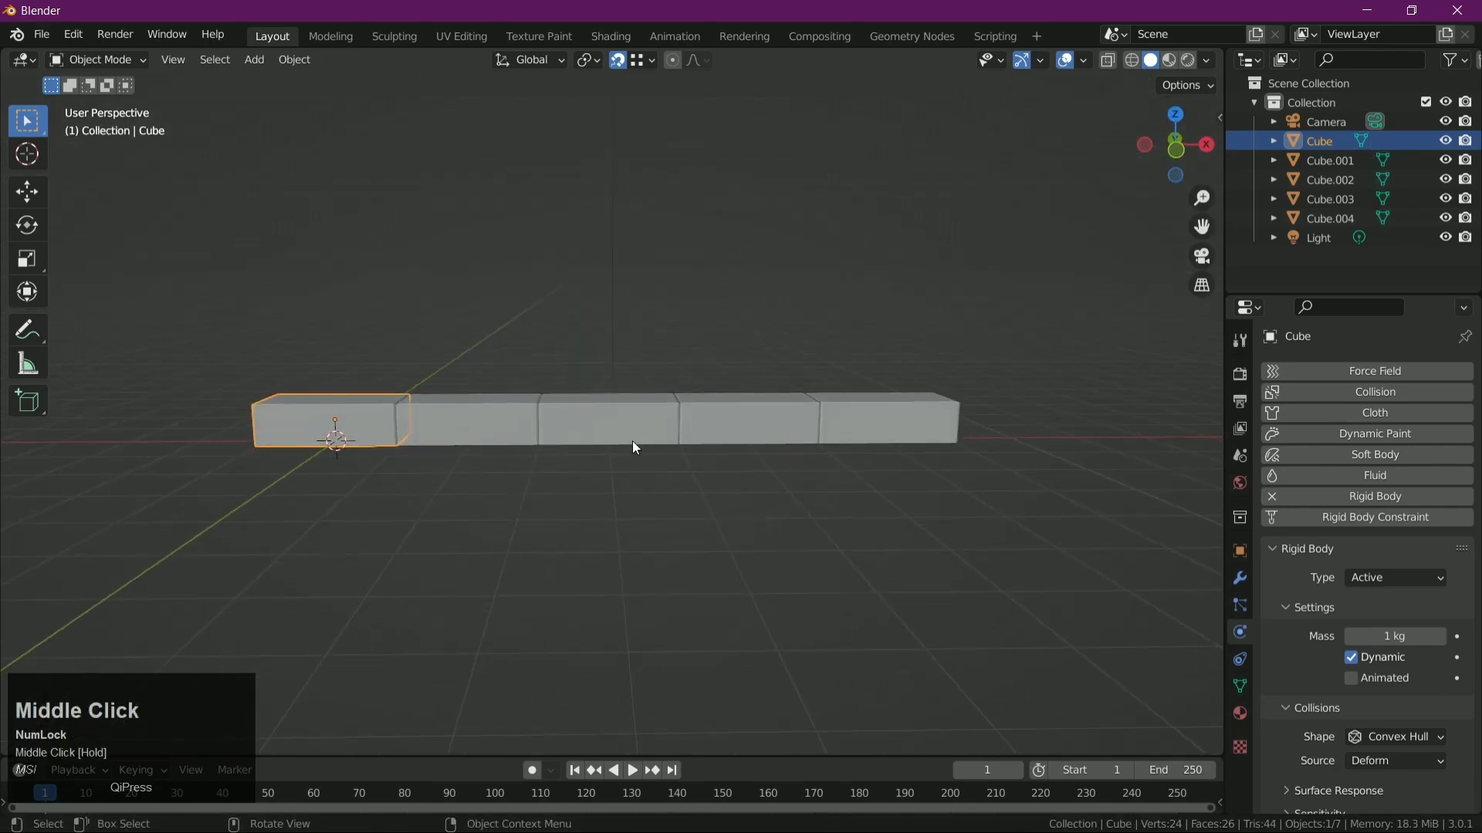
- Box-select all five bricks and duplicate the whole row in place
{"action": "left_click_drag", "start_coordinate": [447, 426], "coordinate": [624, 430]}
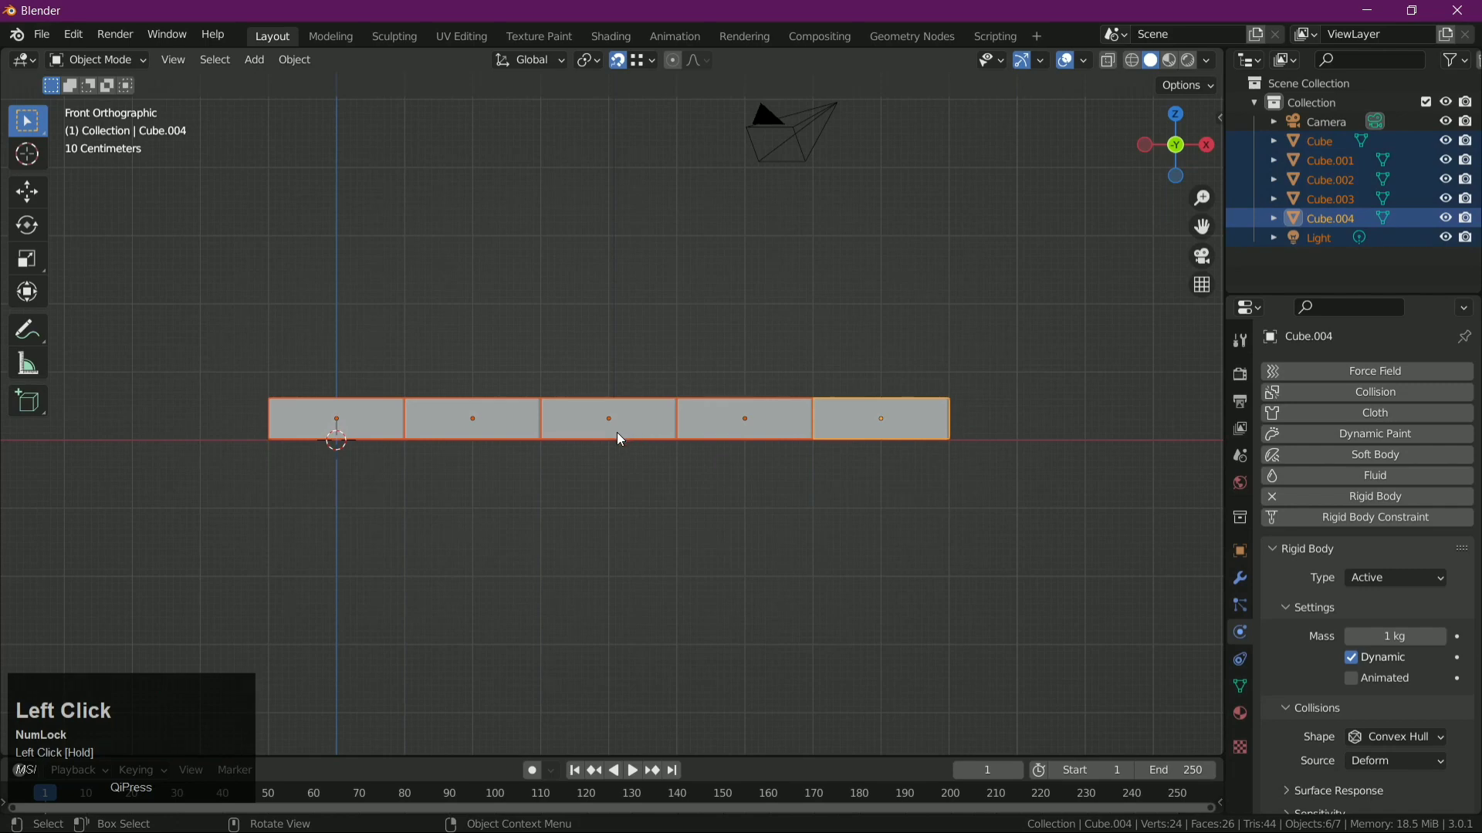
{"action": "key", "text": "alt+d"}
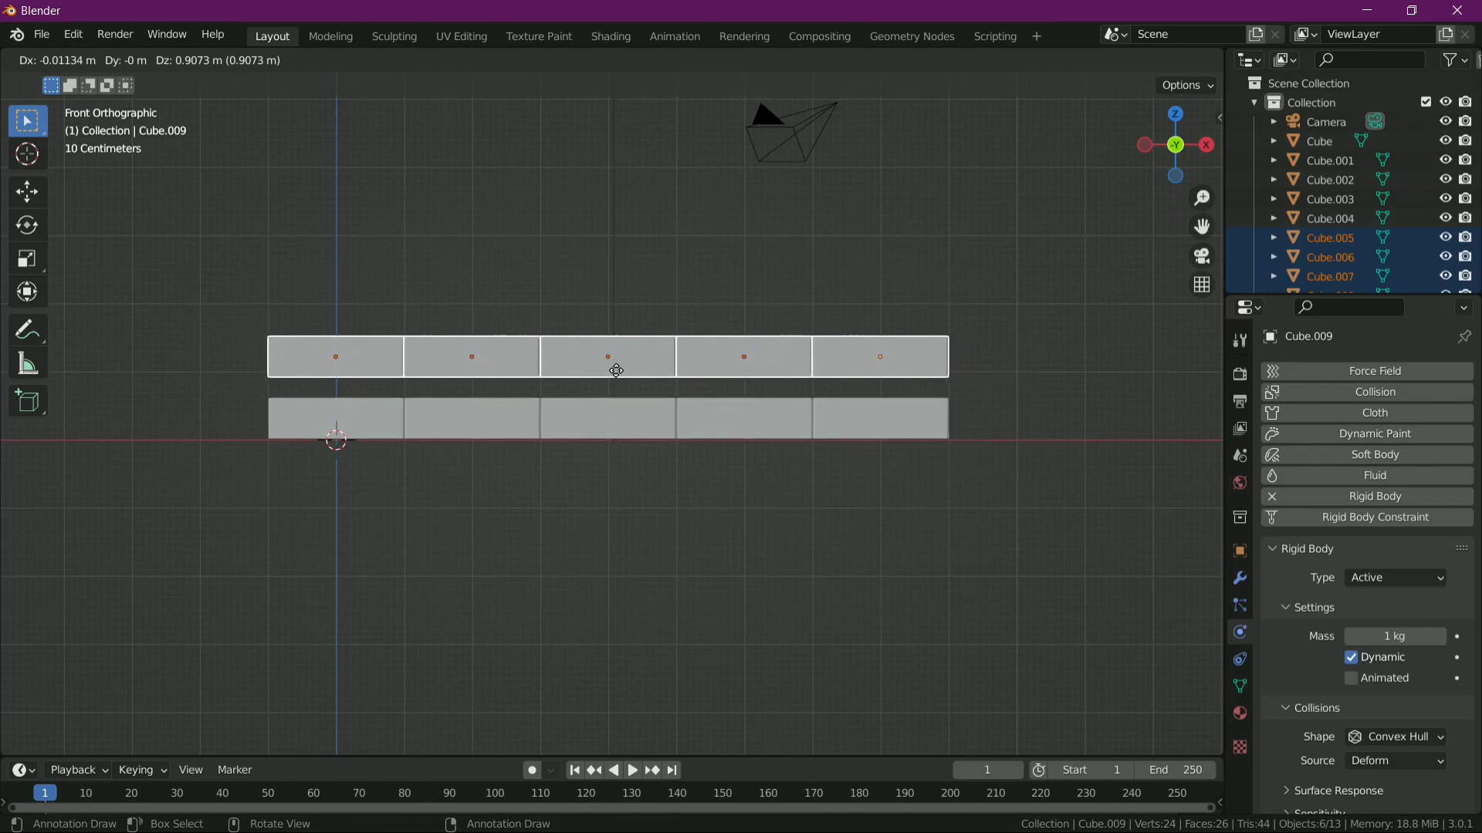
{"action": "key", "text": "alt+d"}
- Adjust Snap To and drop the copied row onto the first, offset half a brick sideways
{"action": "right_click", "coordinate": [609, 380]}
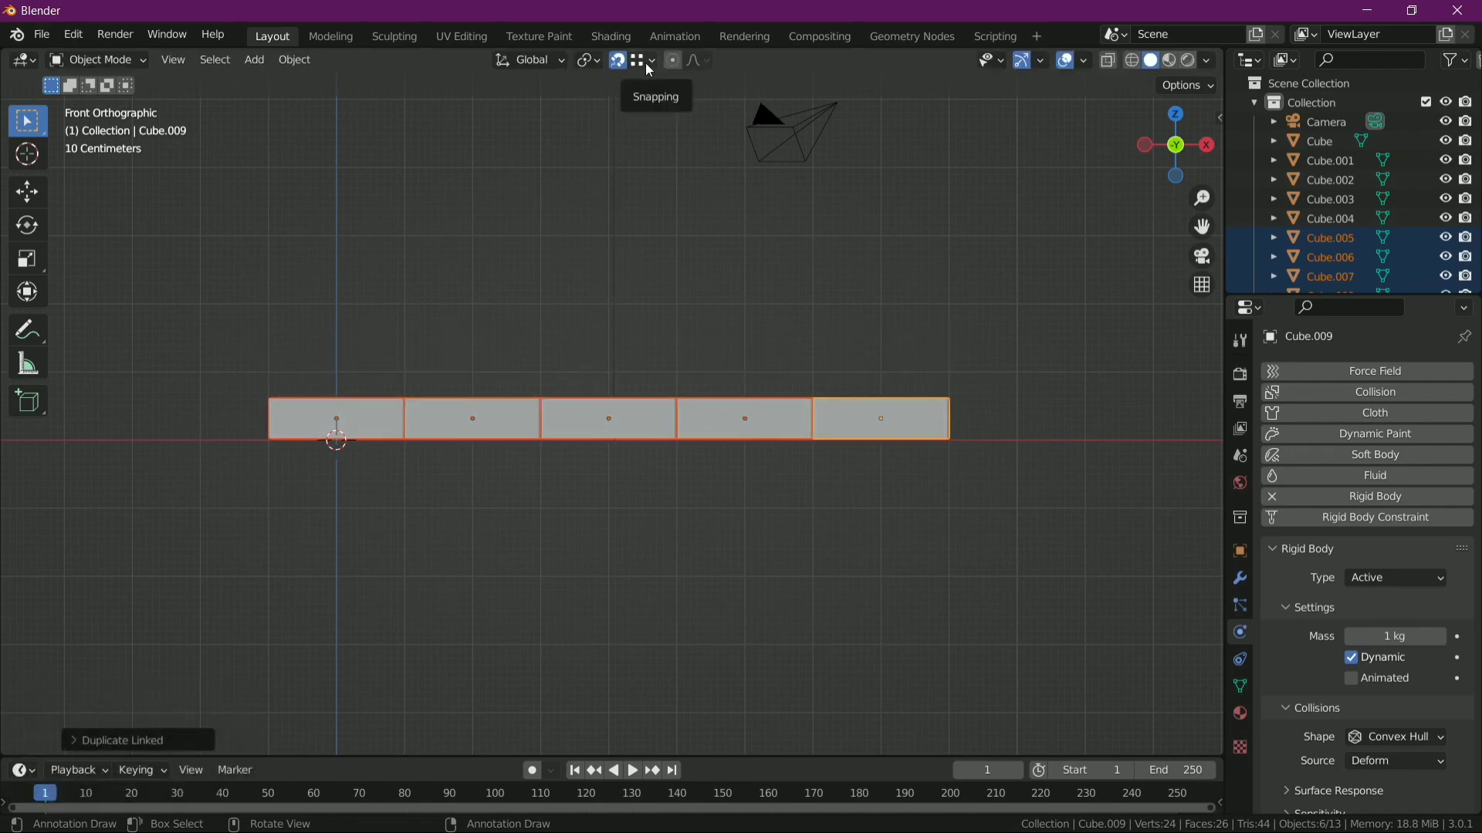
{"action": "left_click", "coordinate": [650, 67]}
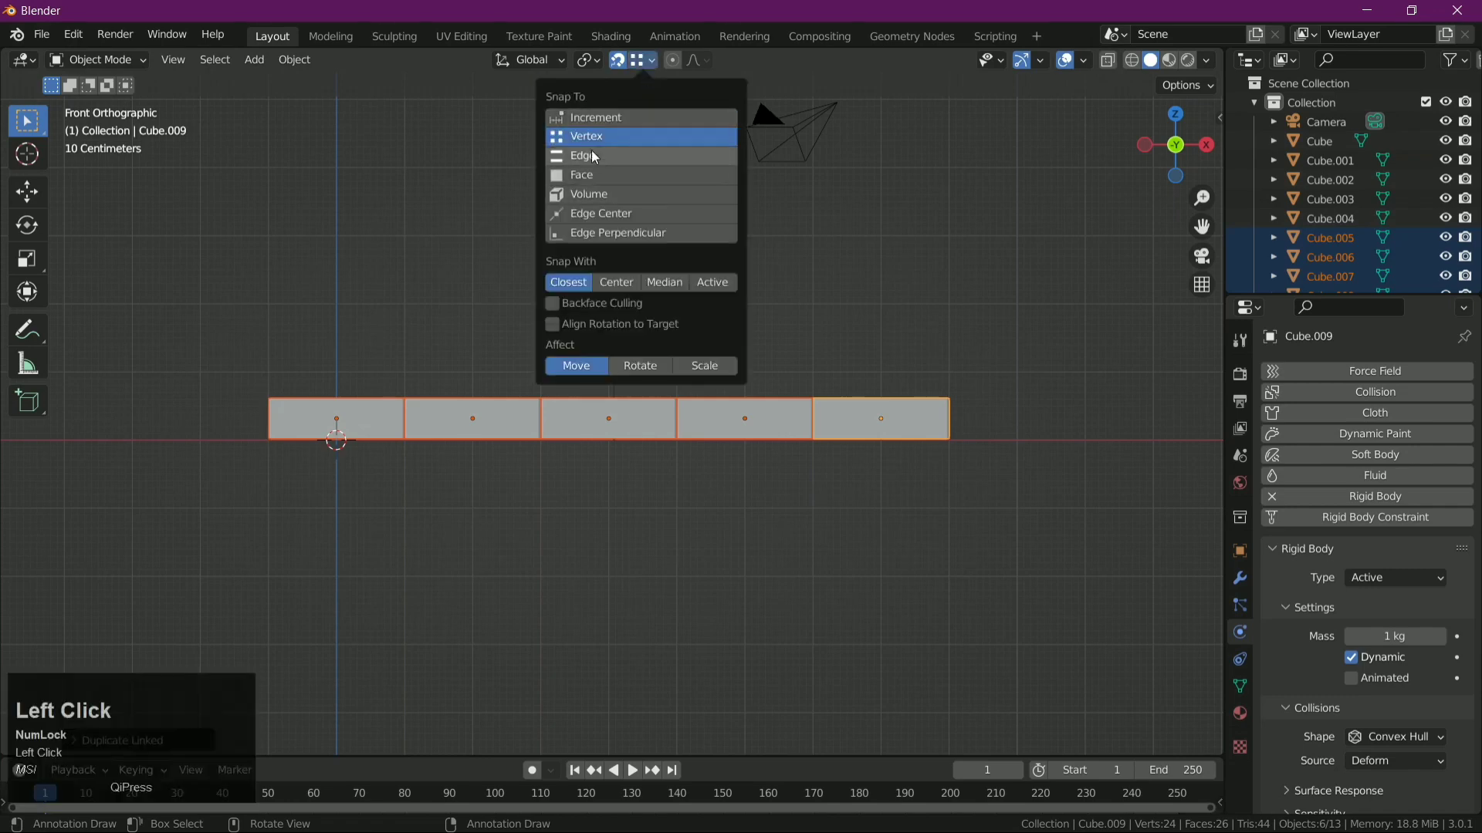
{"action": "left_click", "coordinate": [588, 181]}
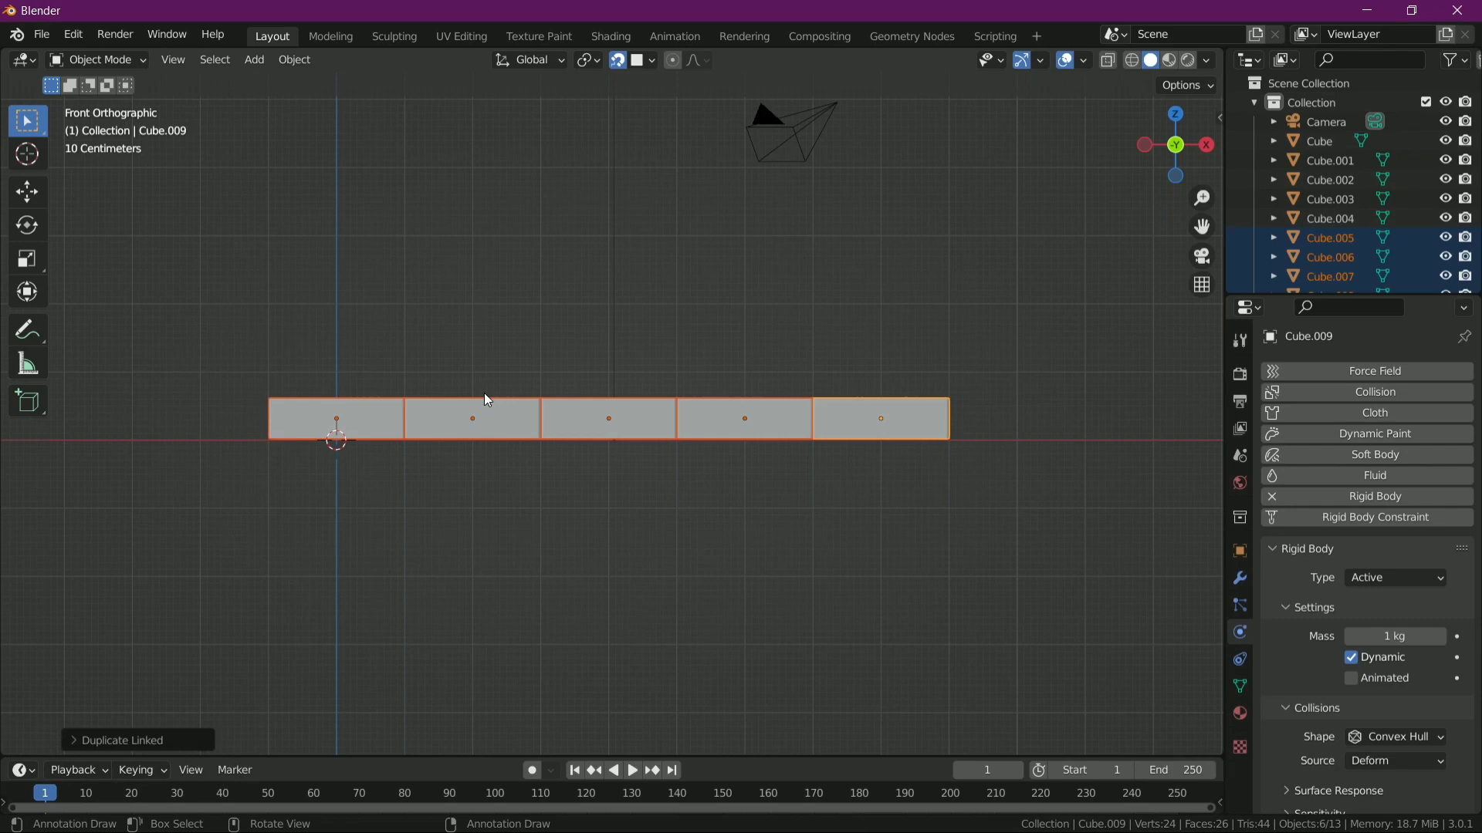
{"action": "left_click", "coordinate": [489, 397]}
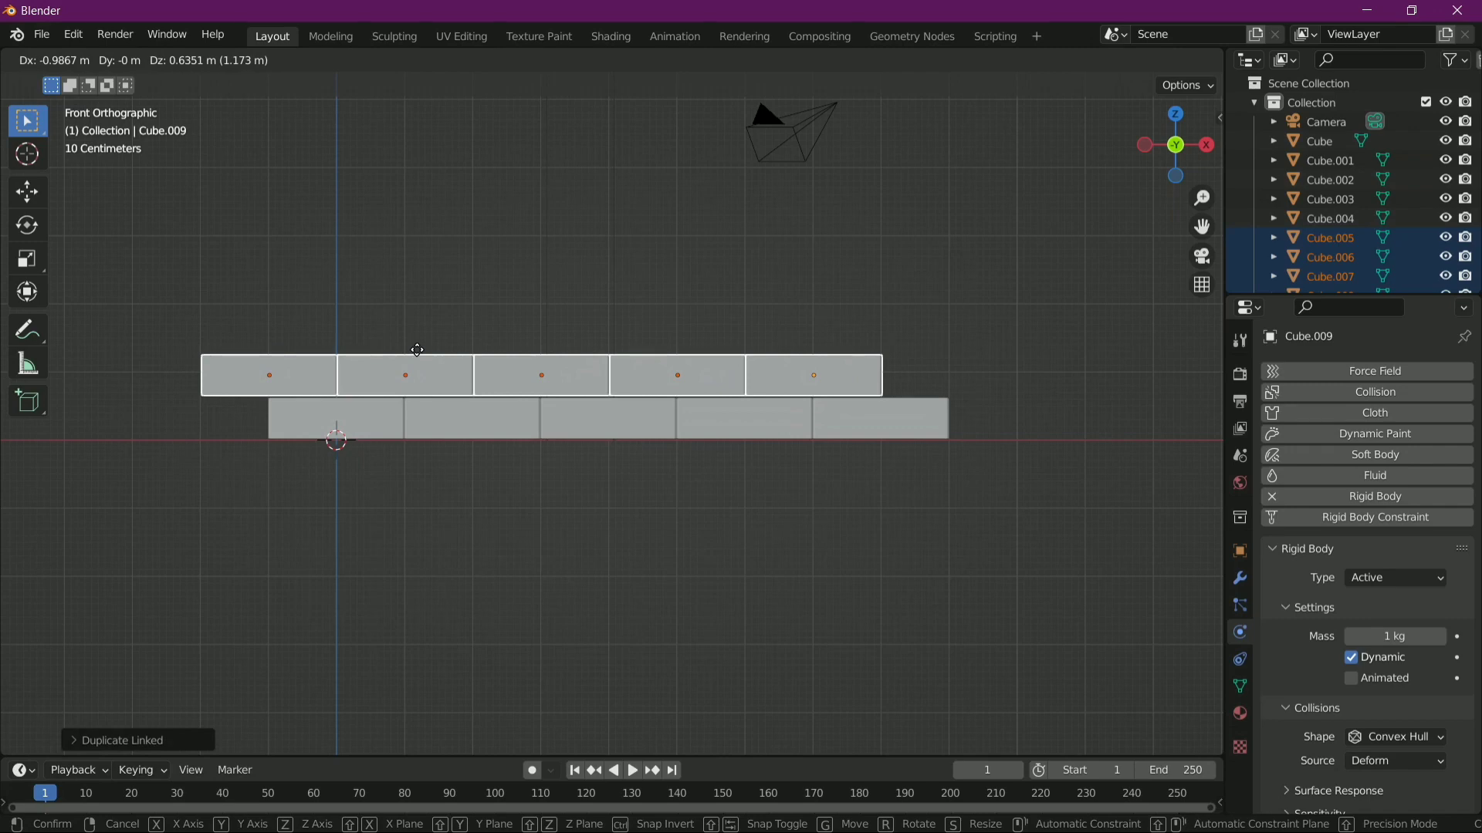
{"action": "key", "text": "g"}
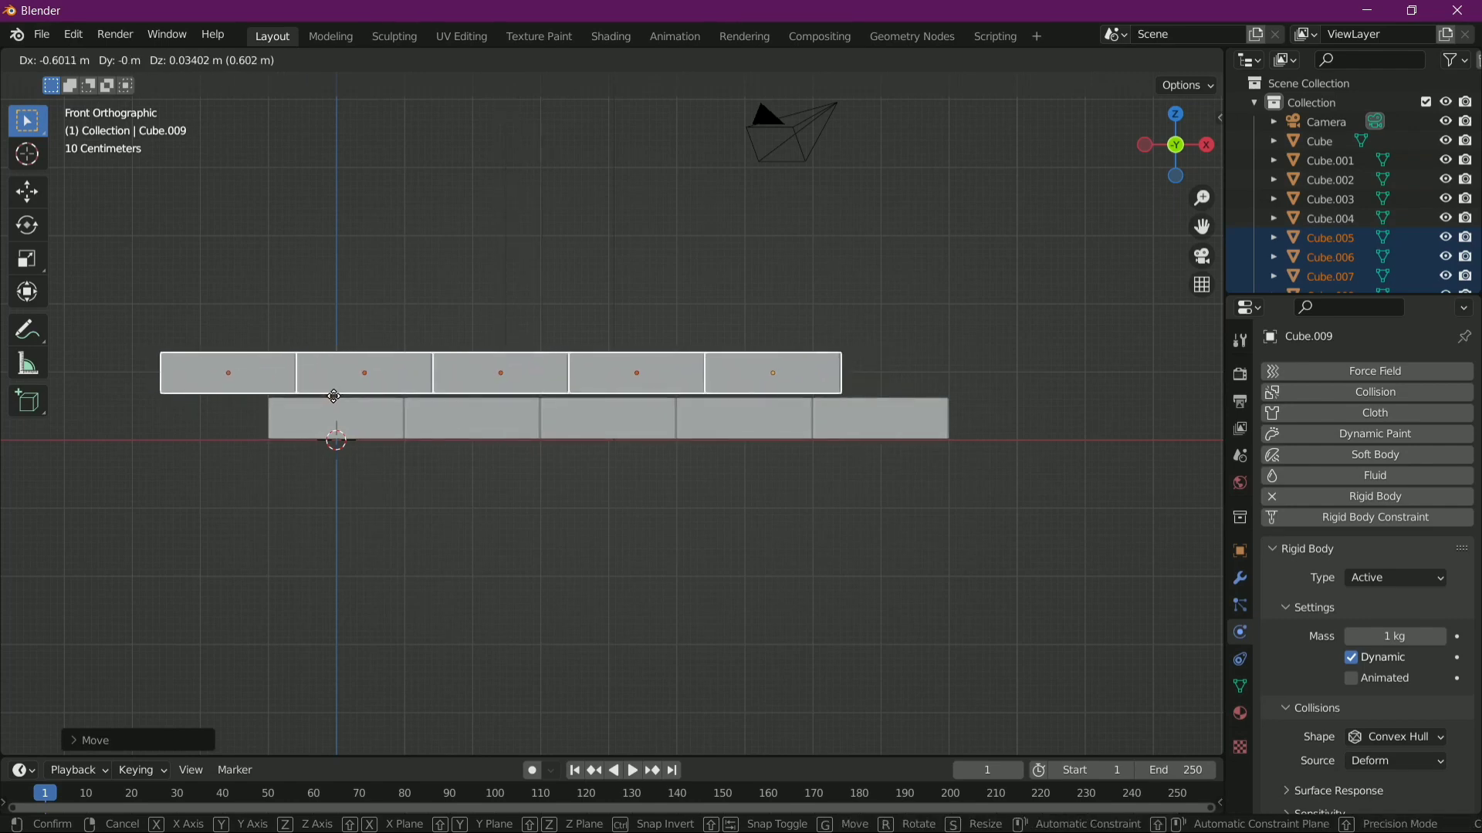
{"action": "key", "text": "g"}
{"action": "left_click", "coordinate": [339, 400]}
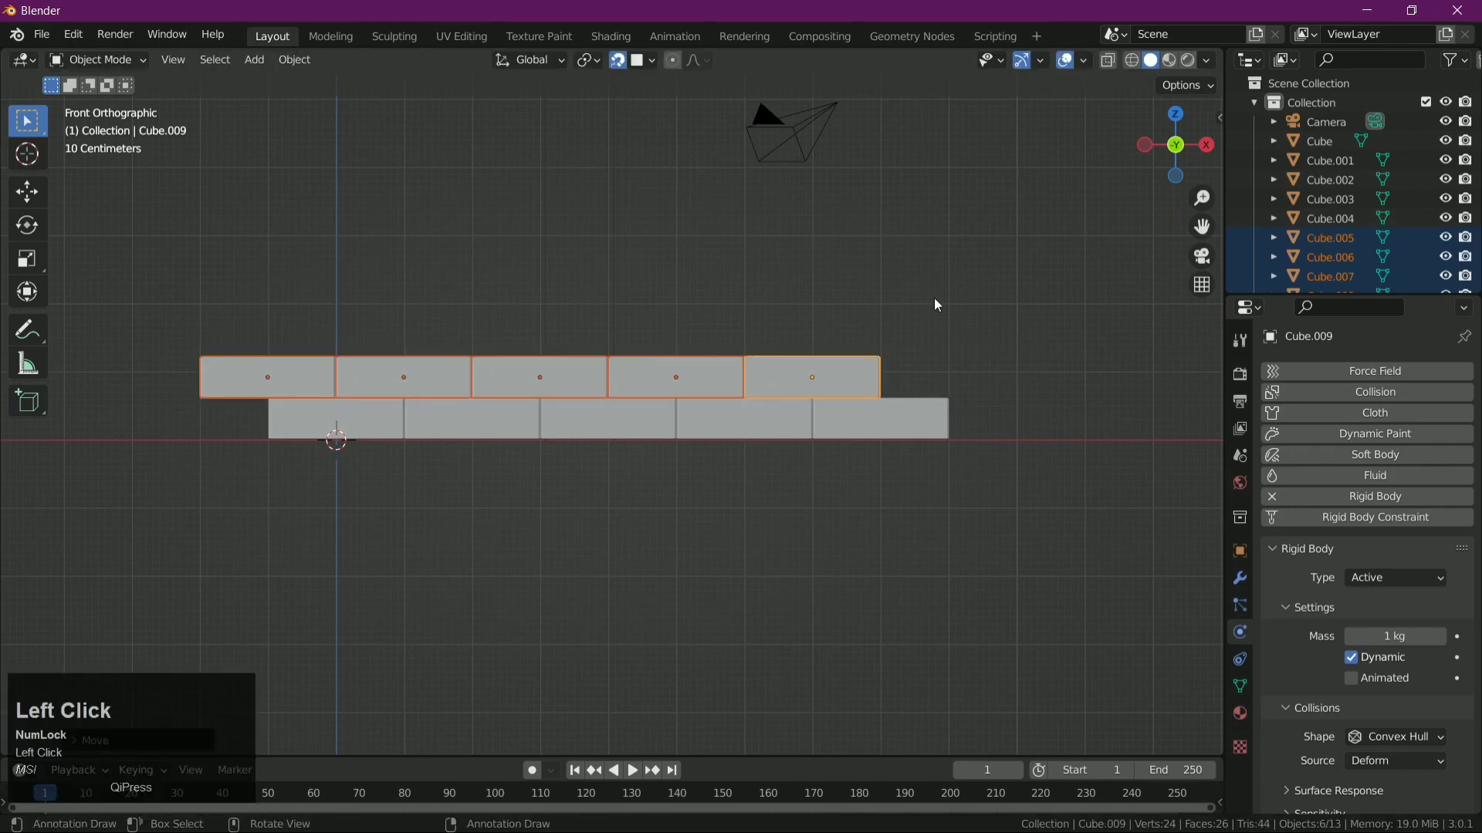
- Orbit around the wall to inspect the brick joints, then return to front view
{"action": "left_click_drag", "start_coordinate": [1043, 313], "coordinate": [593, 330]}
{"action": "scroll", "scroll_direction": "up", "scroll_amount": 3}
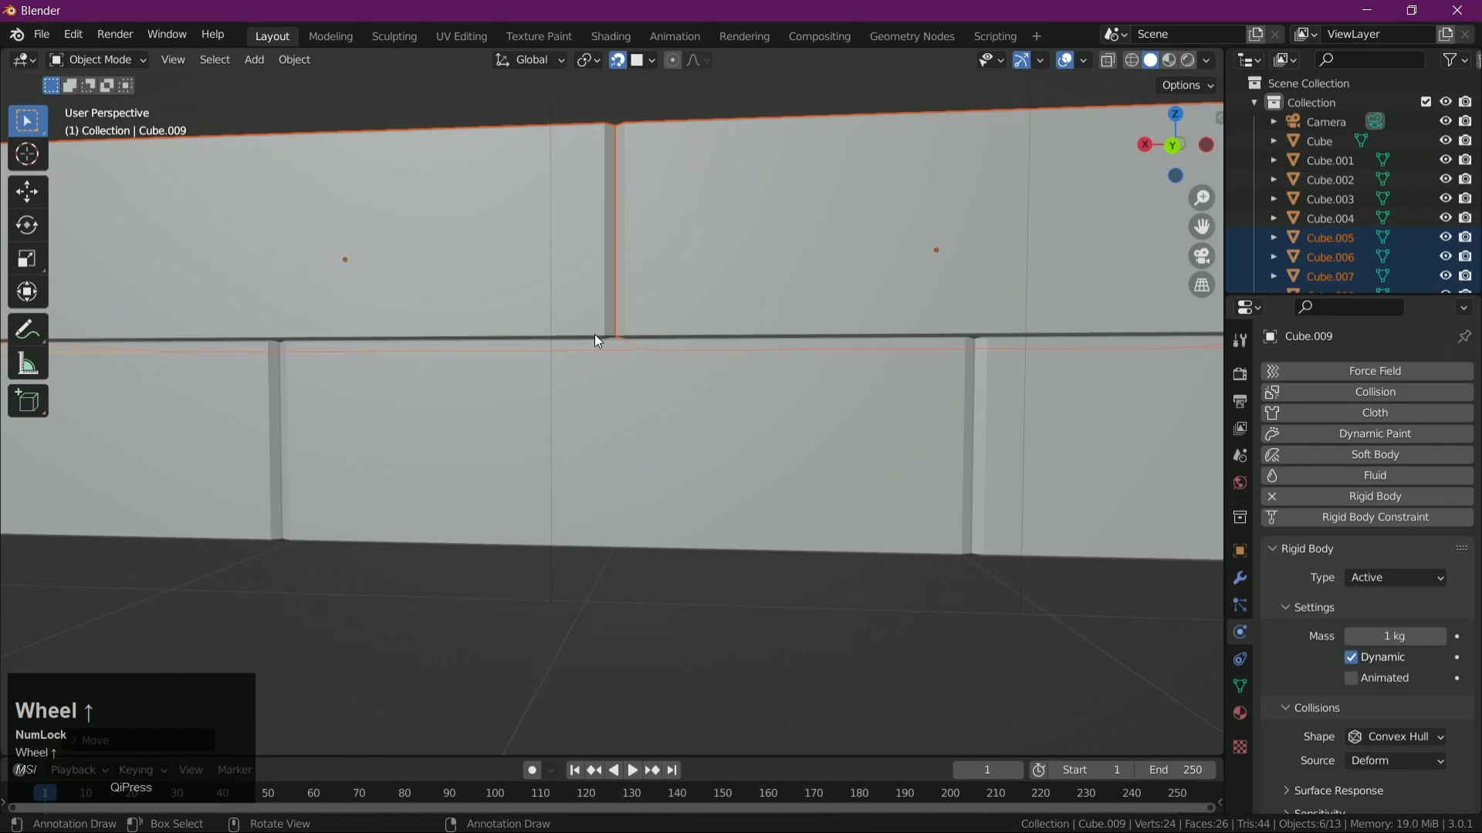
{"action": "left_click_drag", "start_coordinate": [597, 337], "coordinate": [802, 403]}
{"action": "scroll", "scroll_direction": "down", "scroll_amount": 3}
{"action": "middle_click", "coordinate": [767, 482]}
{"action": "scroll", "scroll_direction": "down", "scroll_amount": 3}
{"action": "left_click", "coordinate": [1174, 149]}
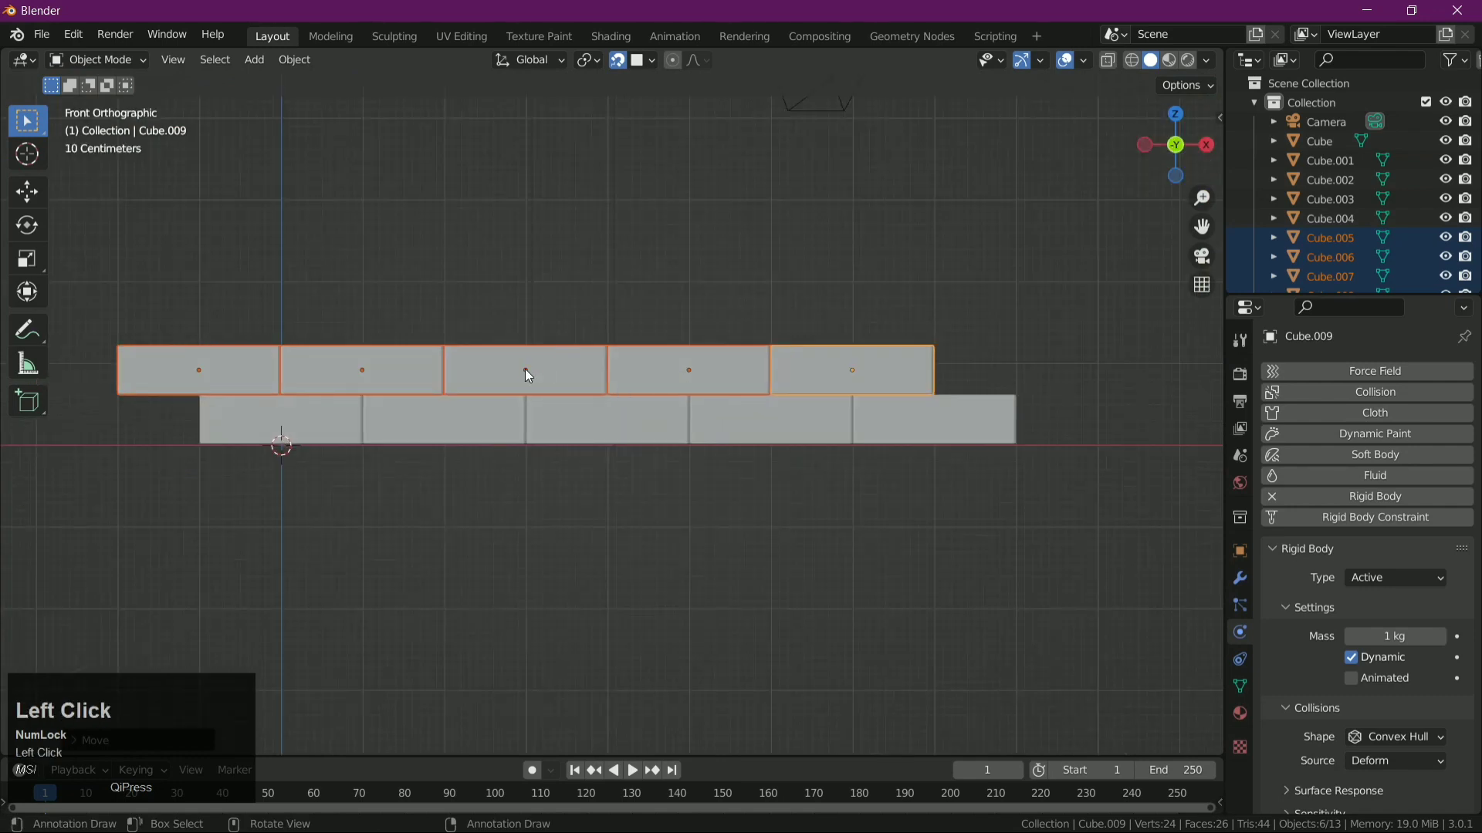
- Place a third row on the second, aligned with the bottom row, and box-select the top two rows
{"action": "key", "text": "alt+d"}
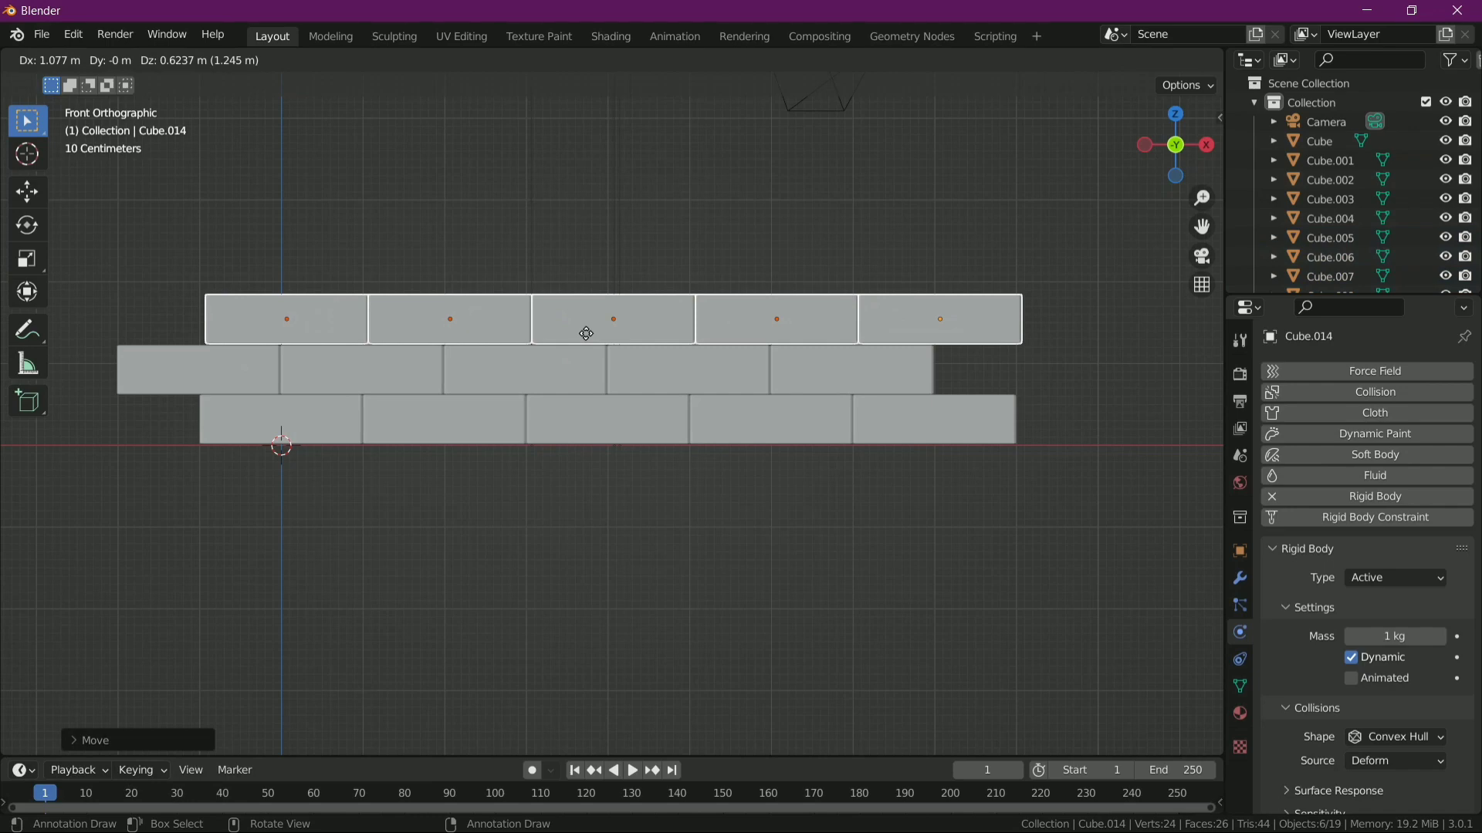
{"action": "left_click", "coordinate": [591, 335]}
{"action": "key", "text": "g"}
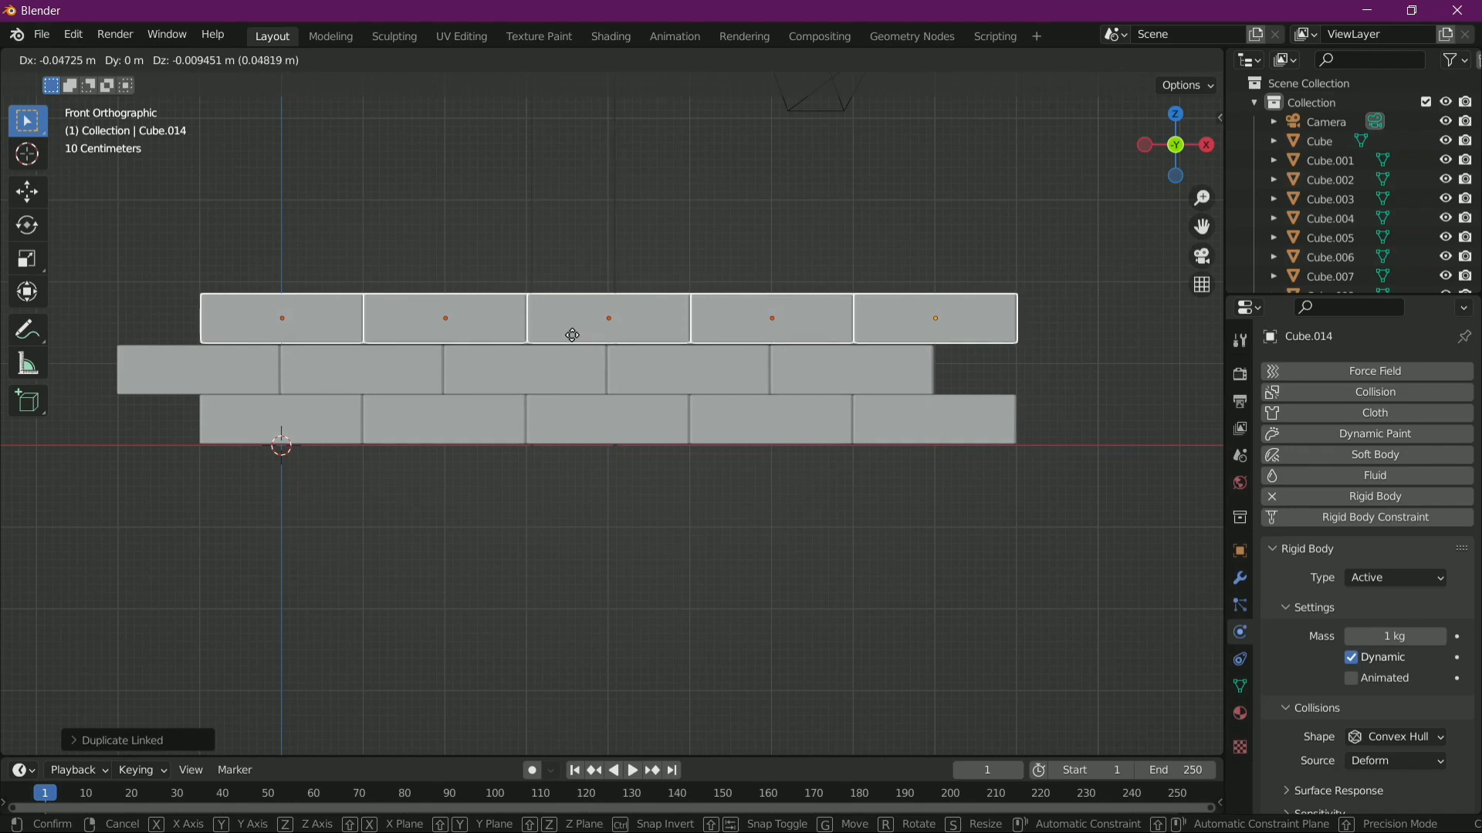
{"action": "key", "text": "g"}
{"action": "left_click", "coordinate": [575, 338]}
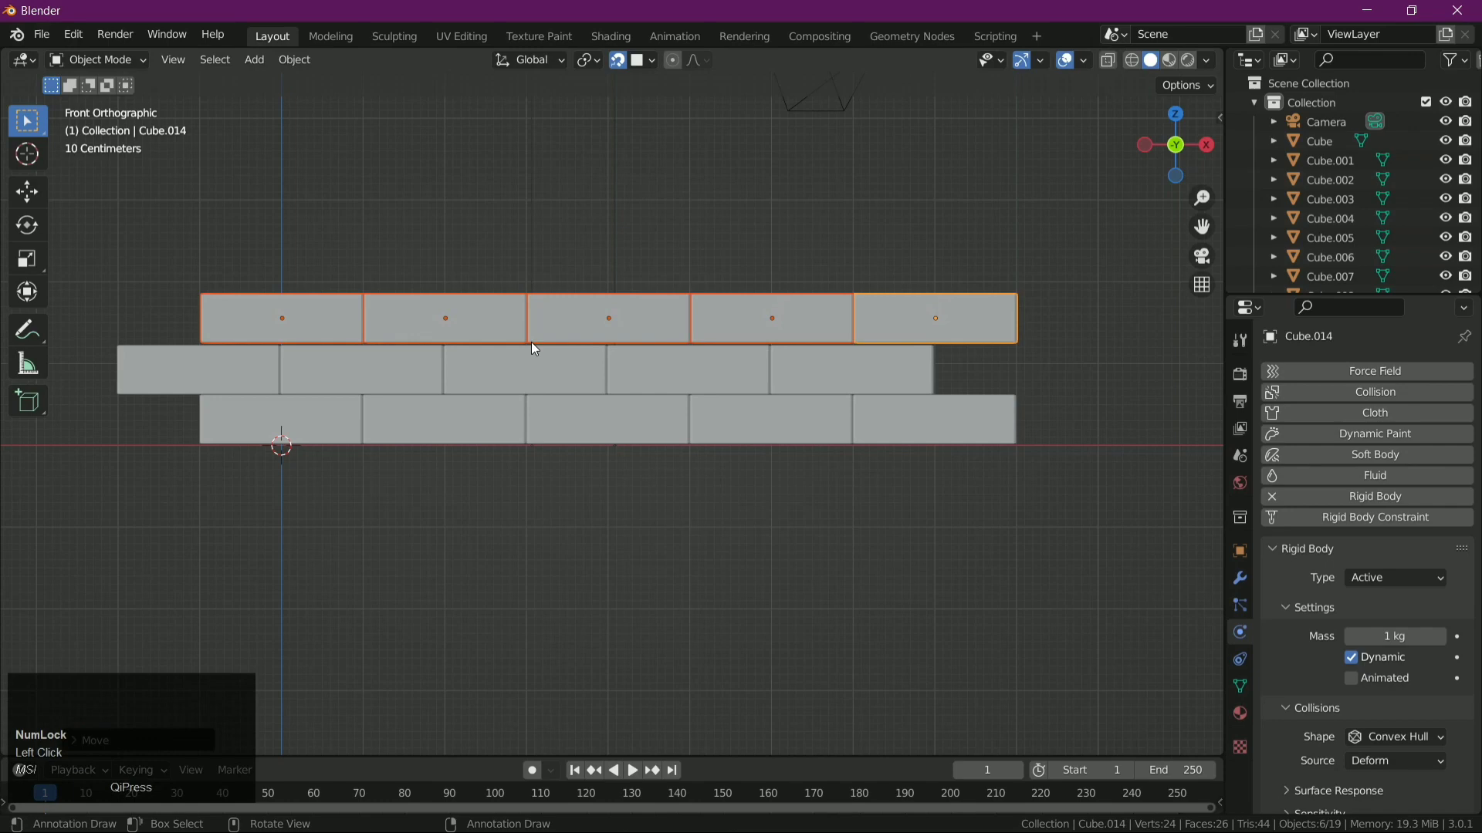
{"action": "key", "text": "g"}
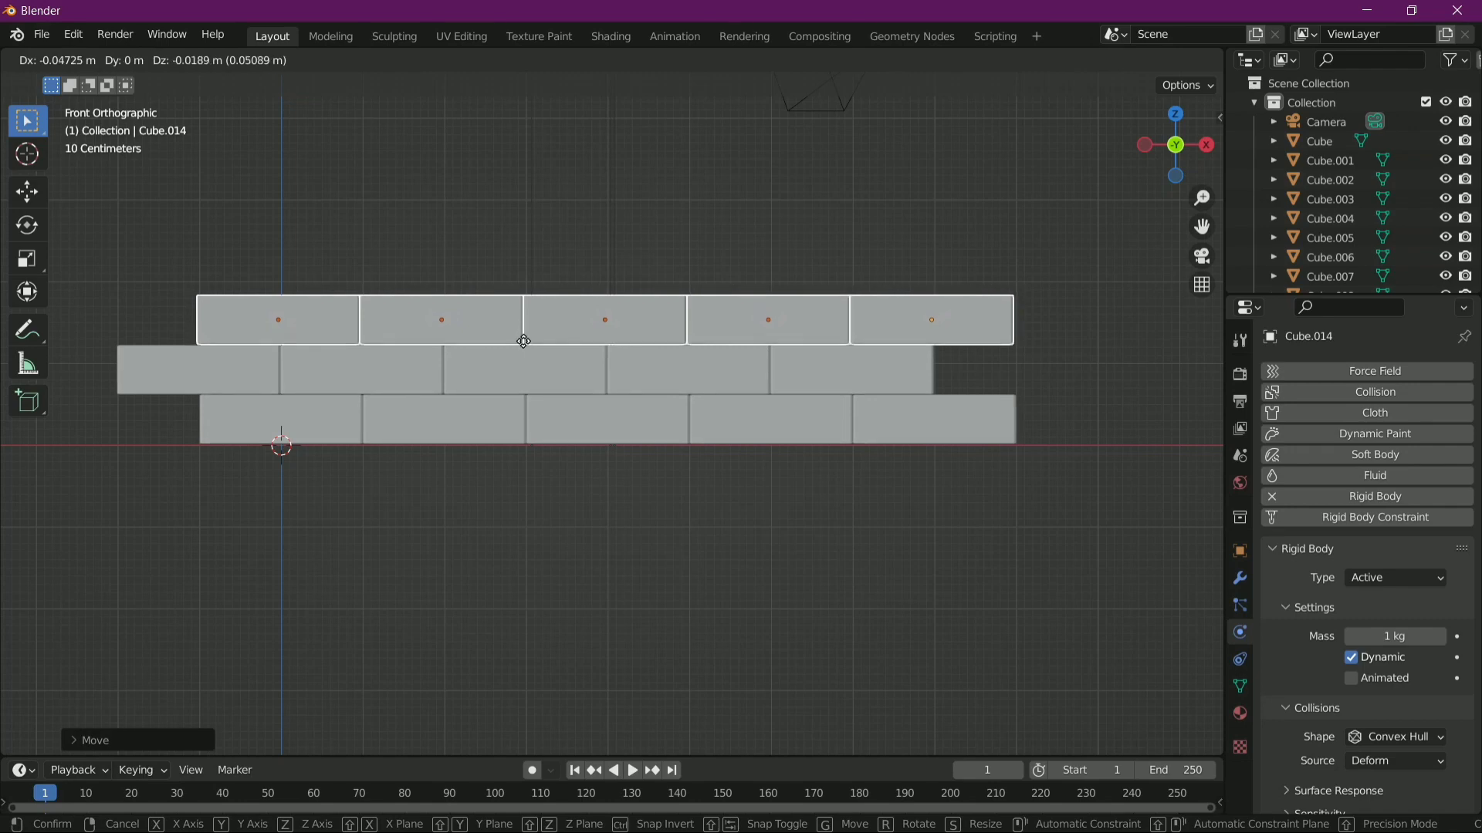
{"action": "key", "text": "g"}
{"action": "left_click_drag", "start_coordinate": [526, 344], "coordinate": [1038, 377]}
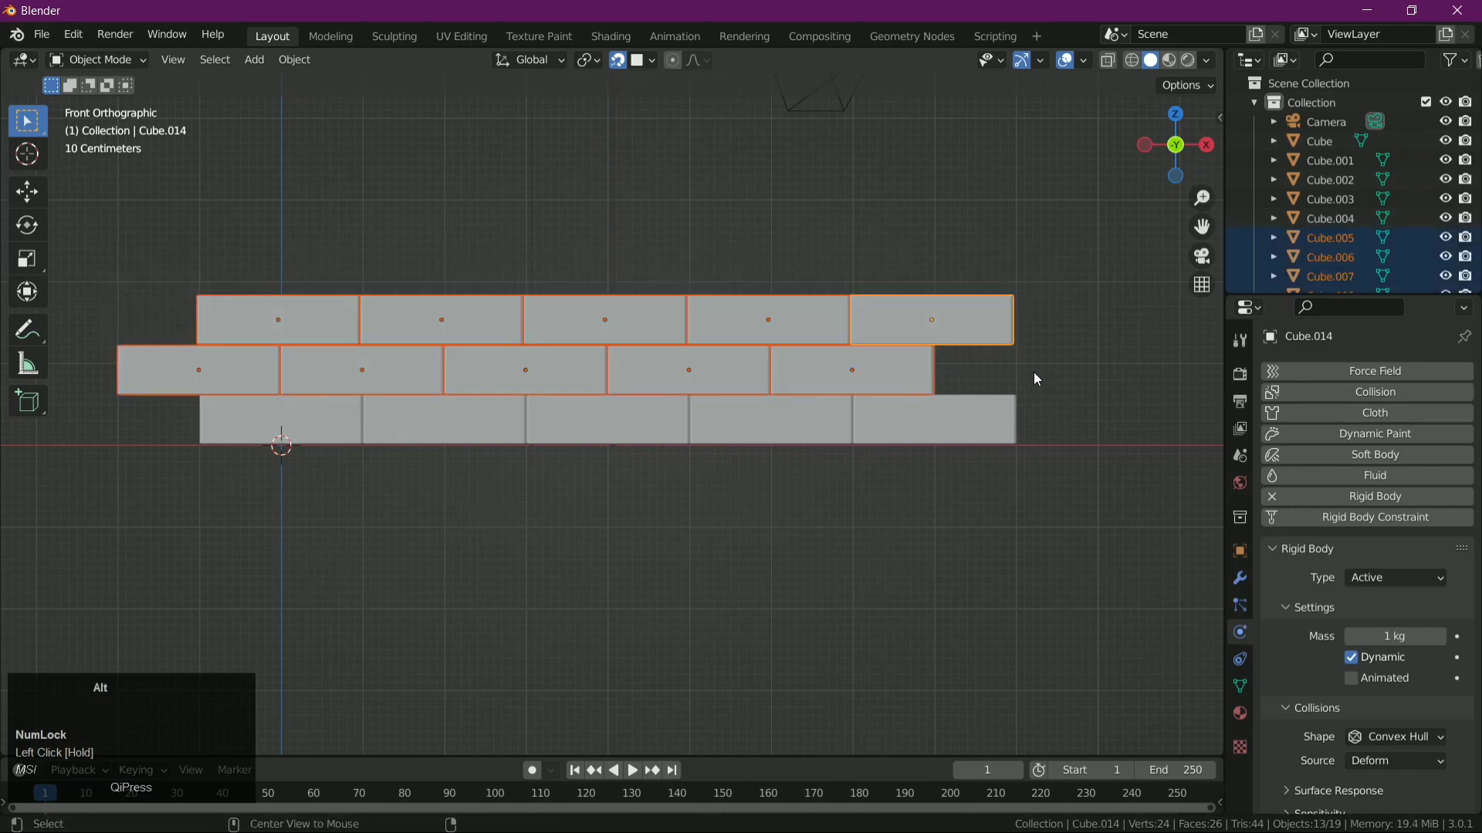
- Duplicate the top two rows and set them atop the wall, making five staggered courses
{"action": "key", "text": "alt+d"}
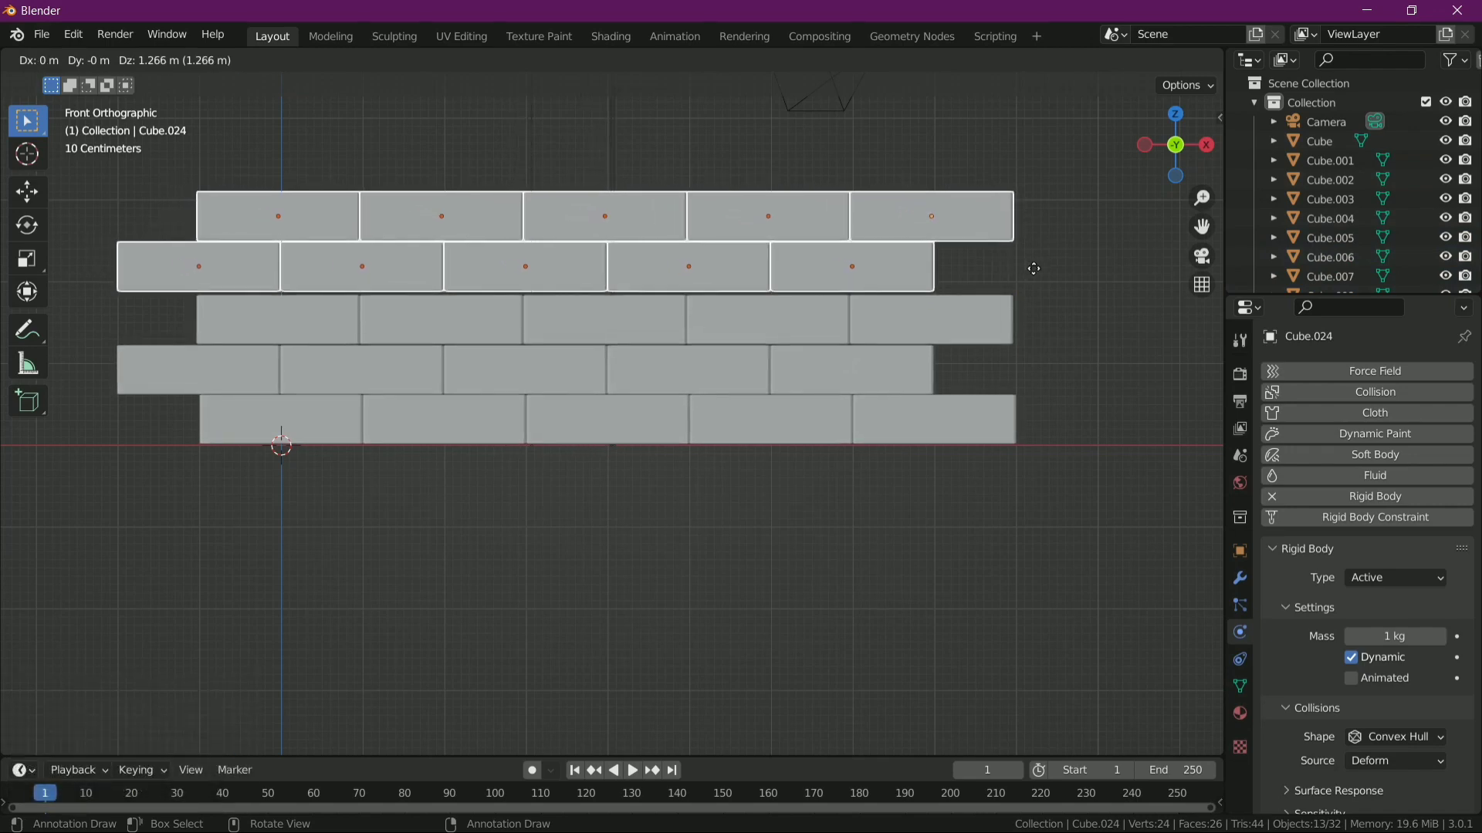
{"action": "left_click", "coordinate": [1039, 273]}
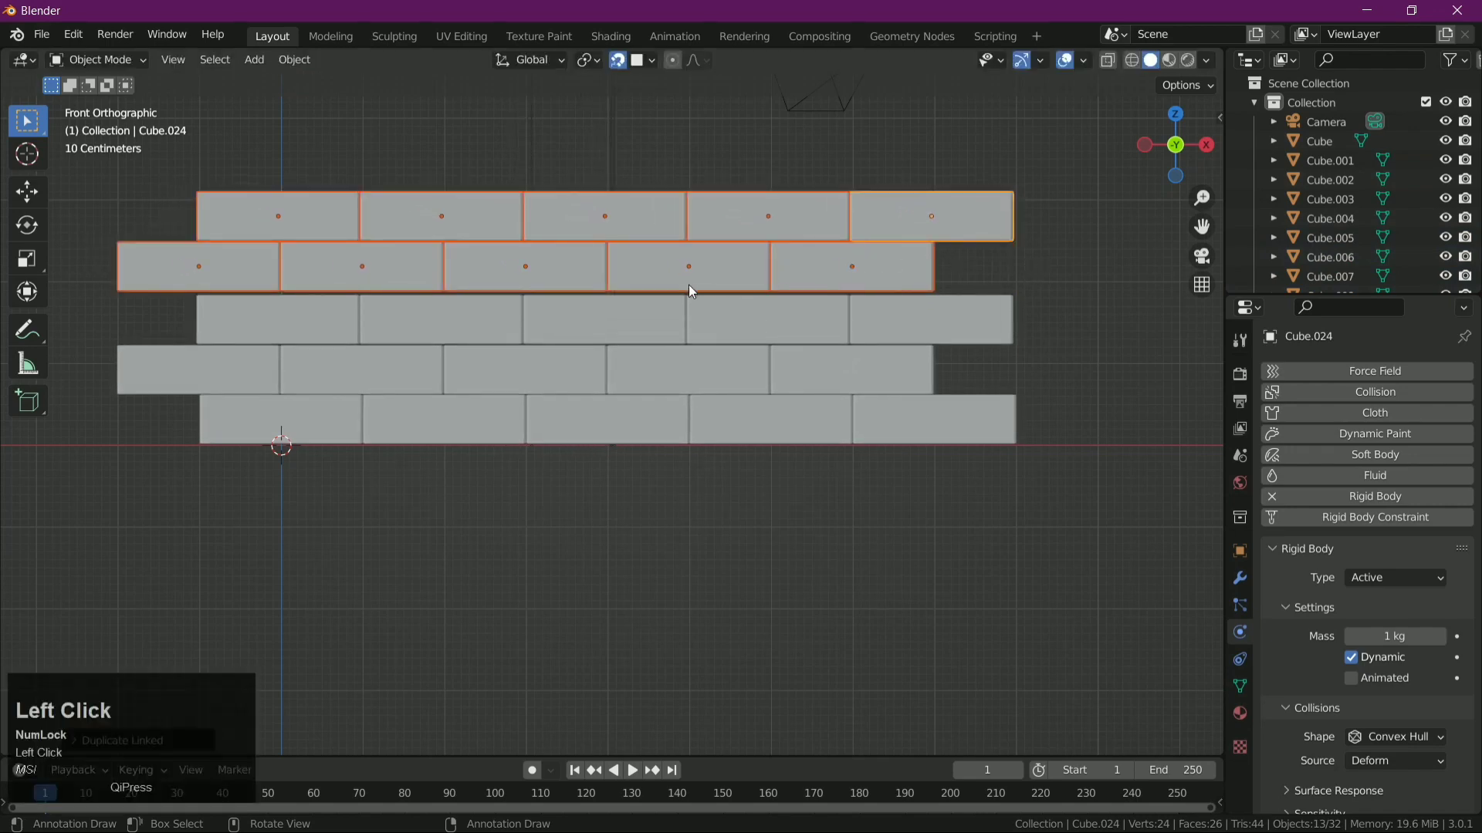
{"action": "key", "text": "g"}
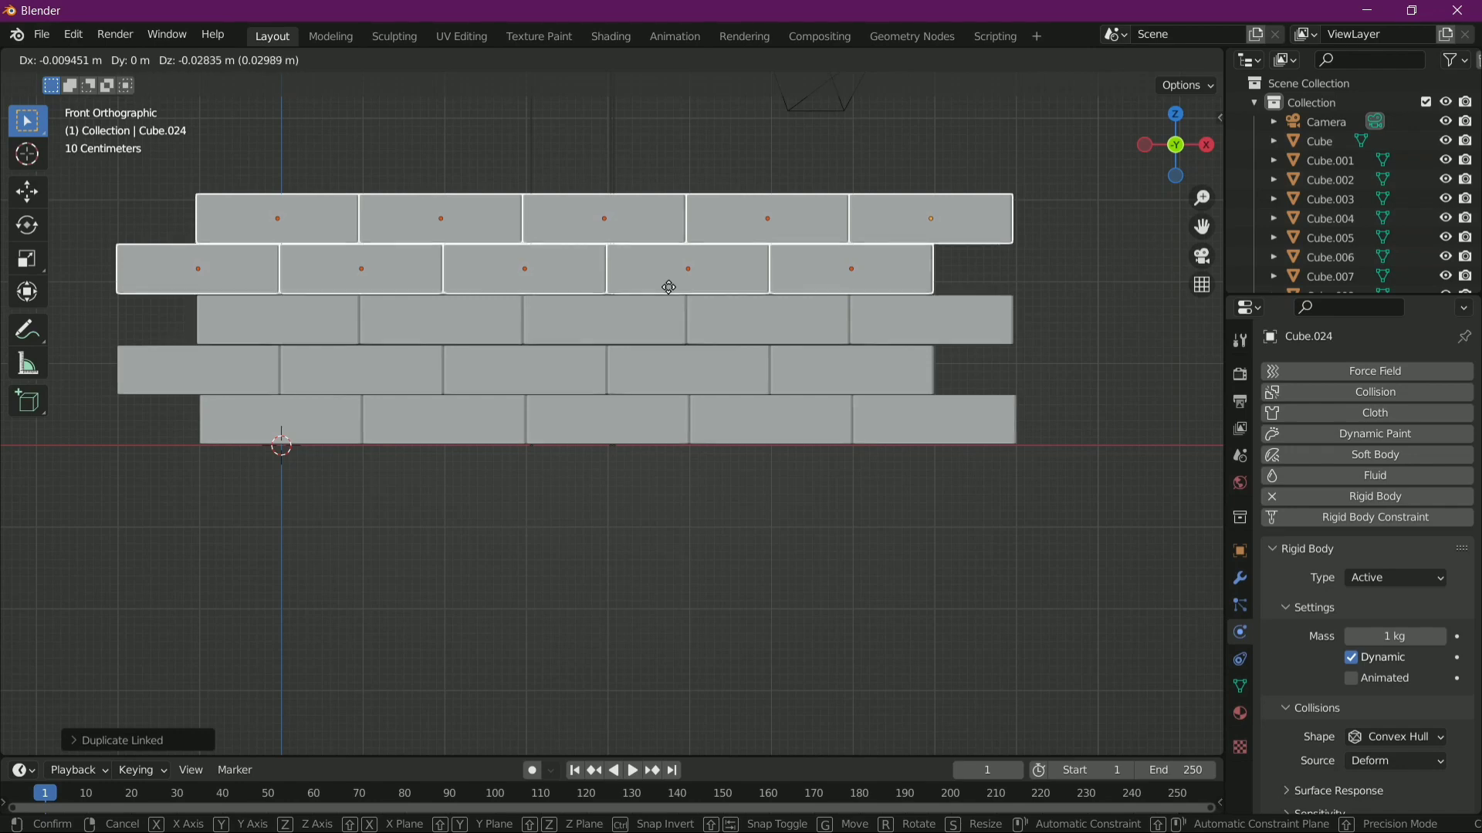
{"action": "left_click", "coordinate": [671, 291]}
- Orbit around the five-course wall to inspect it, then return to front view
{"action": "left_click_drag", "start_coordinate": [1053, 298], "coordinate": [881, 429]}
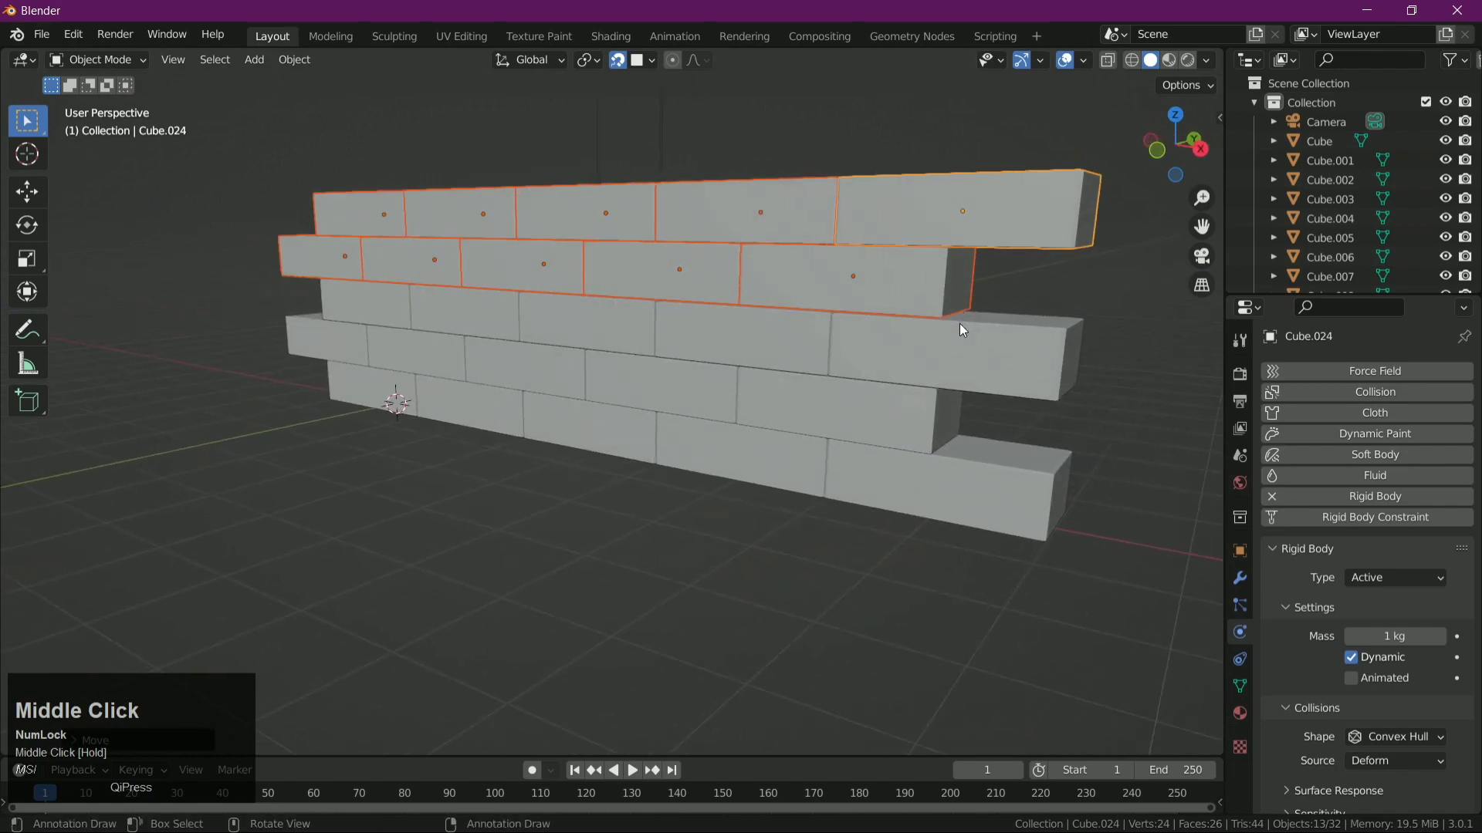
{"action": "scroll", "scroll_direction": "down", "scroll_amount": 3}
{"action": "left_click_drag", "start_coordinate": [891, 460], "coordinate": [929, 424]}
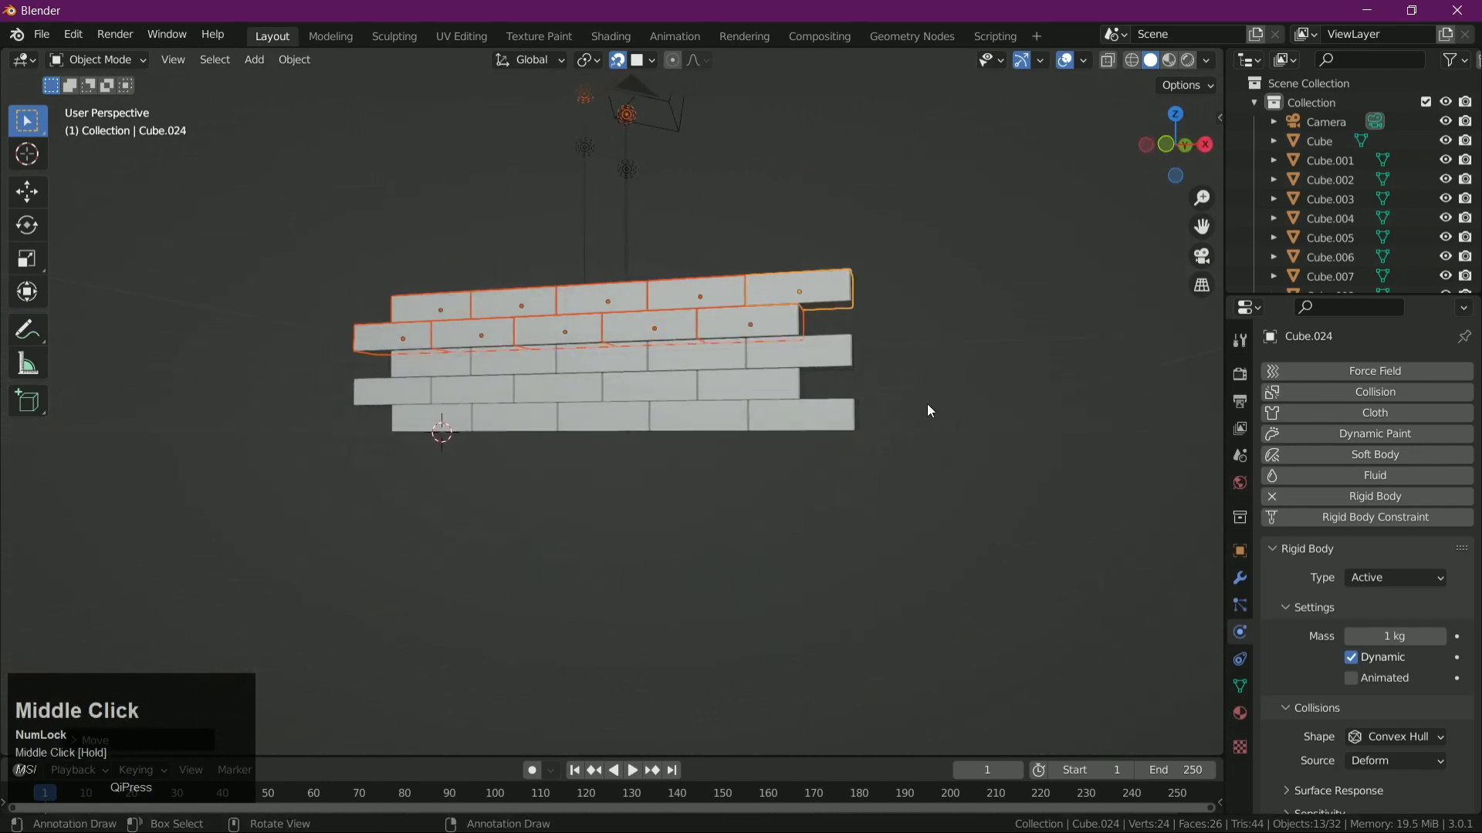
{"action": "scroll", "scroll_direction": "up", "scroll_amount": 3}
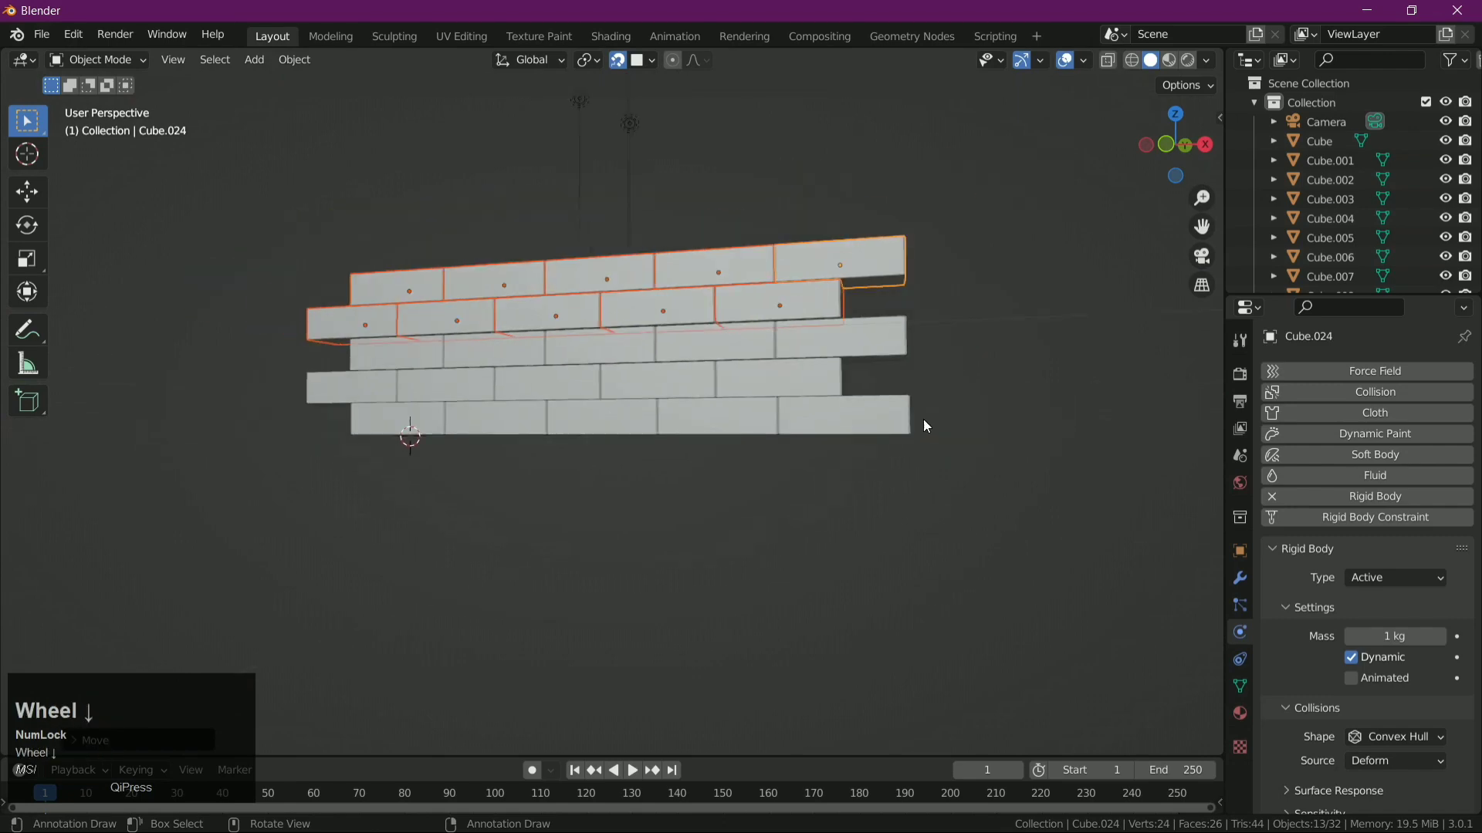
{"action": "left_click_drag", "start_coordinate": [923, 449], "coordinate": [966, 460]}
{"action": "scroll", "scroll_direction": "up", "scroll_amount": 3}
{"action": "left_click_drag", "start_coordinate": [962, 433], "coordinate": [1182, 155]}
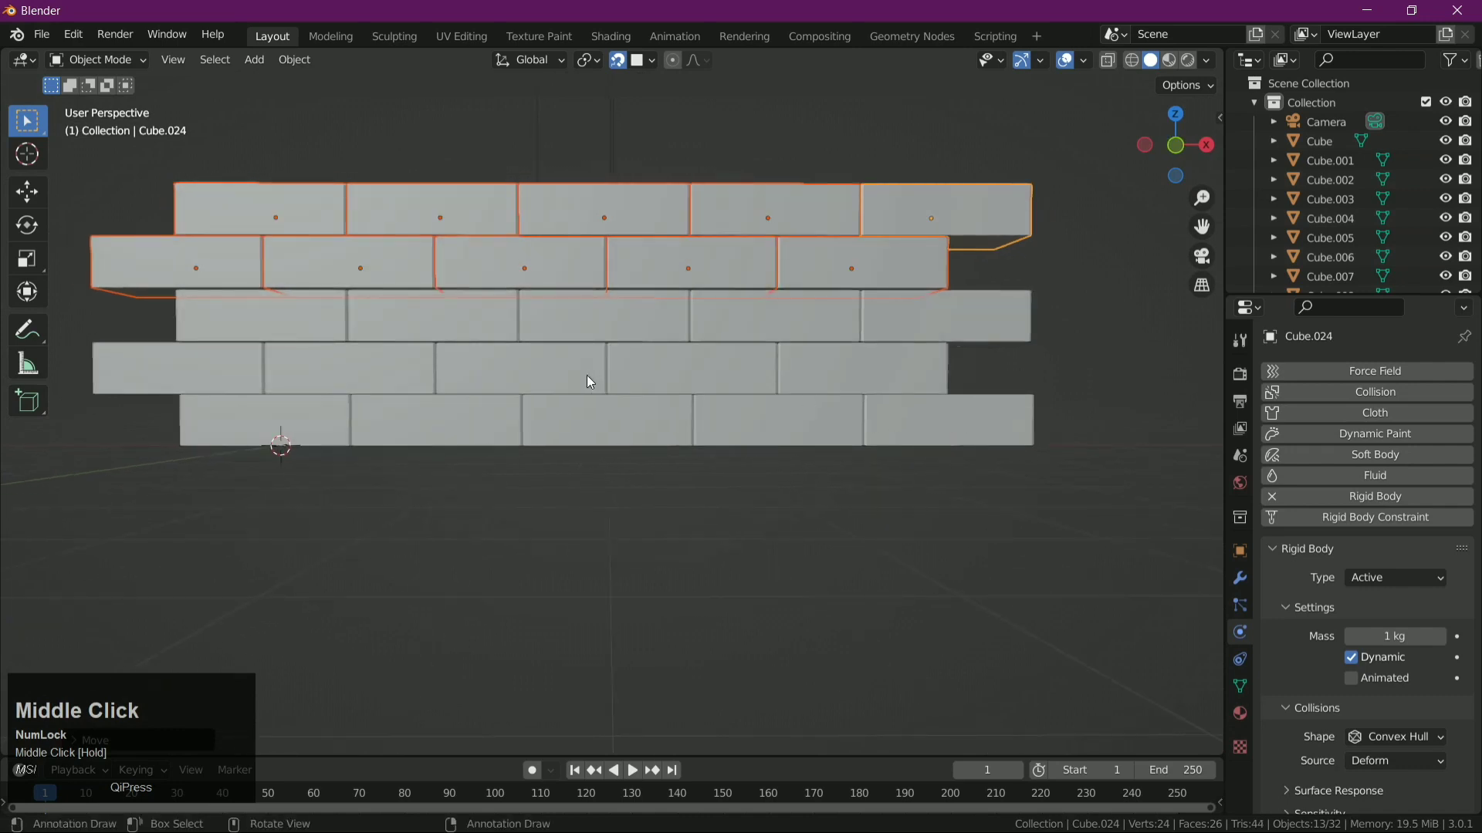
{"action": "left_click", "coordinate": [1182, 155]}
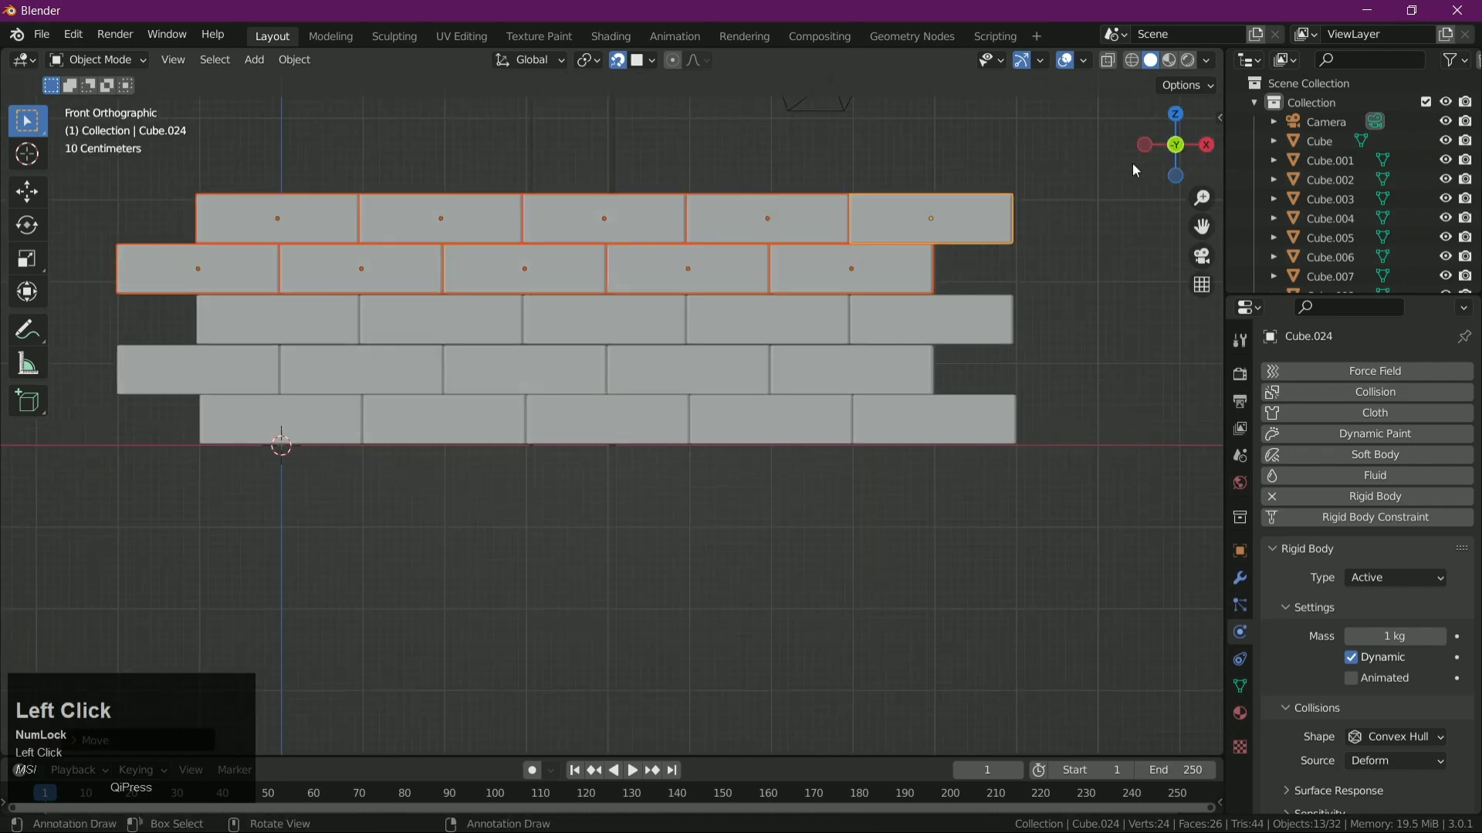
- Duplicate the top two rows onto the wall to make seven courses, then play the animation to test it
{"action": "key", "text": "alt+d"}
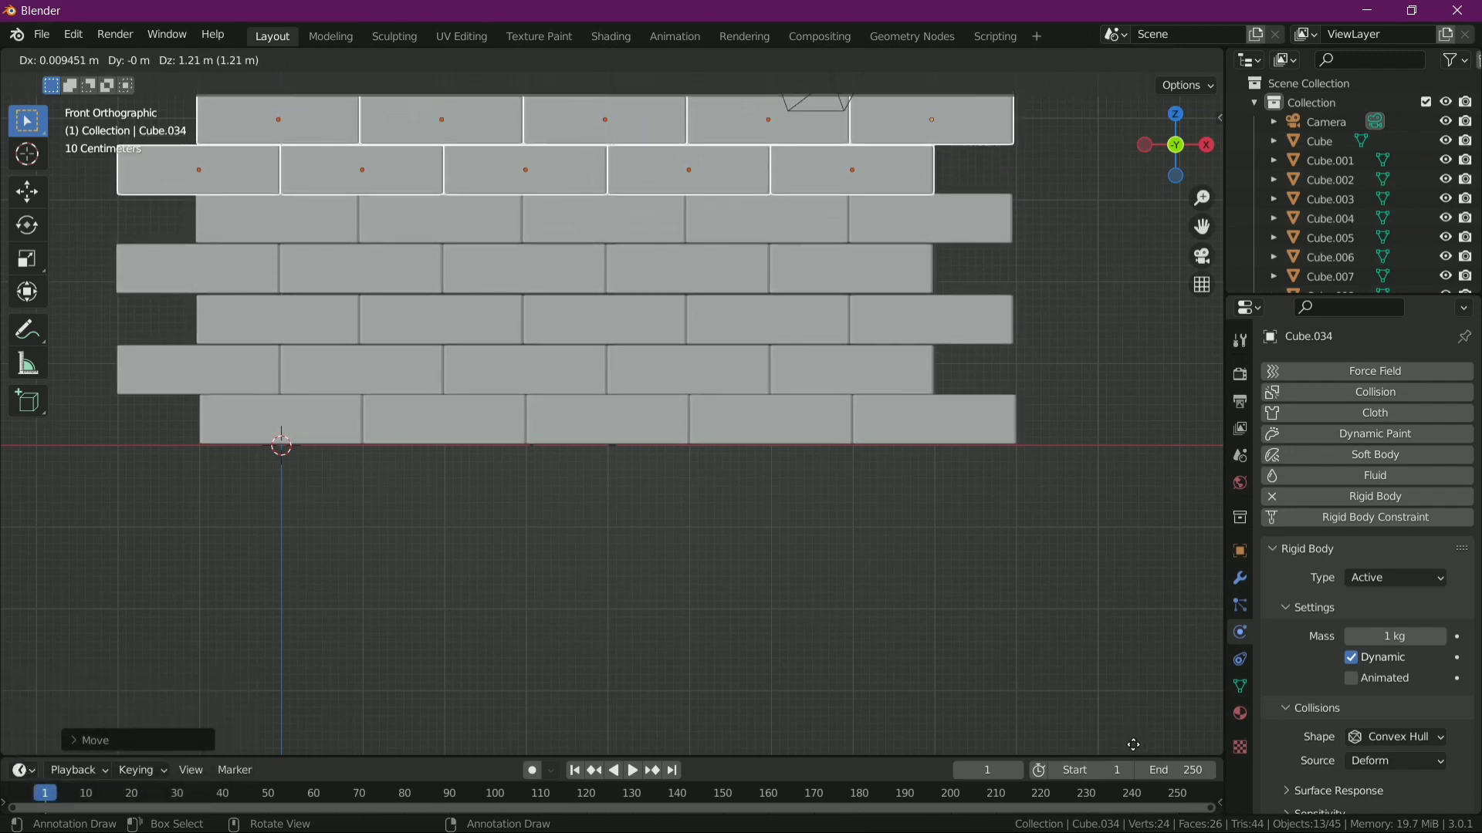
{"action": "left_click", "coordinate": [1138, 747]}
{"action": "scroll", "scroll_direction": "down", "scroll_amount": 3}
{"action": "key", "text": "space"}
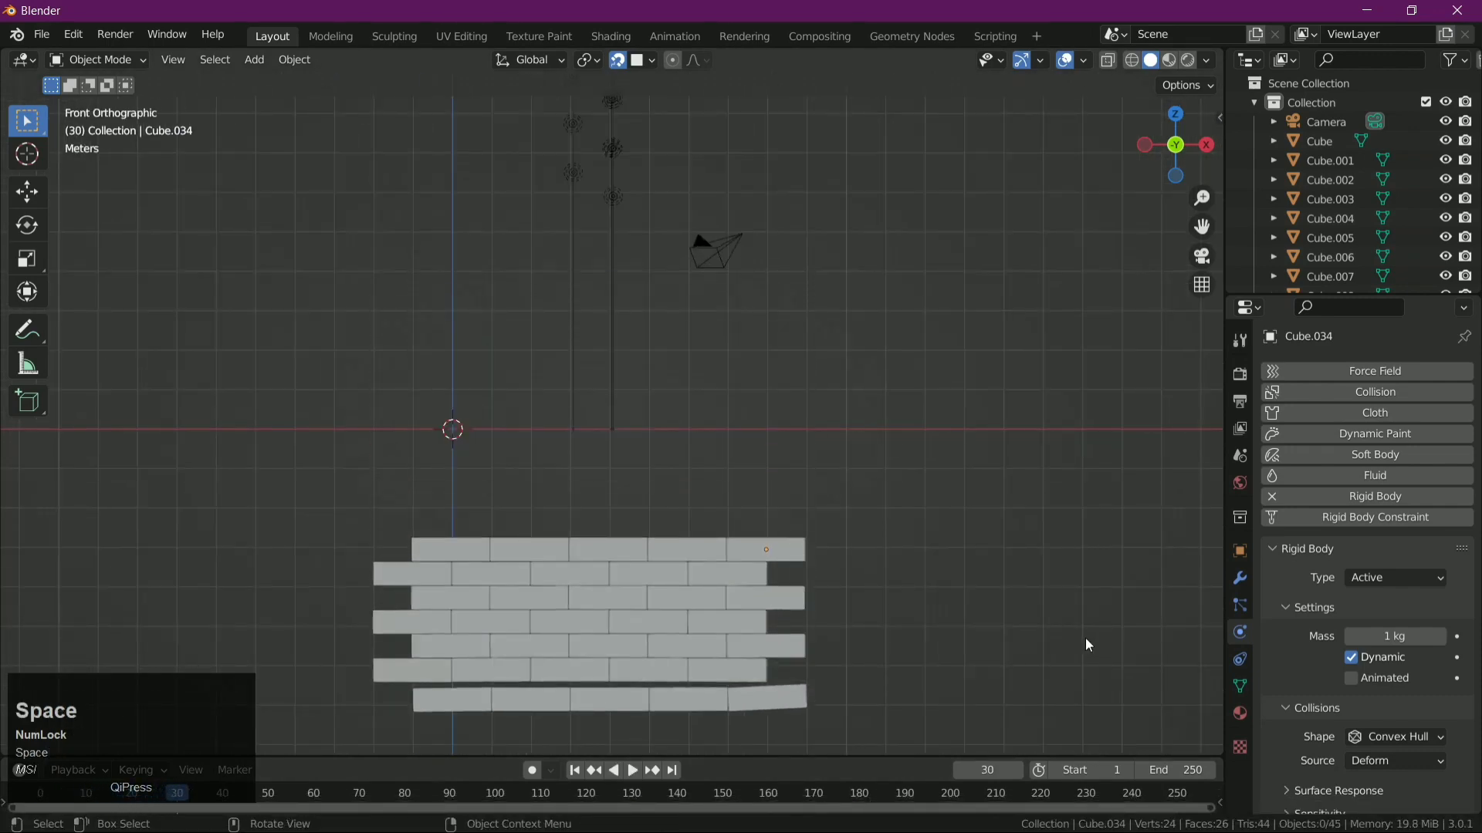
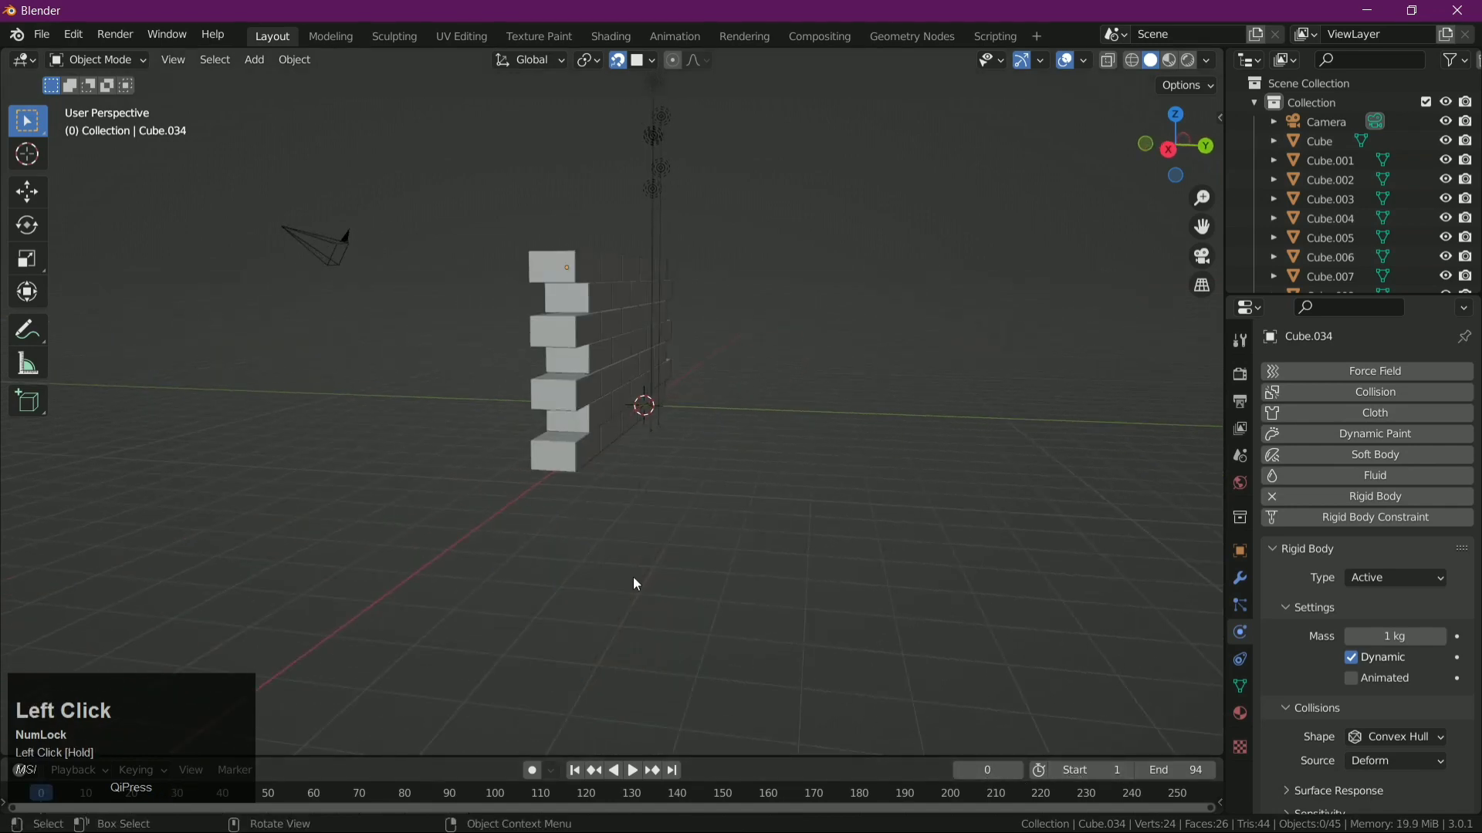
{"action": "left_click_drag", "start_coordinate": [568, 569], "coordinate": [633, 561]}
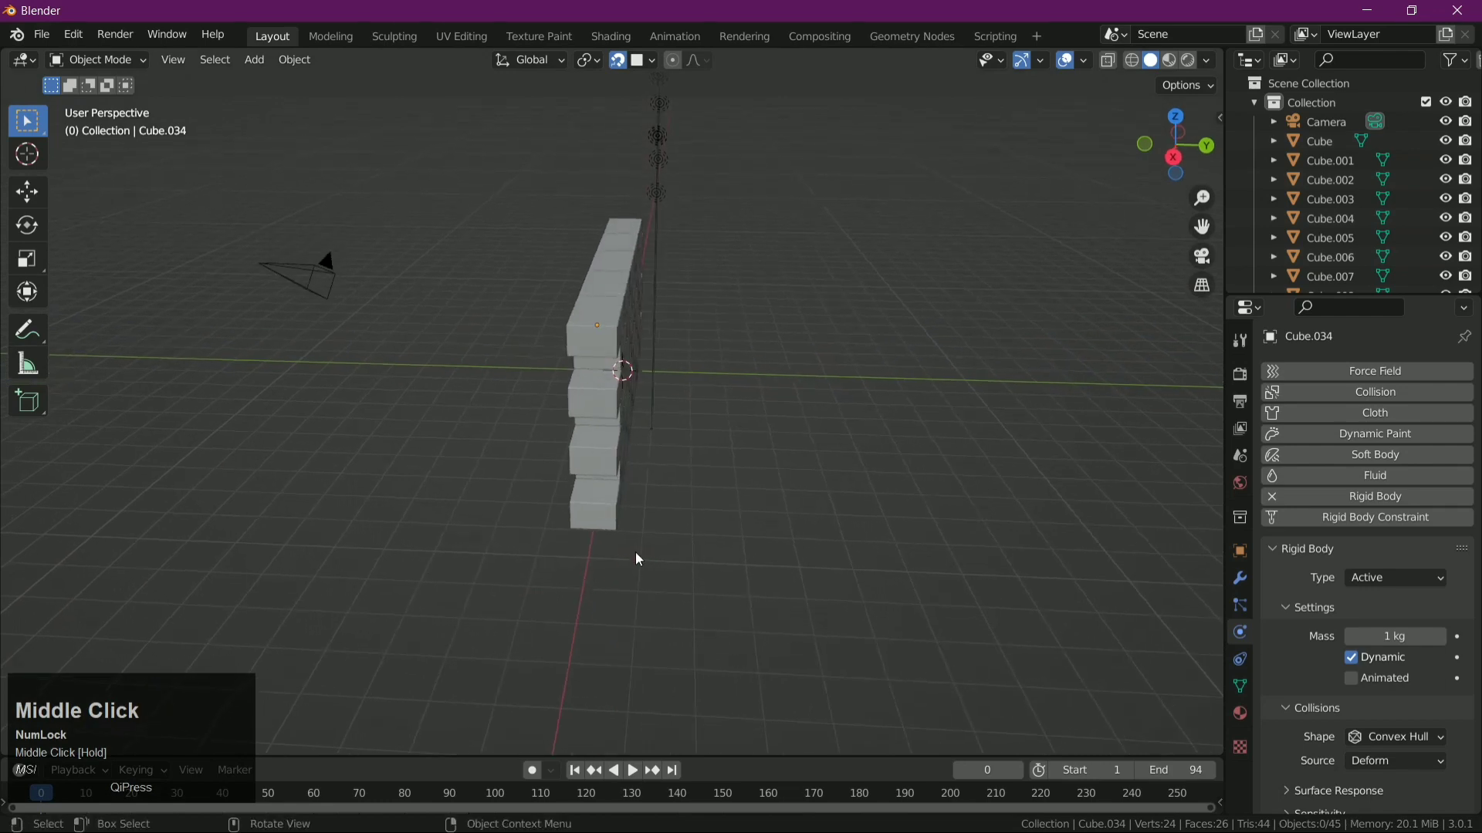
- Add a mesh plane under the wall, scale it up, and stretch it further along Y
{"action": "key", "text": "shift+a"}
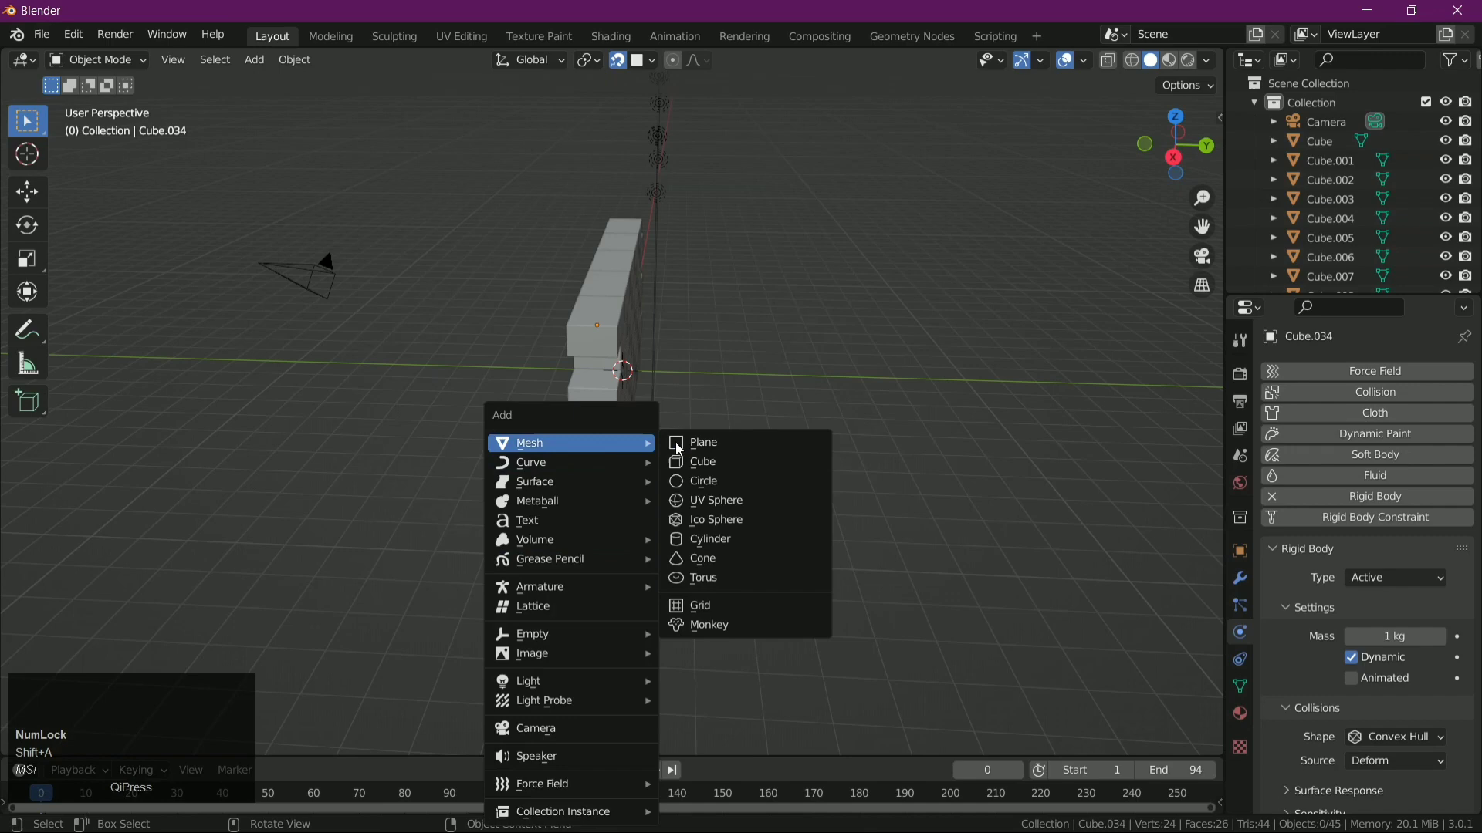
{"action": "double_click", "coordinate": [758, 449]}
{"action": "key", "text": "s"}
{"action": "left_click", "coordinate": [1162, 537]}
{"action": "key", "text": "s"}
{"action": "key", "text": "y"}
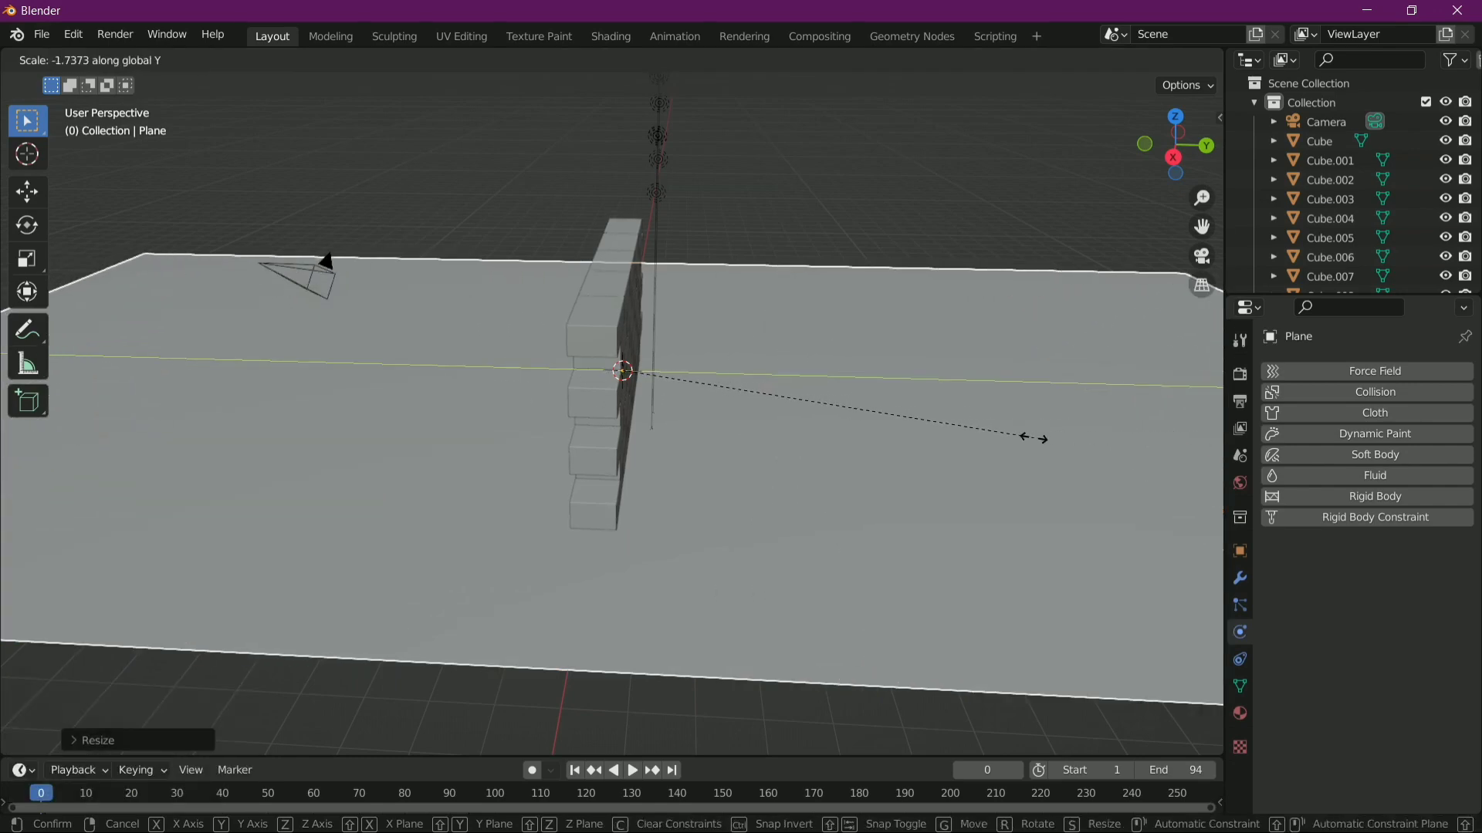
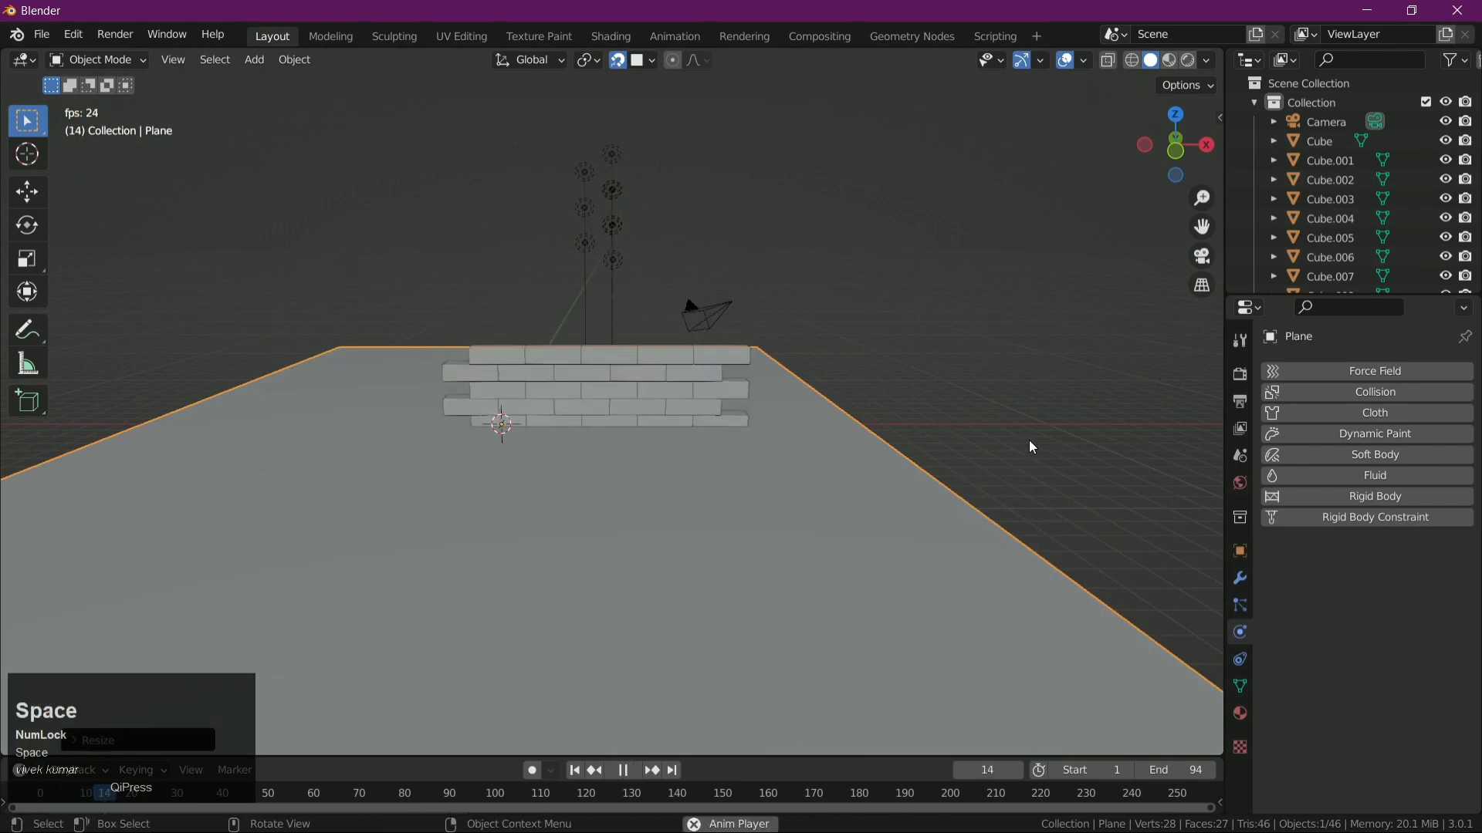
{"action": "left_click_drag", "start_coordinate": [1035, 491], "coordinate": [828, 493]}
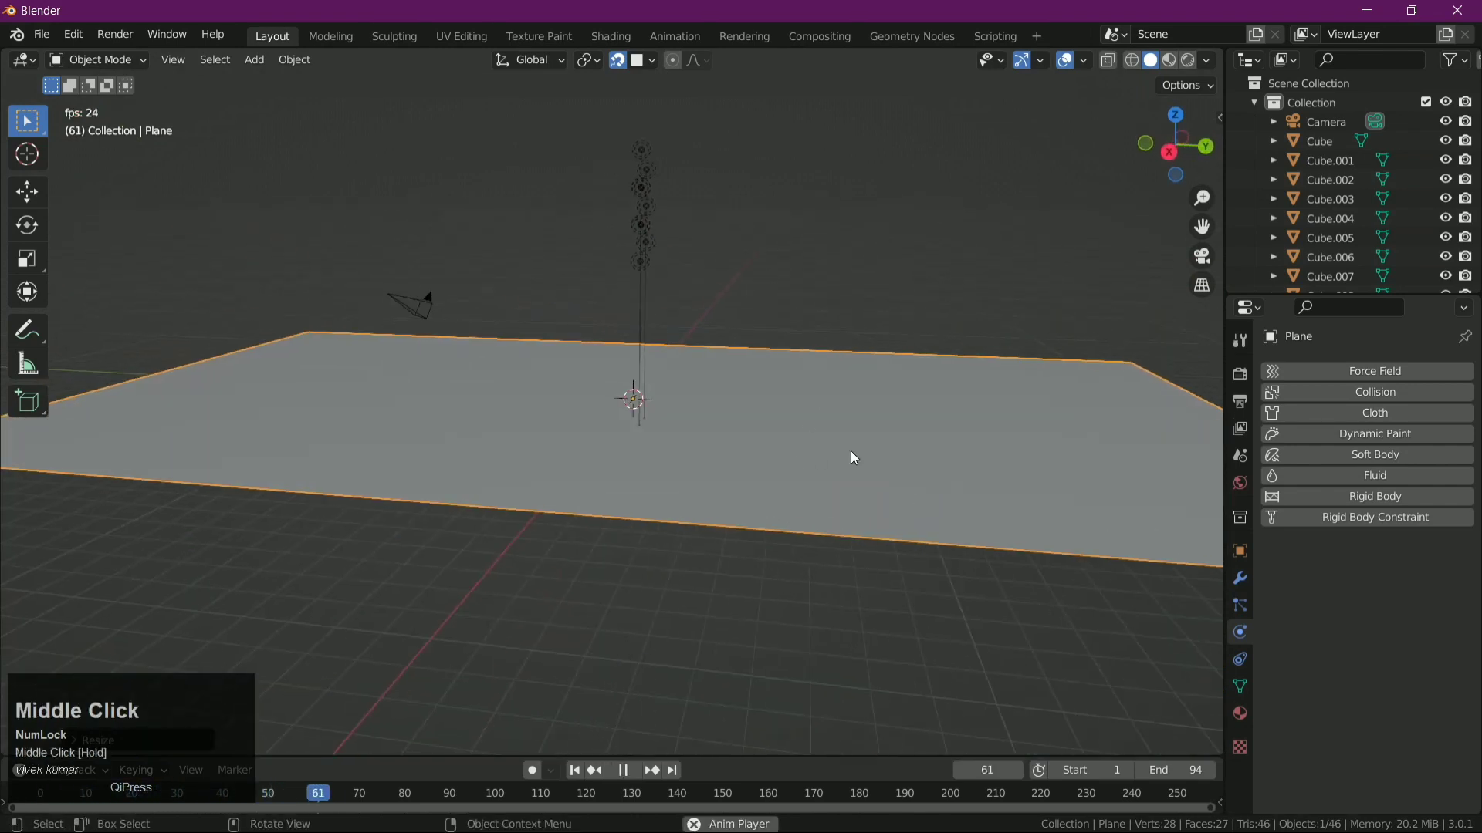
{"action": "key", "text": "space"}
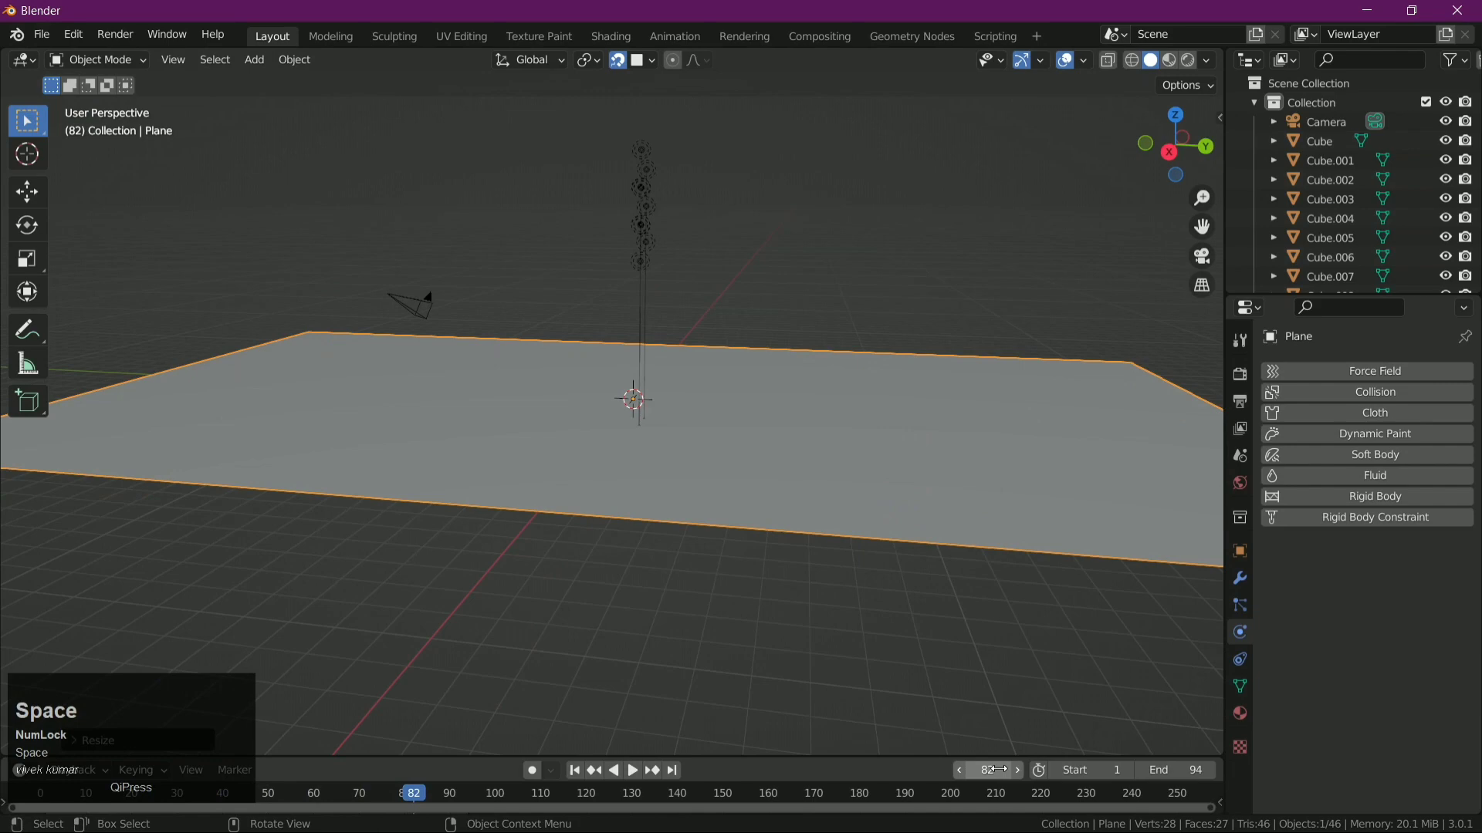
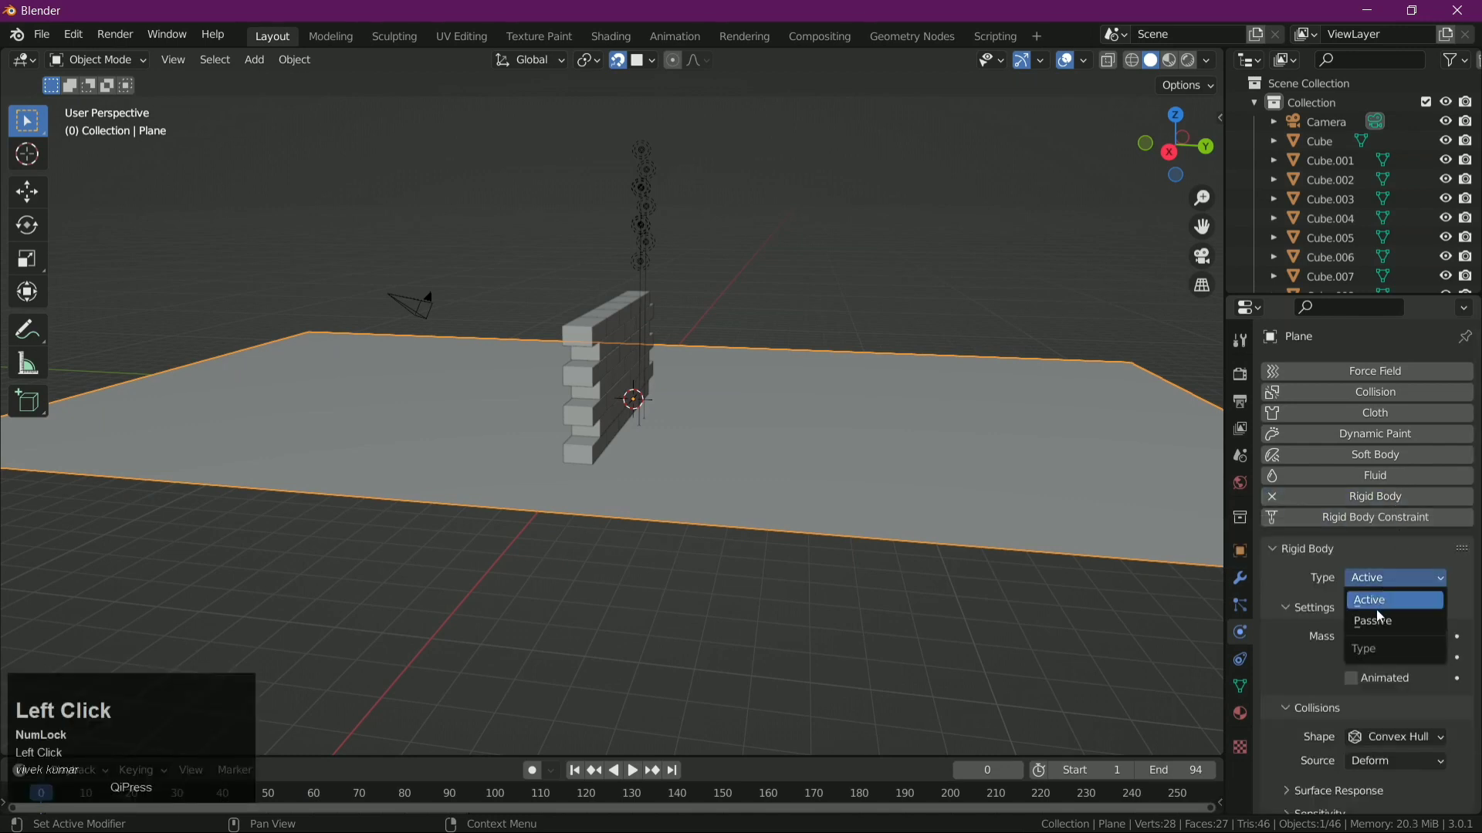
- Play the simulation and orbit around to check the bricks rest on the passive ground plane
{"action": "key", "text": "space"}
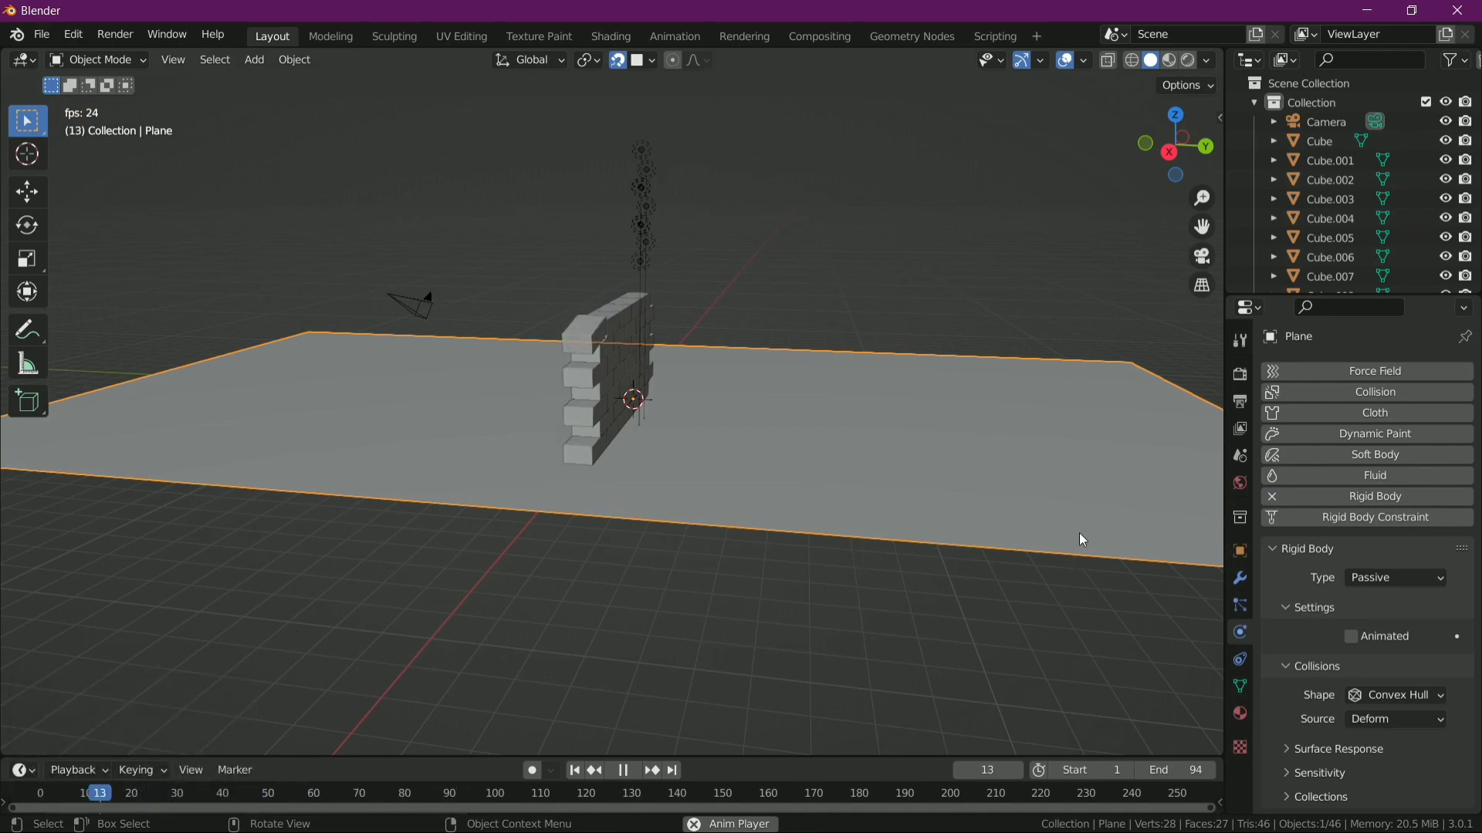
{"action": "left_click_drag", "start_coordinate": [1082, 513], "coordinate": [467, 341]}
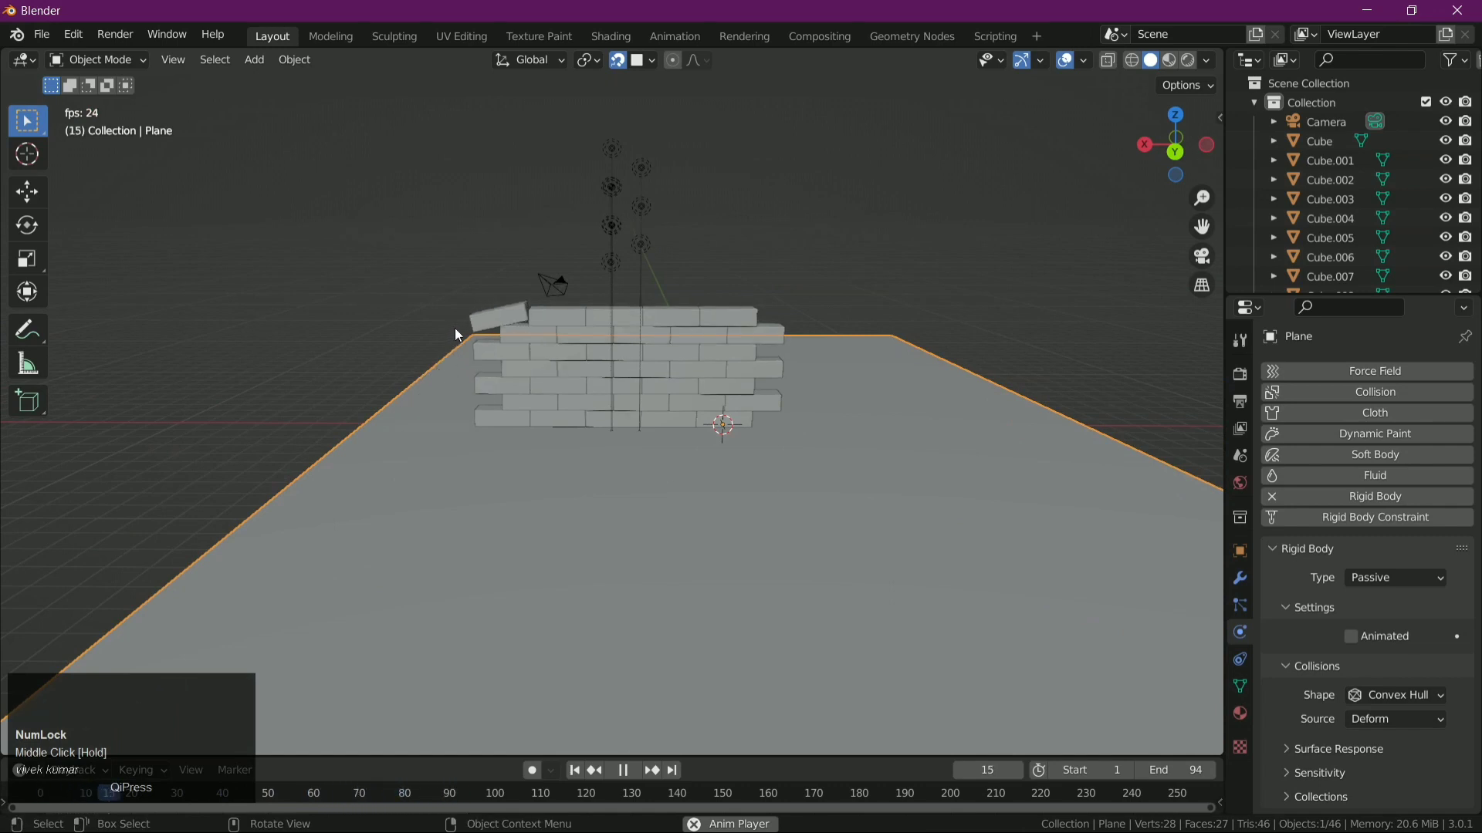
{"action": "left_click_drag", "start_coordinate": [688, 562], "coordinate": [475, 487]}
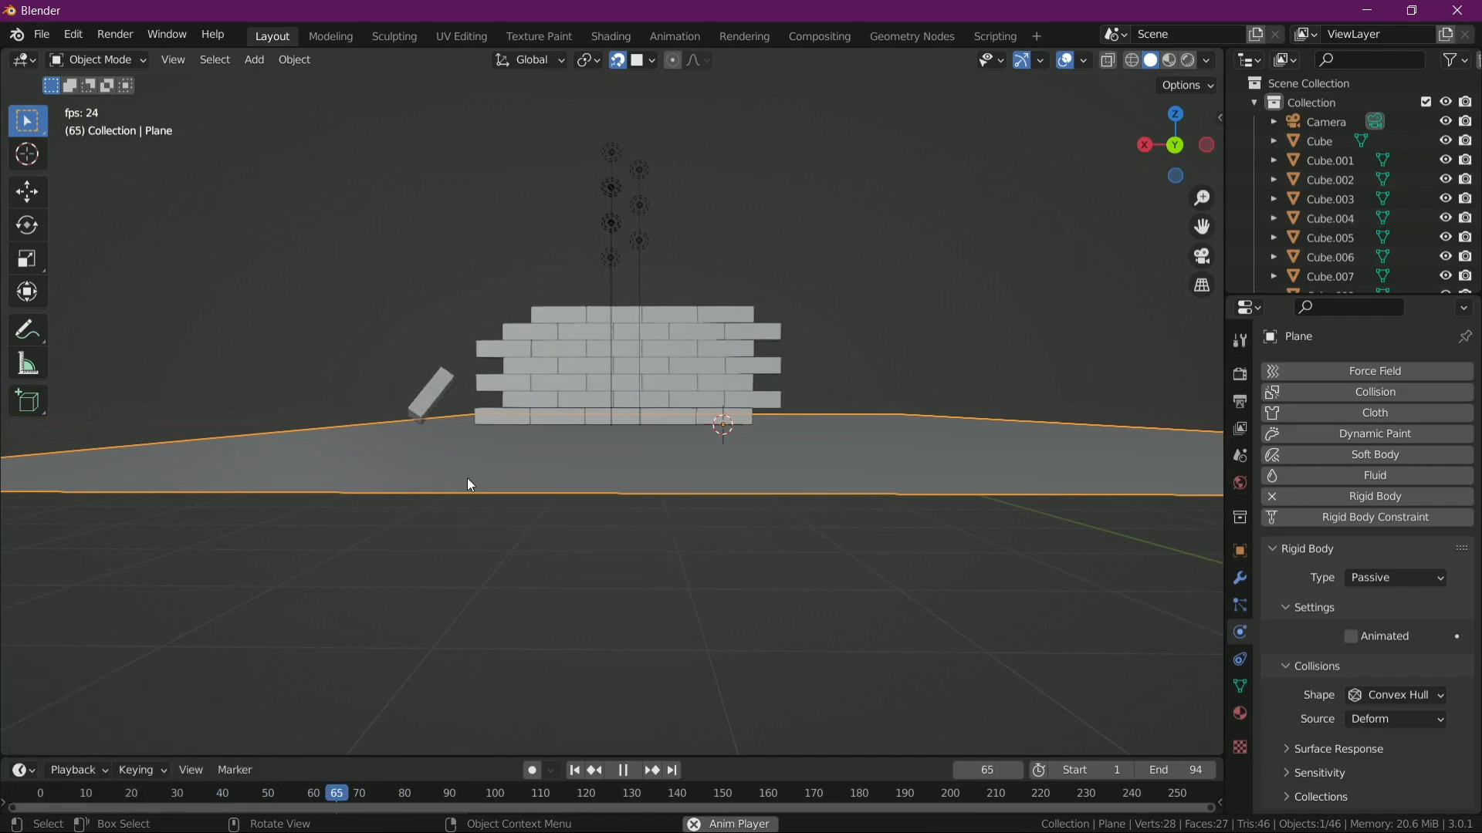
{"action": "left_click_drag", "start_coordinate": [476, 487], "coordinate": [733, 369]}
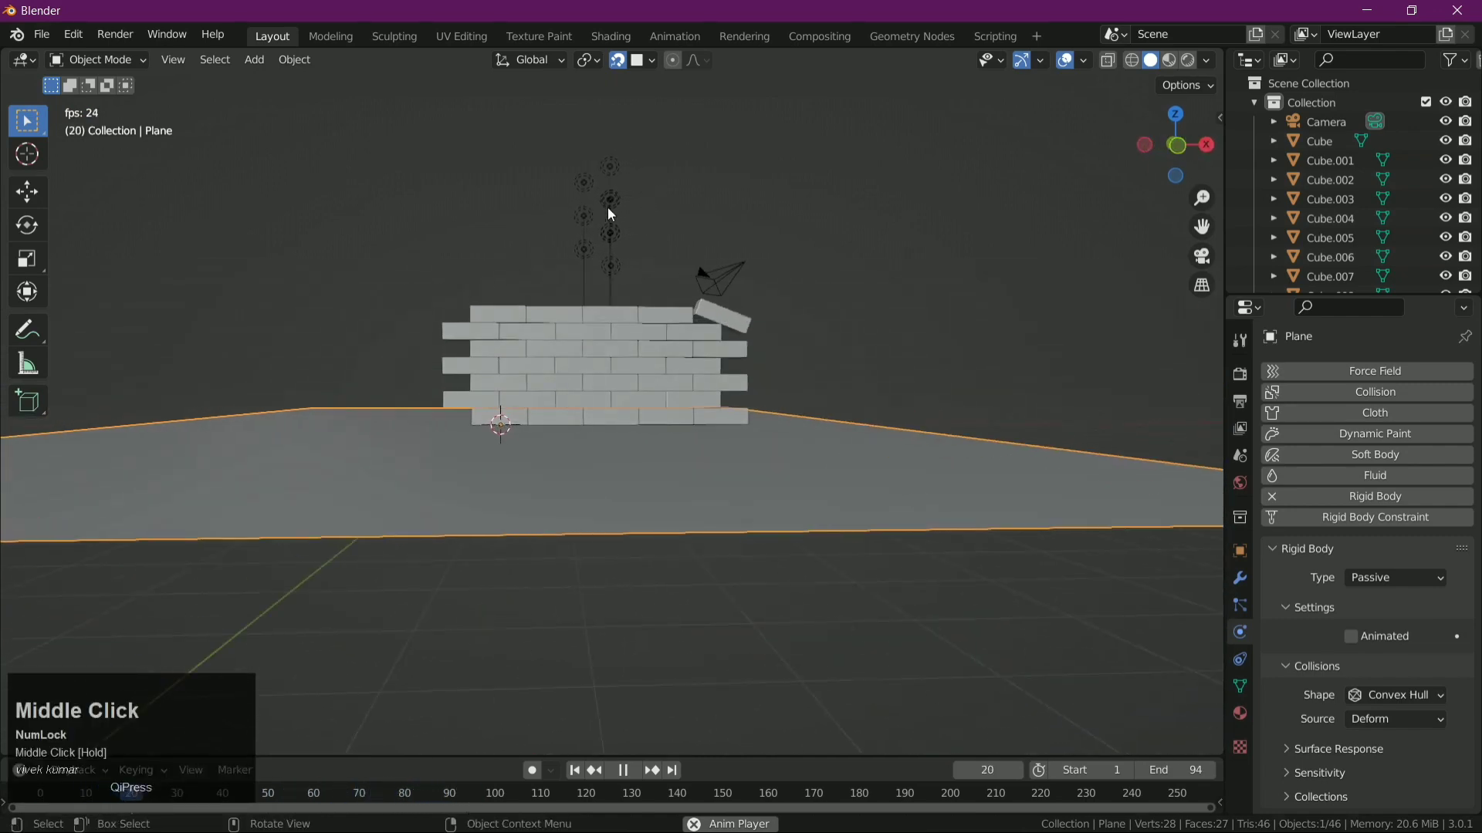
{"action": "key", "text": "space"}
- Zoom and orbit the viewport to inspect the wall from another angle
{"action": "scroll", "scroll_direction": "up", "scroll_amount": 3}
{"action": "scroll", "scroll_direction": "down", "scroll_amount": 3}
{"action": "middle_click", "coordinate": [880, 372]}
{"action": "scroll", "scroll_direction": "up", "scroll_amount": 3}
{"action": "left_click_drag", "start_coordinate": [558, 200], "coordinate": [666, 294]}
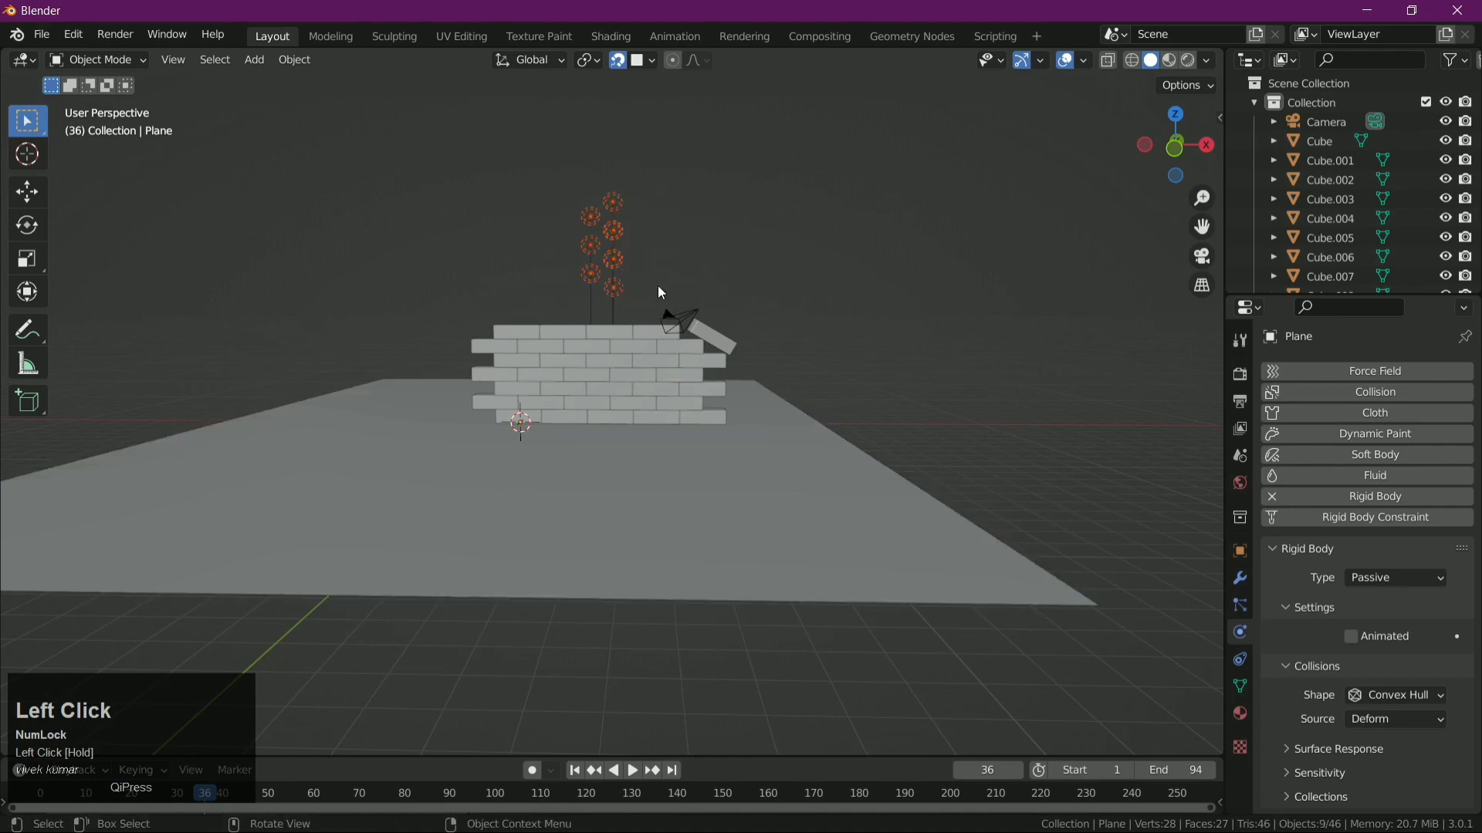
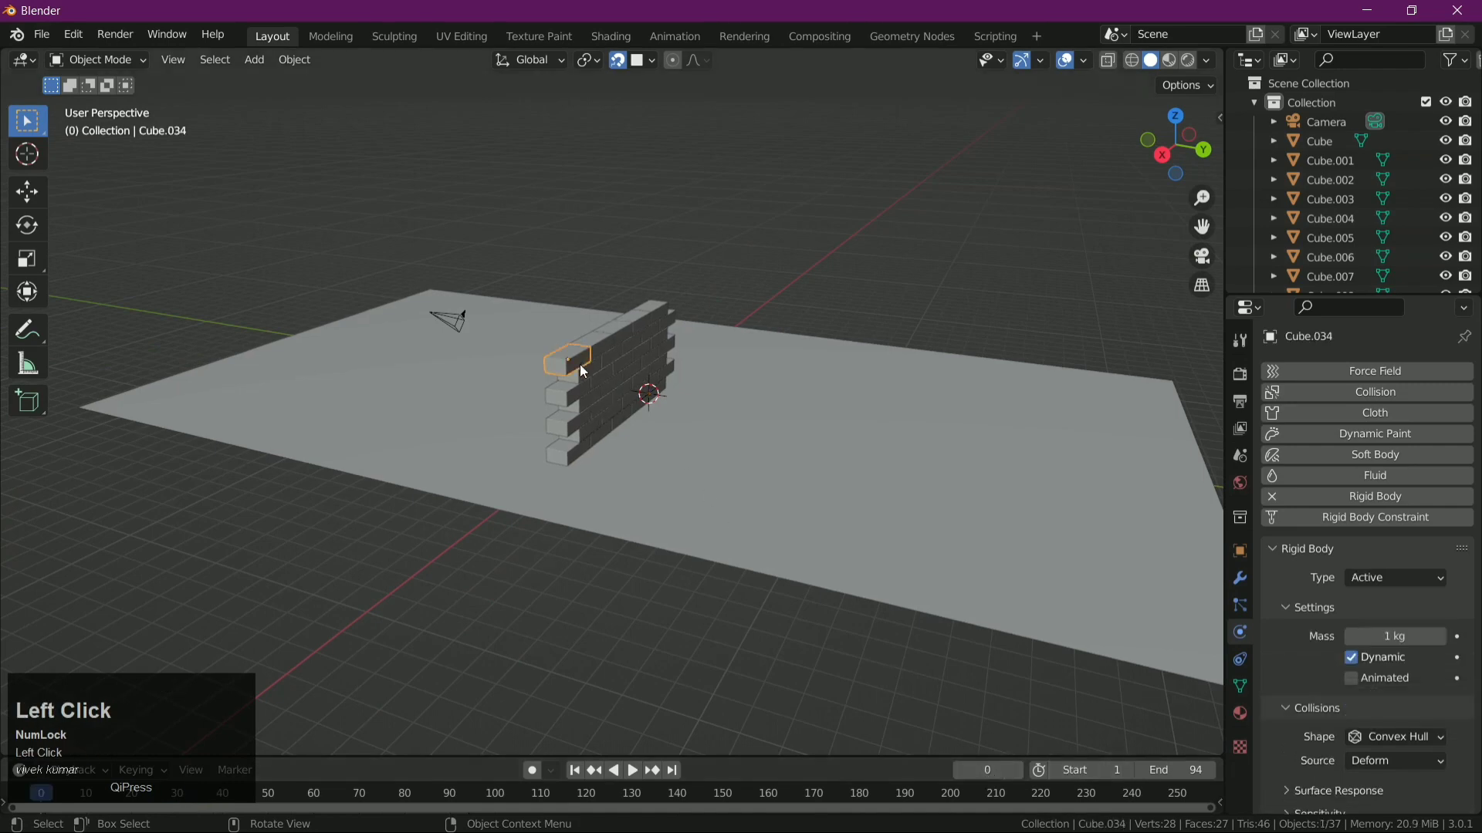
- Deselect everything, show the scene's Rigid Body World settings, and start the simulation
{"action": "left_click_drag", "start_coordinate": [861, 353], "coordinate": [795, 354]}
{"action": "key", "text": "x"}
{"action": "left_click", "coordinate": [795, 354]}
{"action": "key", "text": "space"}
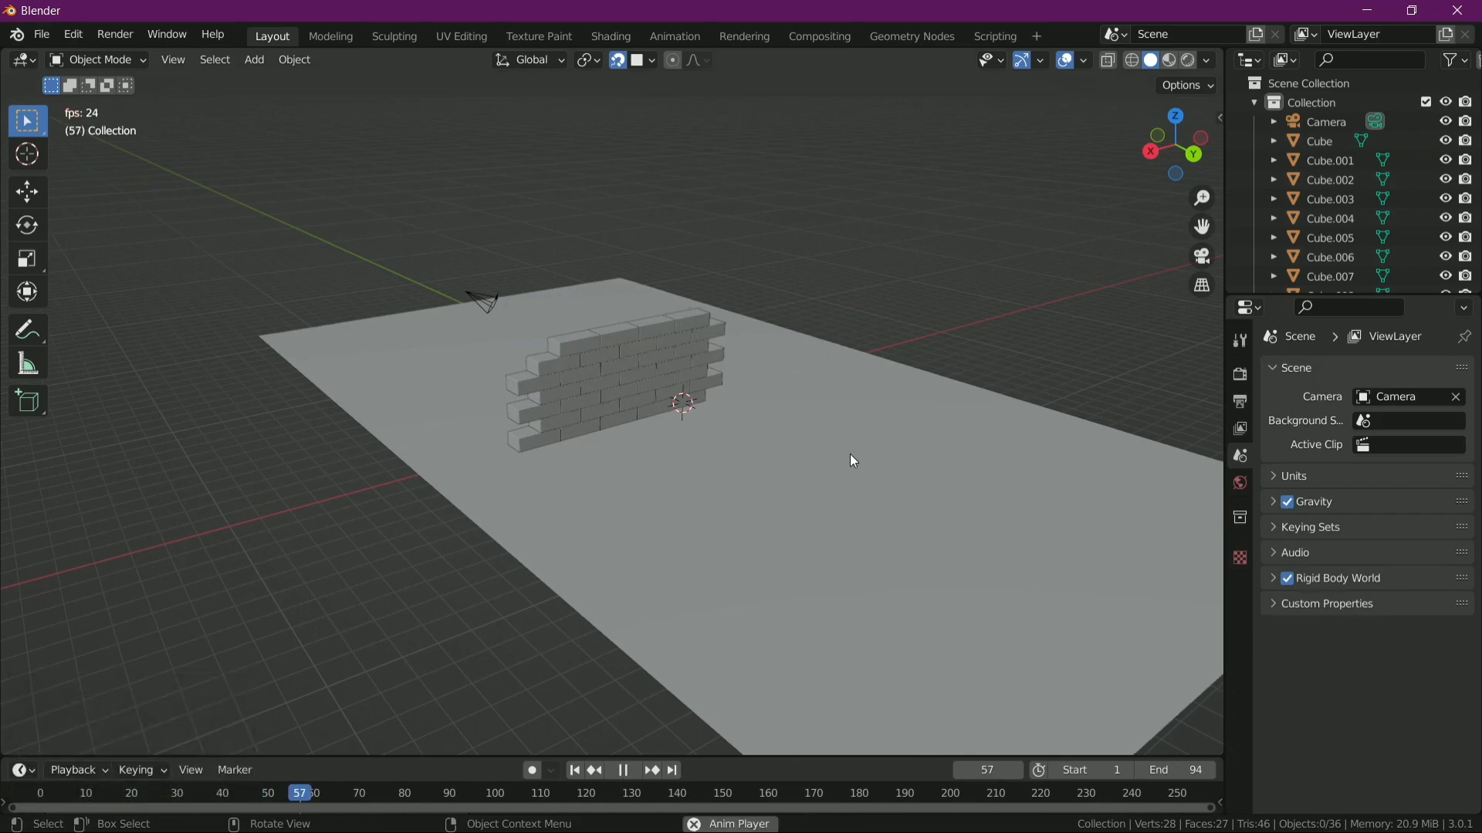
- Orbit around the standing wall during playback and stop at frame 50
{"action": "left_click_drag", "start_coordinate": [811, 476], "coordinate": [1105, 447]}
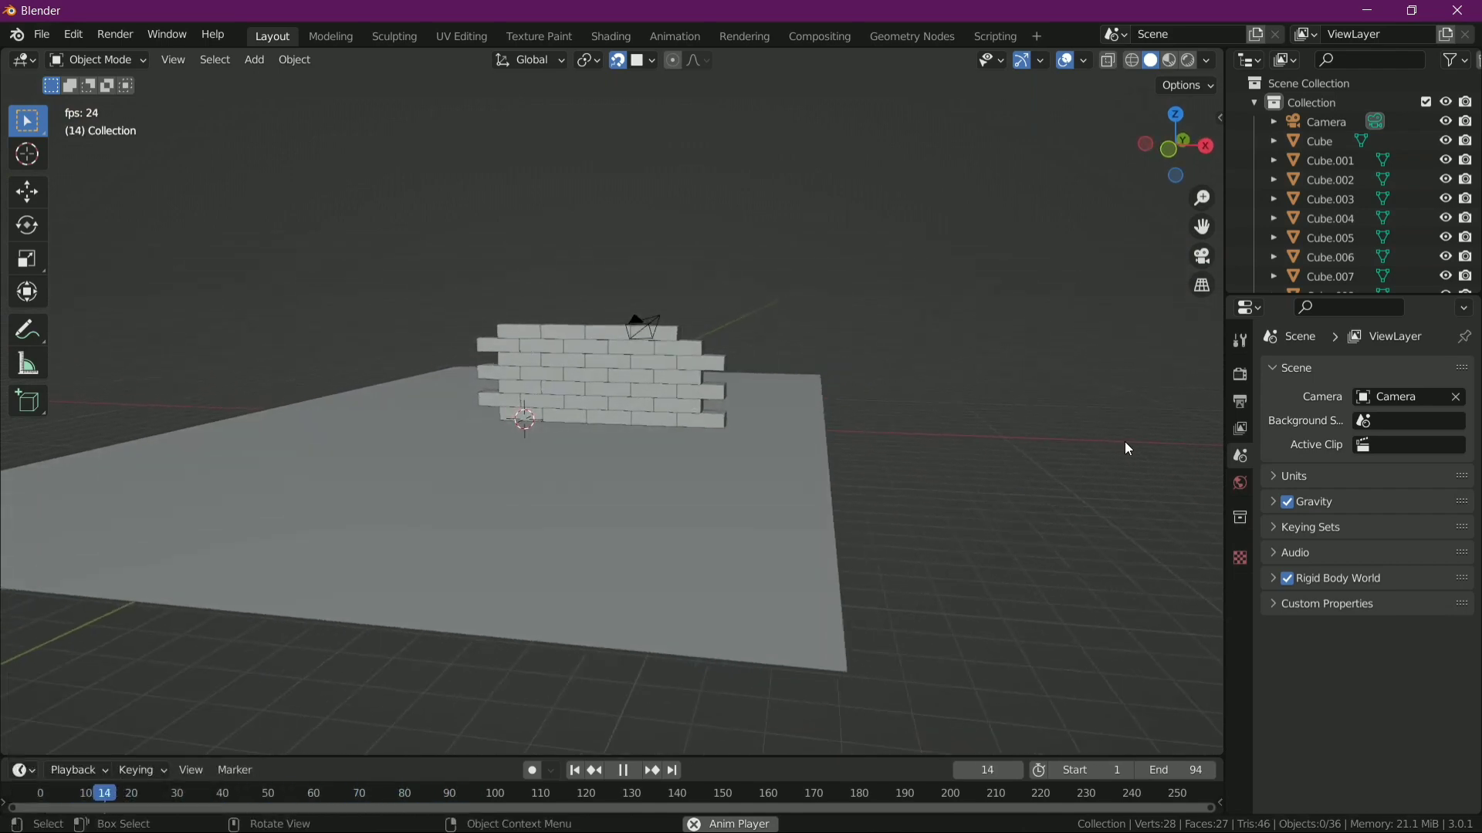
{"action": "left_click_drag", "start_coordinate": [1105, 448], "coordinate": [977, 608]}
{"action": "scroll", "scroll_direction": "down", "scroll_amount": 3}
{"action": "key", "text": "space"}
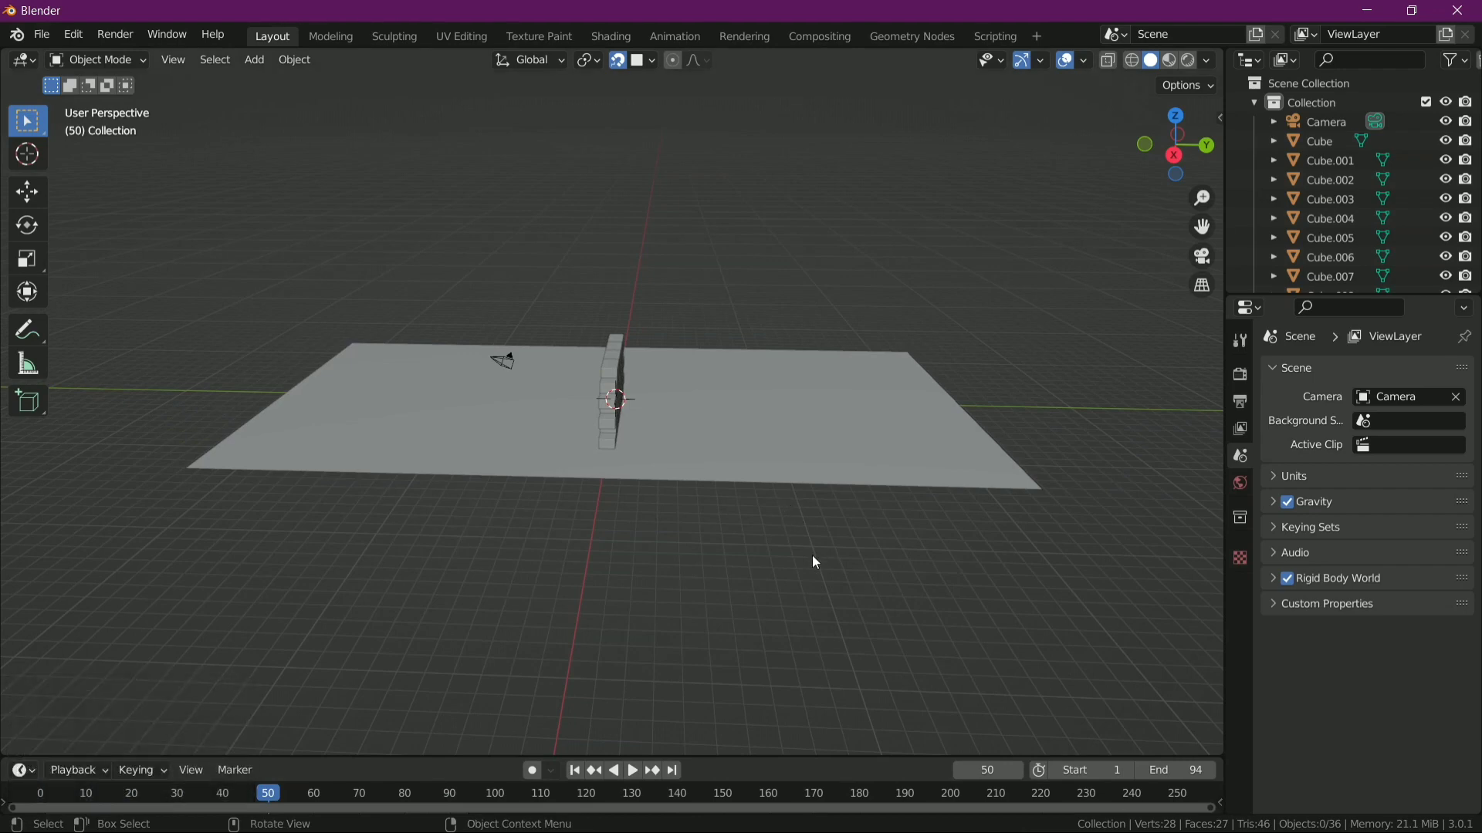
- Add a sphere mesh to the scene
{"action": "key", "text": "shift+a"}
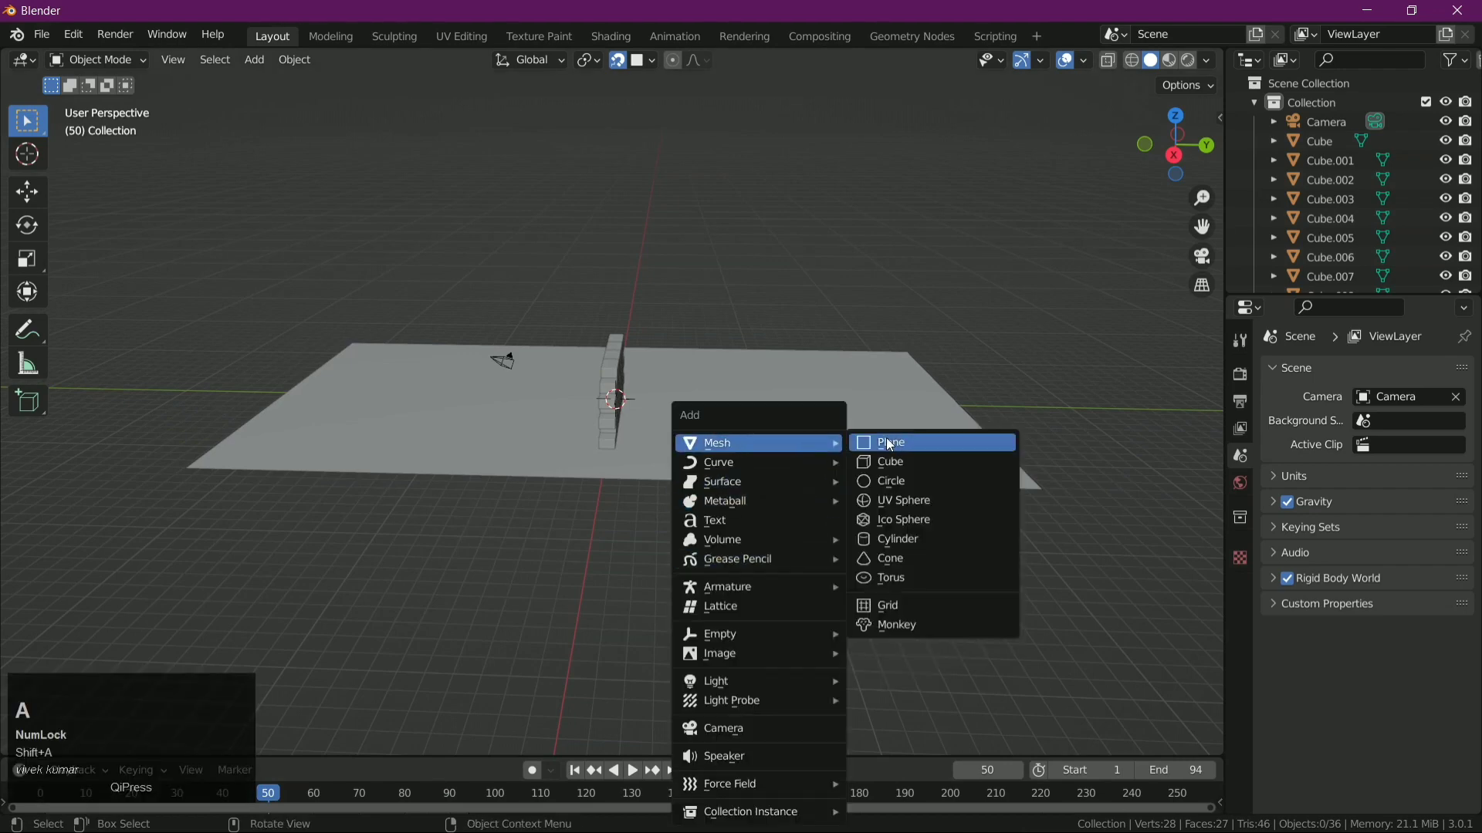
{"action": "left_click", "coordinate": [927, 515]}
{"action": "left_click_drag", "start_coordinate": [906, 611], "coordinate": [1183, 156]}
{"action": "left_click", "coordinate": [1183, 157]}
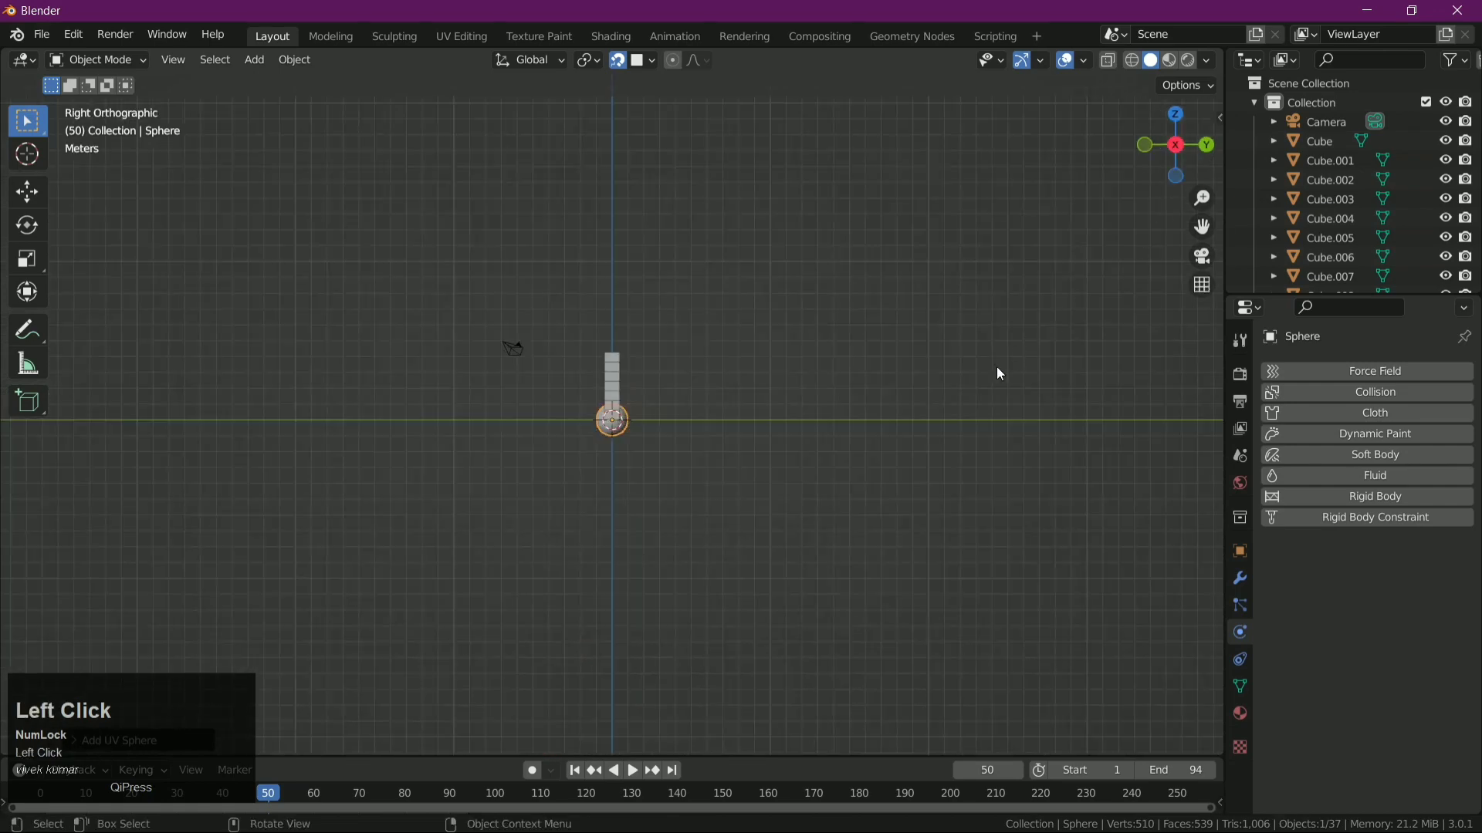
- Raise the sphere above the ground along Z and move it along Y away from the wall
{"action": "key", "text": "g"}
{"action": "key", "text": "z"}
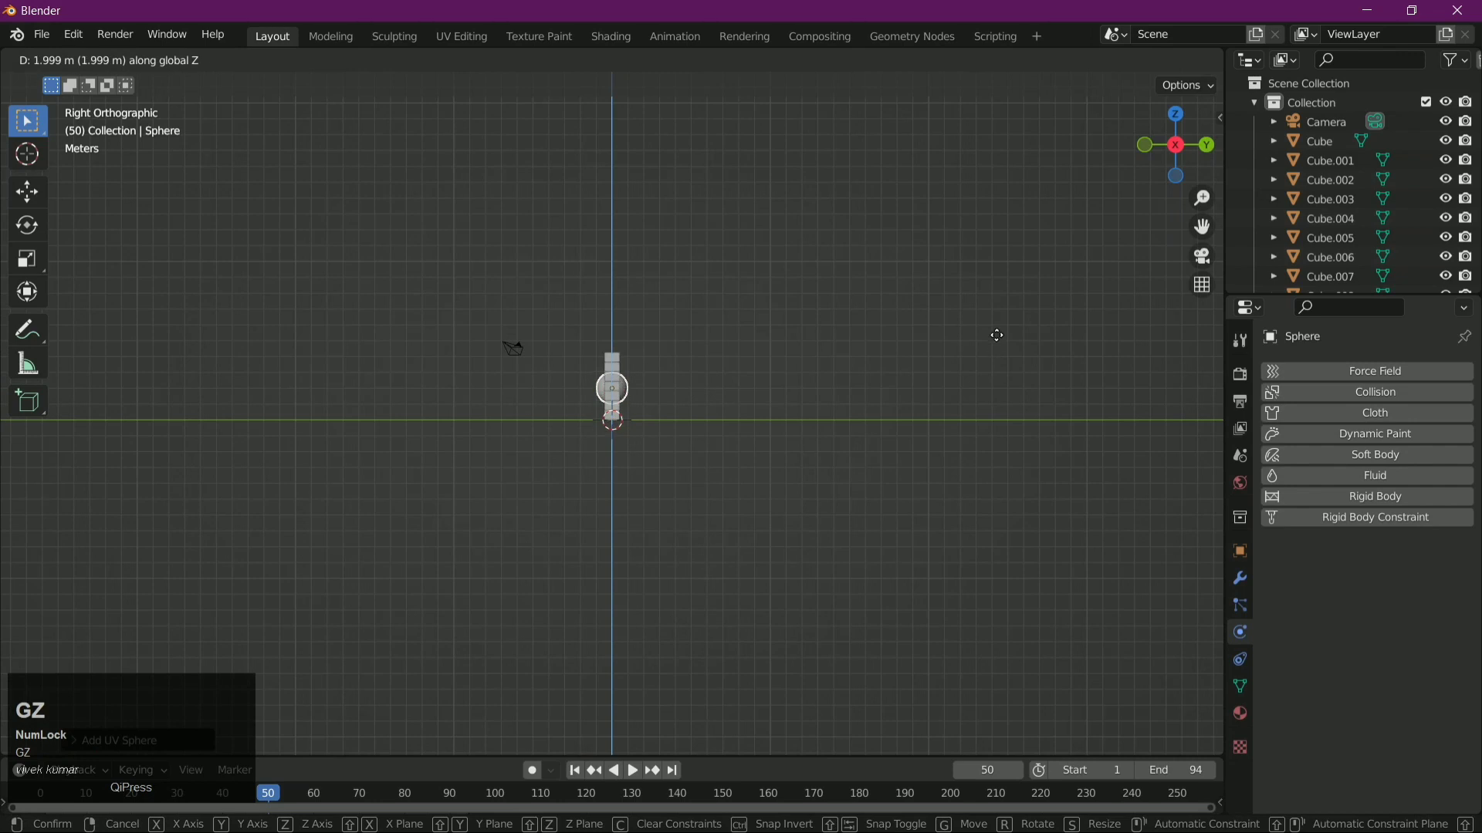
{"action": "left_click", "coordinate": [1002, 340]}
{"action": "key", "text": "g"}
{"action": "key", "text": "y"}
{"action": "double_click", "coordinate": [51, 354]}
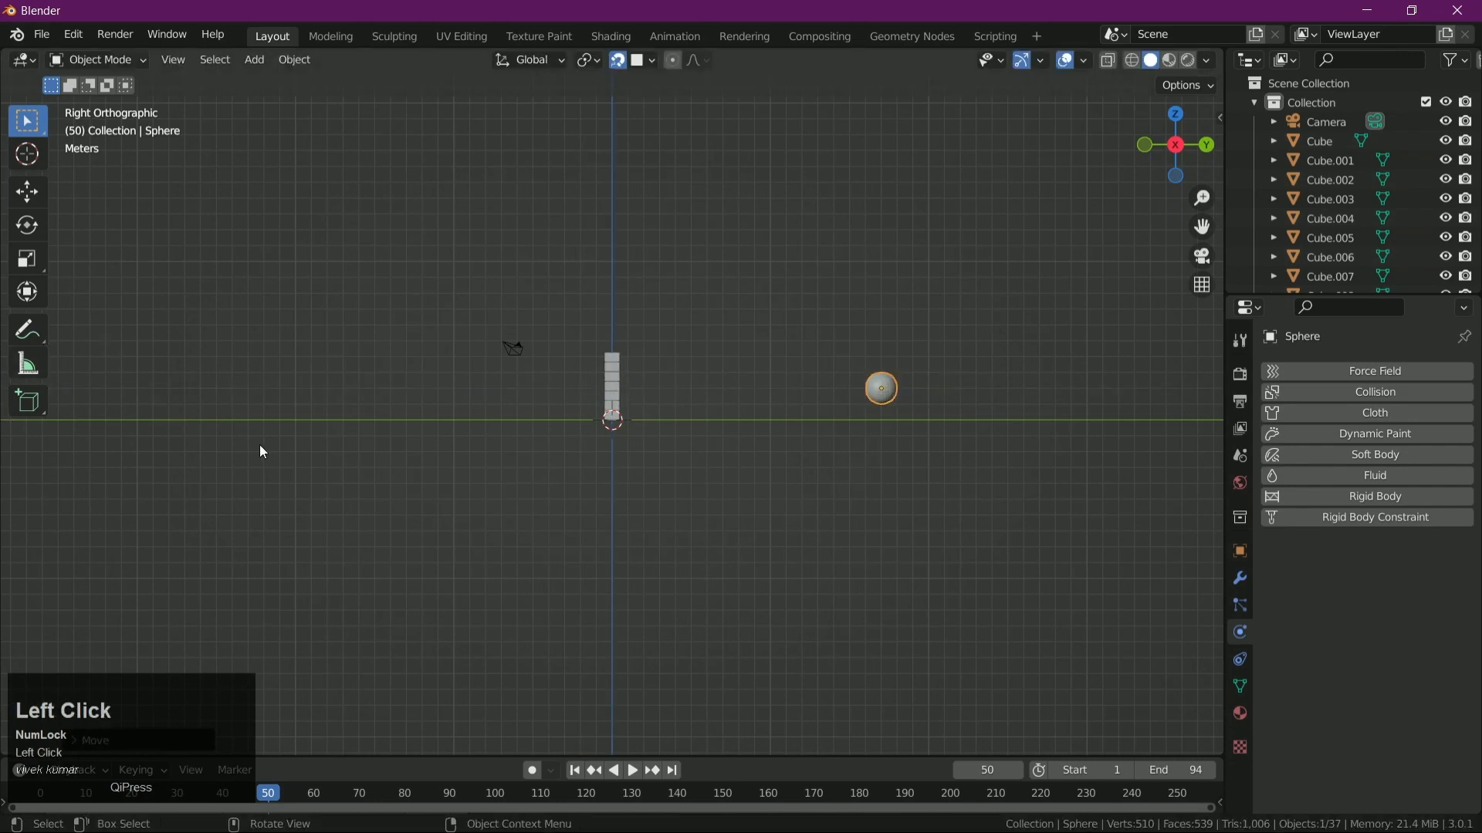
- Bring up the sphere's context menu and choose an action for it
{"action": "left_click_drag", "start_coordinate": [257, 450], "coordinate": [782, 308]}
{"action": "right_click", "coordinate": [781, 307]}
{"action": "left_click", "coordinate": [780, 303]}
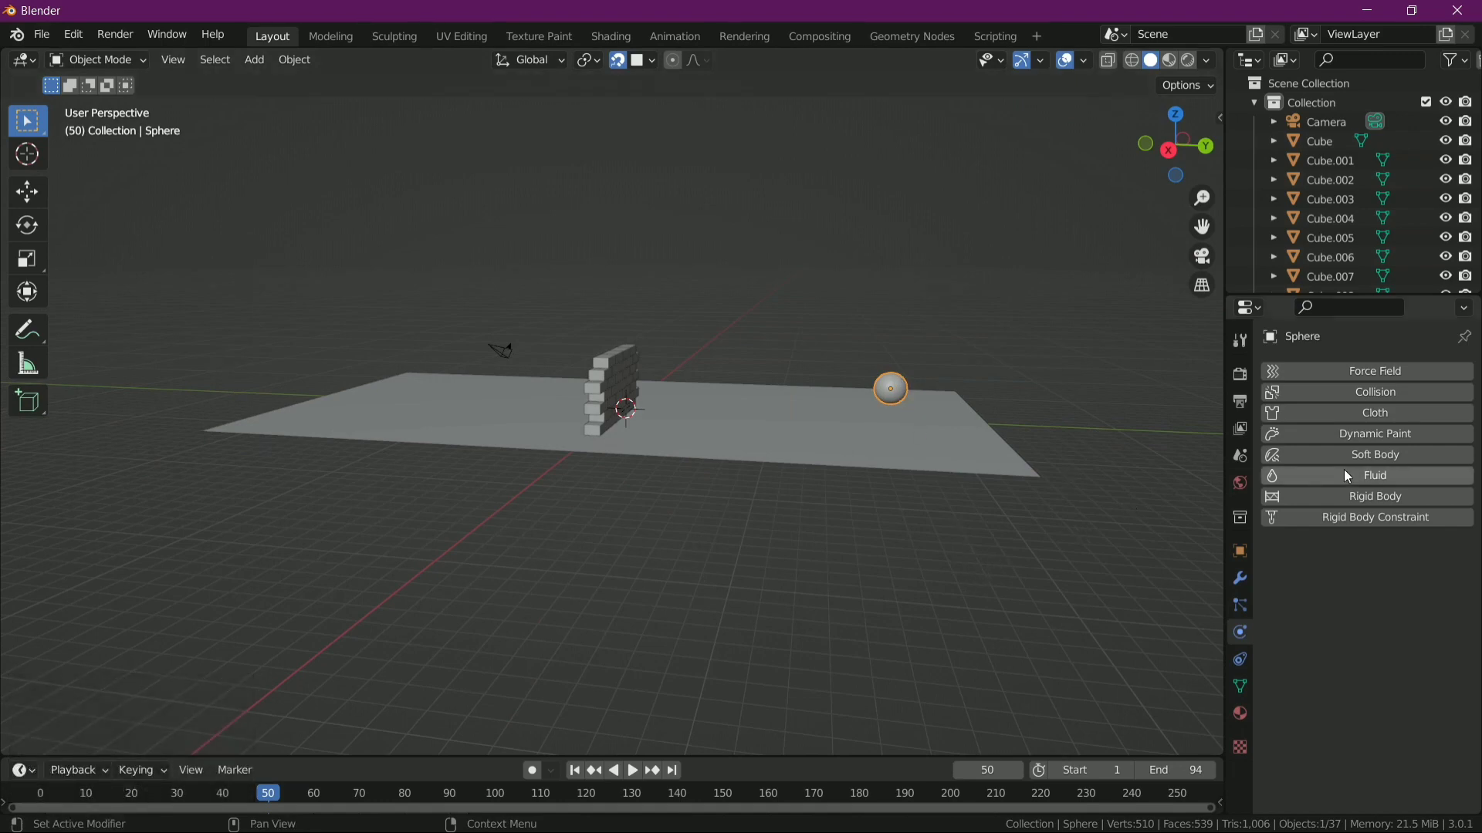
- Make the sphere an active rigid body of 7 kg and play the simulation
{"action": "left_click", "coordinate": [1415, 504]}
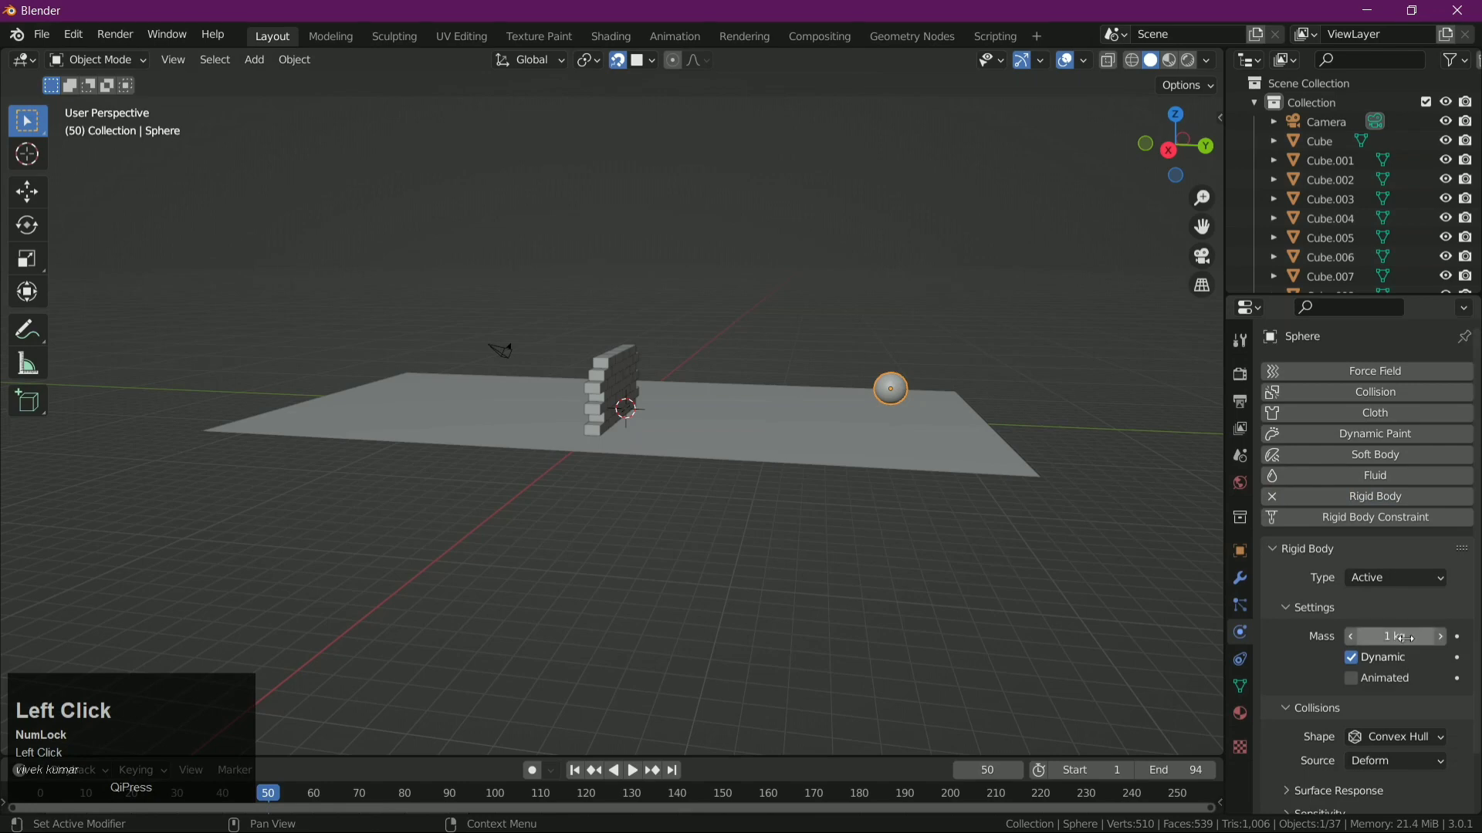
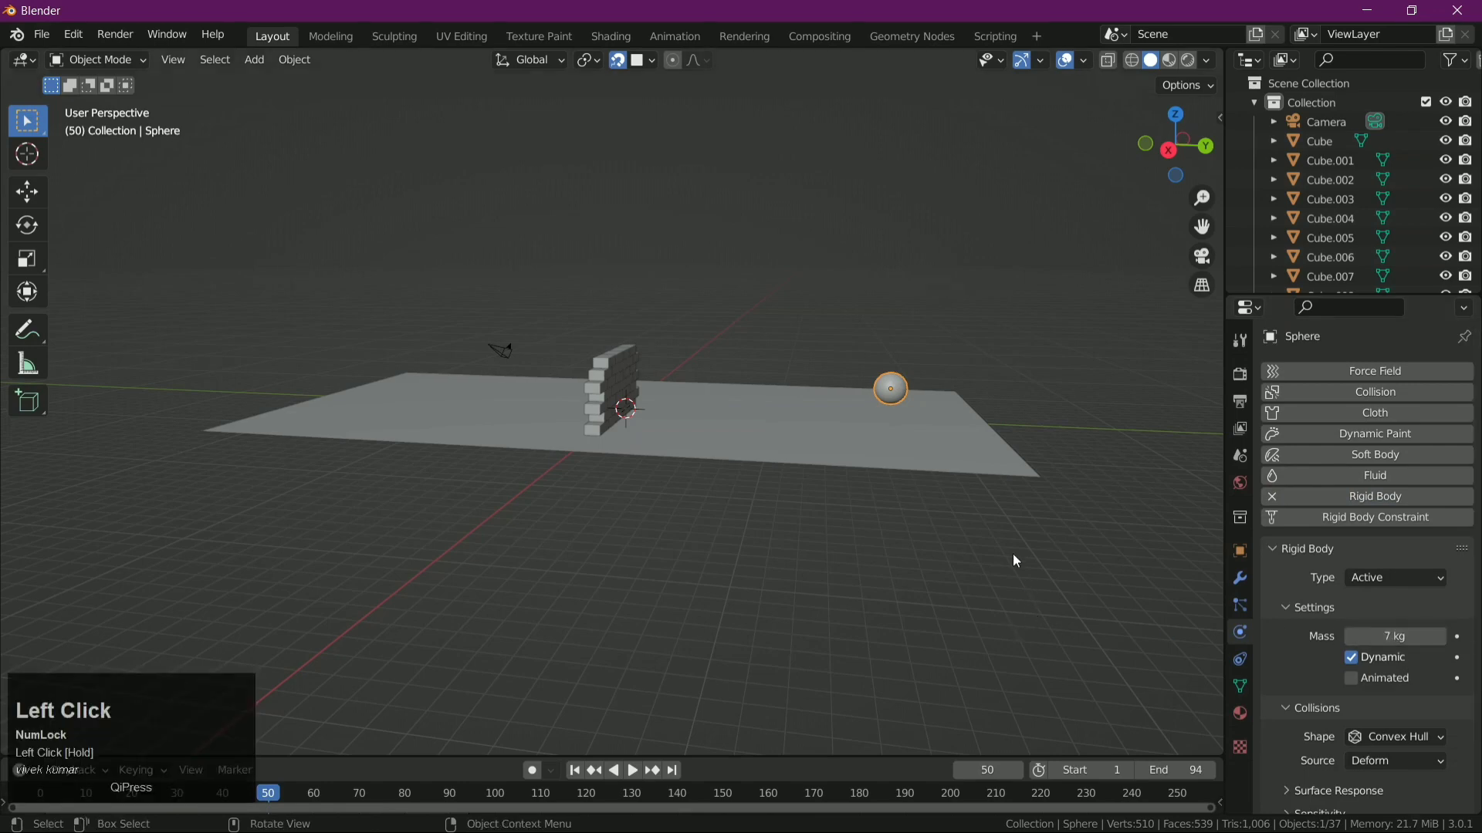
{"action": "middle_click", "coordinate": [673, 507]}
{"action": "key", "text": "space"}
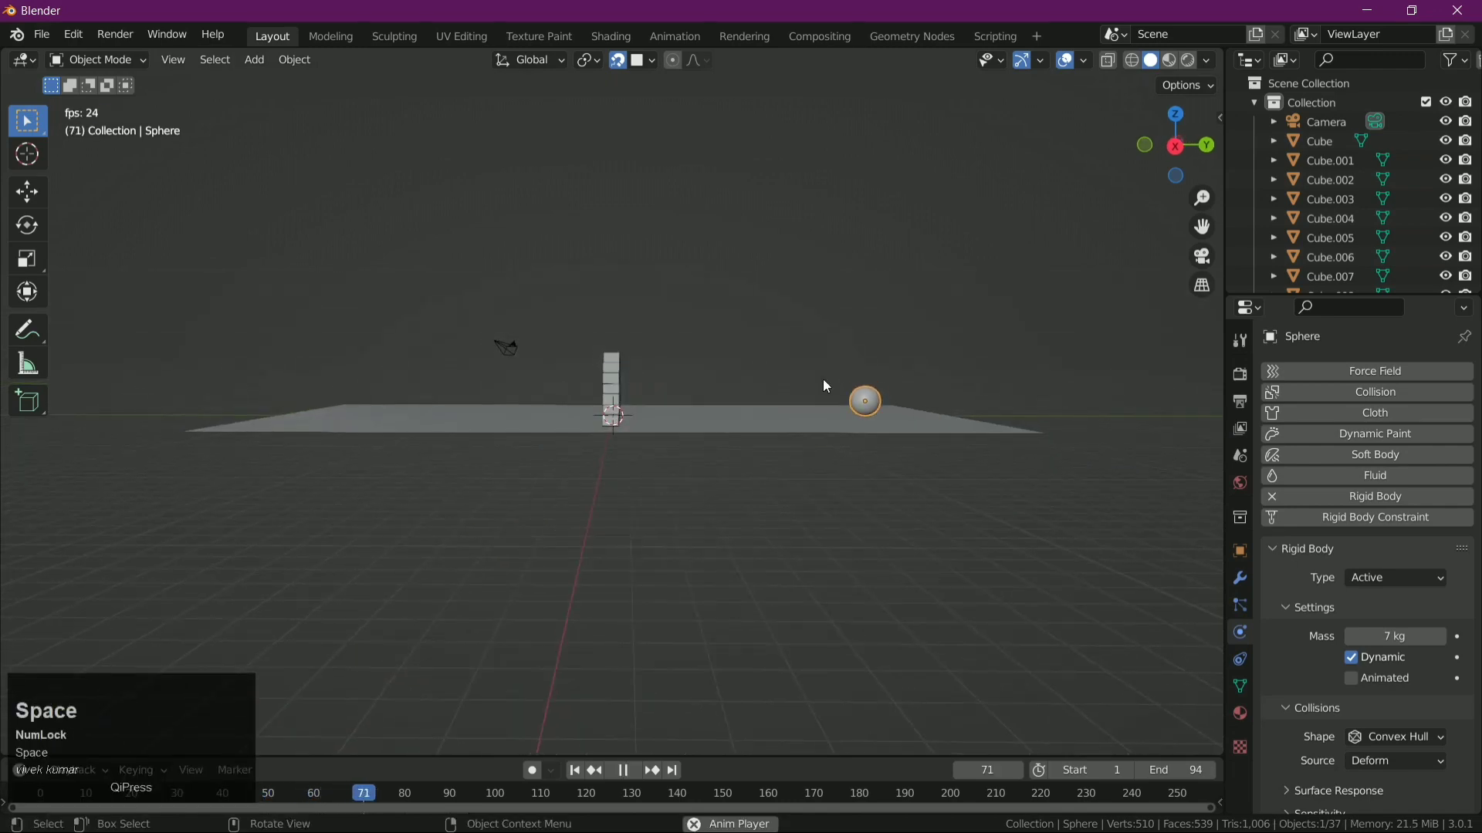
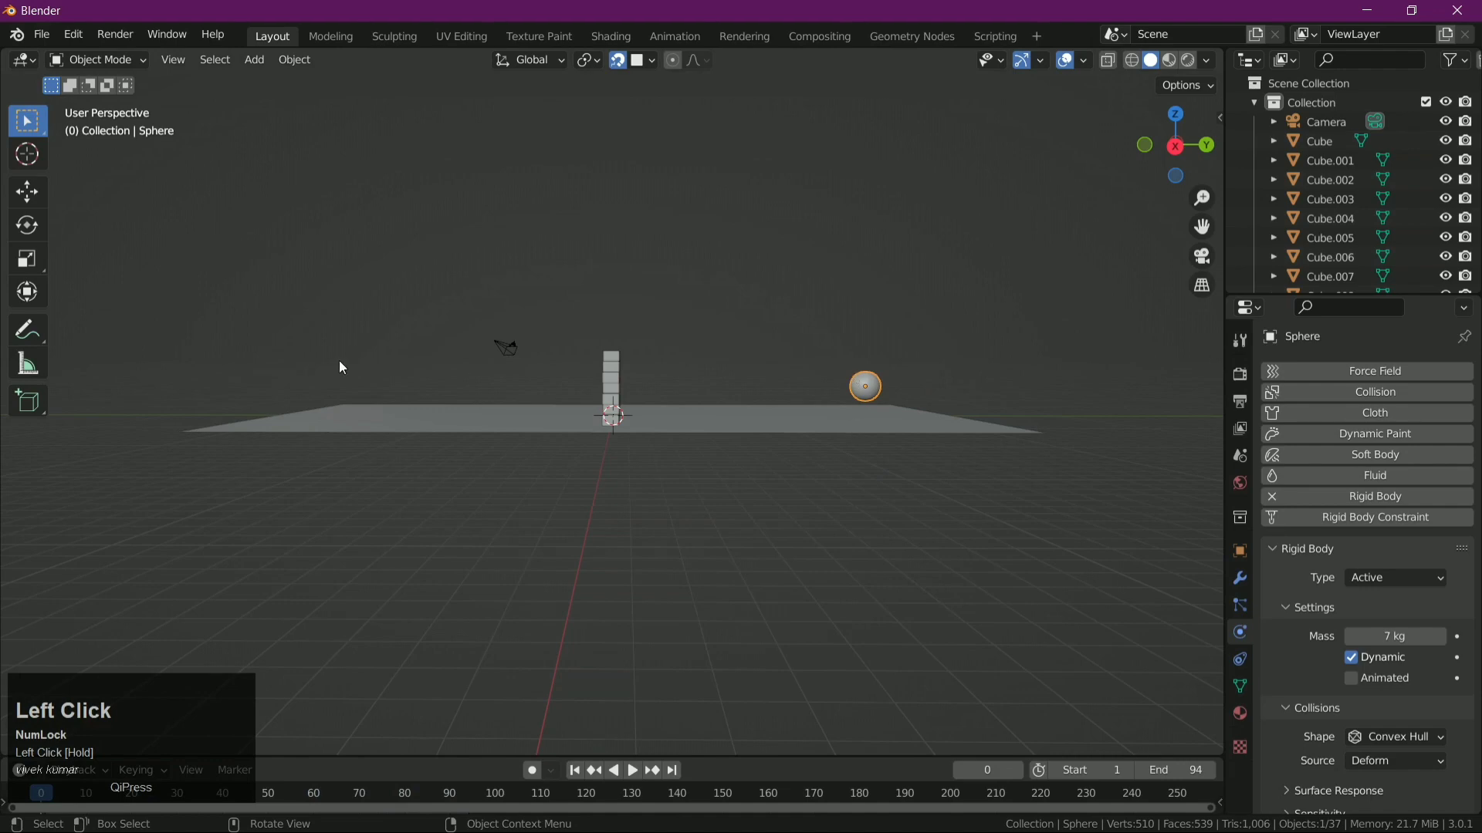
- From the top view, move the sphere into line with the brick wall
{"action": "left_click_drag", "start_coordinate": [647, 521], "coordinate": [732, 192]}
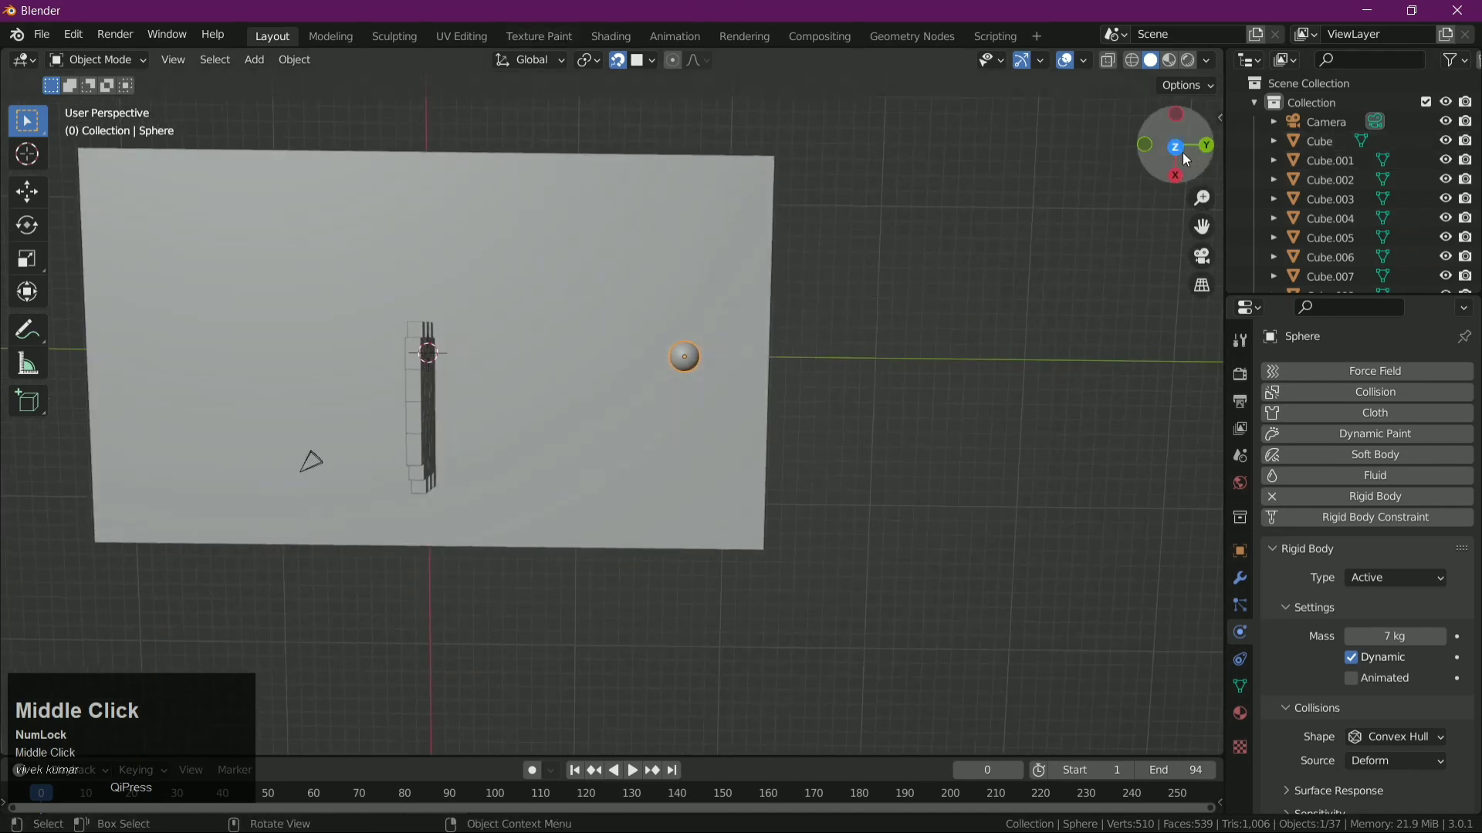
{"action": "left_click", "coordinate": [1188, 156]}
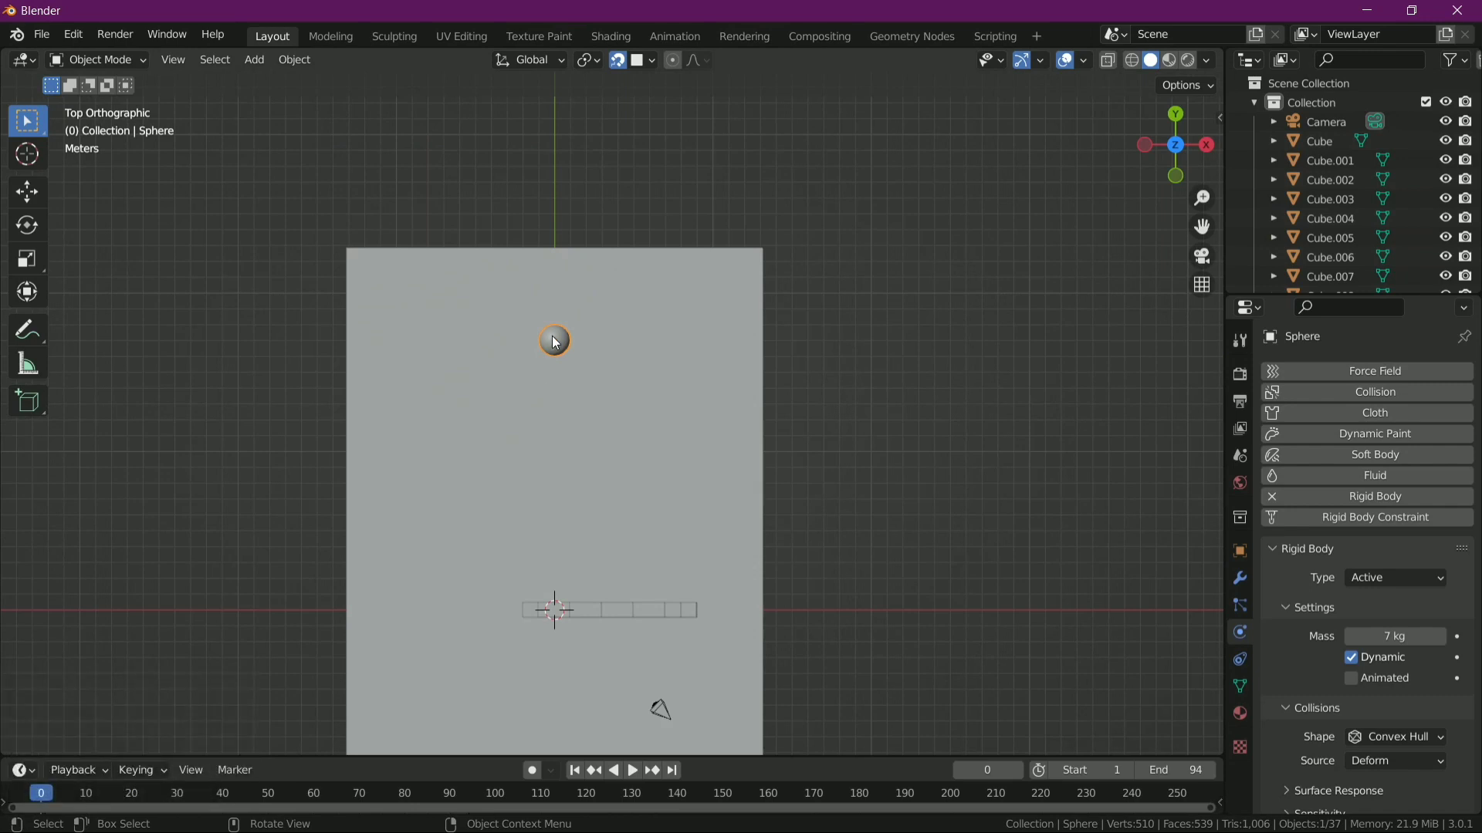
{"action": "key", "text": "g"}
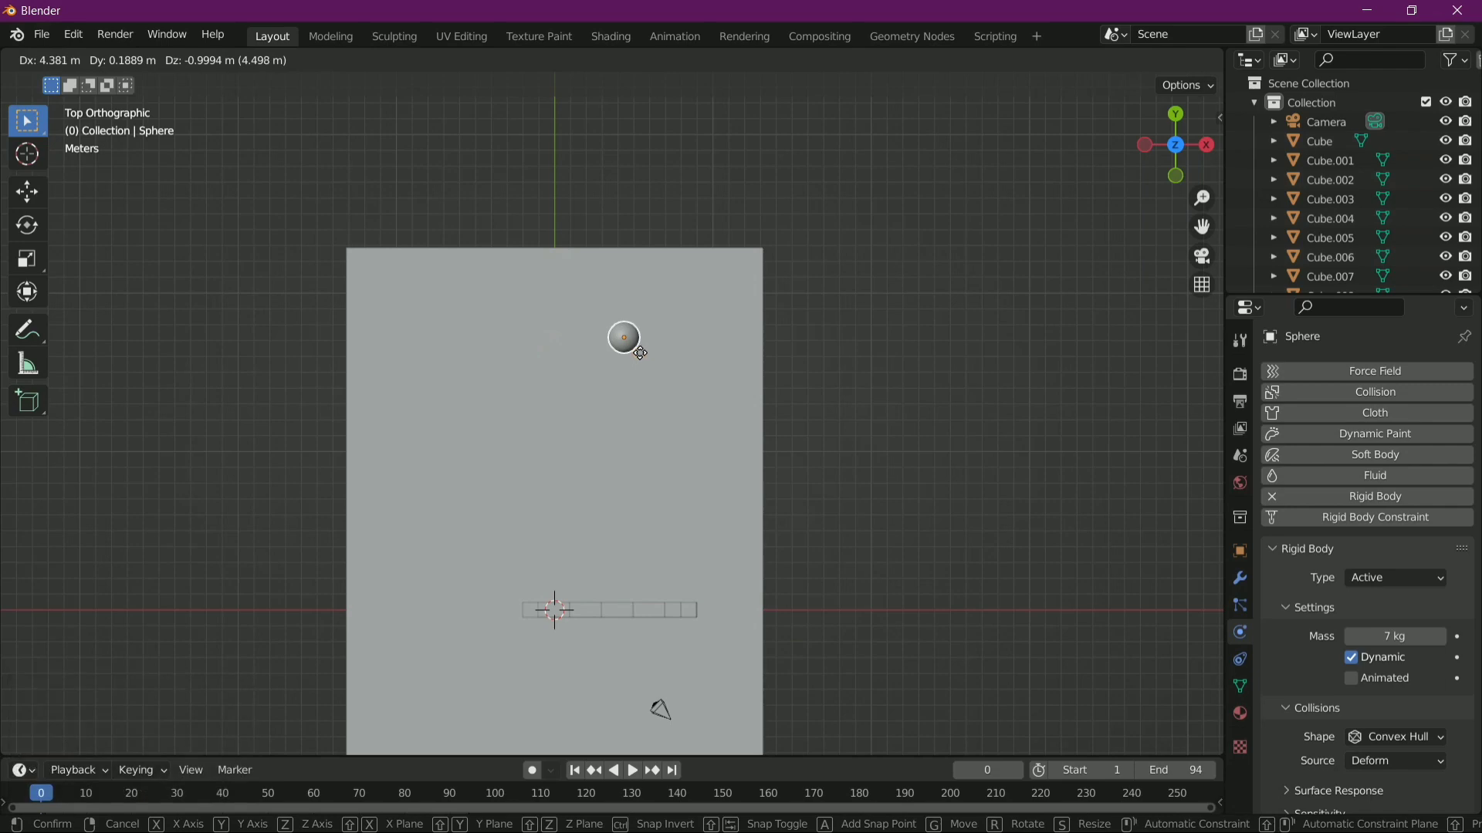
{"action": "left_click", "coordinate": [642, 356]}
- From a side view, start raising the sphere vertically above the ground
{"action": "left_click_drag", "start_coordinate": [832, 476], "coordinate": [686, 331]}
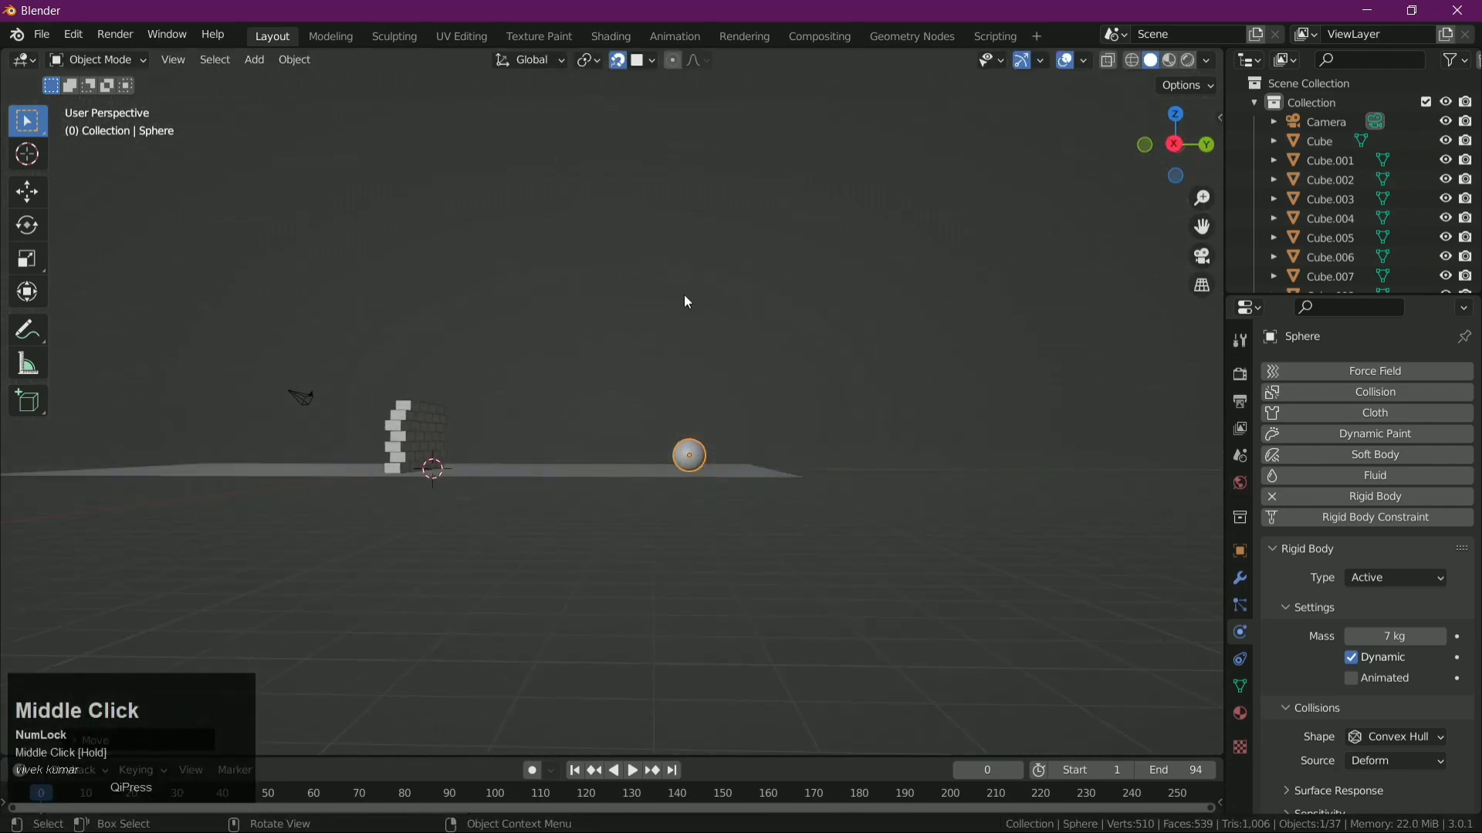
{"action": "key", "text": "g"}
{"action": "key", "text": "z"}
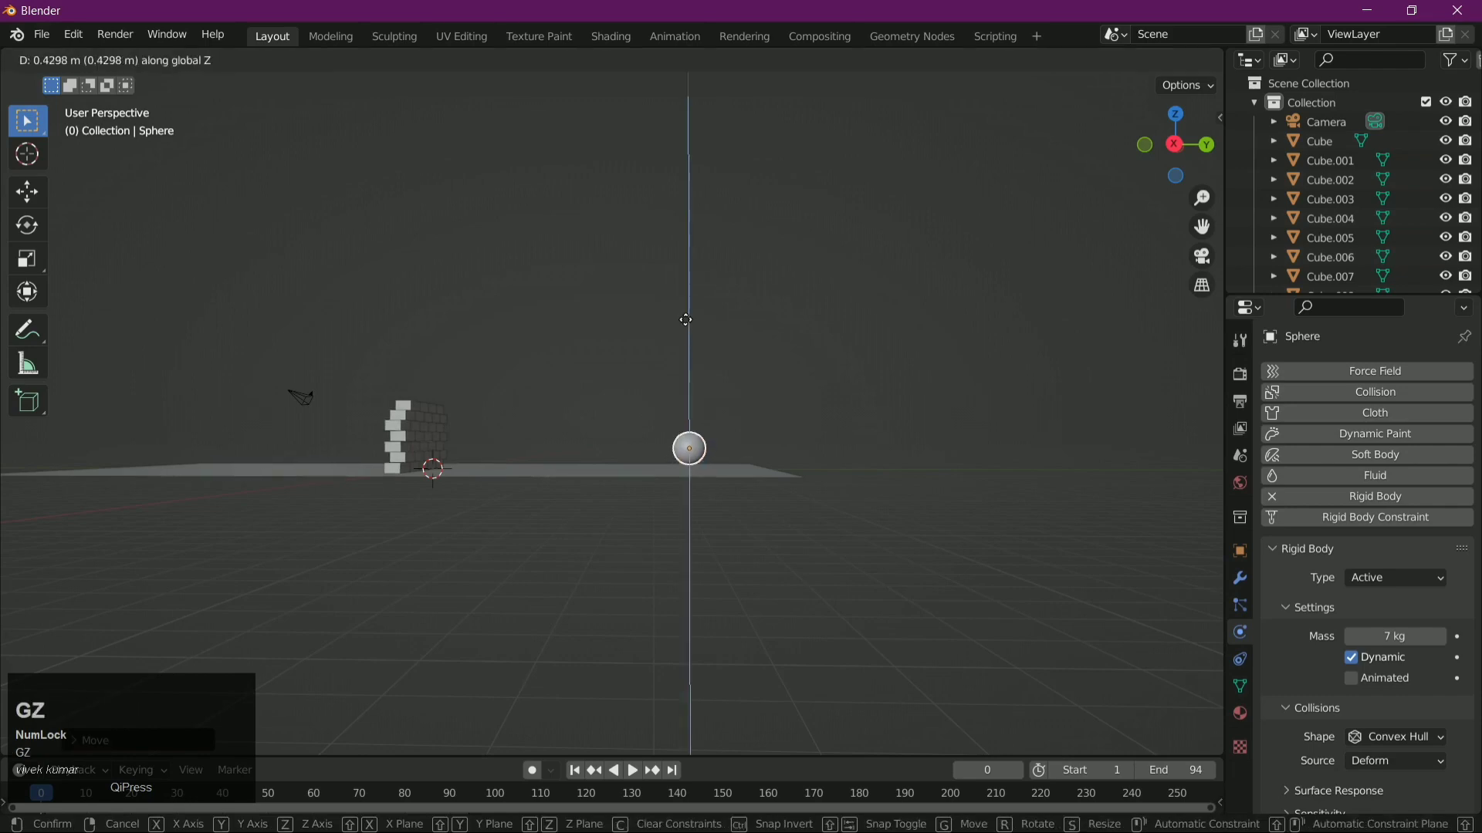
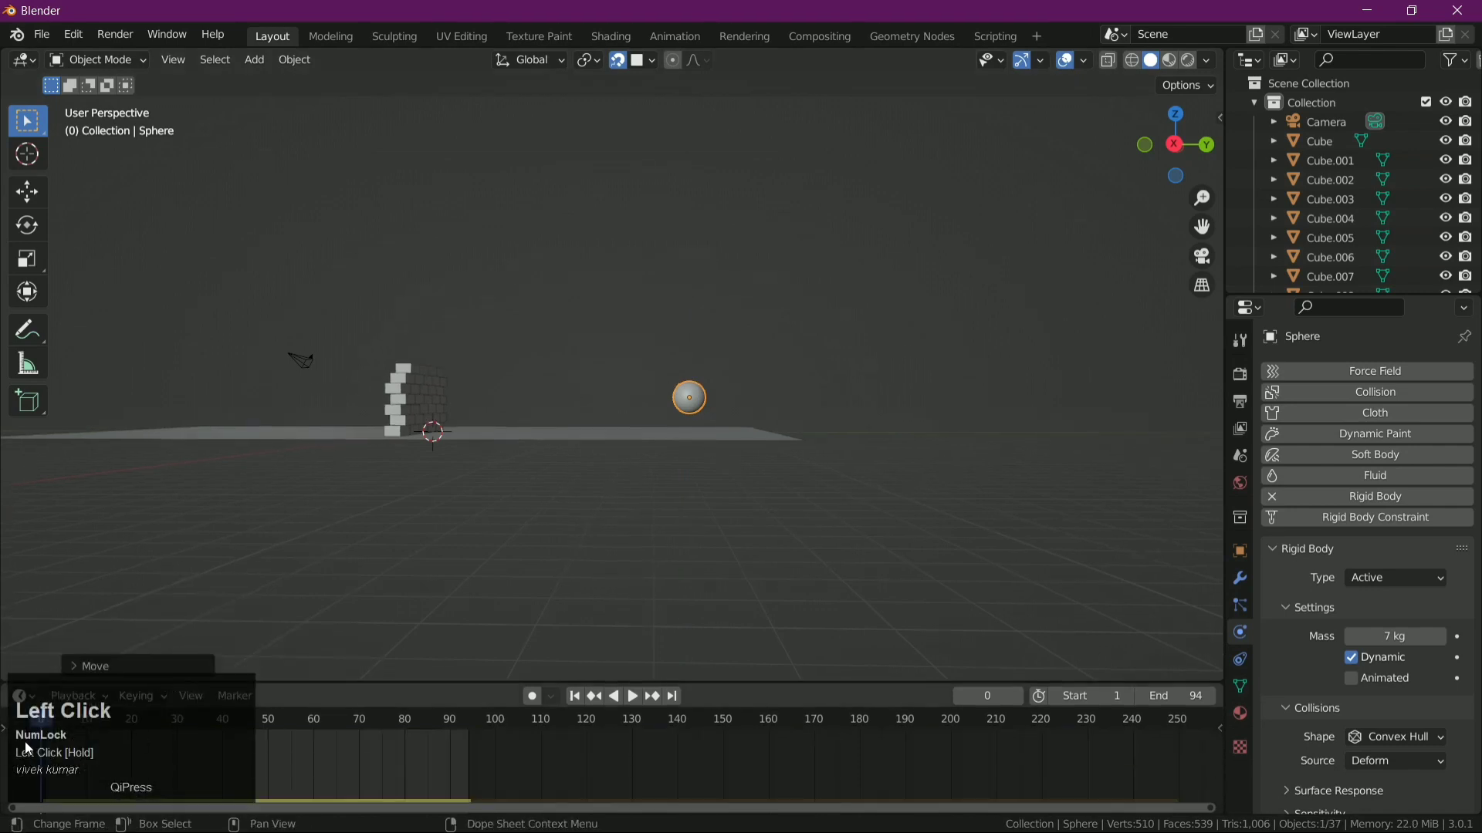
- Keyframe the sphere's location, rotation and scale at frame 0, then jump to frame 40
{"action": "left_click_drag", "start_coordinate": [299, 763], "coordinate": [714, 457]}
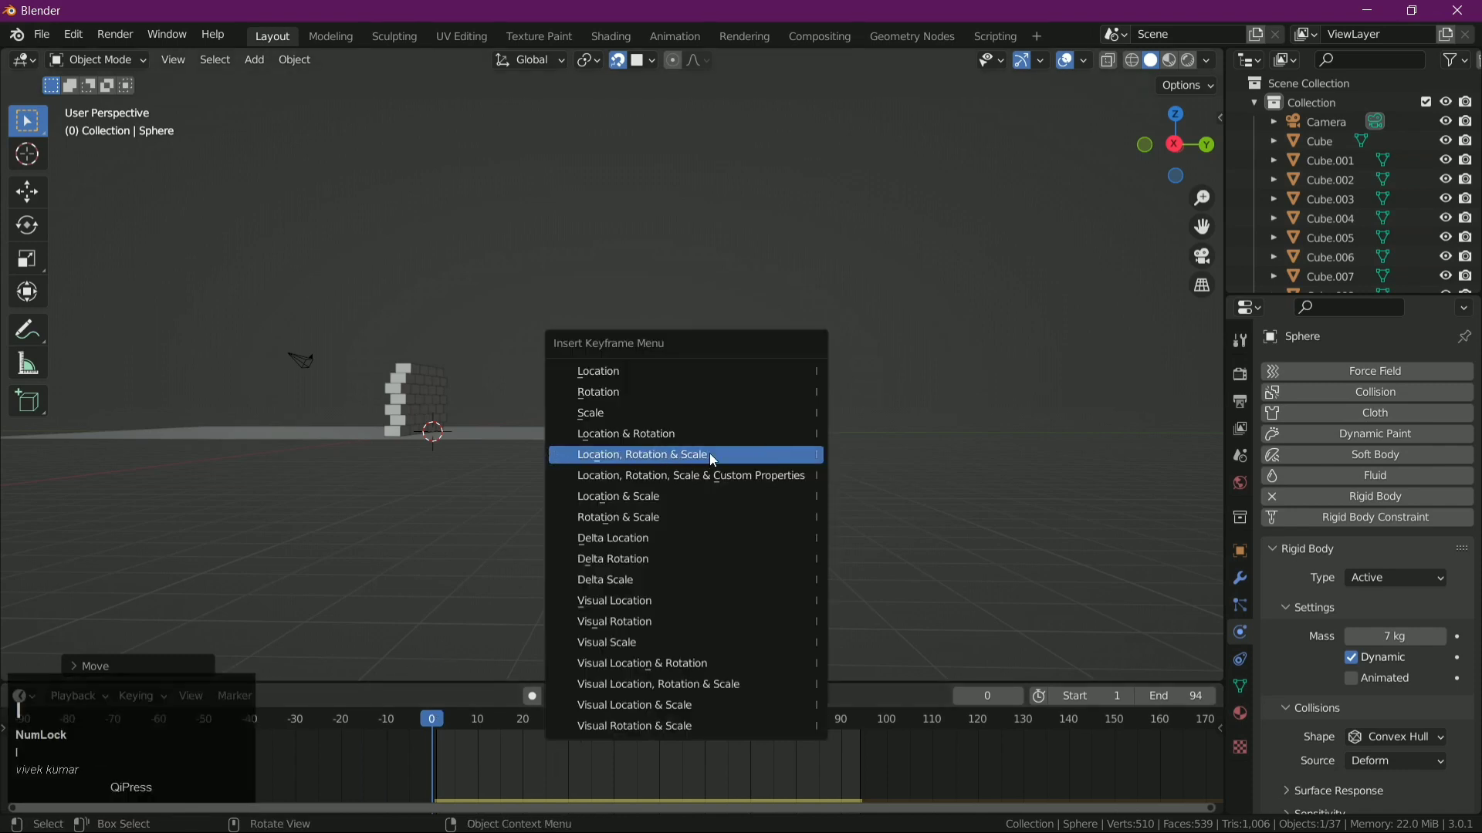
{"action": "left_click", "coordinate": [714, 457]}
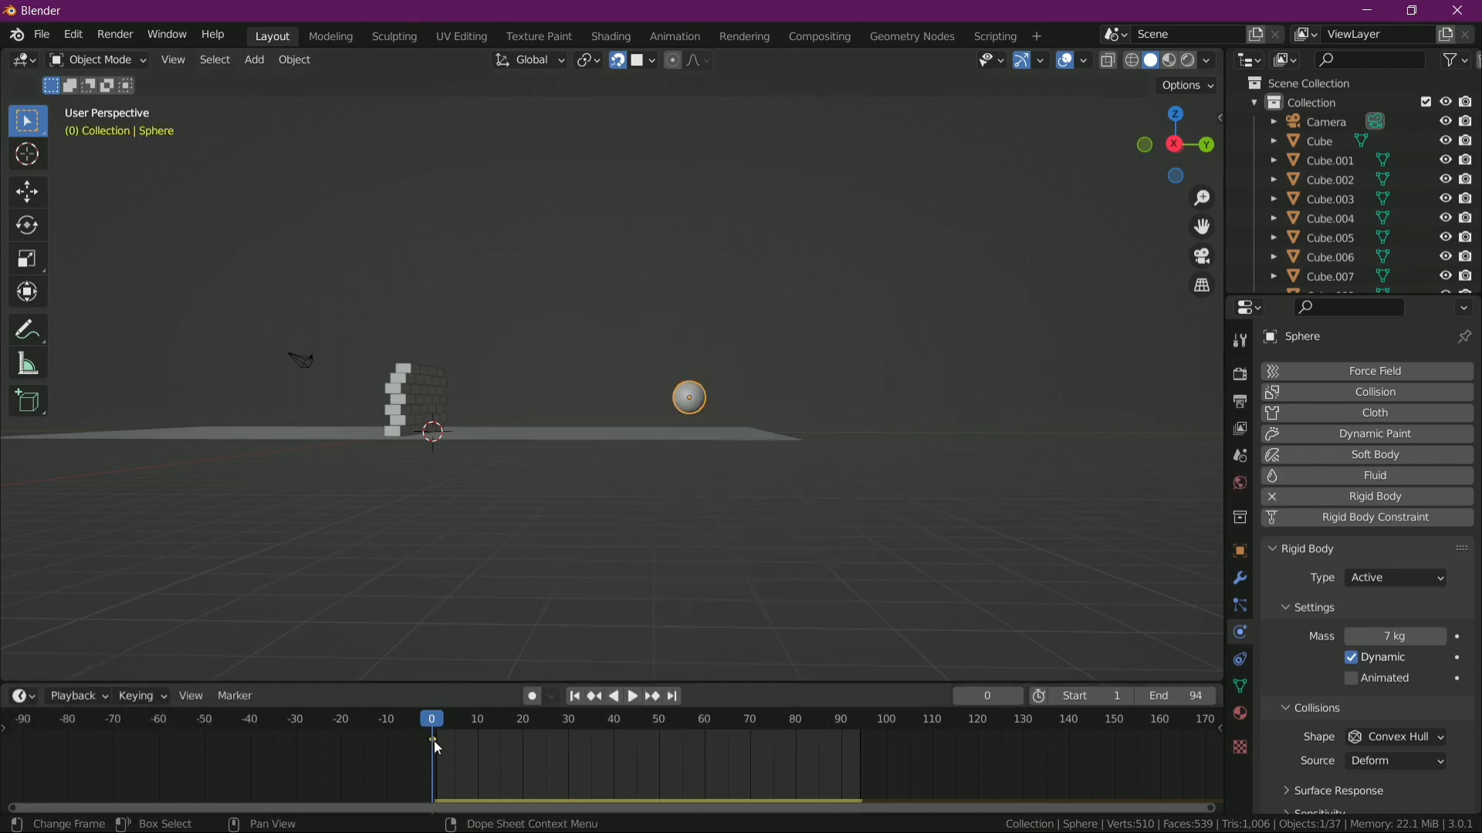
{"action": "left_click", "coordinate": [443, 717]}
{"action": "left_click_drag", "start_coordinate": [443, 717], "coordinate": [717, 422]}
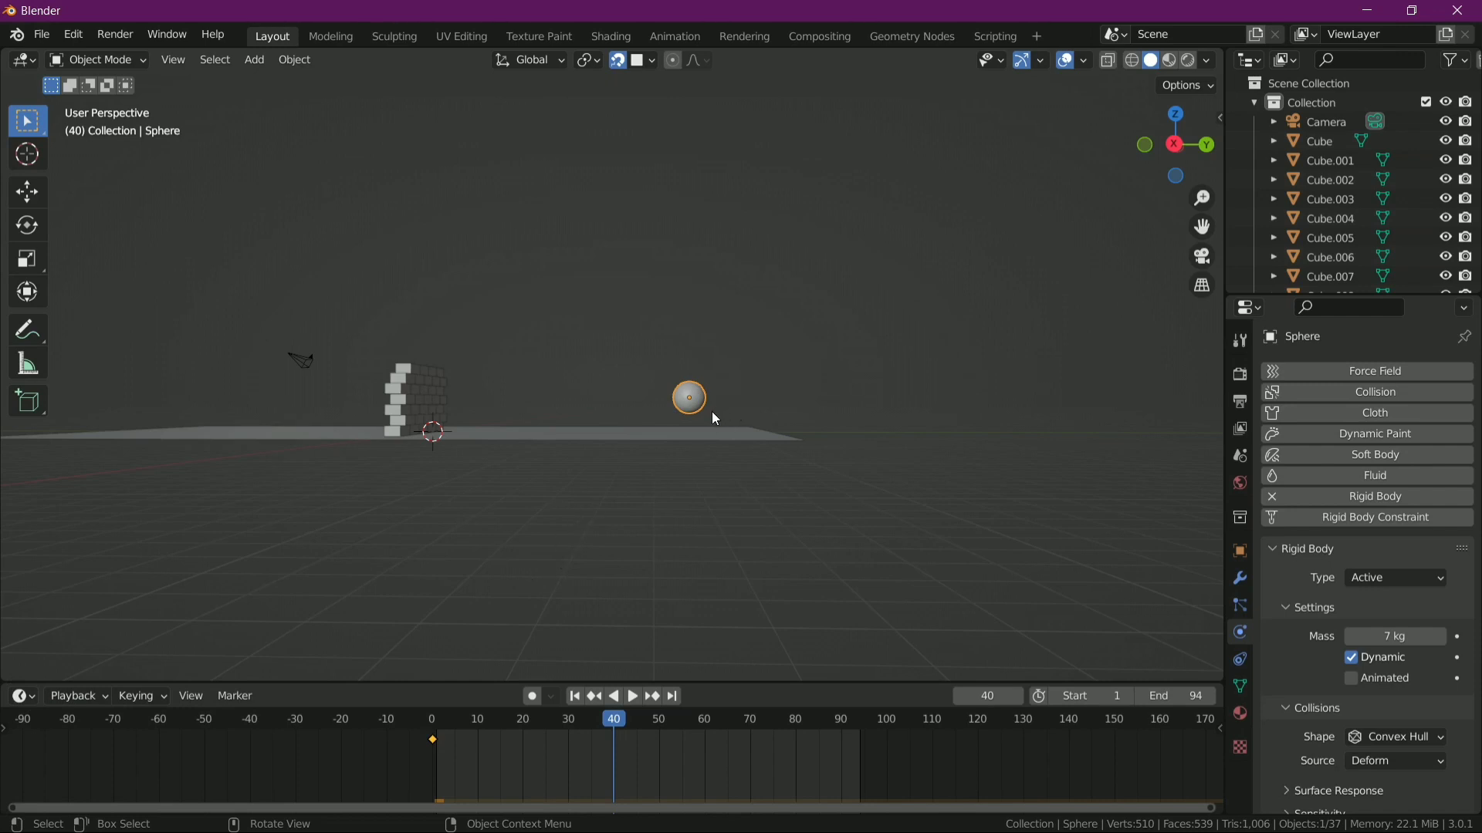
- Move the sphere along Y past the wall, set its rigid body to Animated, and keyframe it at frame 40
{"action": "key", "text": "g"}
{"action": "key", "text": "y"}
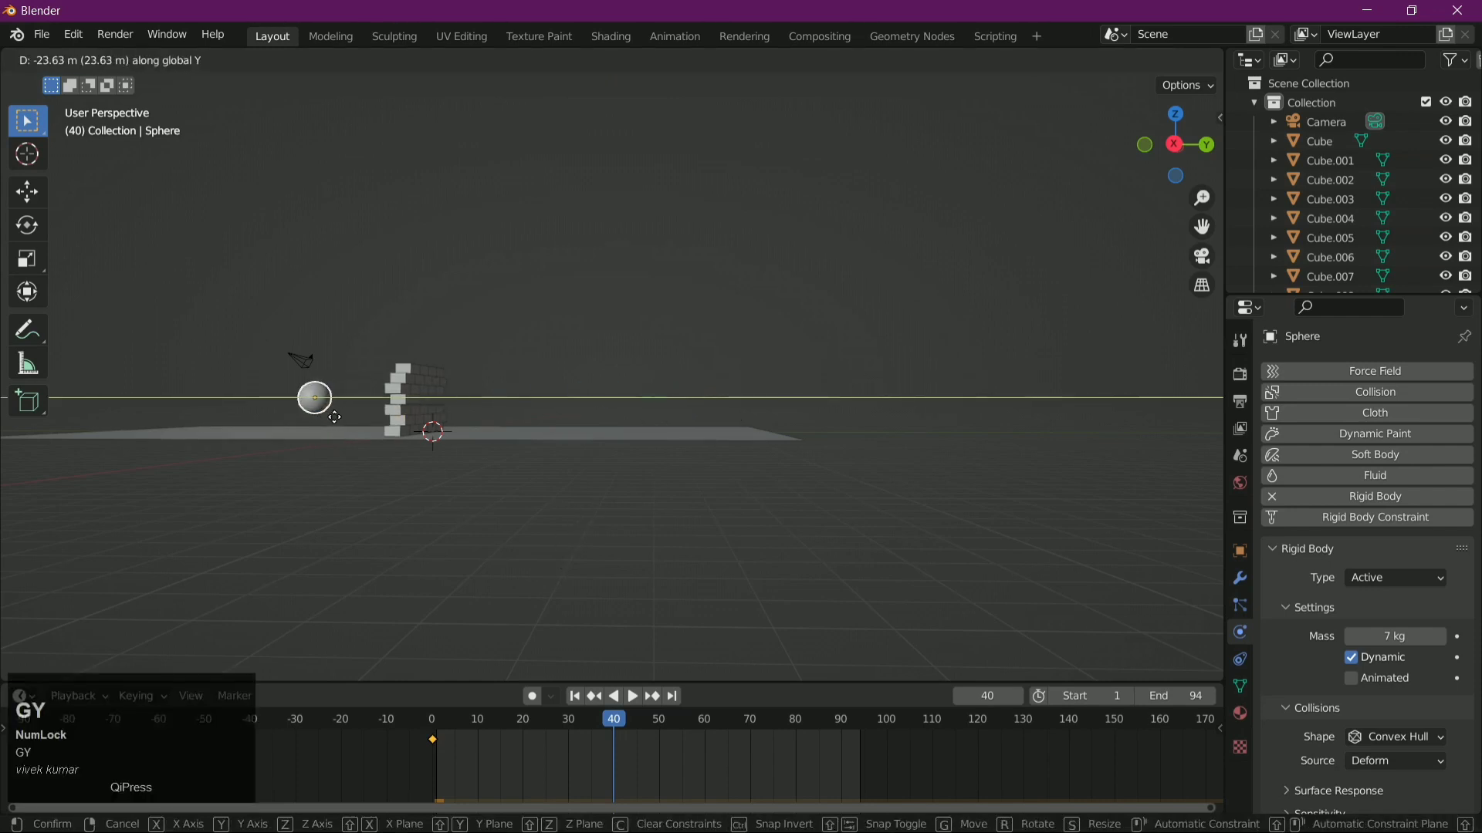
{"action": "key", "text": "y"}
{"action": "left_click", "coordinate": [230, 429]}
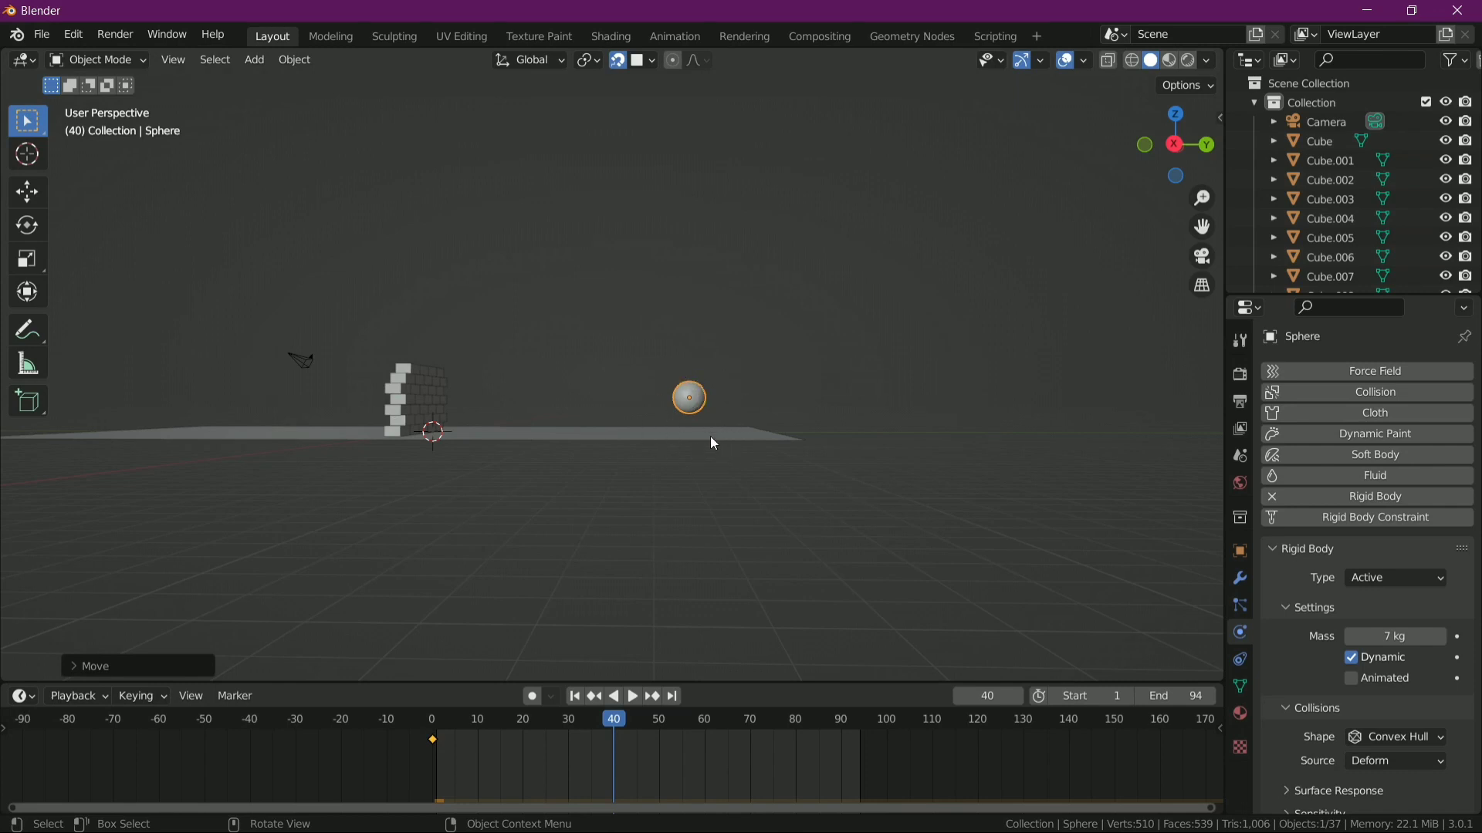
{"action": "left_click", "coordinate": [1362, 682]}
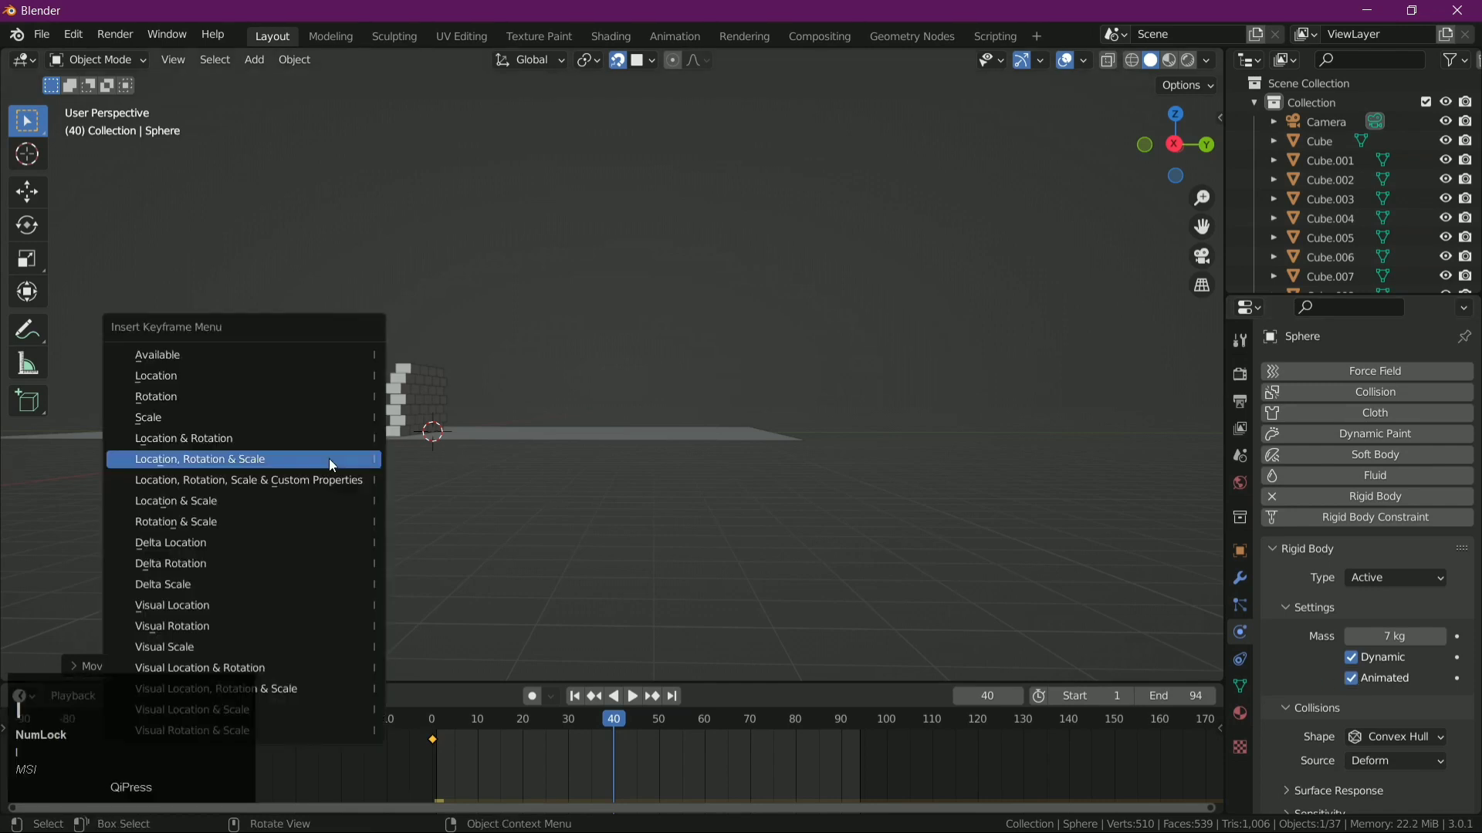
{"action": "left_click", "coordinate": [335, 463]}
- Replay the simulation and orbit around to watch the sphere smash the wall apart
{"action": "middle_click", "coordinate": [659, 533]}
{"action": "left_click_drag", "start_coordinate": [598, 727], "coordinate": [405, 704]}
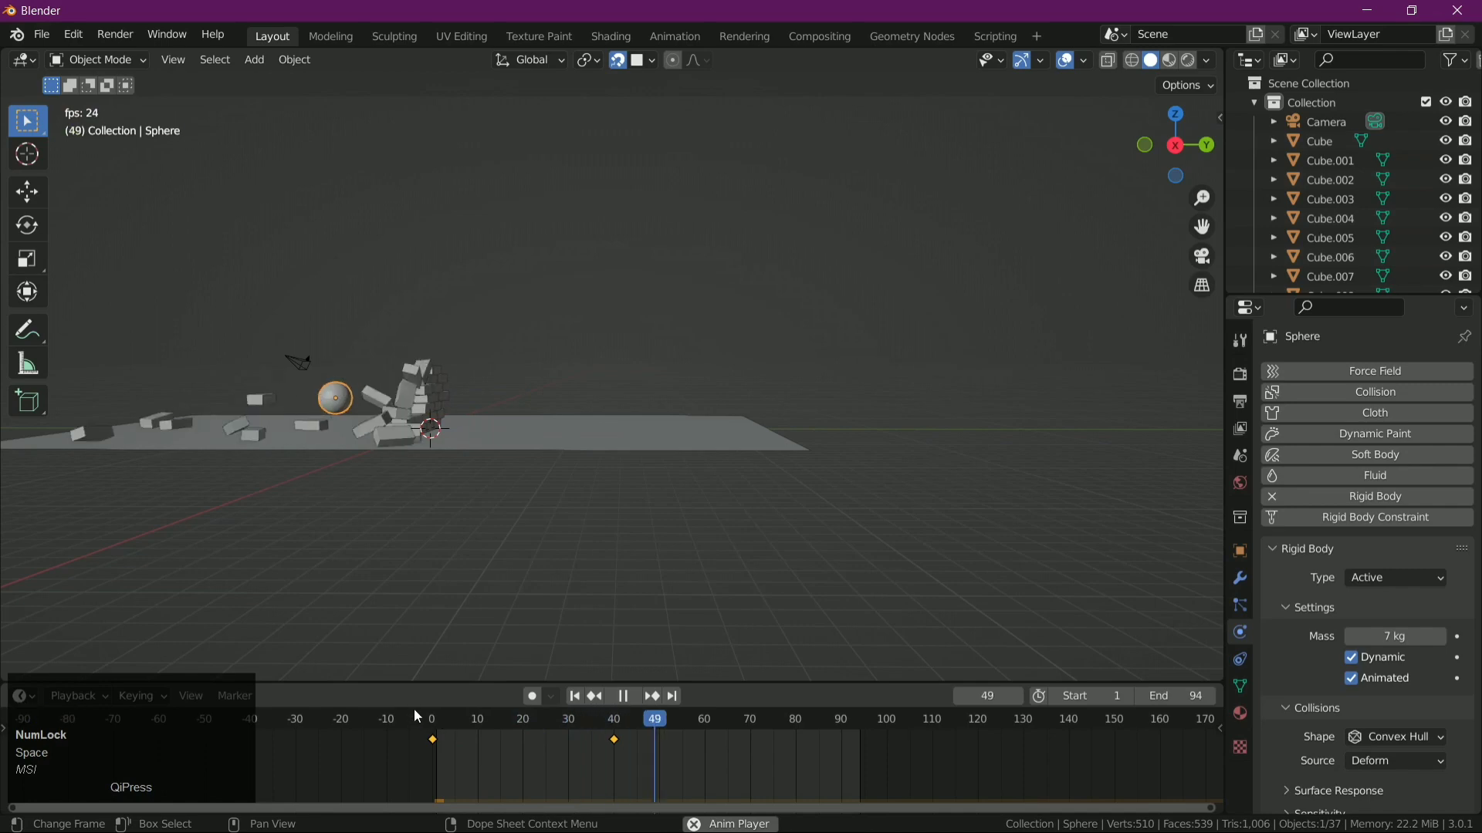
{"action": "key", "text": "space"}
{"action": "left_click_drag", "start_coordinate": [364, 544], "coordinate": [642, 467]}
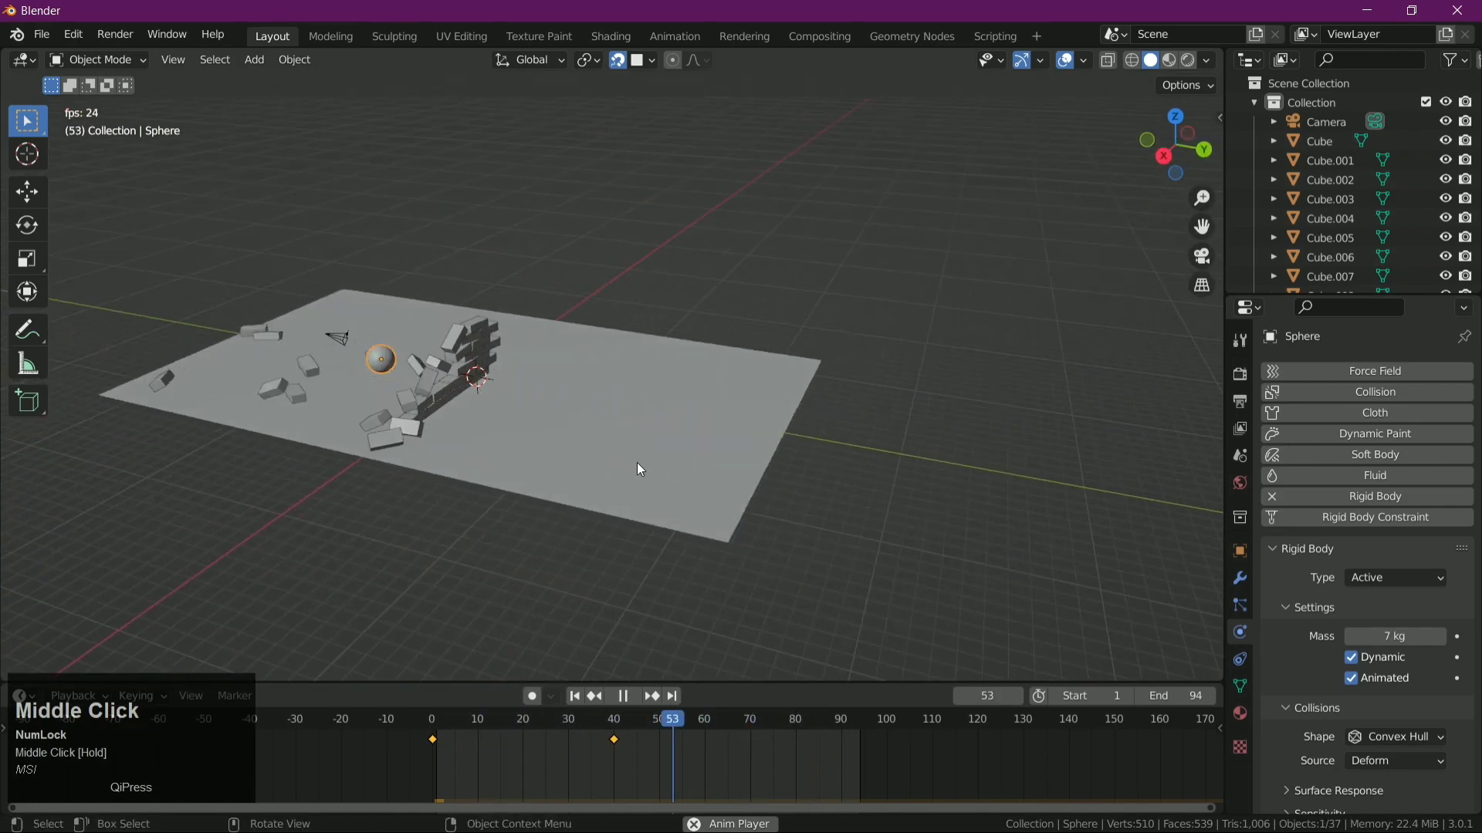
{"action": "scroll", "scroll_direction": "up", "scroll_amount": 3}
{"action": "left_click_drag", "start_coordinate": [642, 467], "coordinate": [696, 462]}
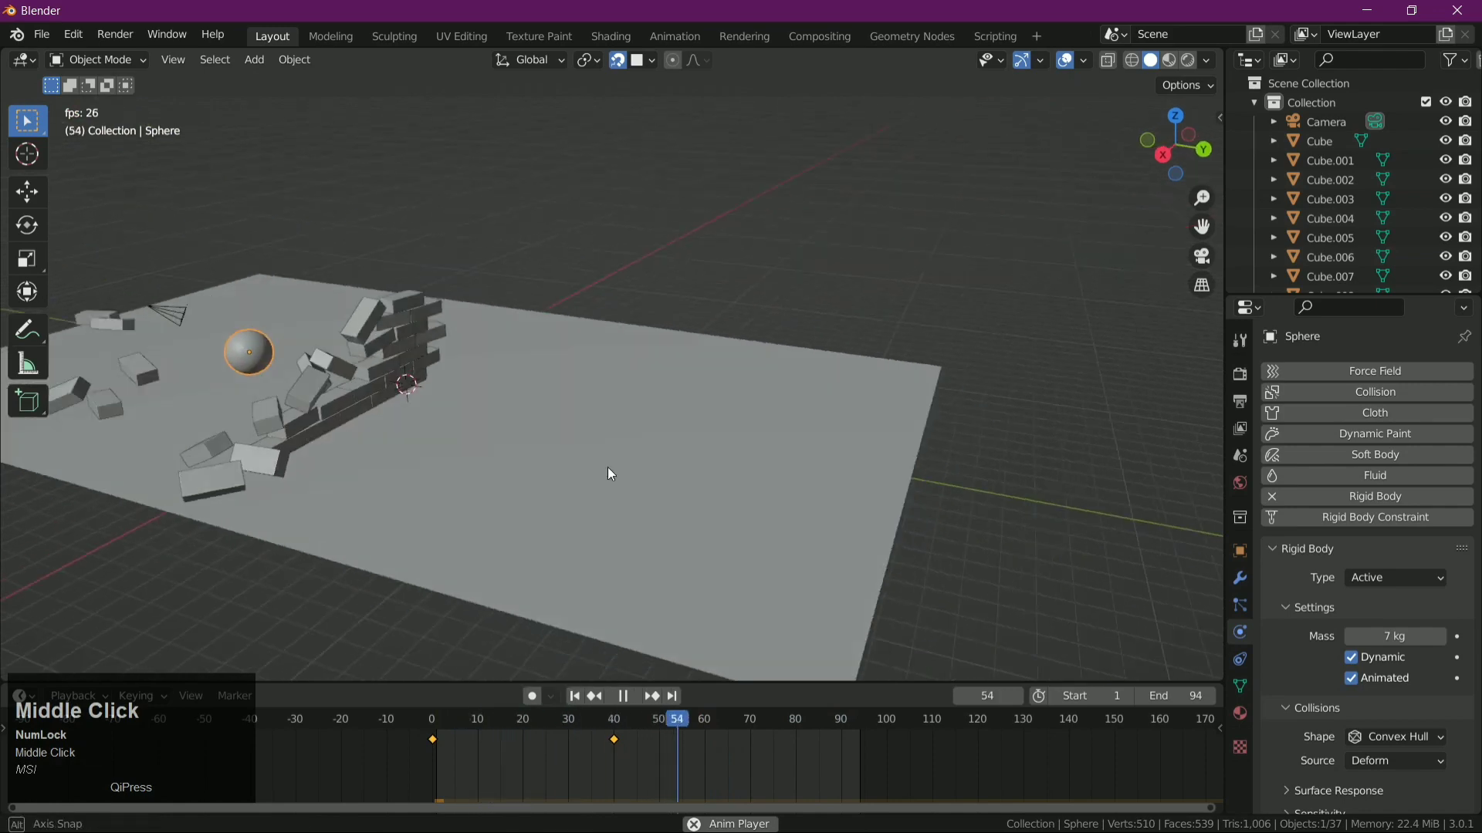
{"action": "scroll", "scroll_direction": "down", "scroll_amount": 3}
{"action": "left_click_drag", "start_coordinate": [604, 491], "coordinate": [1170, 66]}
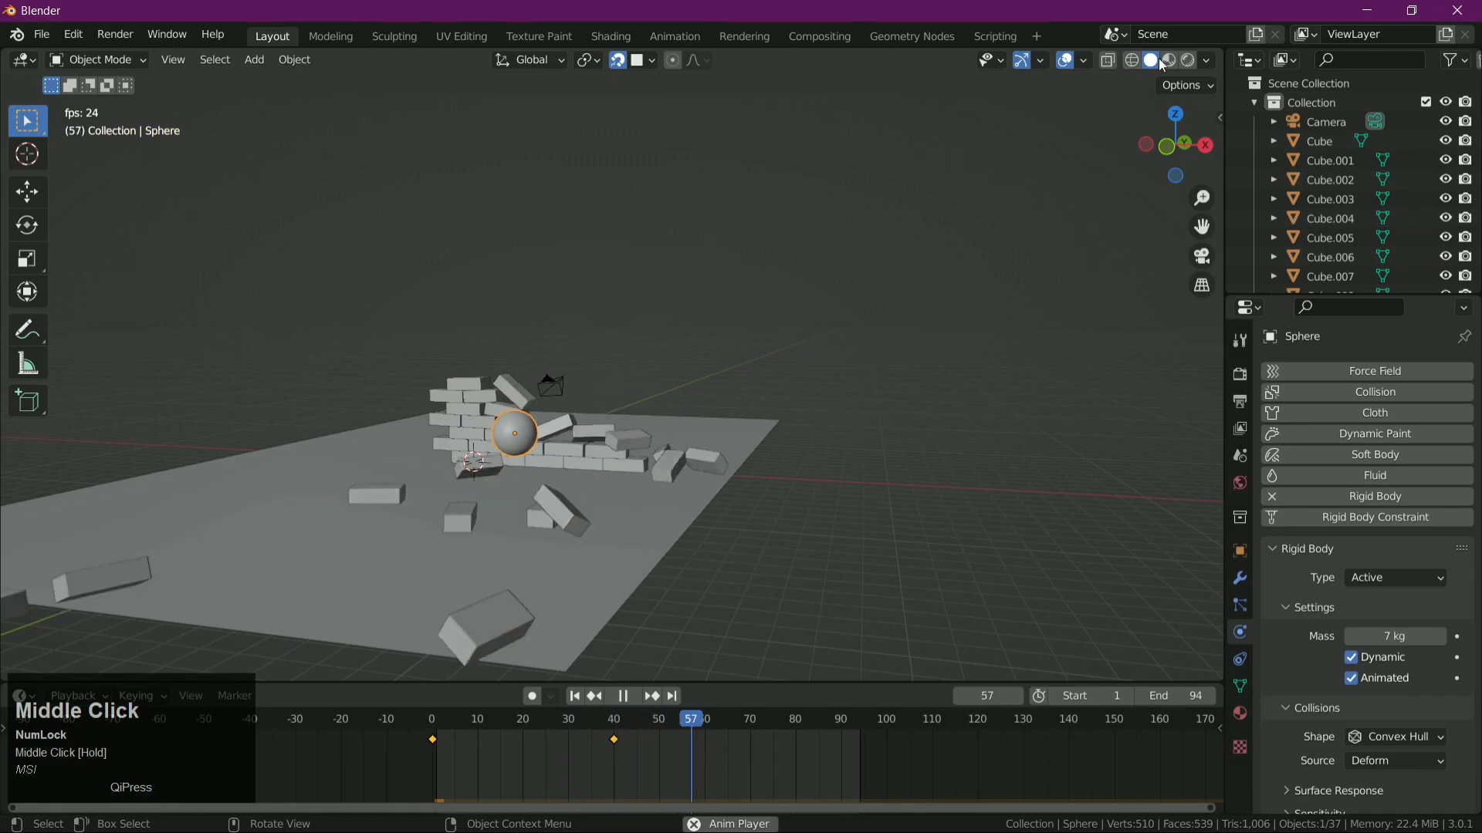
- Switch the viewport shading to Material Preview while orbiting the fallen wall
{"action": "left_click", "coordinate": [1170, 67]}
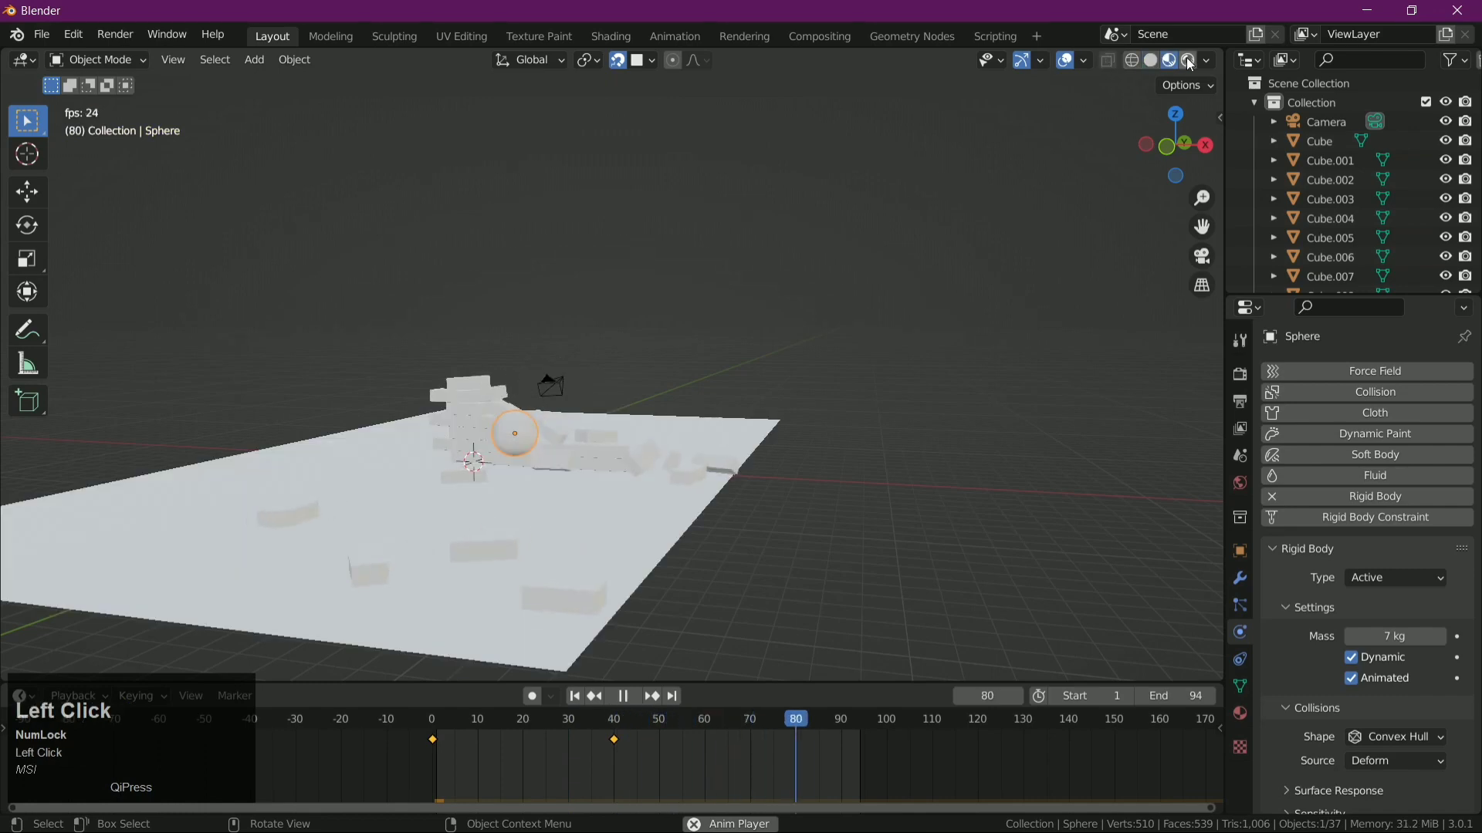
{"action": "middle_click", "coordinate": [769, 426]}
{"action": "left_click", "coordinate": [800, 284]}
{"action": "left_click_drag", "start_coordinate": [848, 449], "coordinate": [1158, 68]}
{"action": "left_click", "coordinate": [1157, 68]}
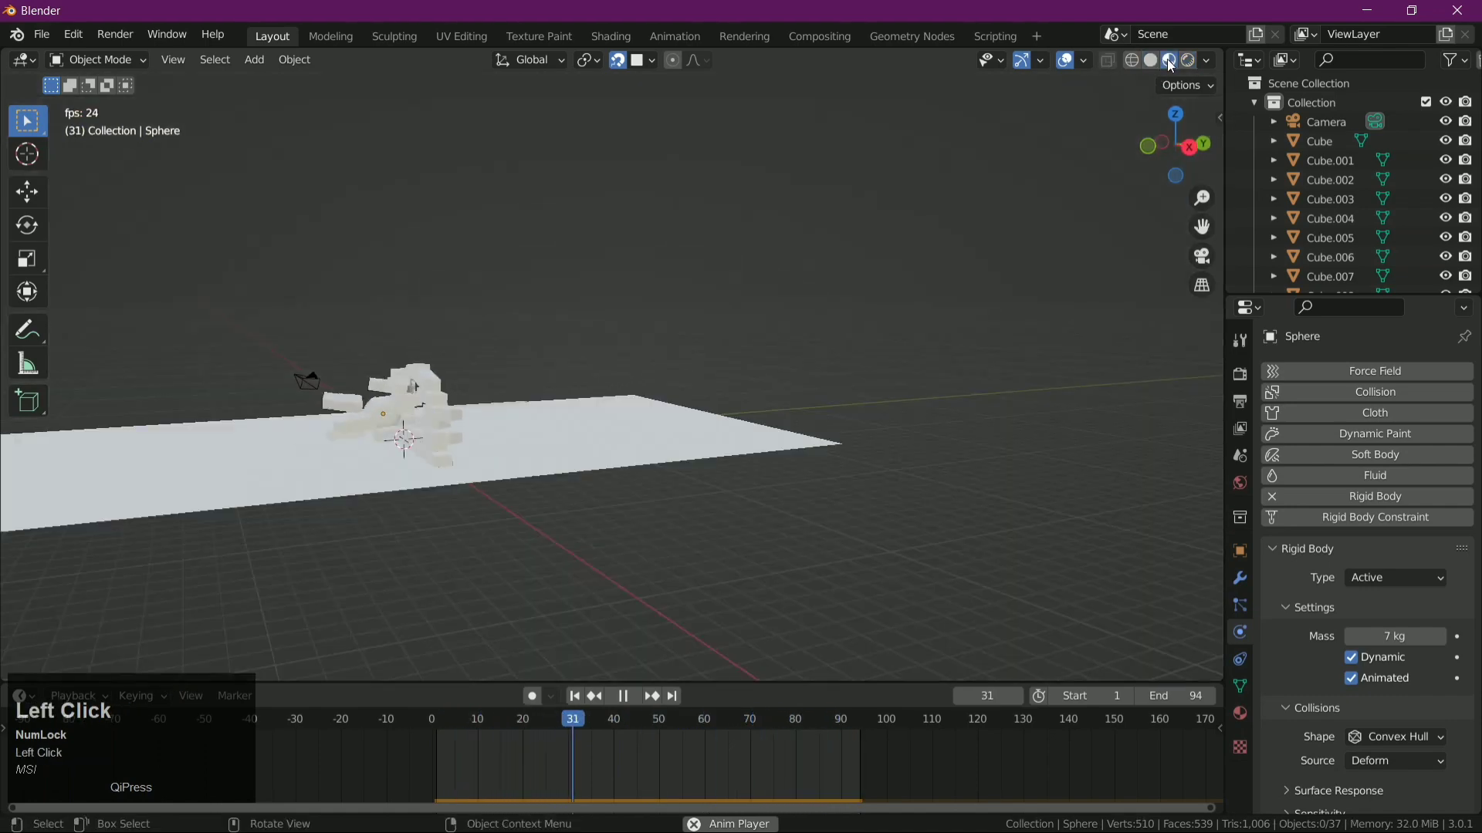
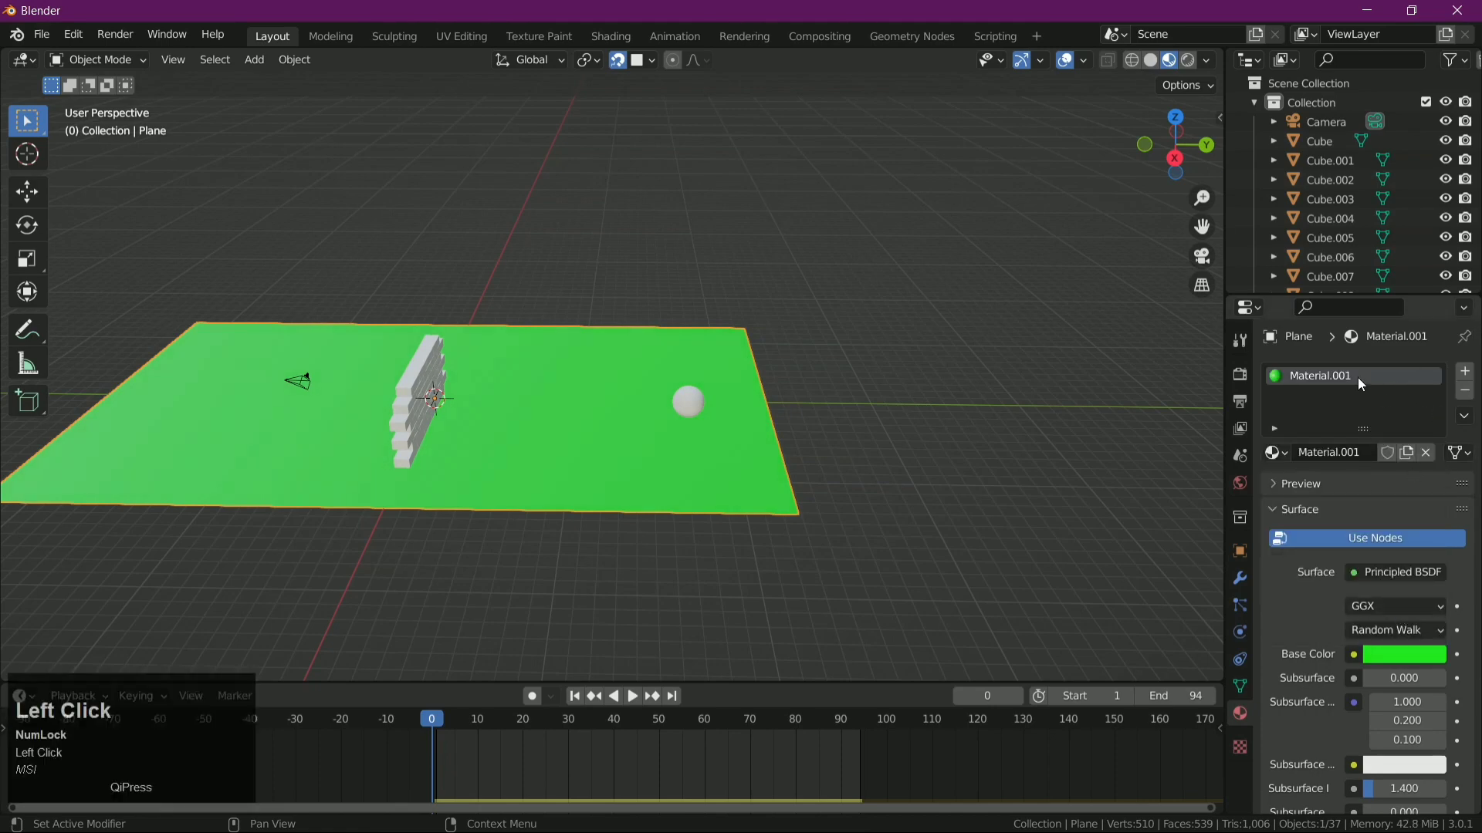
- Give the ground plane a dark green base colour (V 0.27) and roughness 1.0
{"action": "right_click", "coordinate": [1288, 375]}
{"action": "left_click_drag", "start_coordinate": [1008, 380], "coordinate": [1358, 741]}
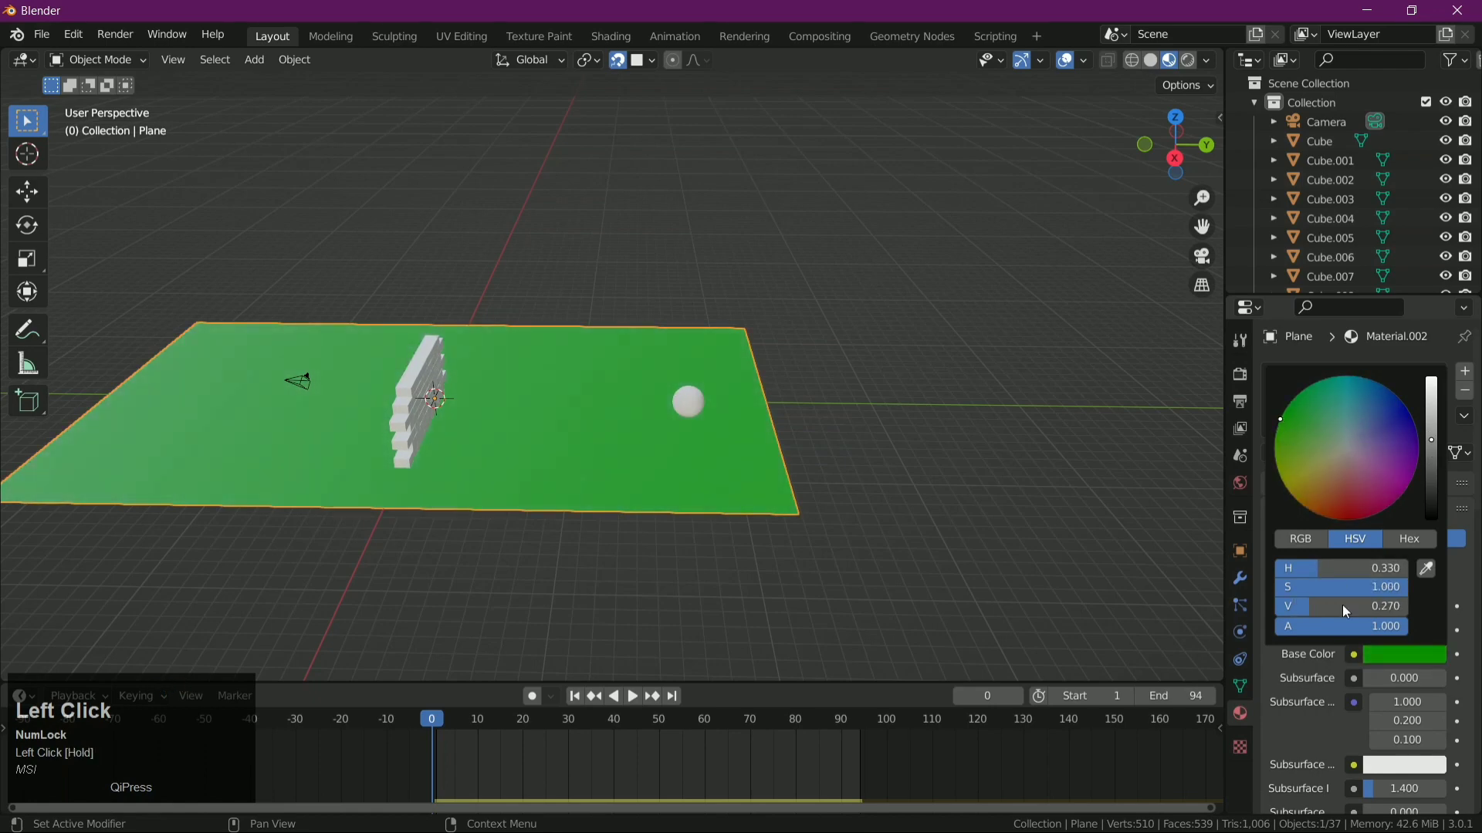
{"action": "scroll", "scroll_direction": "down", "scroll_amount": 3}
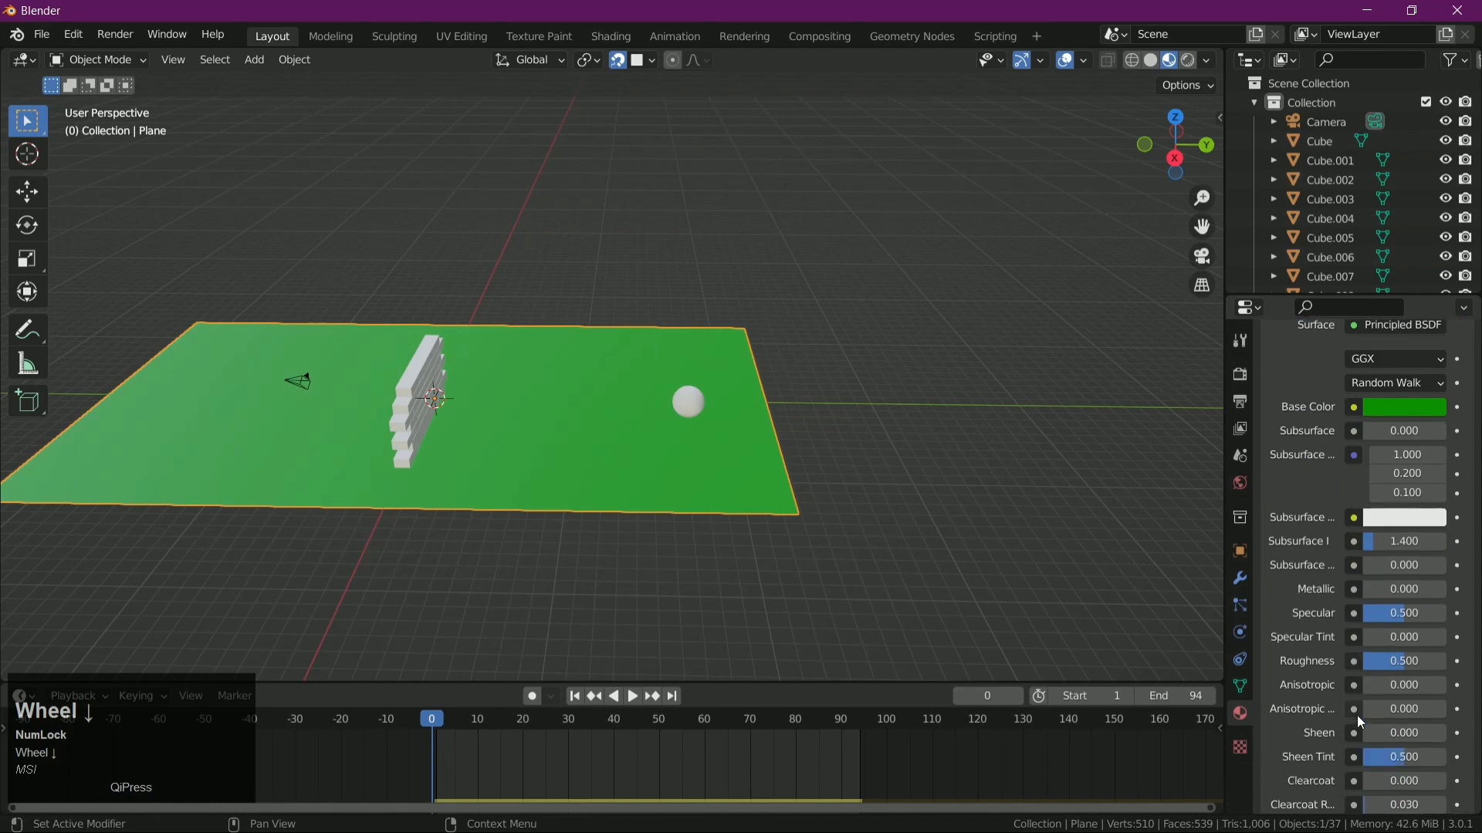
{"action": "left_click", "coordinate": [1382, 670]}
{"action": "left_click_drag", "start_coordinate": [1382, 669], "coordinate": [836, 525]}
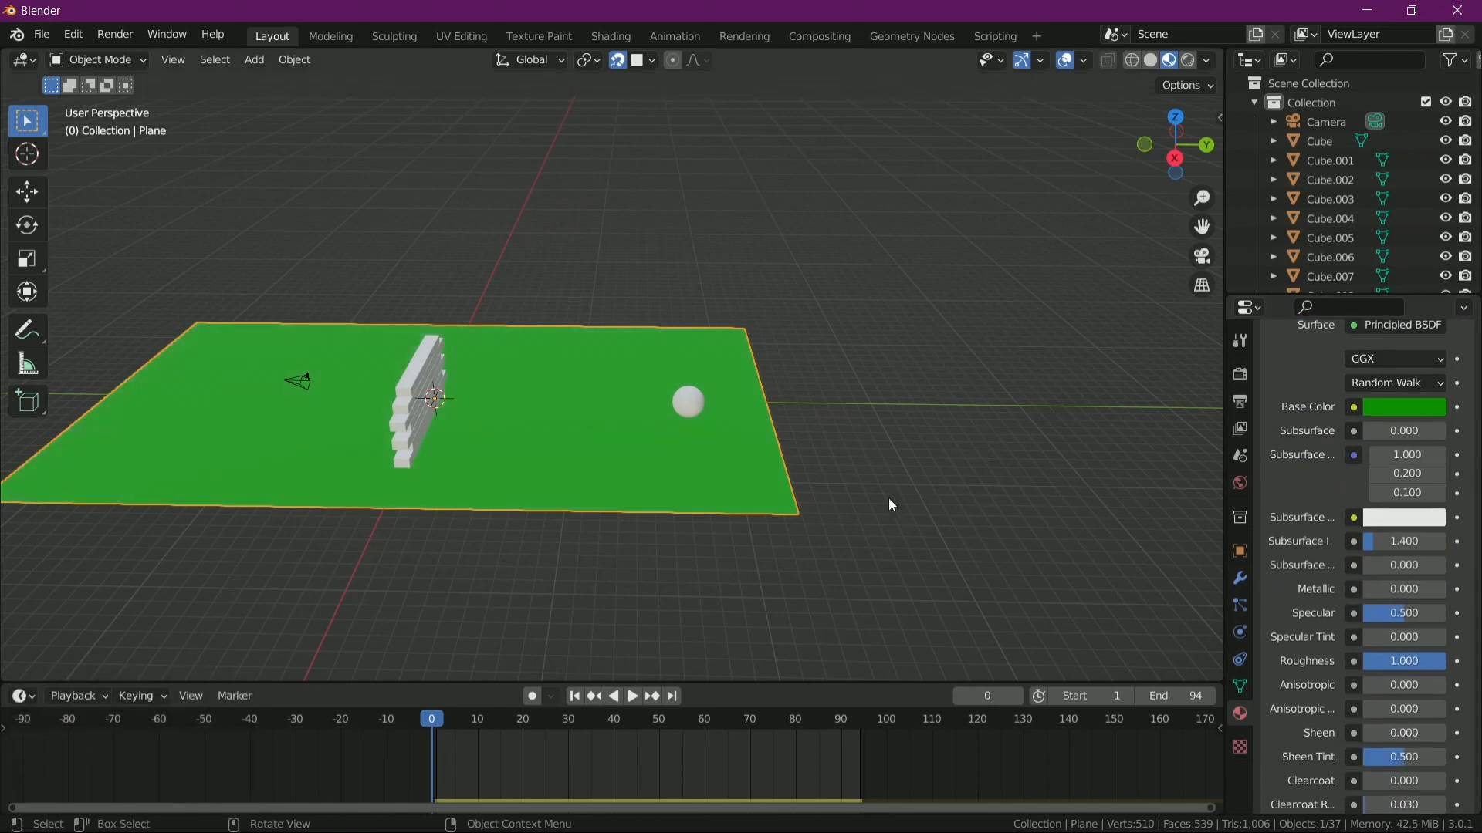
{"action": "left_click_drag", "start_coordinate": [835, 524], "coordinate": [700, 396]}
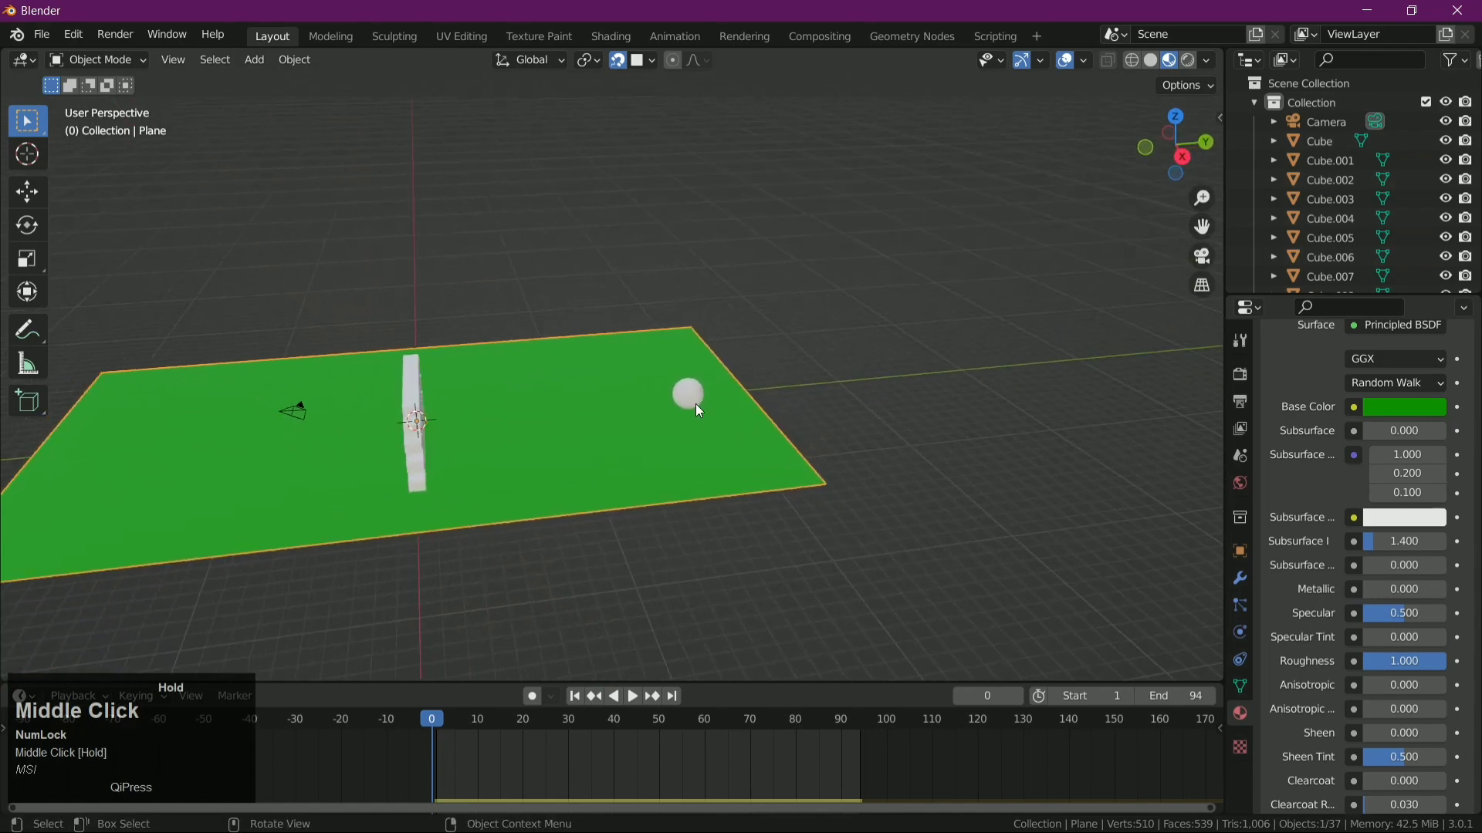
- Give the sphere a new red material with Metallic 0.532 and Roughness 0.206
{"action": "left_click", "coordinate": [700, 397]}
{"action": "left_click_drag", "start_coordinate": [1008, 549], "coordinate": [1315, 462]}
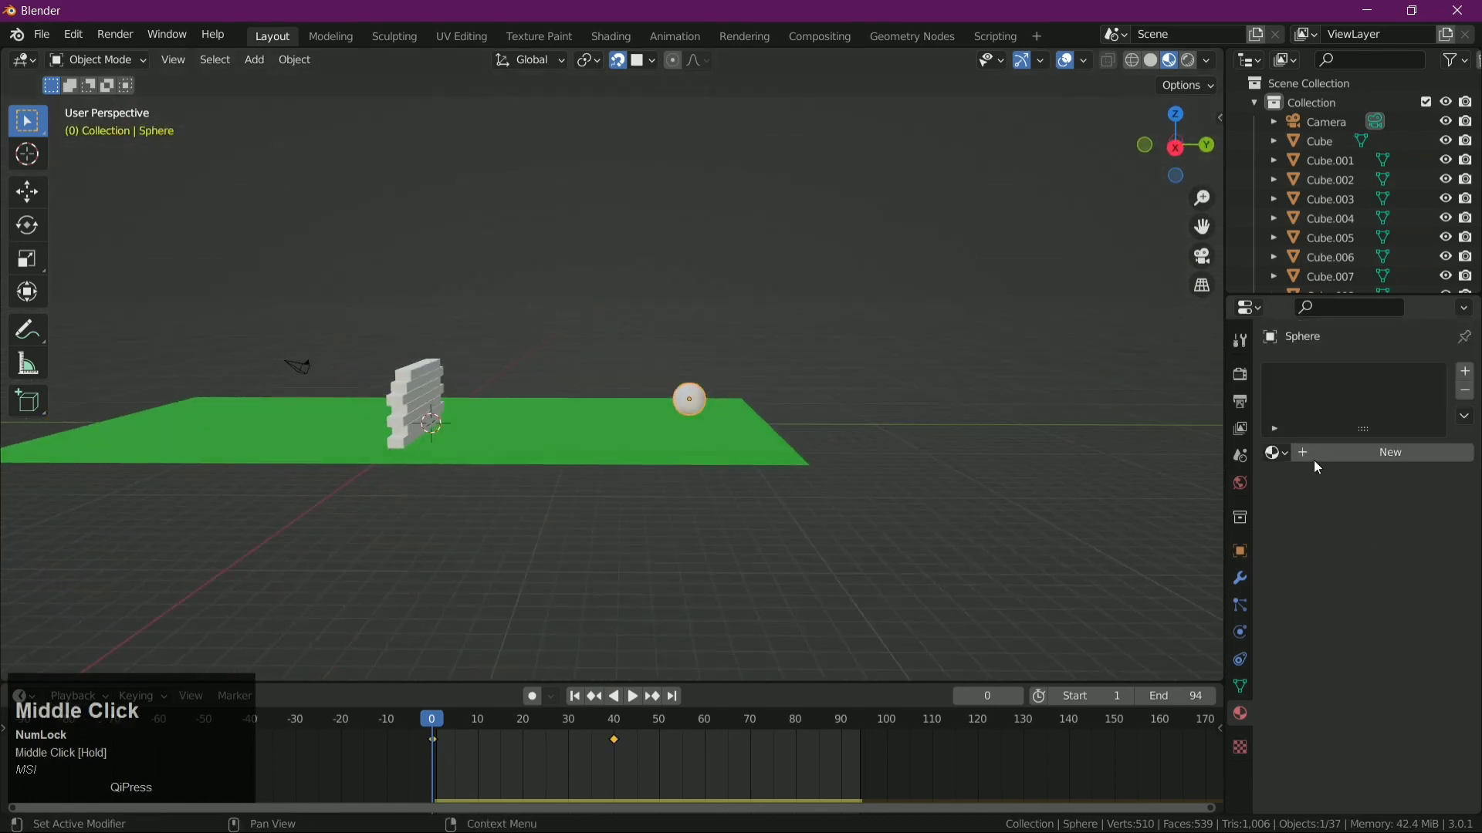
{"action": "left_click_drag", "start_coordinate": [1315, 462], "coordinate": [1358, 694]}
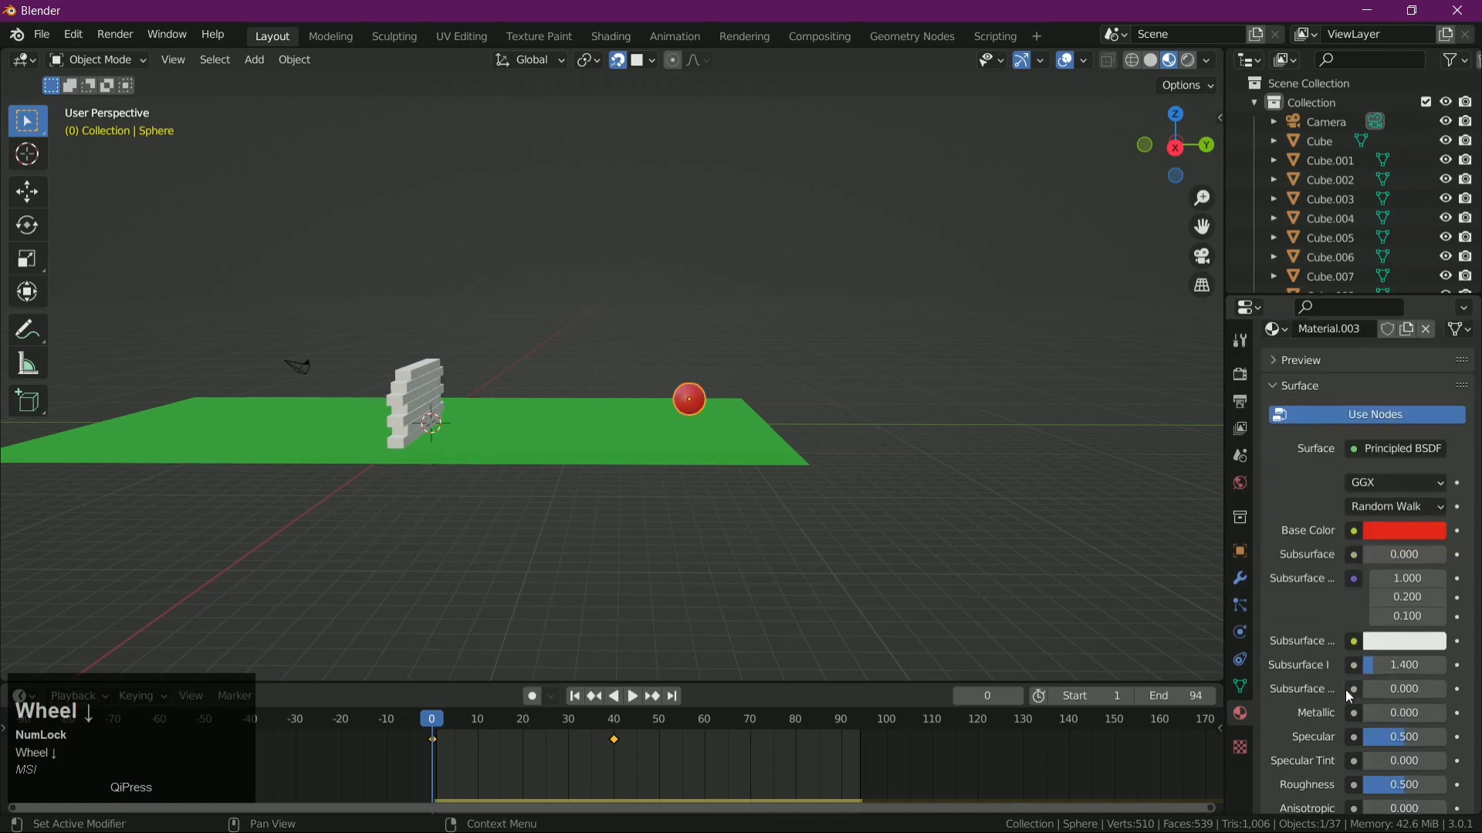
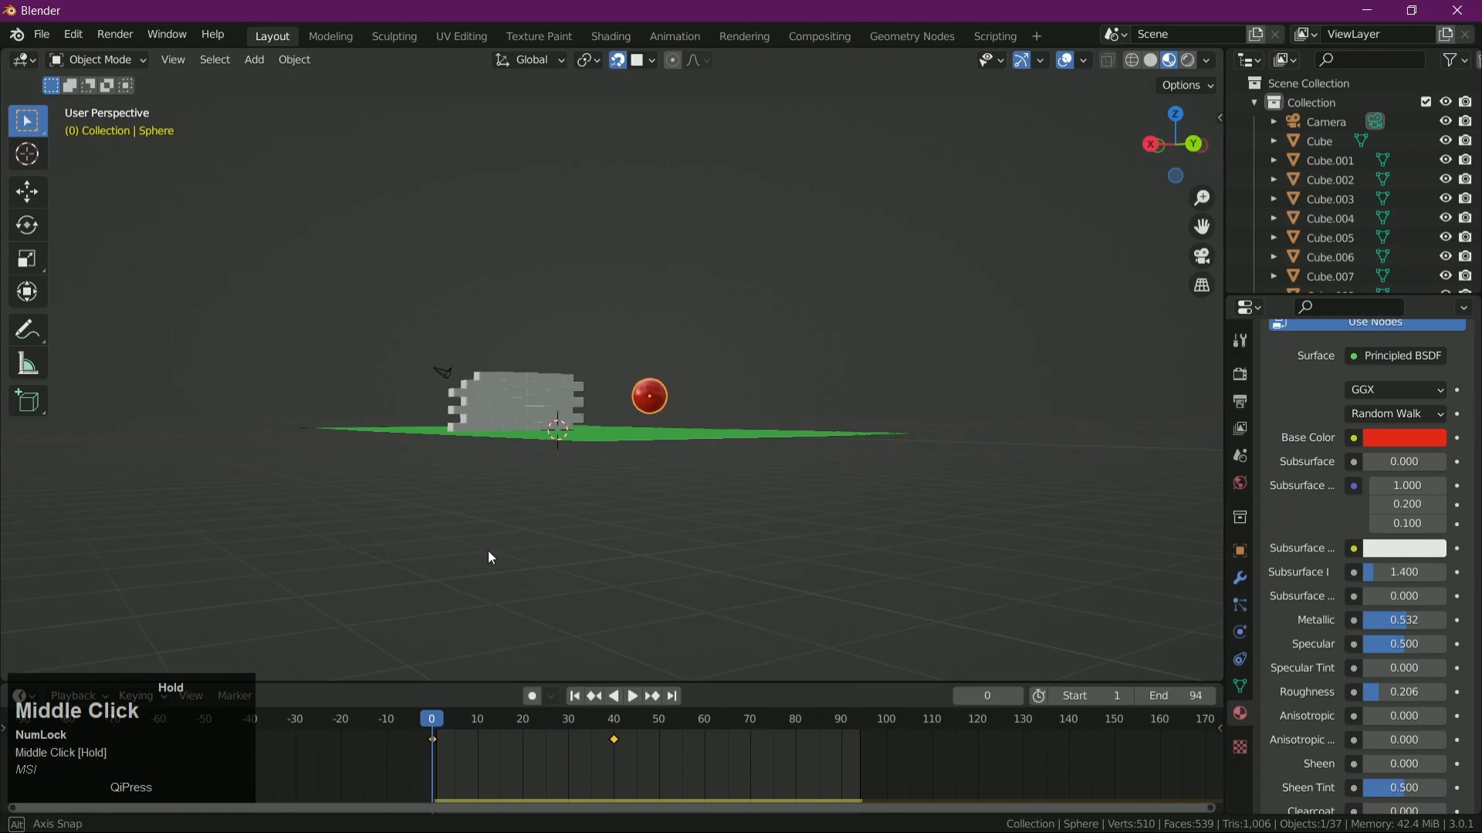
{"action": "left_click_drag", "start_coordinate": [435, 333], "coordinate": [846, 468]}
- Create a new orange material (Material.004) for the bricks
{"action": "left_click_drag", "start_coordinate": [847, 469], "coordinate": [809, 402]}
{"action": "left_click", "coordinate": [810, 401]}
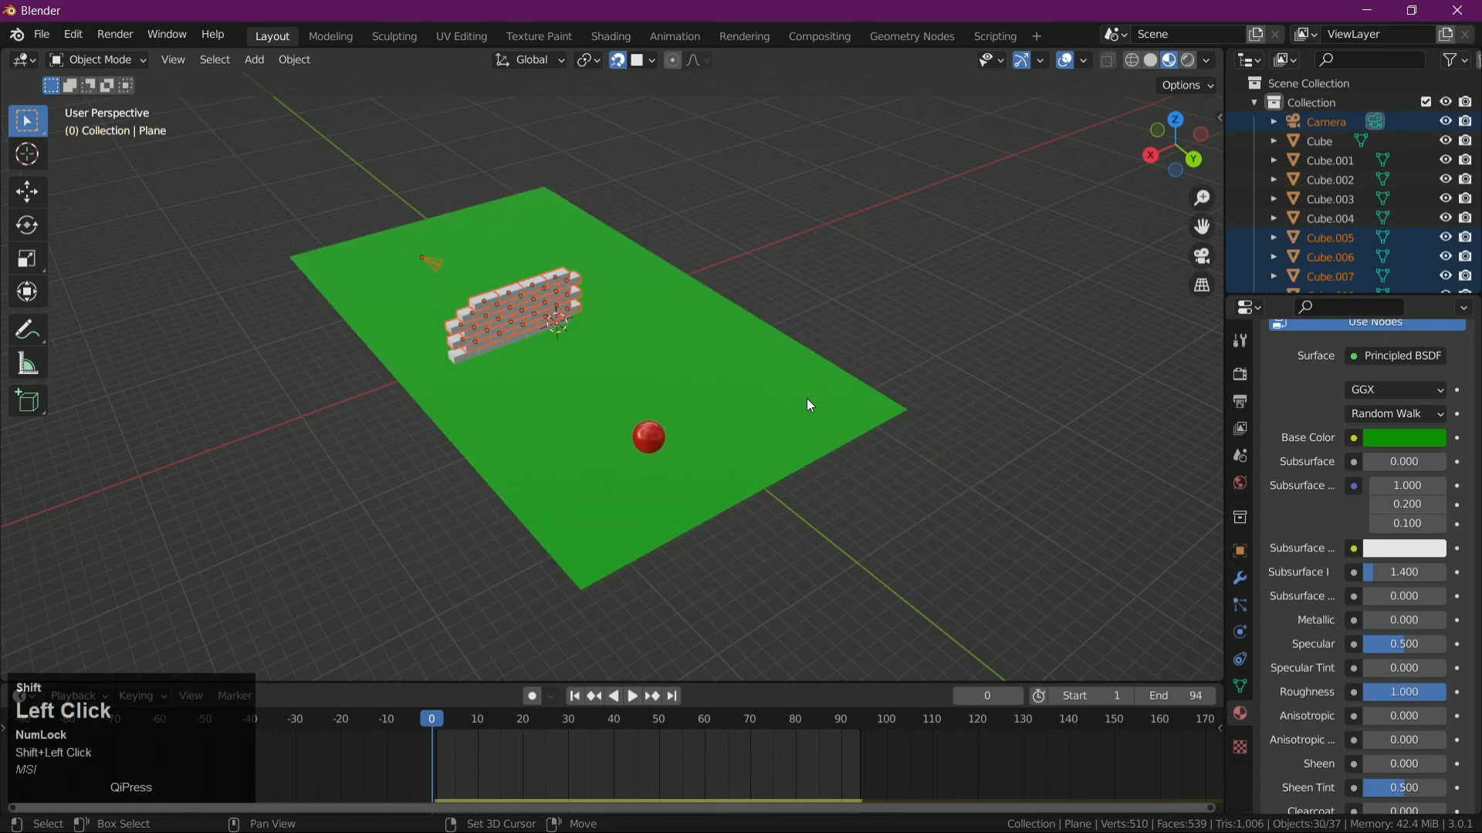
{"action": "left_click_drag", "start_coordinate": [936, 492], "coordinate": [1366, 520]}
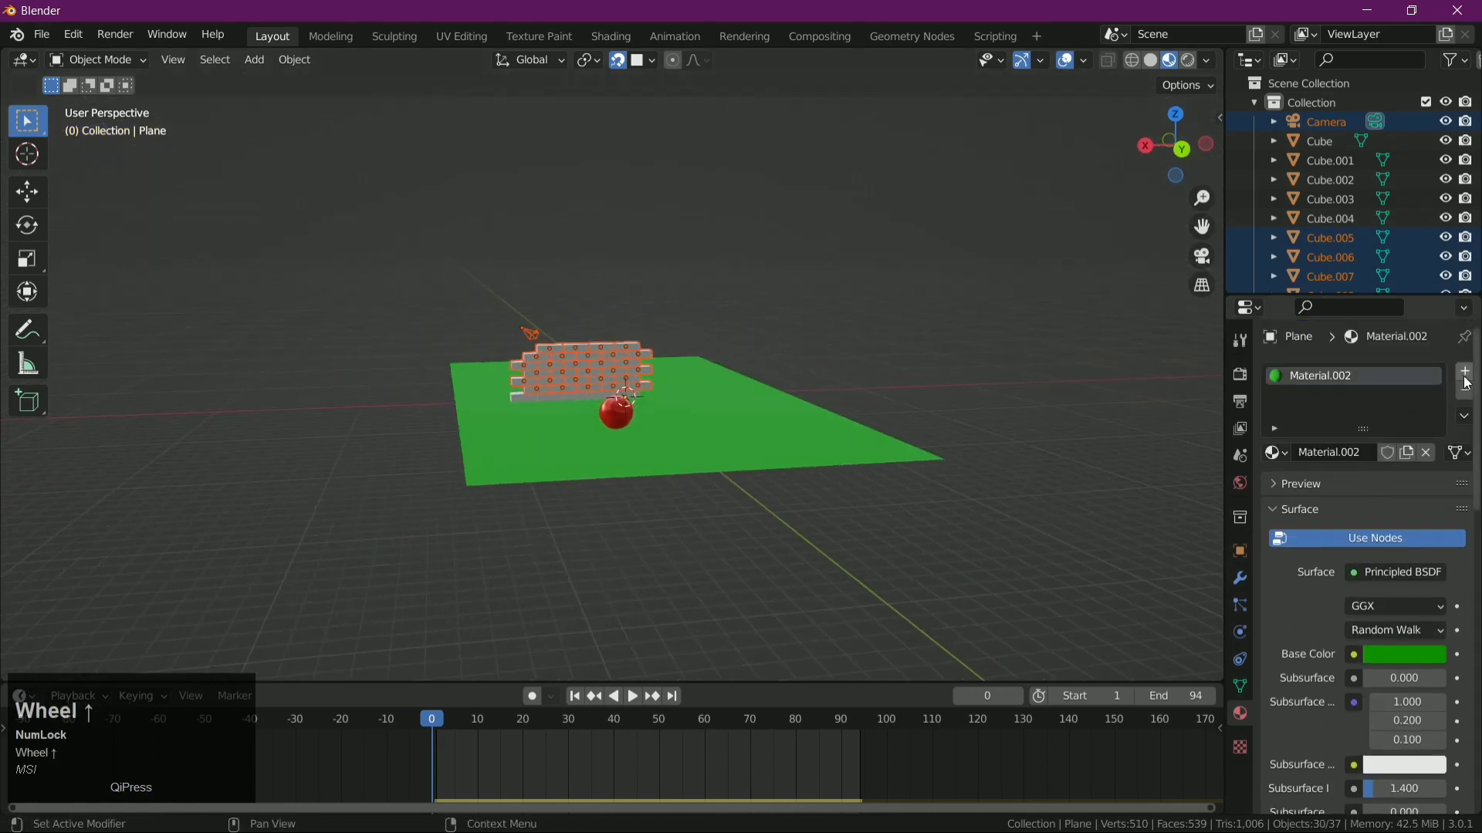
{"action": "left_click_drag", "start_coordinate": [1467, 376], "coordinate": [749, 566]}
{"action": "left_click_drag", "start_coordinate": [749, 566], "coordinate": [877, 535]}
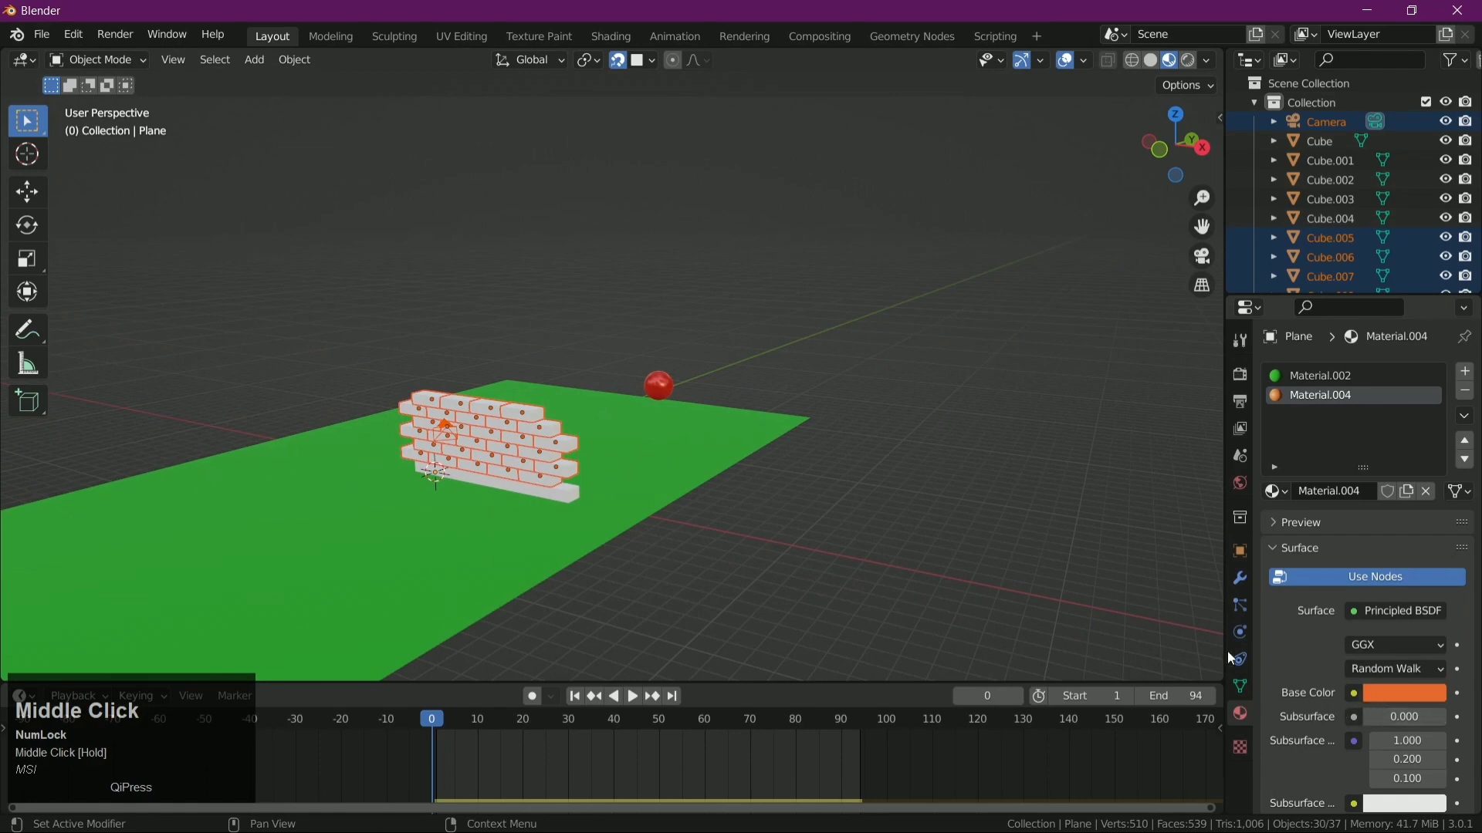
{"action": "left_click", "coordinate": [876, 535]}
- Box-select every wall brick and assign Material.004 to them from the material list
{"action": "left_click_drag", "start_coordinate": [877, 535], "coordinate": [933, 518]}
{"action": "scroll", "scroll_direction": "up", "scroll_amount": 3}
{"action": "left_click_drag", "start_coordinate": [925, 517], "coordinate": [192, 372]}
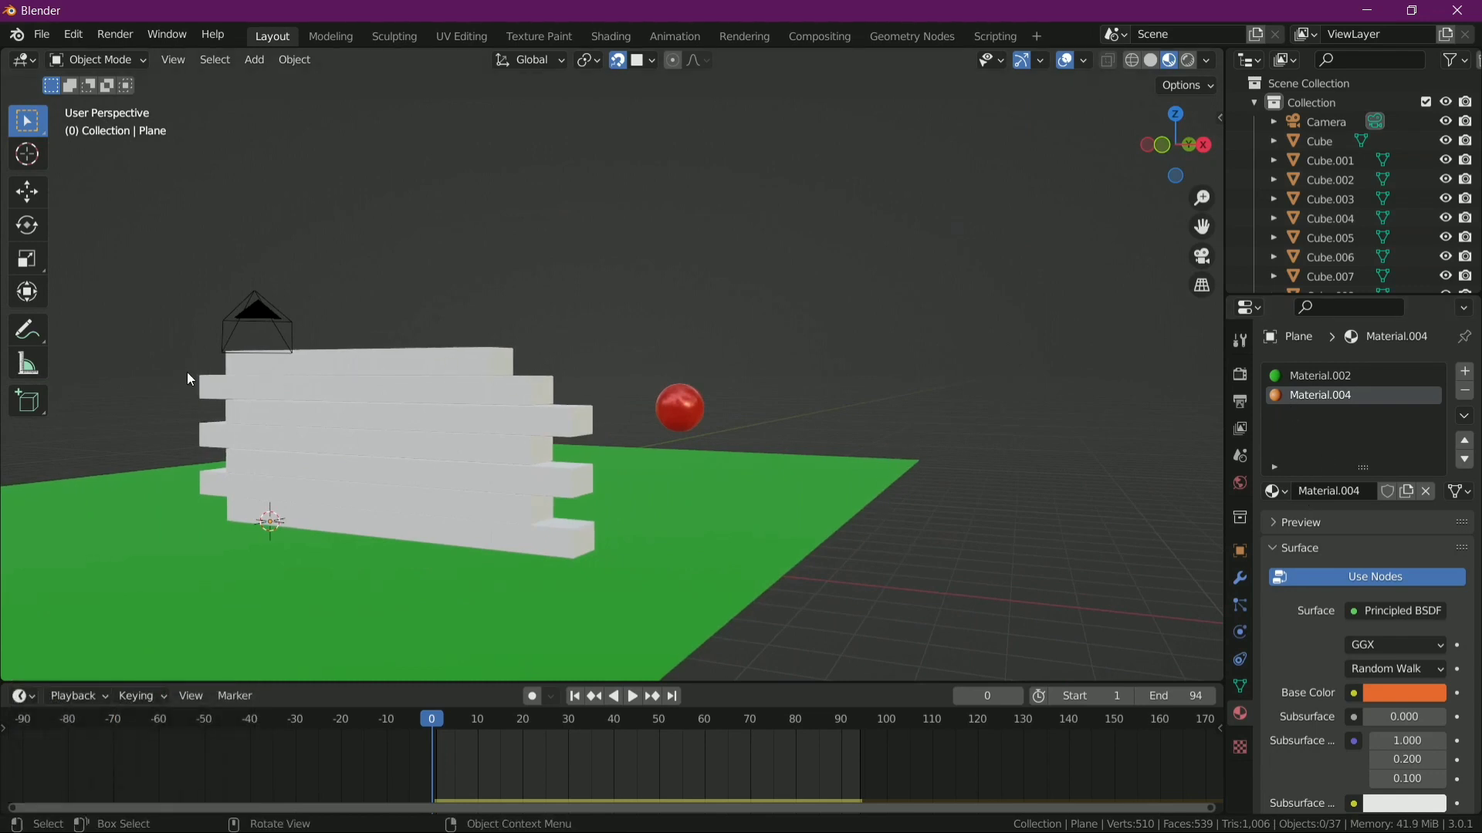
{"action": "left_click_drag", "start_coordinate": [192, 373], "coordinate": [655, 593]}
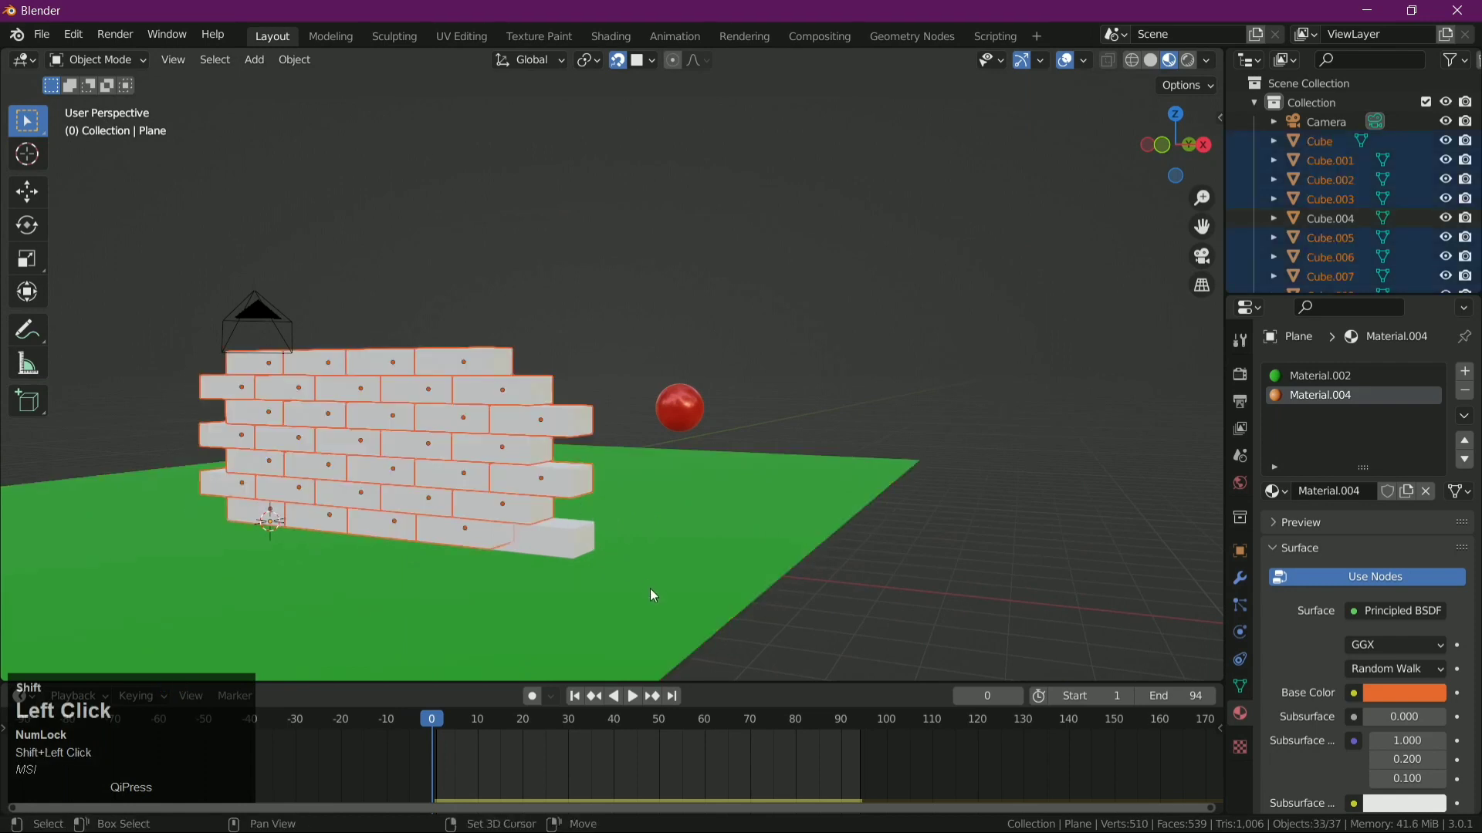
{"action": "left_click", "coordinate": [1312, 397]}
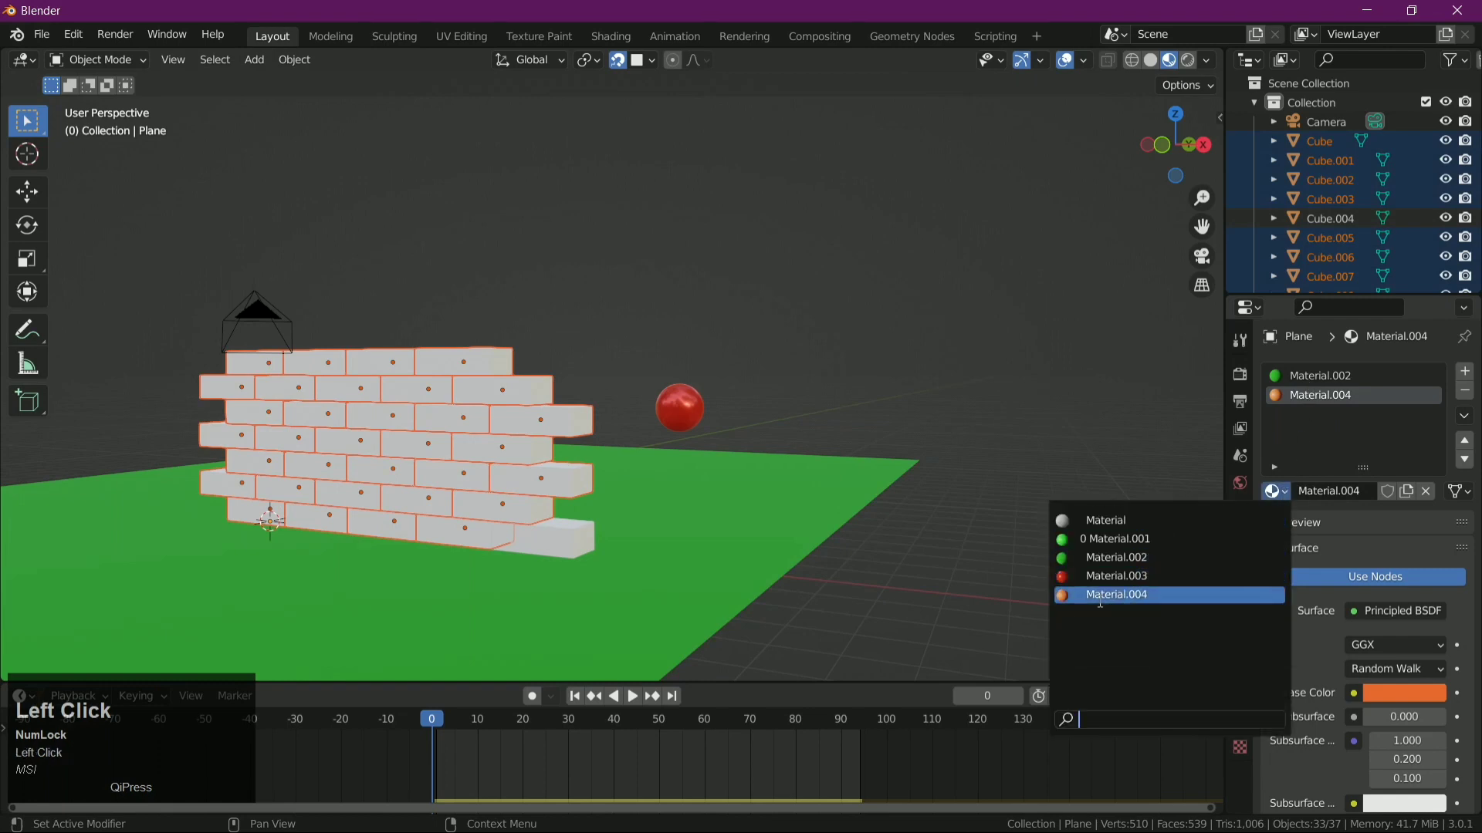
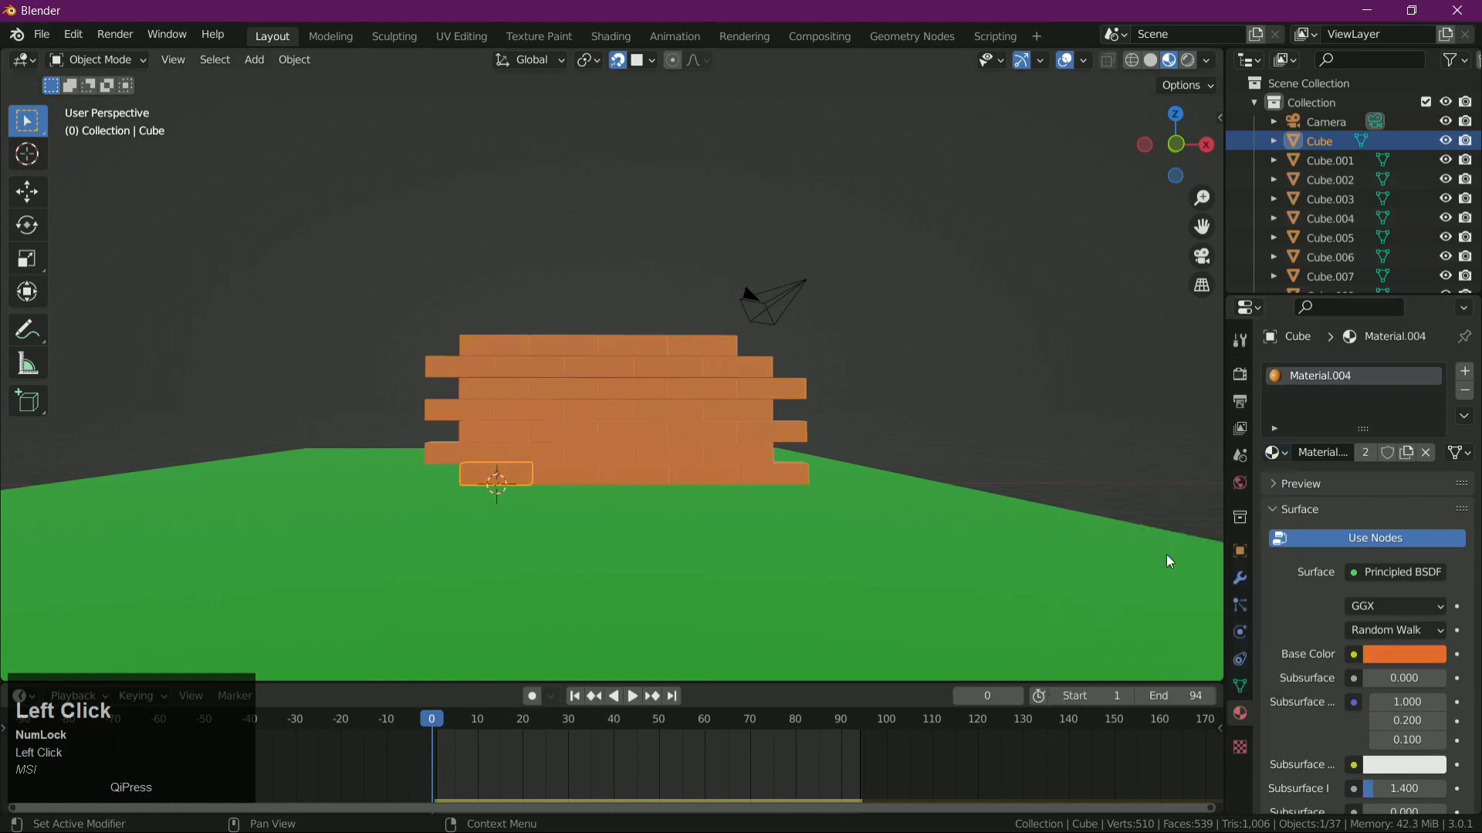
- Set the brick material Roughness to 1.0 and switch the viewport to Rendered shading
{"action": "left_click_drag", "start_coordinate": [1044, 374], "coordinate": [1422, 702]}
{"action": "scroll", "scroll_direction": "down", "scroll_amount": 3}
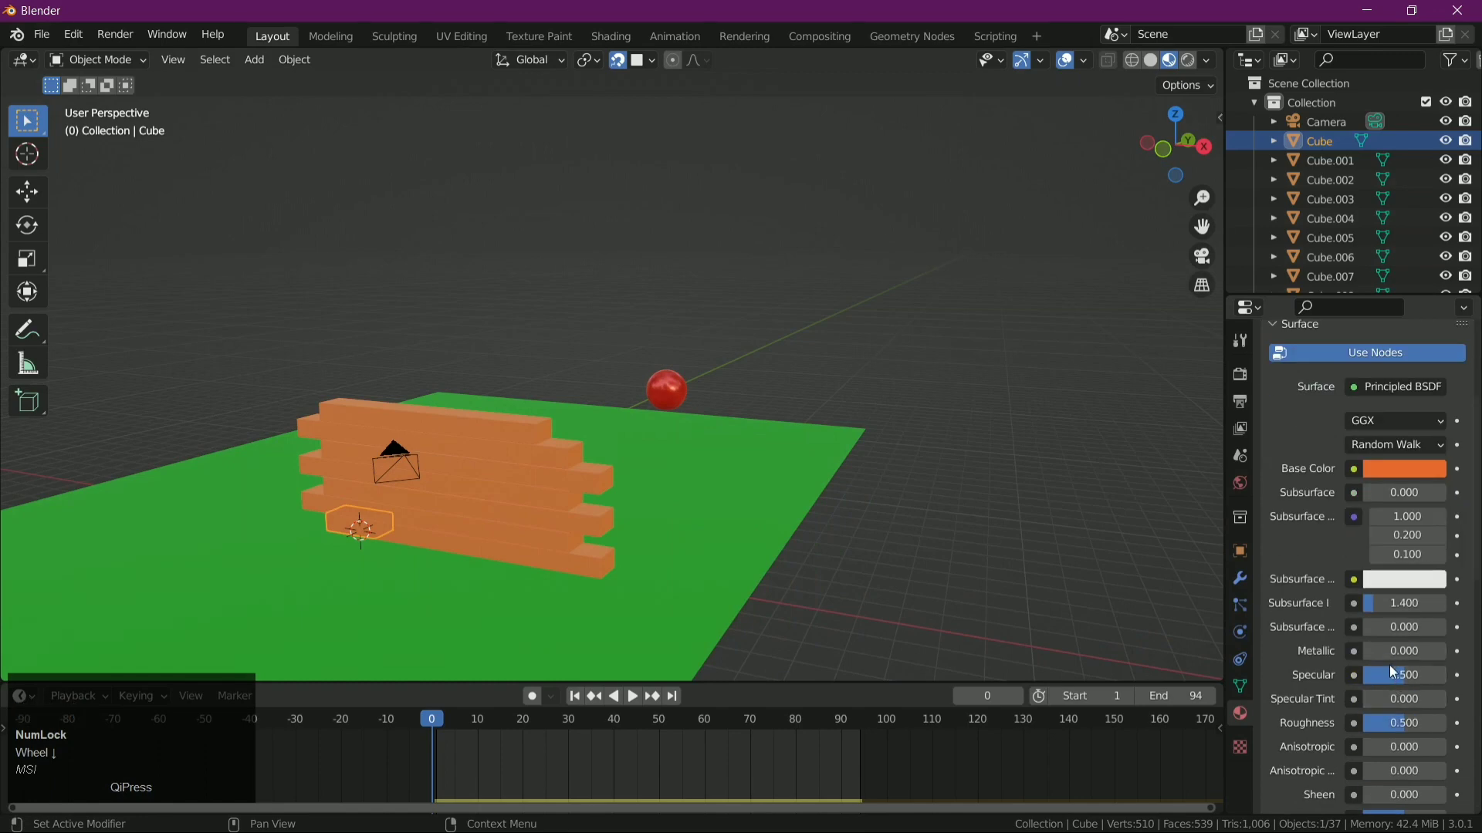
{"action": "left_click_drag", "start_coordinate": [1393, 726], "coordinate": [1068, 542]}
{"action": "left_click_drag", "start_coordinate": [1068, 541], "coordinate": [1191, 66]}
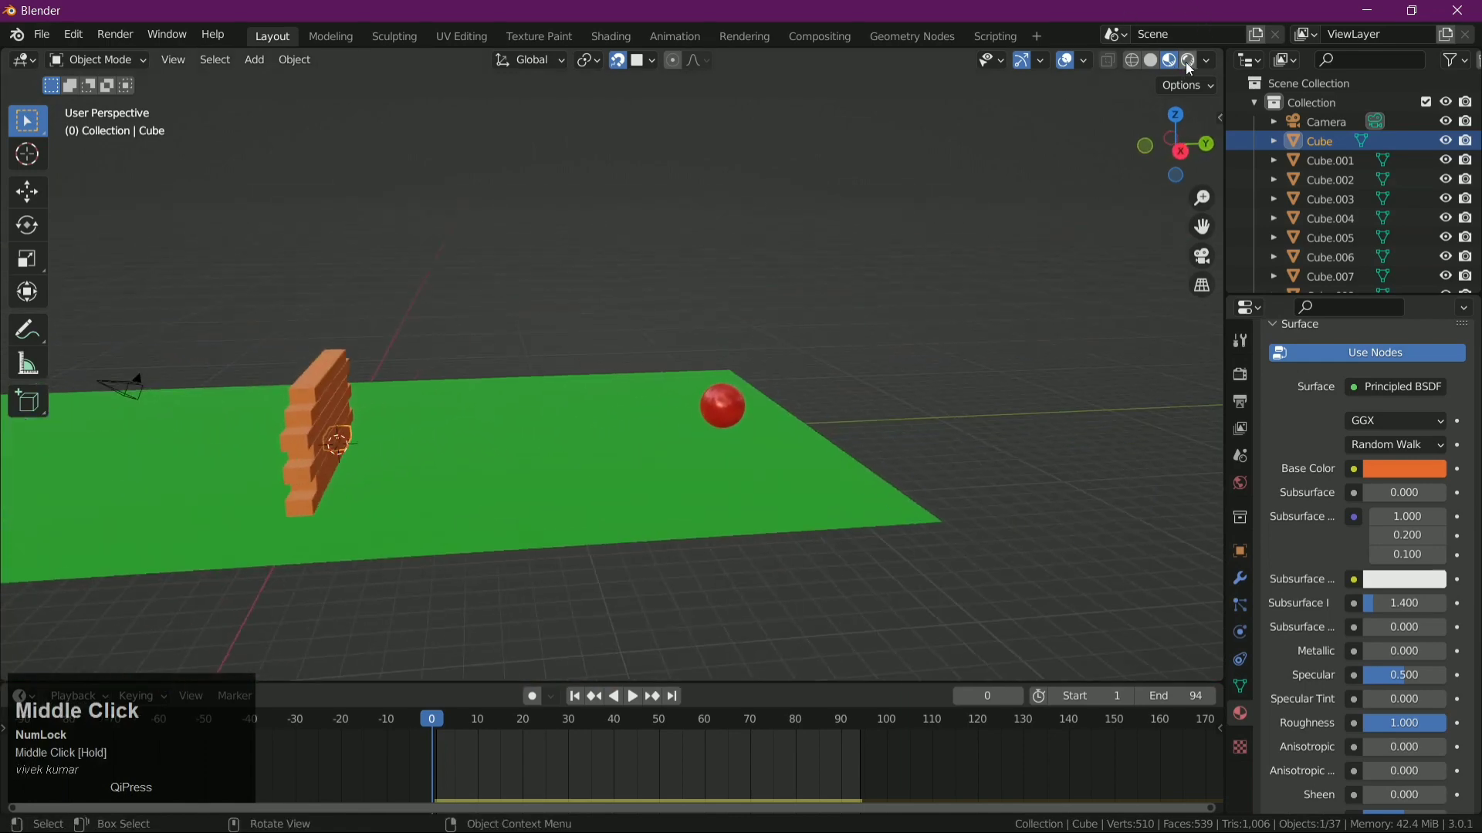
{"action": "left_click", "coordinate": [1190, 66]}
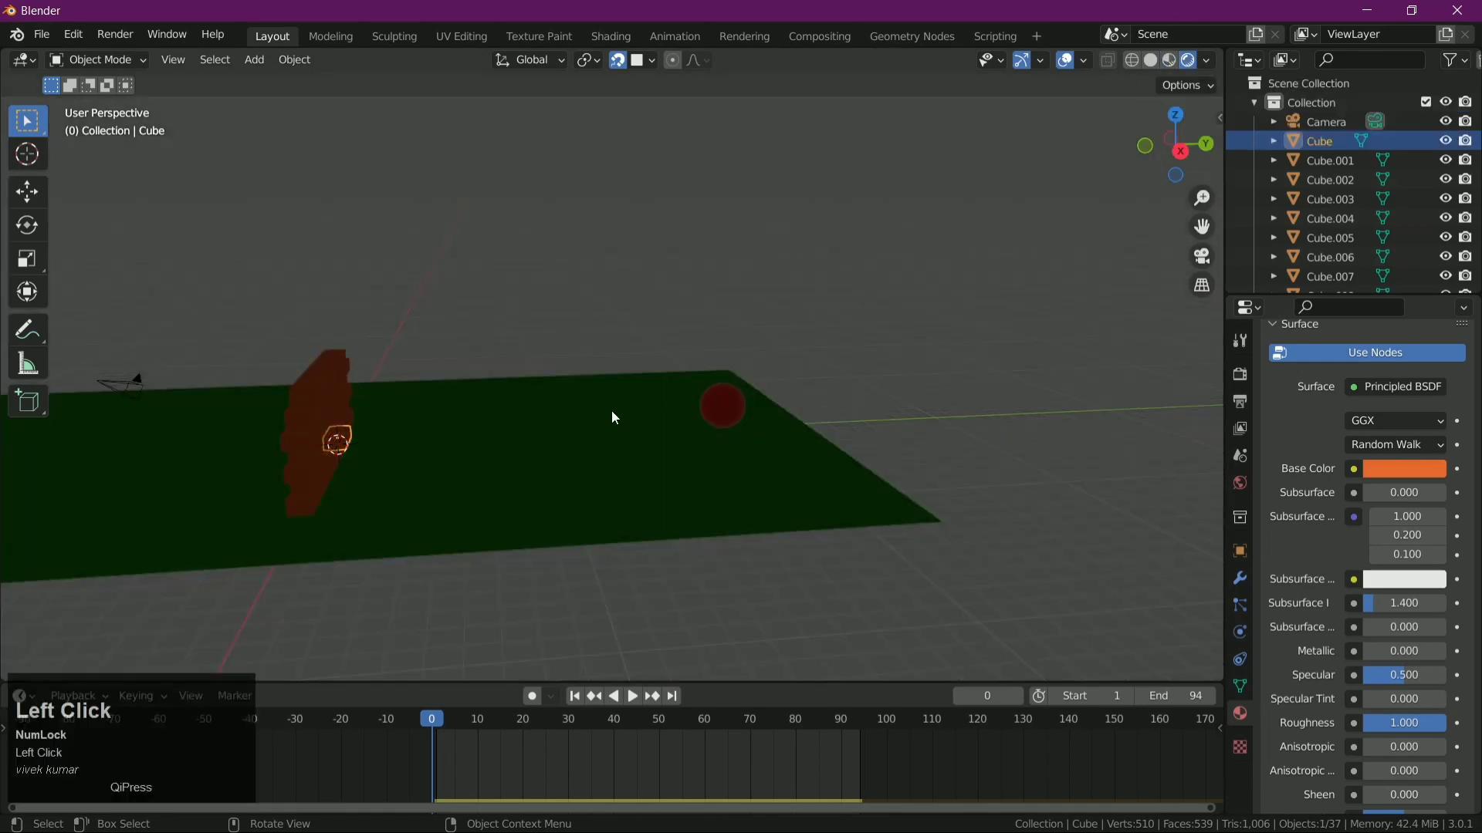
{"action": "left_click_drag", "start_coordinate": [523, 437], "coordinate": [778, 301]}
{"action": "left_click", "coordinate": [778, 300]}
{"action": "left_click_drag", "start_coordinate": [873, 351], "coordinate": [645, 365]}
- Add a point light, raise it above the wall along Z and set its Power to 63.6 W
{"action": "key", "text": "shift+a"}
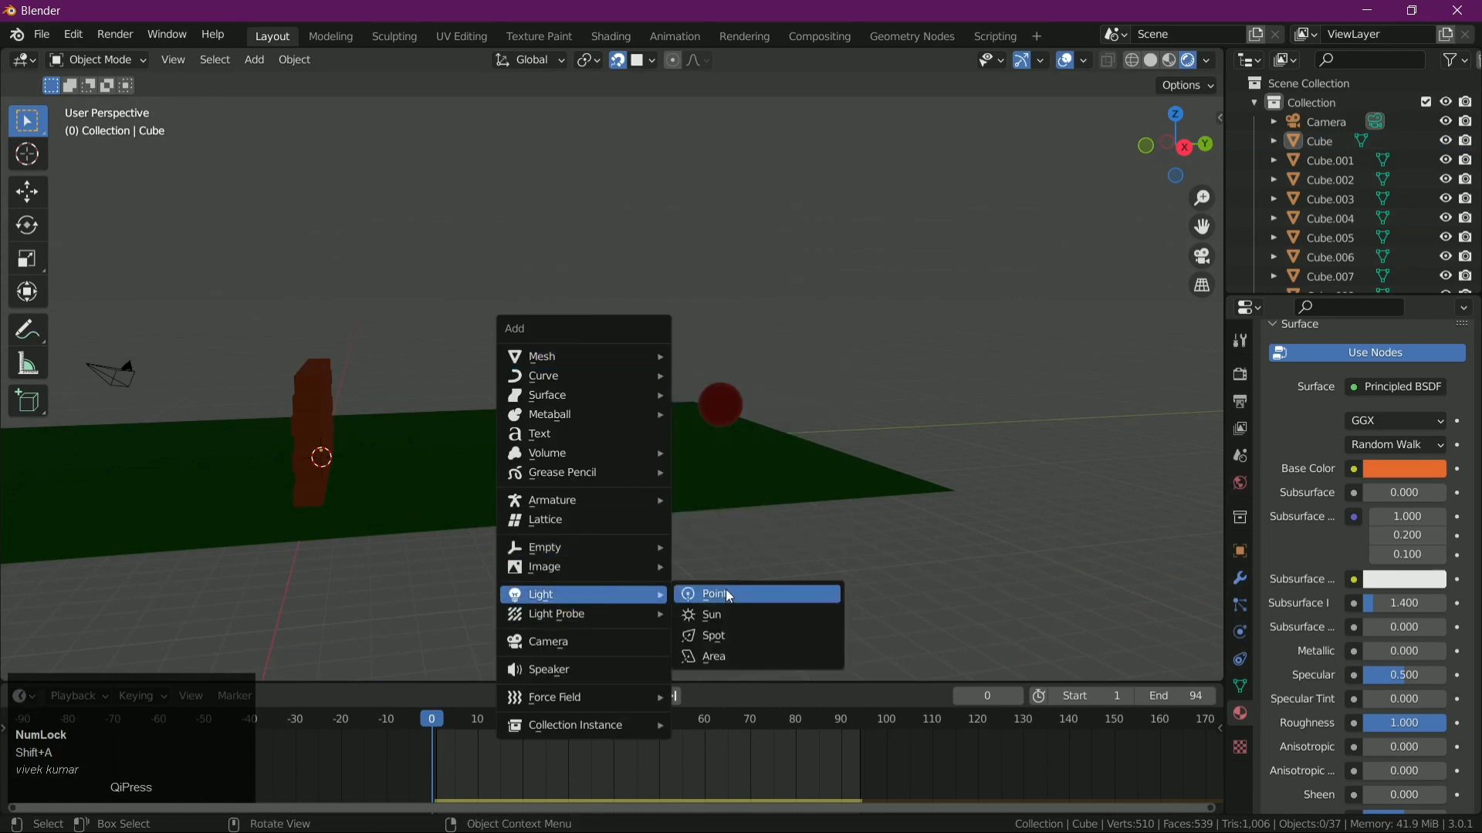
{"action": "left_click", "coordinate": [740, 598]}
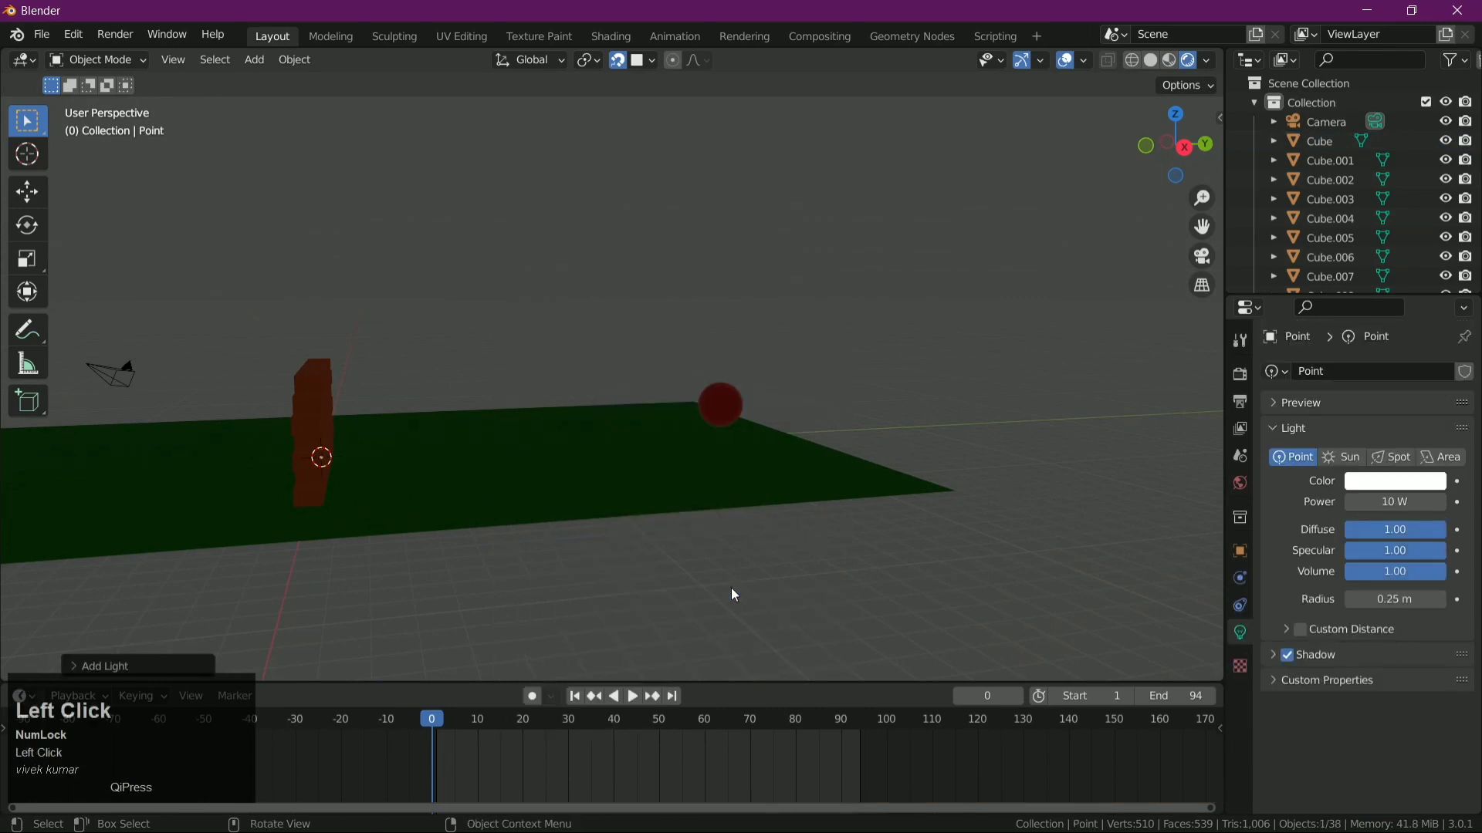
{"action": "type", "text": "gz"}
{"action": "left_click_drag", "start_coordinate": [612, 430], "coordinate": [612, 430]}
{"action": "key", "text": "z"}
{"action": "key", "text": "z"}
{"action": "key", "text": "z"}
{"action": "key", "text": "g"}
{"action": "key", "text": "z"}
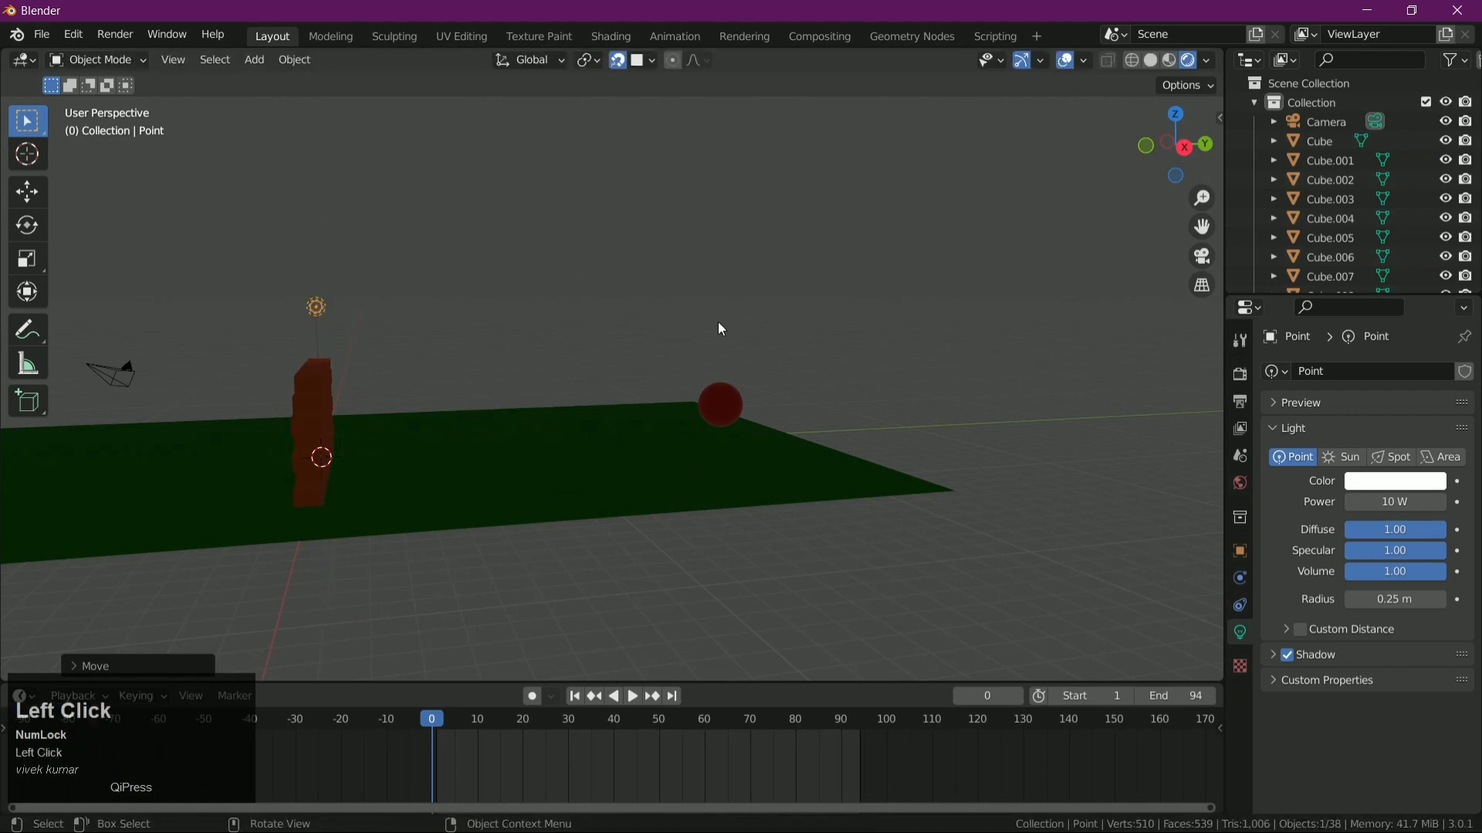
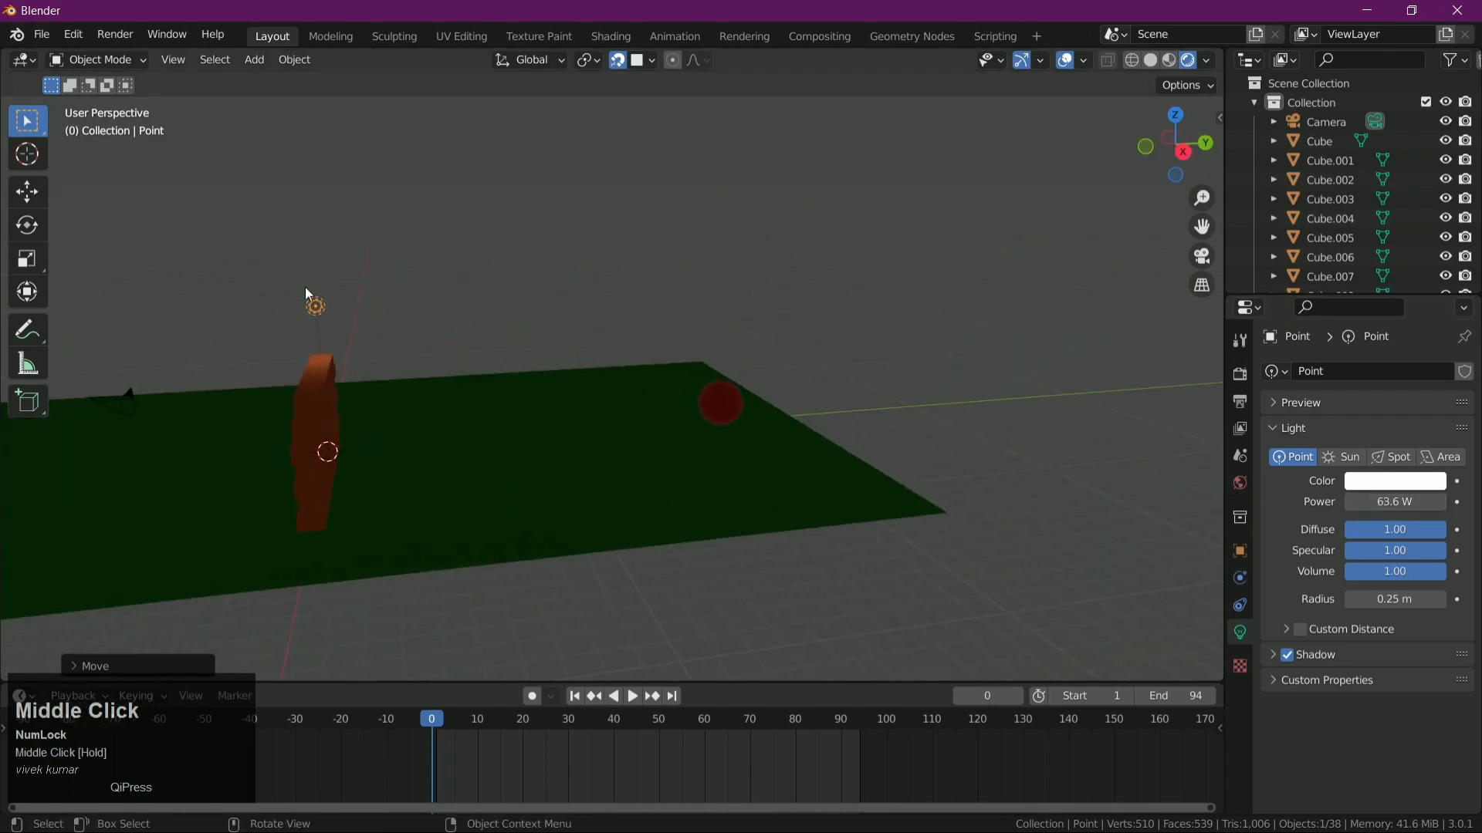
{"action": "type", "text": "gy"}
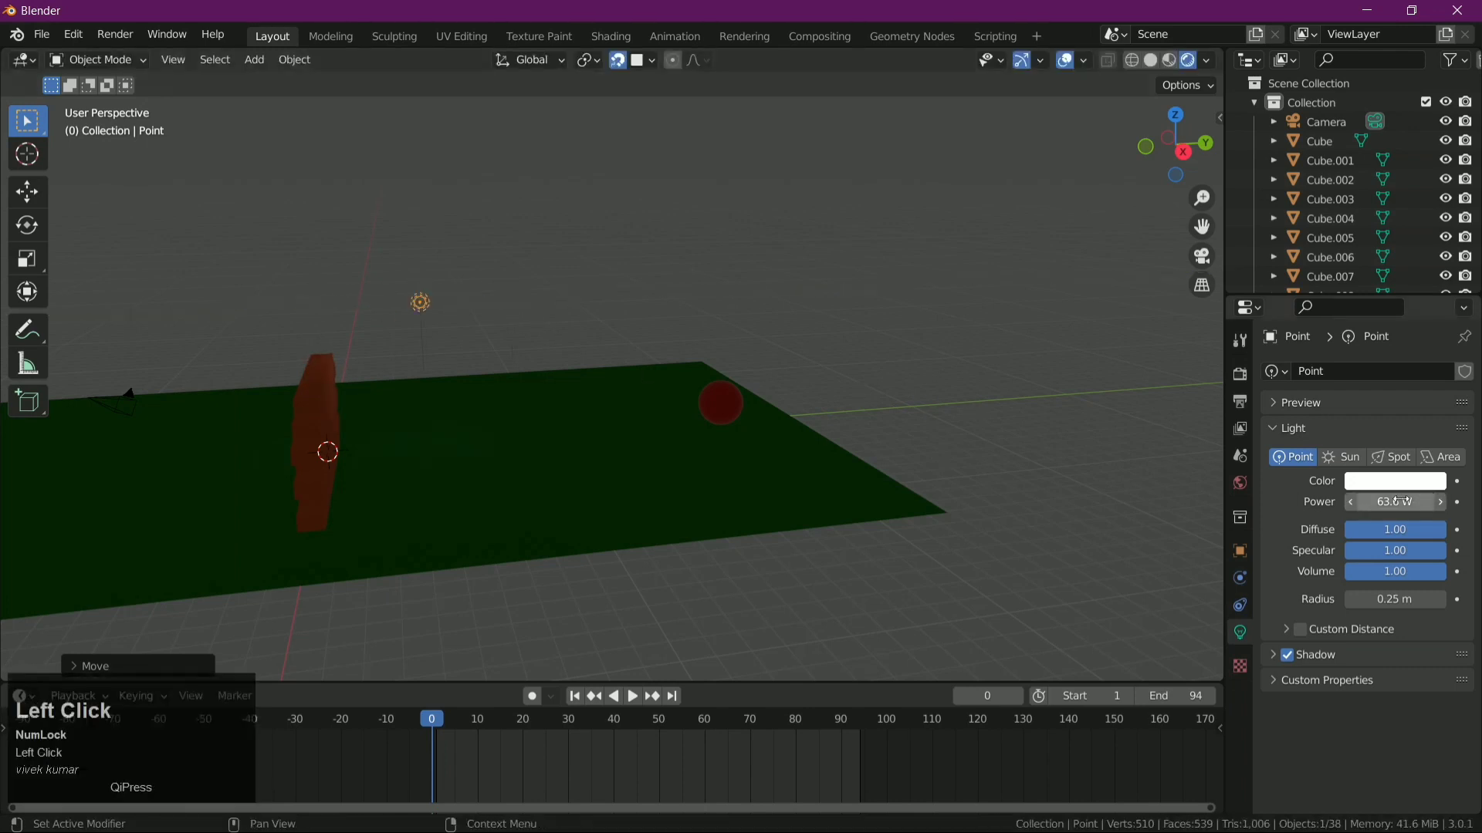
- Change the light to an Area light, raise it higher and set its Power to 1000 W
{"action": "left_click", "coordinate": [1396, 464]}
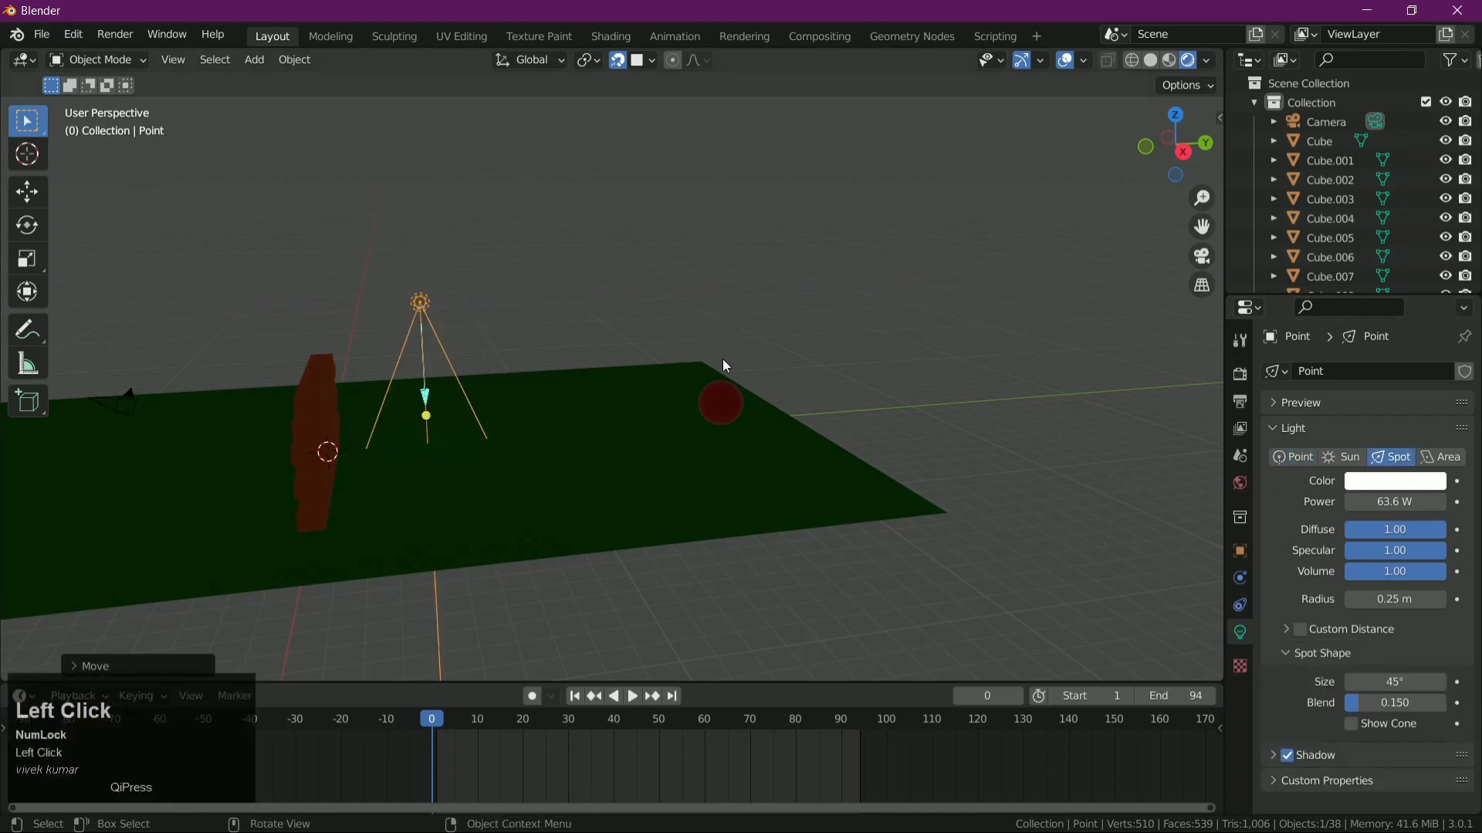
{"action": "left_click", "coordinate": [1452, 458]}
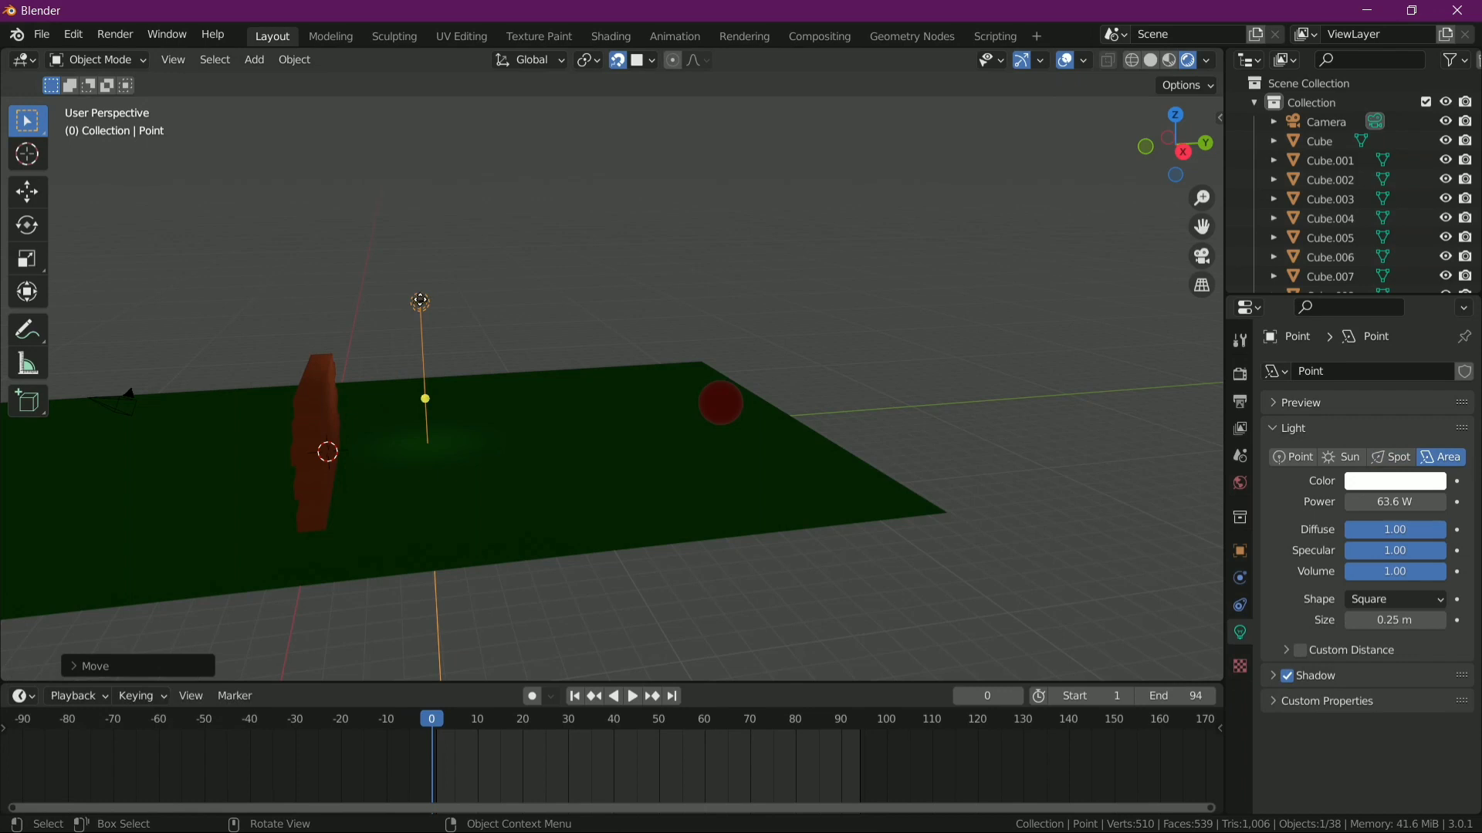
{"action": "key", "text": "g"}
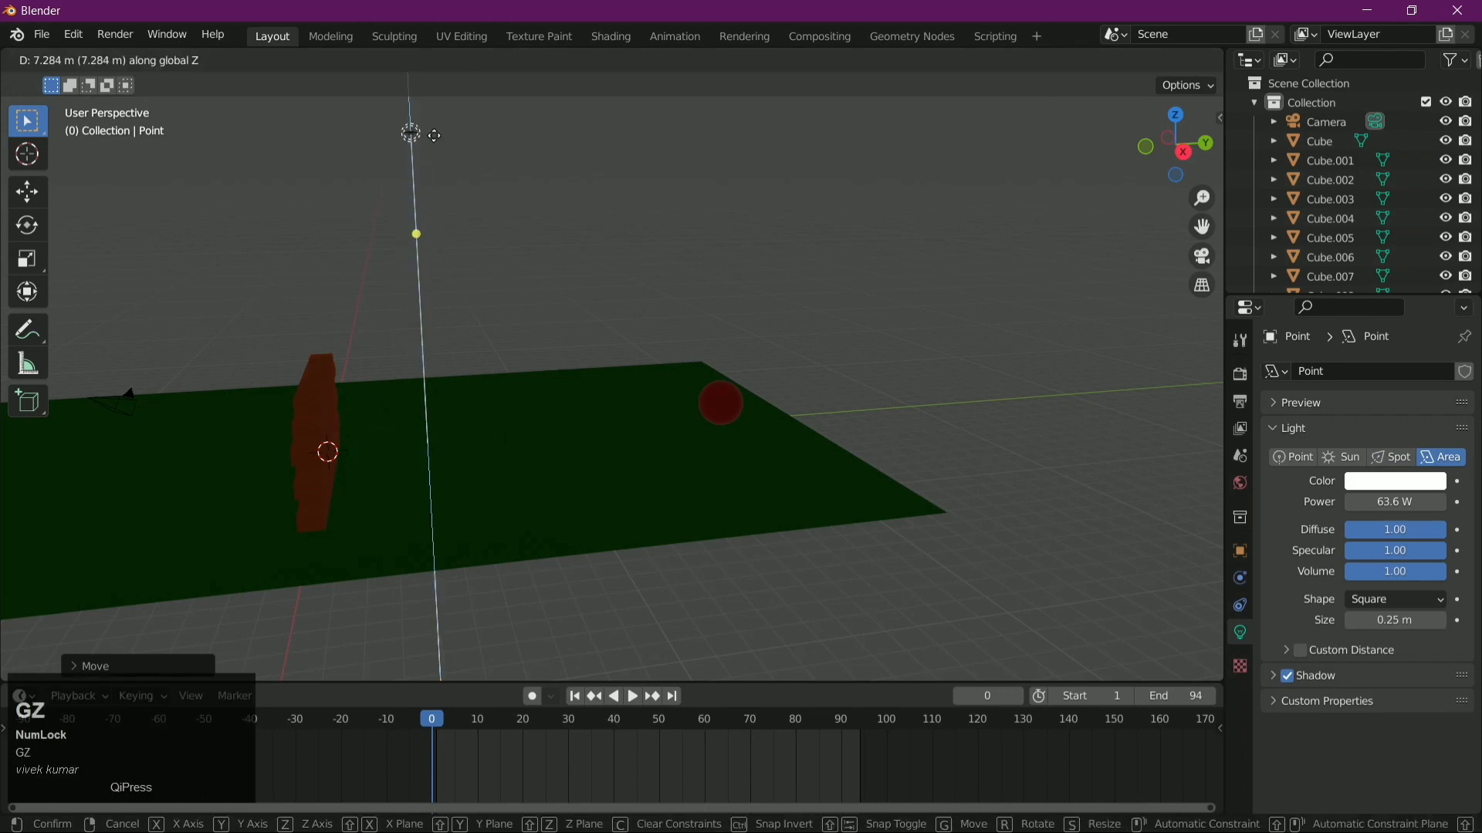
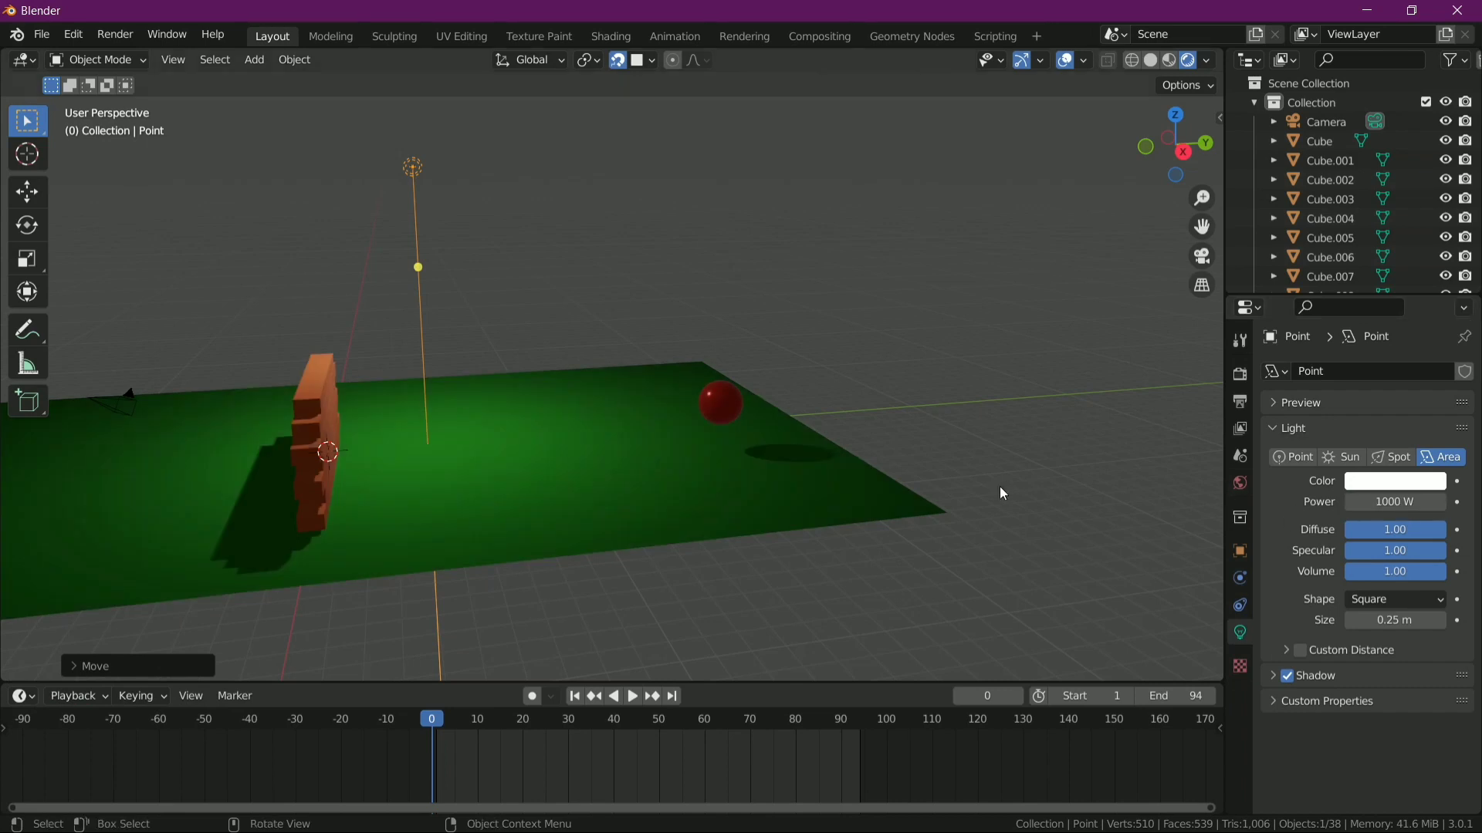
{"action": "left_click", "coordinate": [859, 598]}
- Orbit the lit scene to check the shadows cast by the wall and sphere
{"action": "left_click_drag", "start_coordinate": [859, 598], "coordinate": [463, 229]}
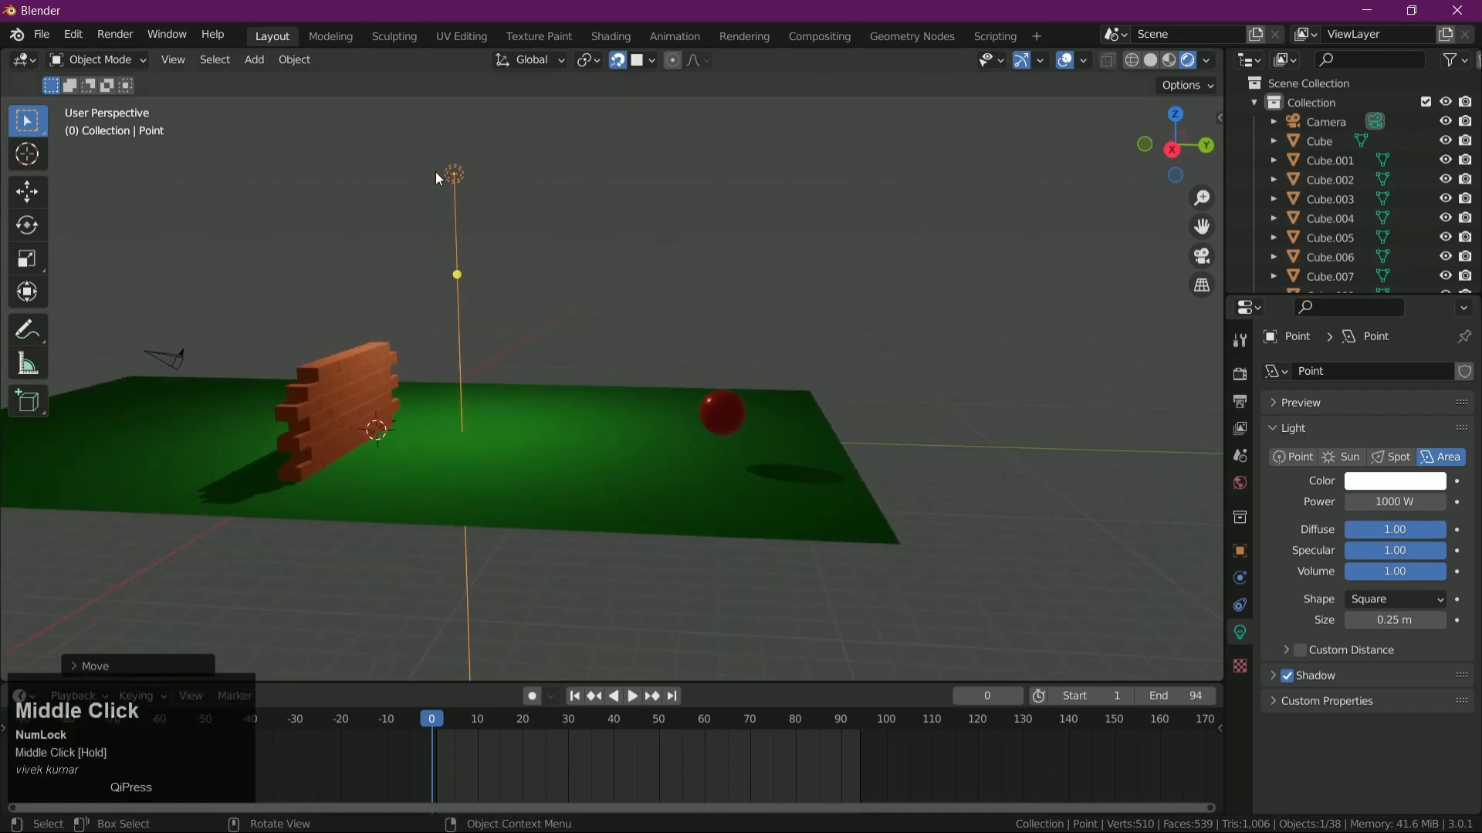
{"action": "scroll", "scroll_direction": "down", "scroll_amount": 3}
{"action": "left_click_drag", "start_coordinate": [468, 325], "coordinate": [564, 437]}
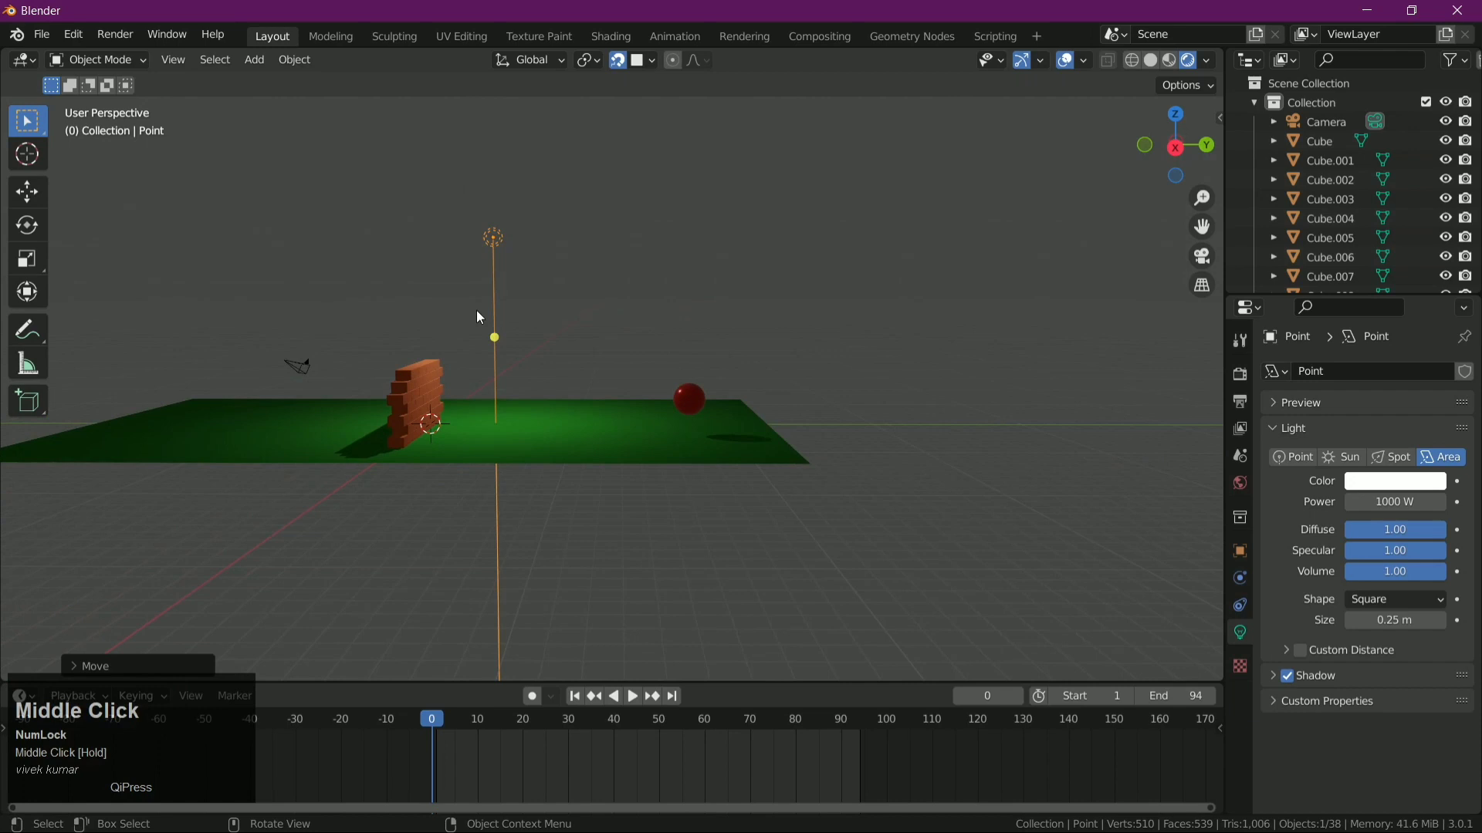
{"action": "scroll", "scroll_direction": "up", "scroll_amount": 3}
{"action": "left_click_drag", "start_coordinate": [504, 448], "coordinate": [593, 446]}
{"action": "scroll", "scroll_direction": "up", "scroll_amount": 3}
{"action": "left_click_drag", "start_coordinate": [585, 468], "coordinate": [582, 464]}
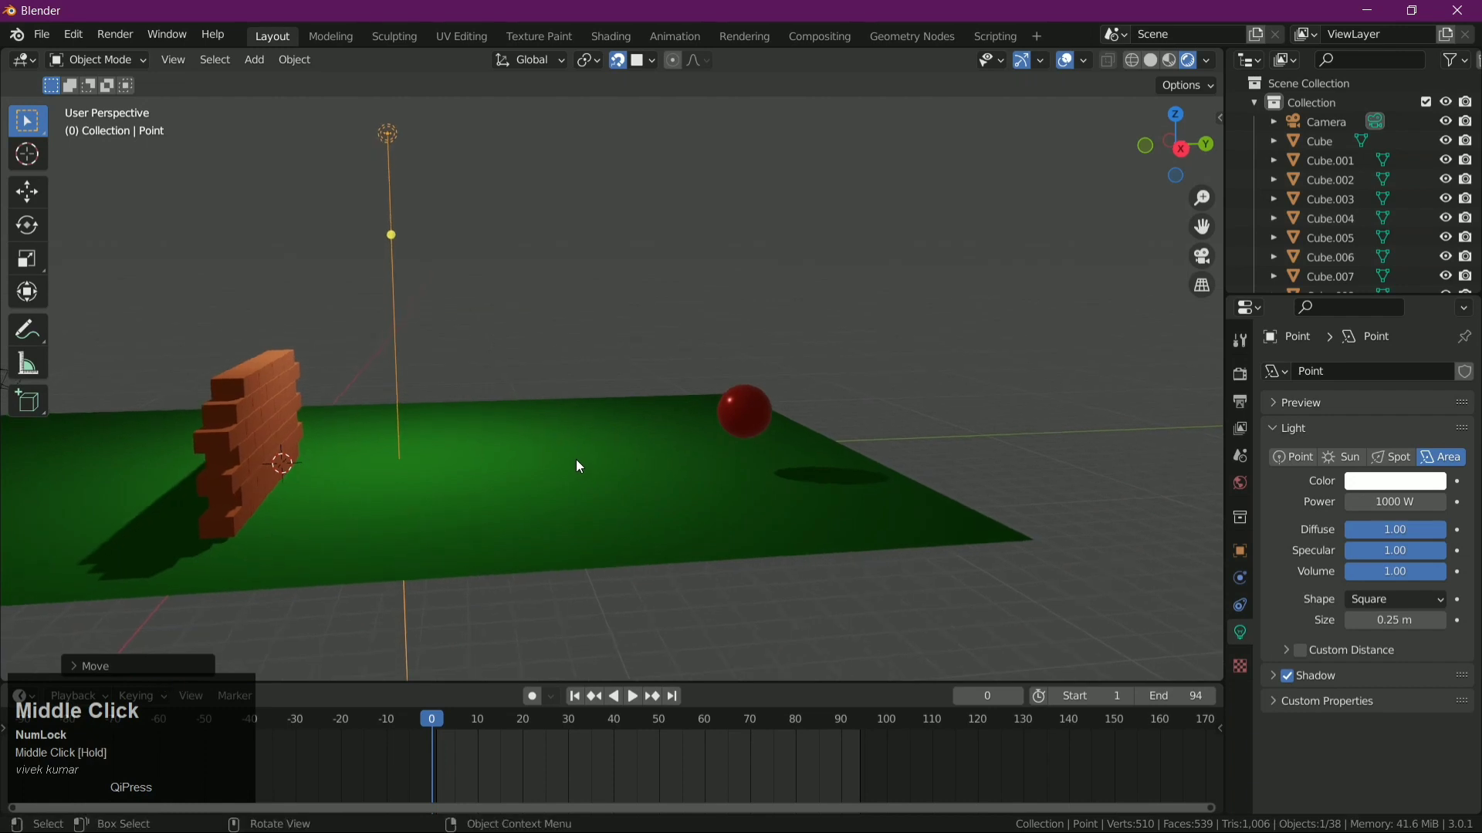
- Play the rigid-body simulation and watch the wall fall from several angles
{"action": "key", "text": "space"}
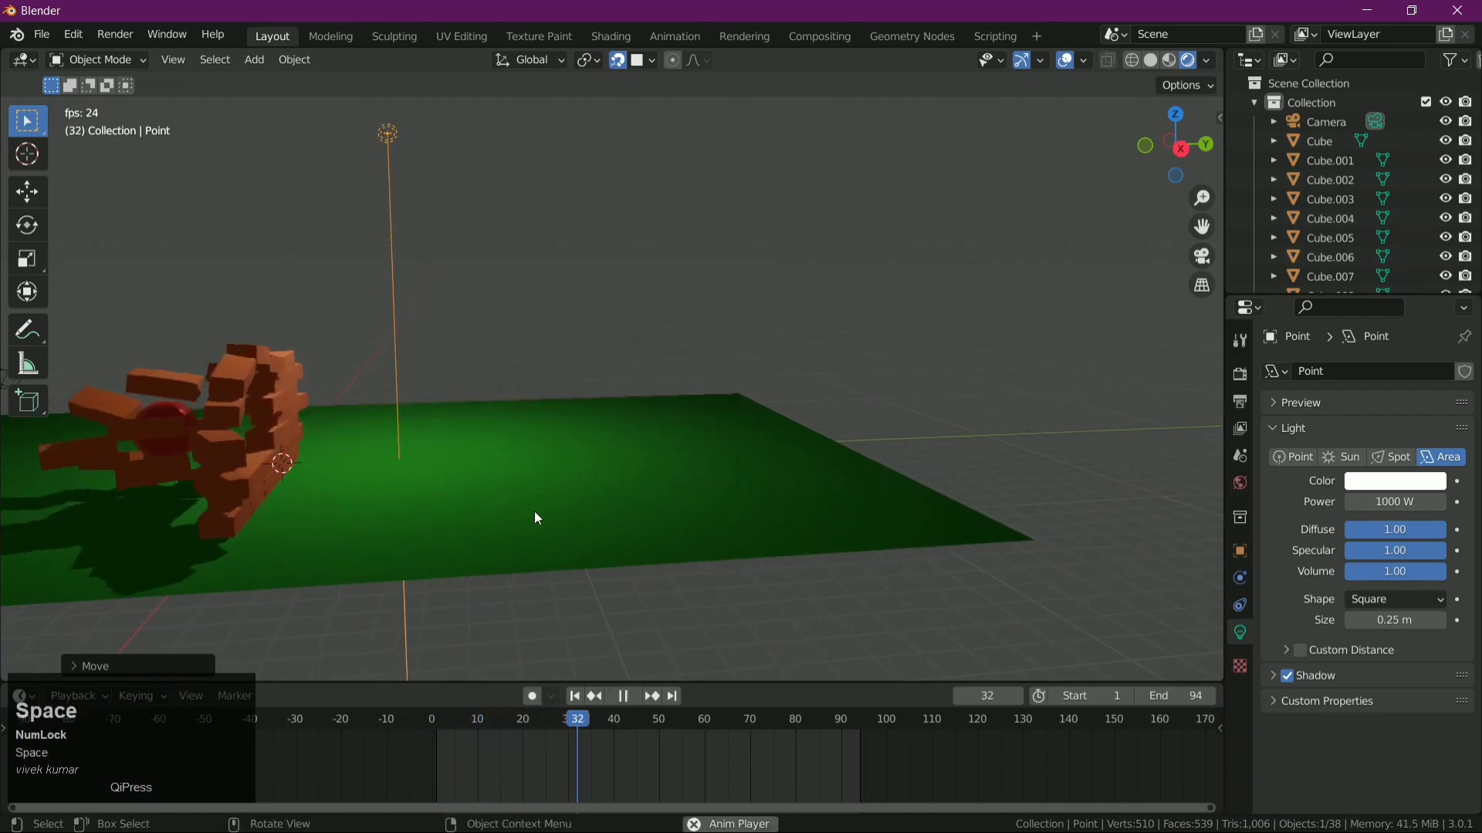
{"action": "key", "text": "space"}
{"action": "middle_click", "coordinate": [515, 581]}
{"action": "scroll", "scroll_direction": "down", "scroll_amount": 3}
{"action": "left_click_drag", "start_coordinate": [611, 561], "coordinate": [643, 506]}
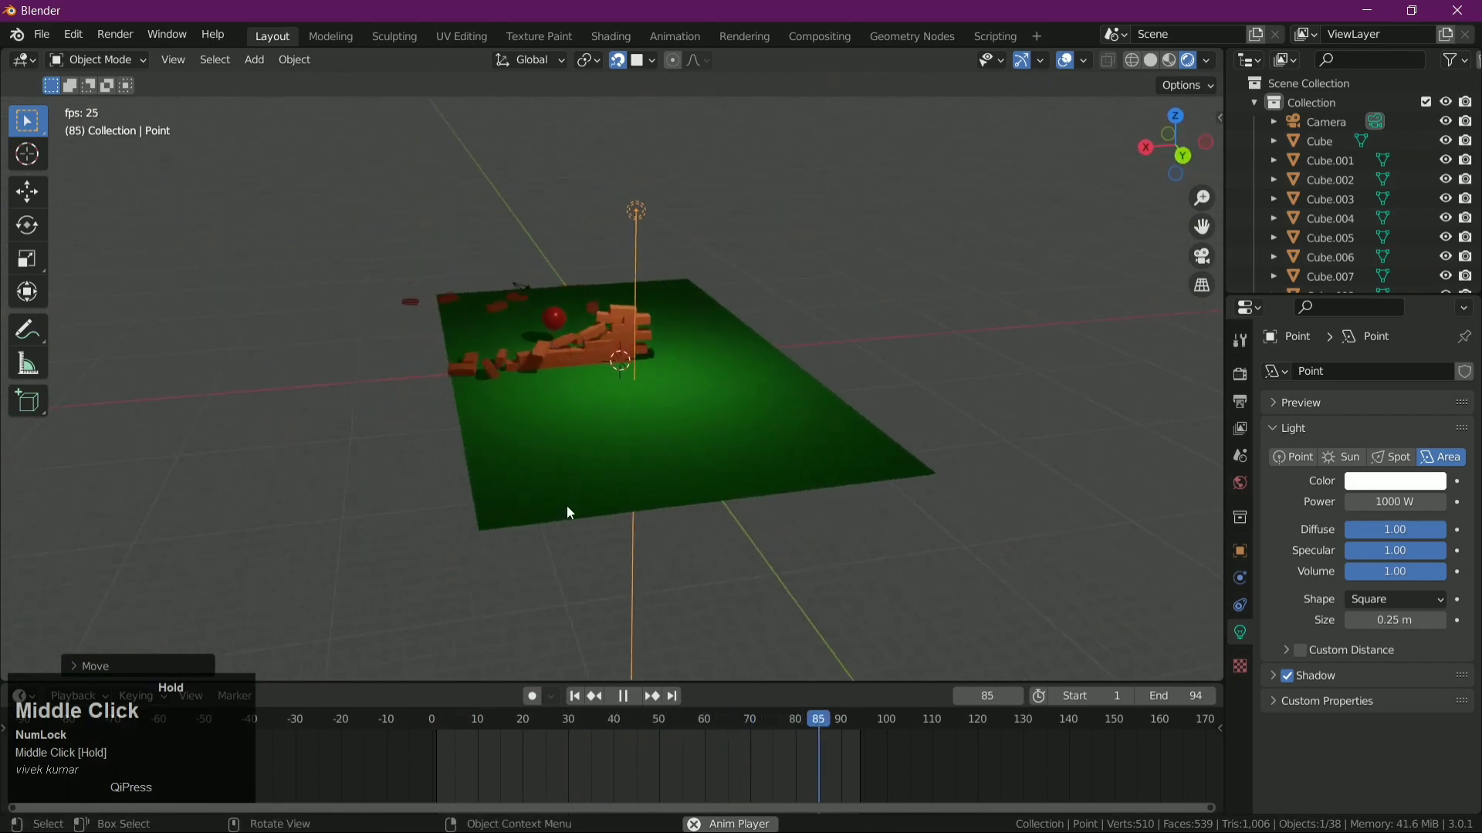
{"action": "scroll", "scroll_direction": "up", "scroll_amount": 3}
{"action": "middle_click", "coordinate": [669, 503]}
{"action": "scroll", "scroll_direction": "down", "scroll_amount": 3}
{"action": "middle_click", "coordinate": [587, 508]}
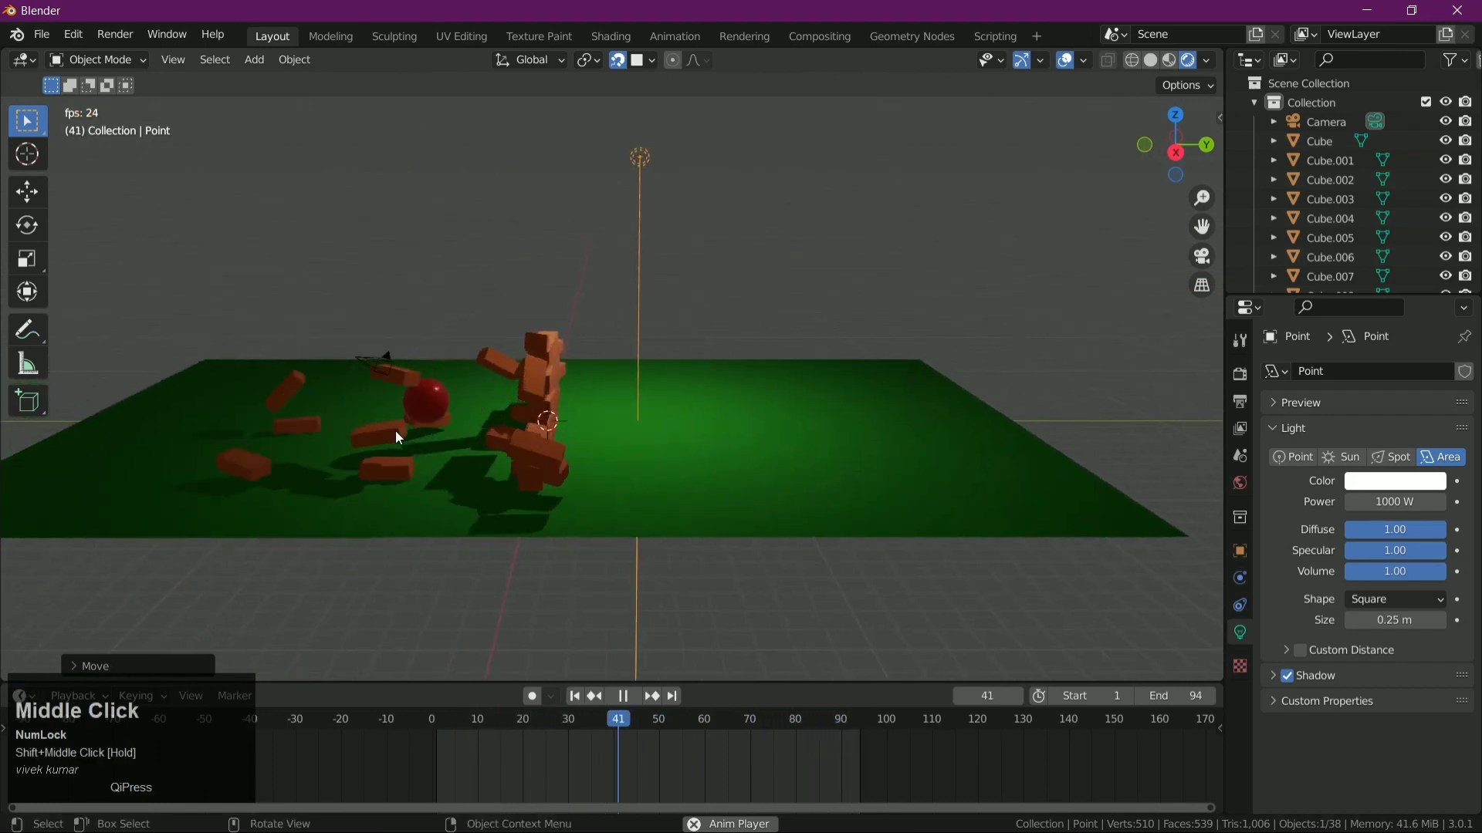
{"action": "key", "text": "space"}
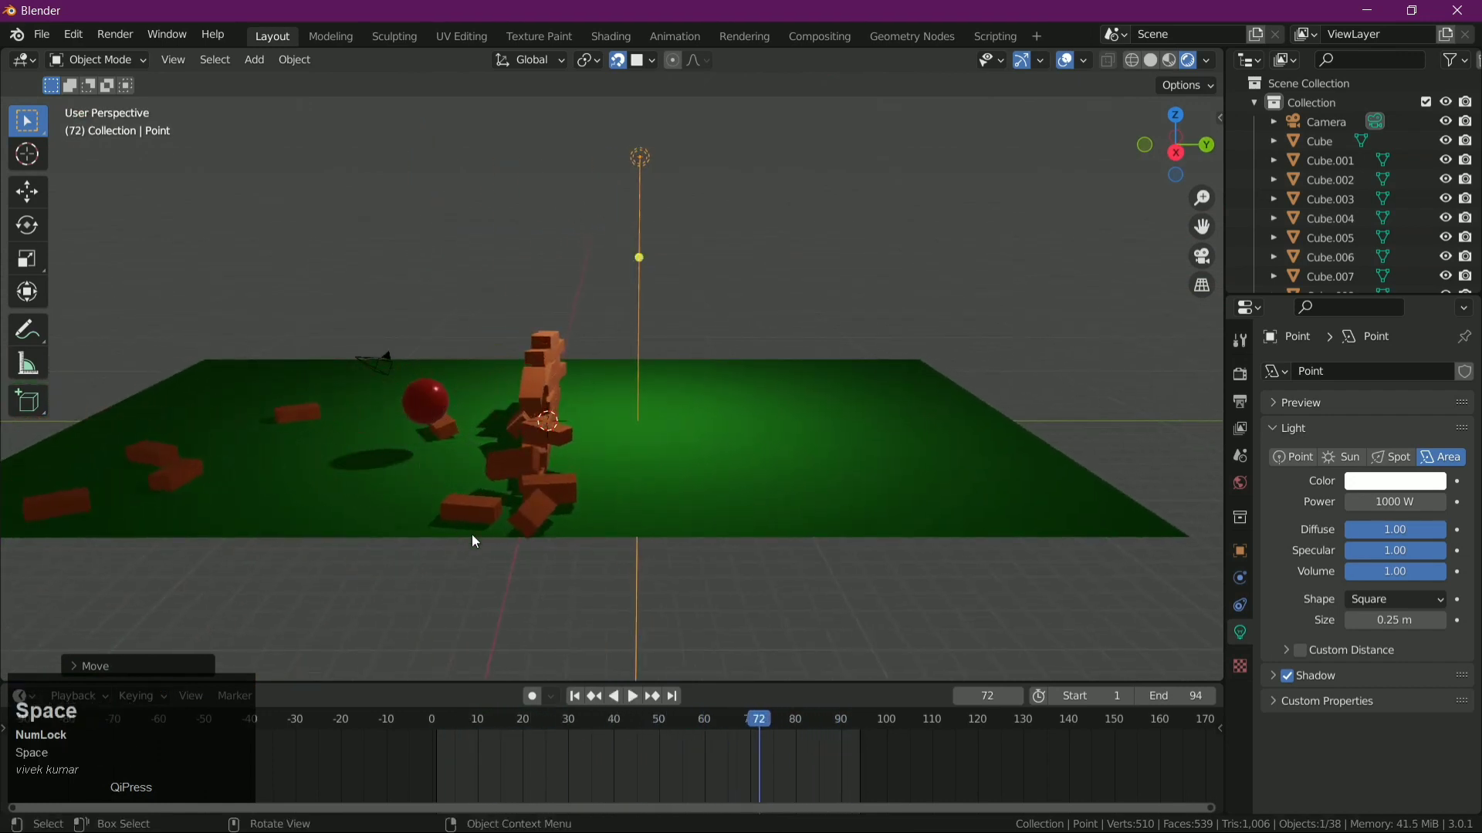
- Make the sphere an active 8.1 kg rigid body and key its Animated setting at frame 40
{"action": "left_click_drag", "start_coordinate": [429, 399], "coordinate": [663, 709]}
{"action": "key", "text": "space"}
{"action": "left_click_drag", "start_coordinate": [680, 749], "coordinate": [1357, 685]}
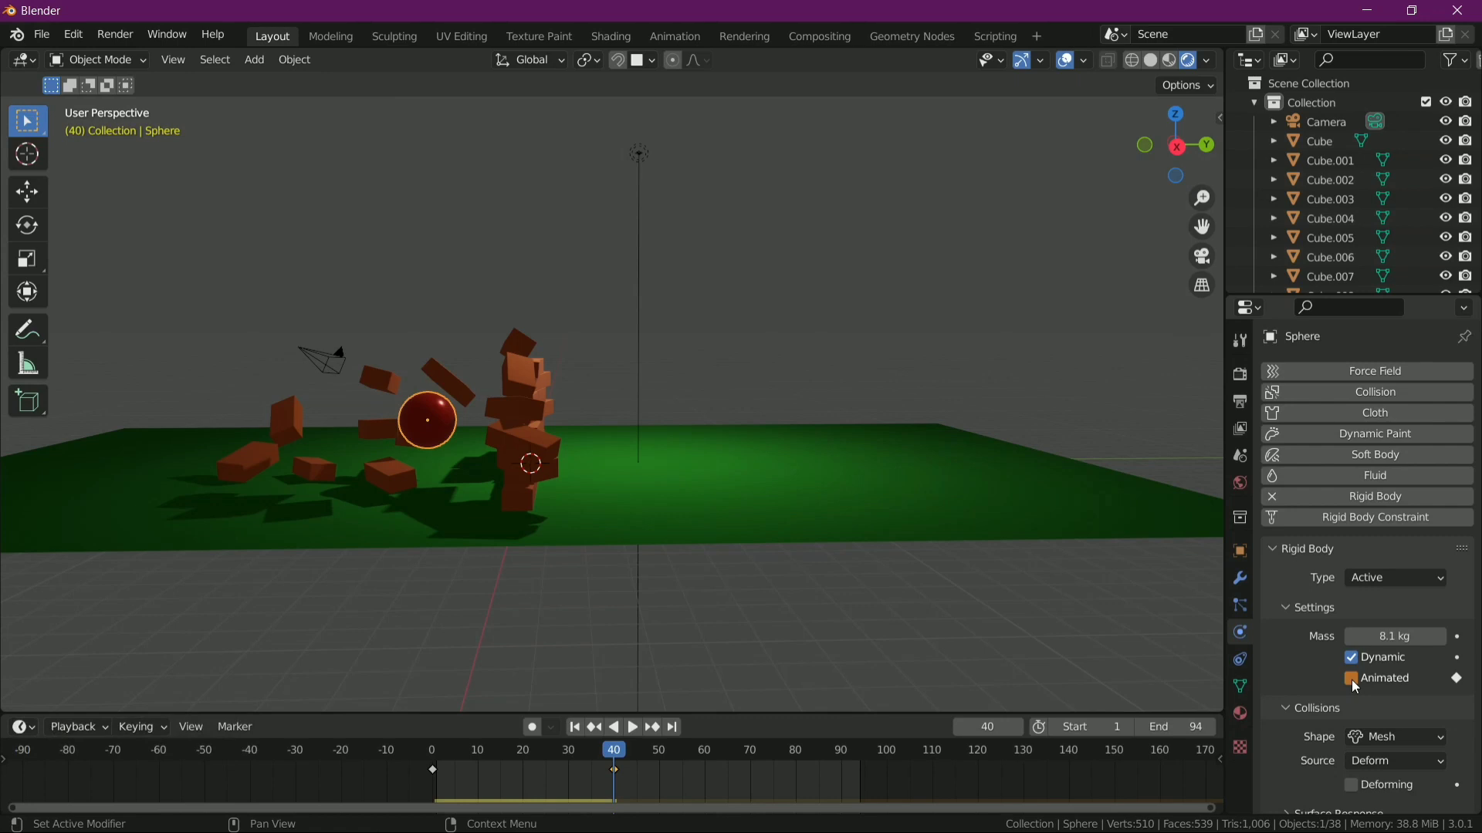
- Set the sphere's timeline keys to Vector handles and switch its Animated setting on
{"action": "left_click", "coordinate": [1356, 685]}
{"action": "key", "text": "space"}
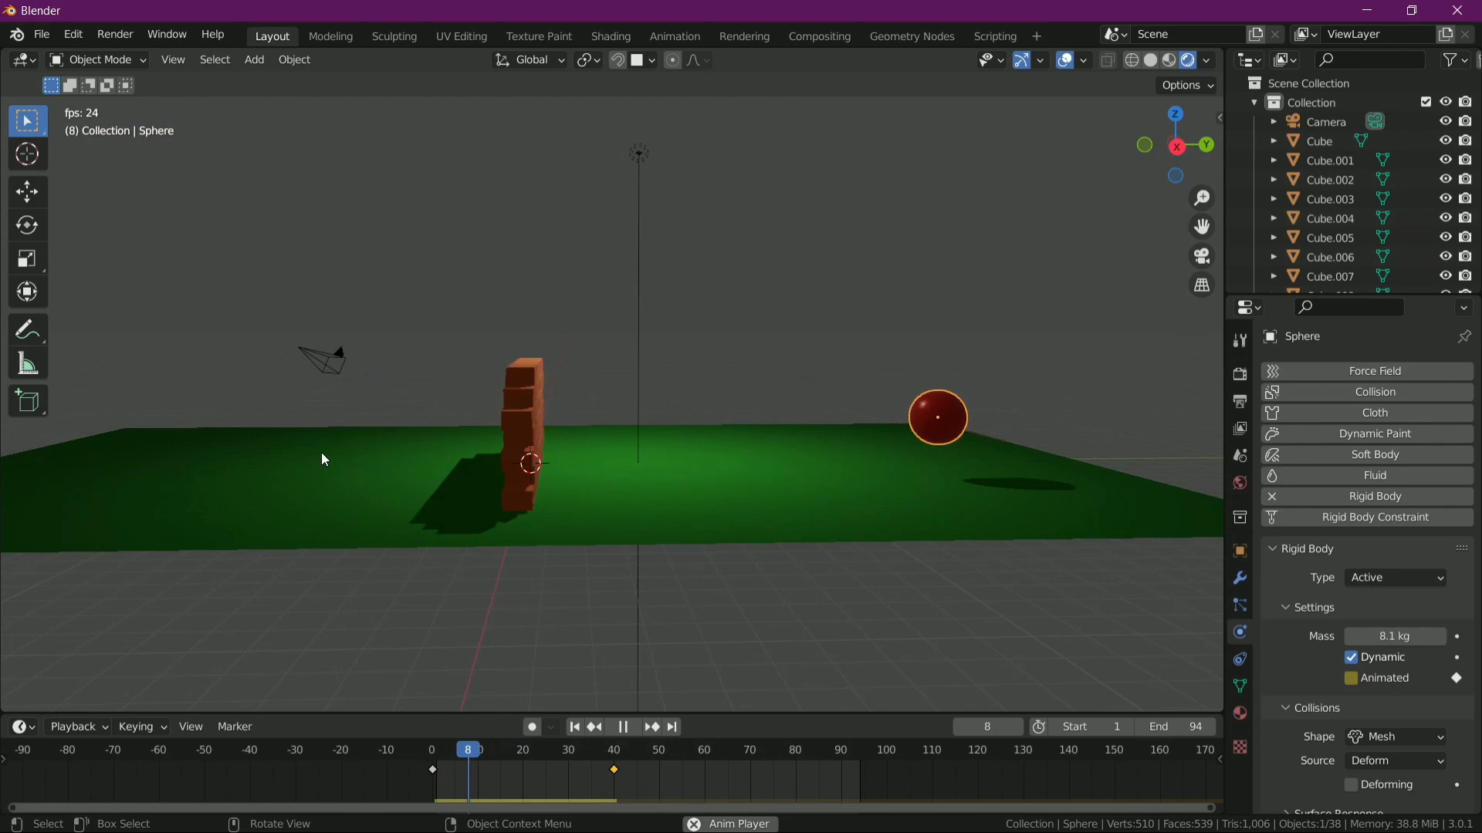
{"action": "left_click_drag", "start_coordinate": [236, 517], "coordinate": [614, 753]}
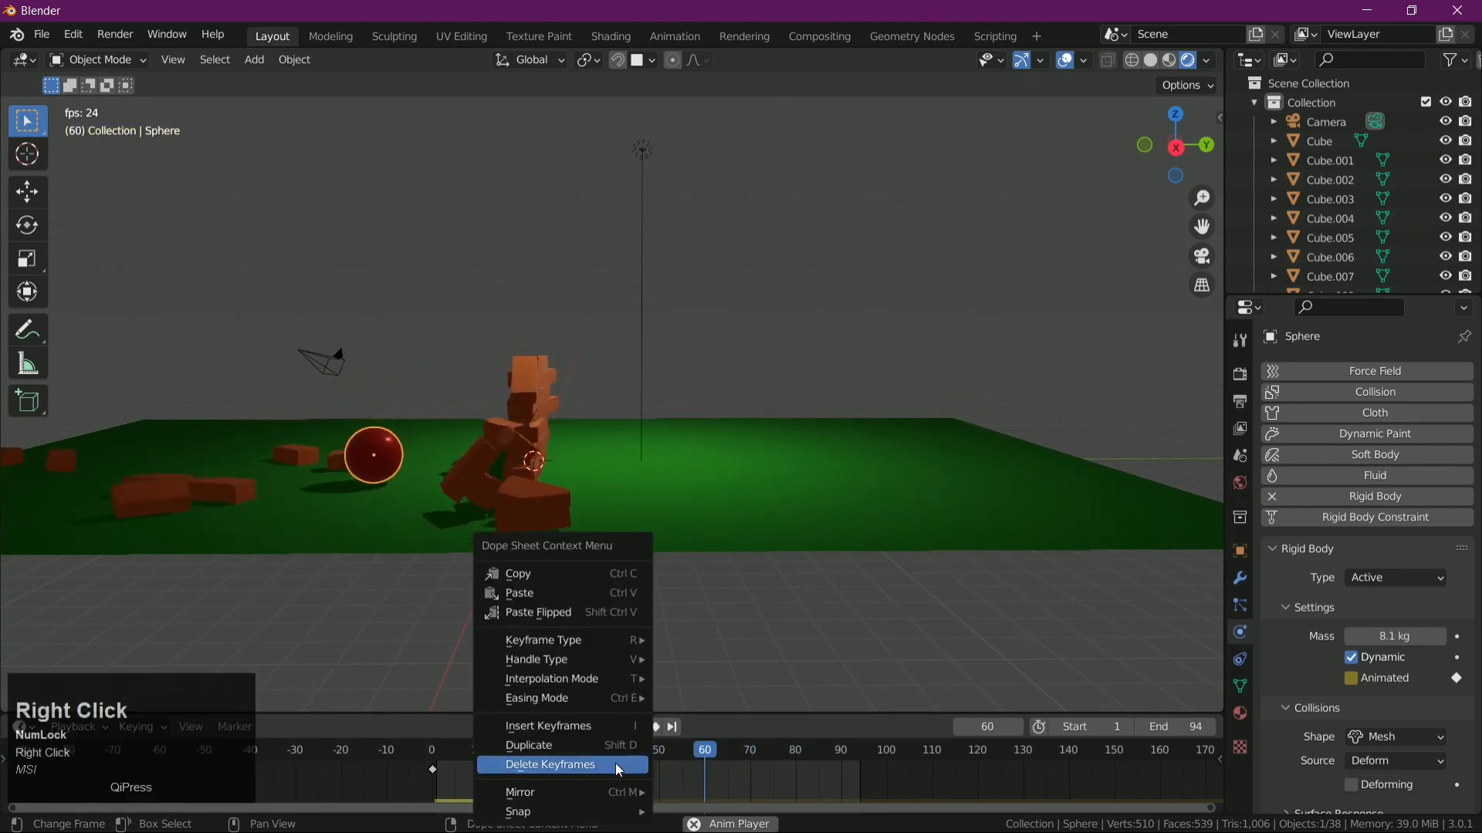
{"action": "right_click", "coordinate": [613, 754]}
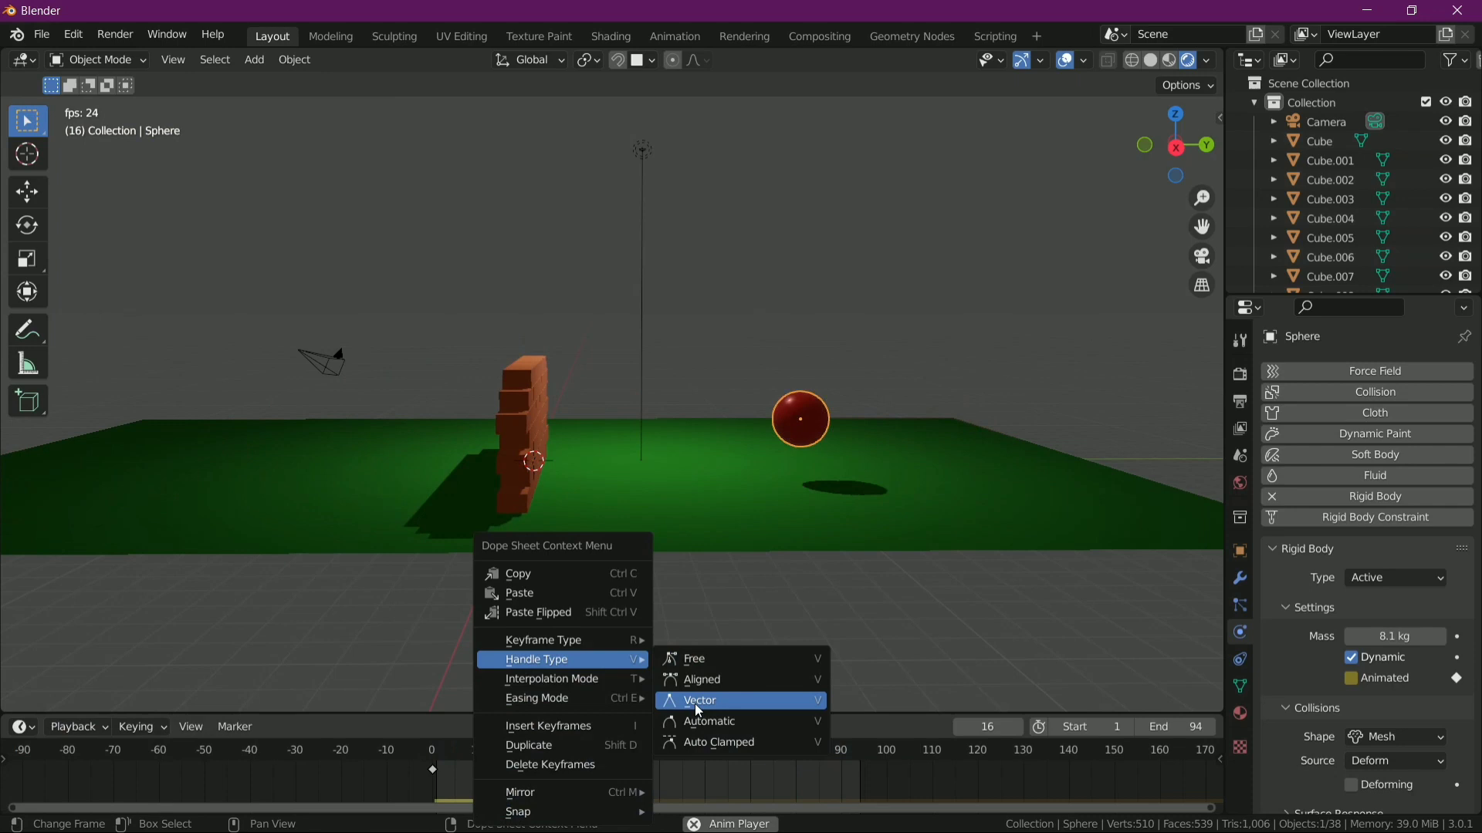
{"action": "left_click", "coordinate": [700, 709]}
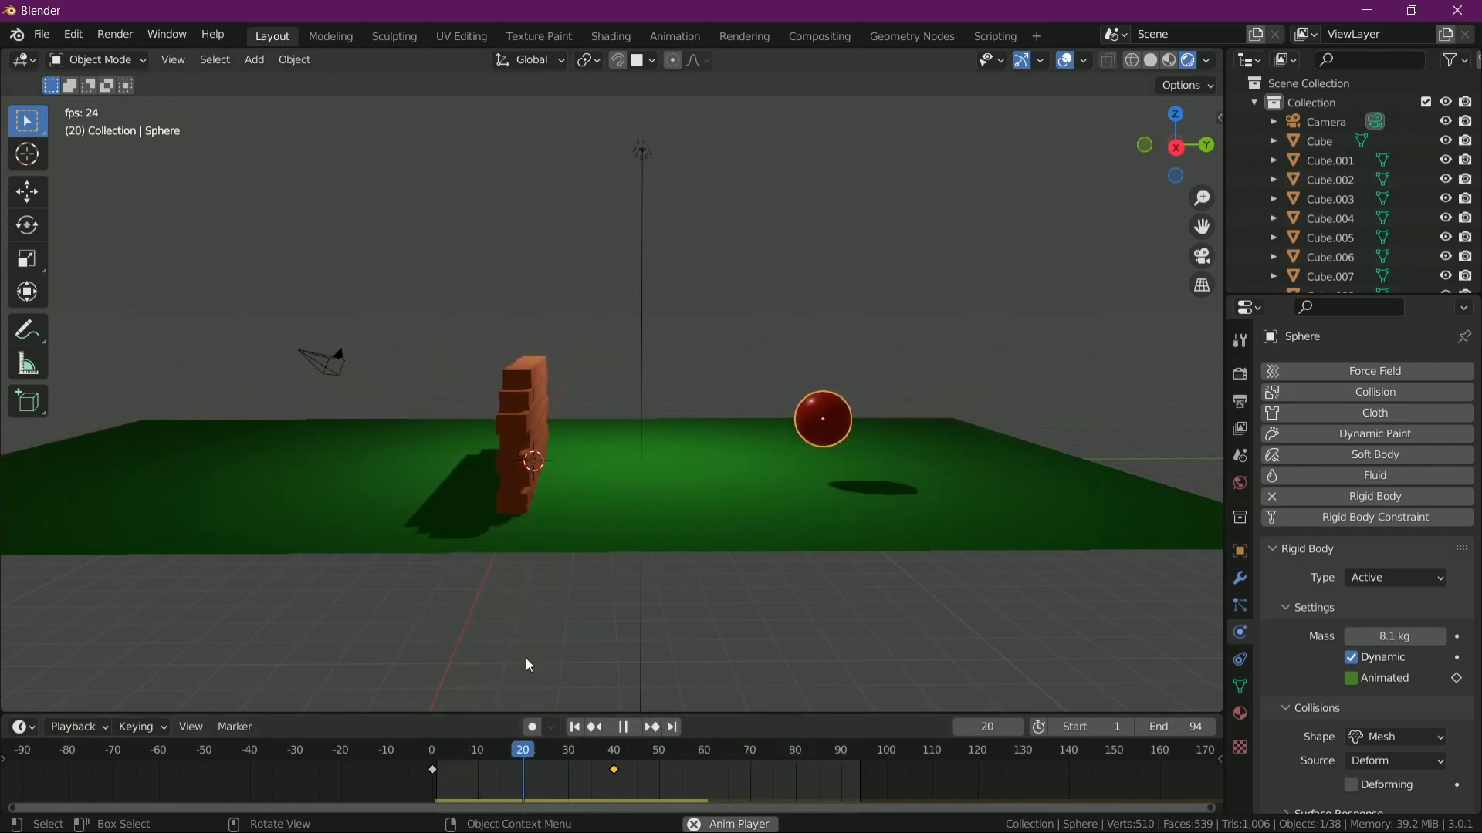
{"action": "left_click", "coordinate": [511, 595]}
- Review the playback and change the lower timeline area to the Graph Editor
{"action": "left_click_drag", "start_coordinate": [542, 585], "coordinate": [666, 580]}
{"action": "scroll", "scroll_direction": "down", "scroll_amount": 3}
{"action": "middle_click", "coordinate": [649, 582]}
{"action": "left_click", "coordinate": [930, 318]}
{"action": "left_click_drag", "start_coordinate": [1005, 385], "coordinate": [874, 538]}
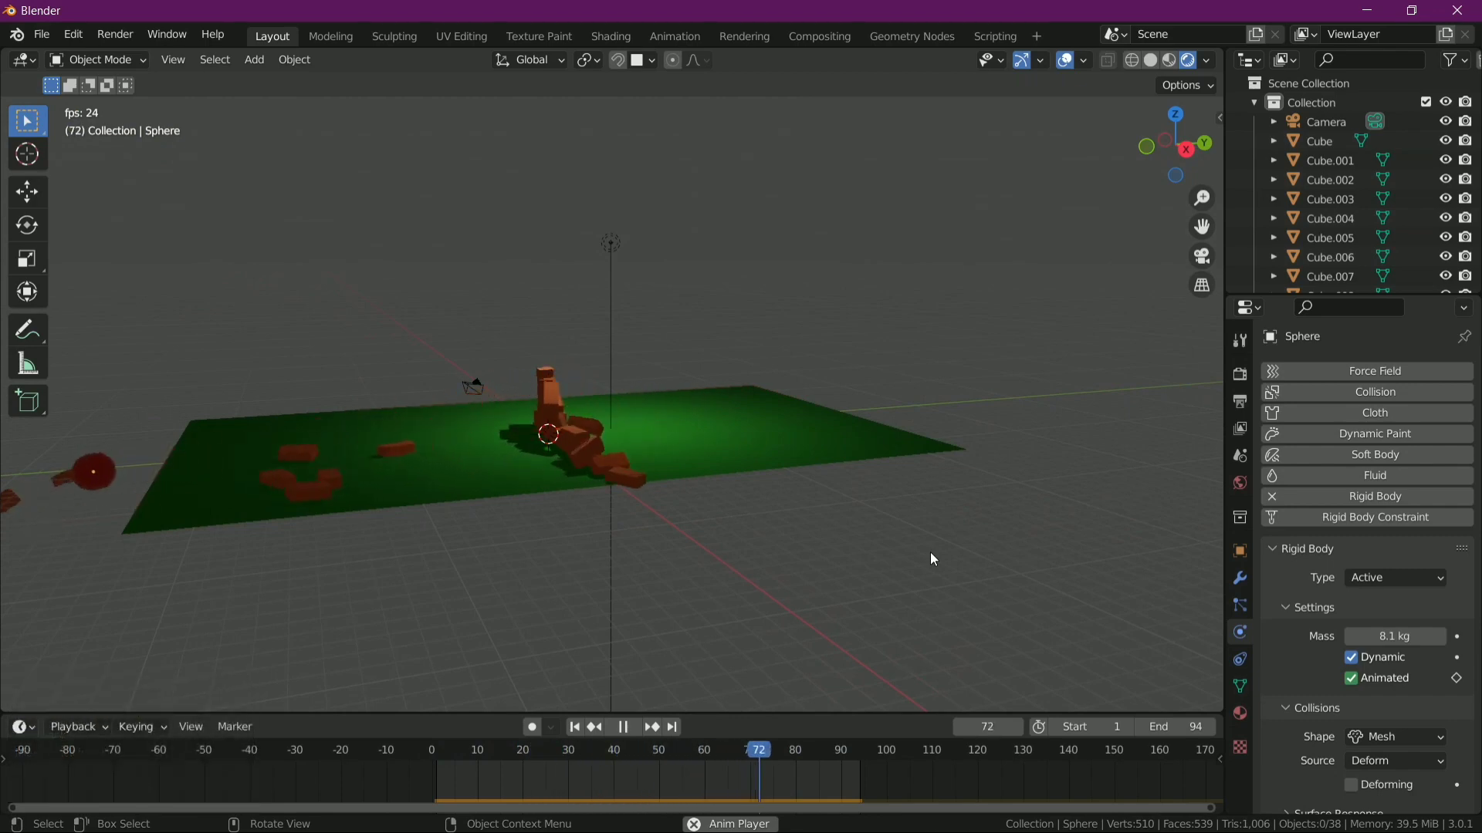
{"action": "scroll", "scroll_direction": "up", "scroll_amount": 3}
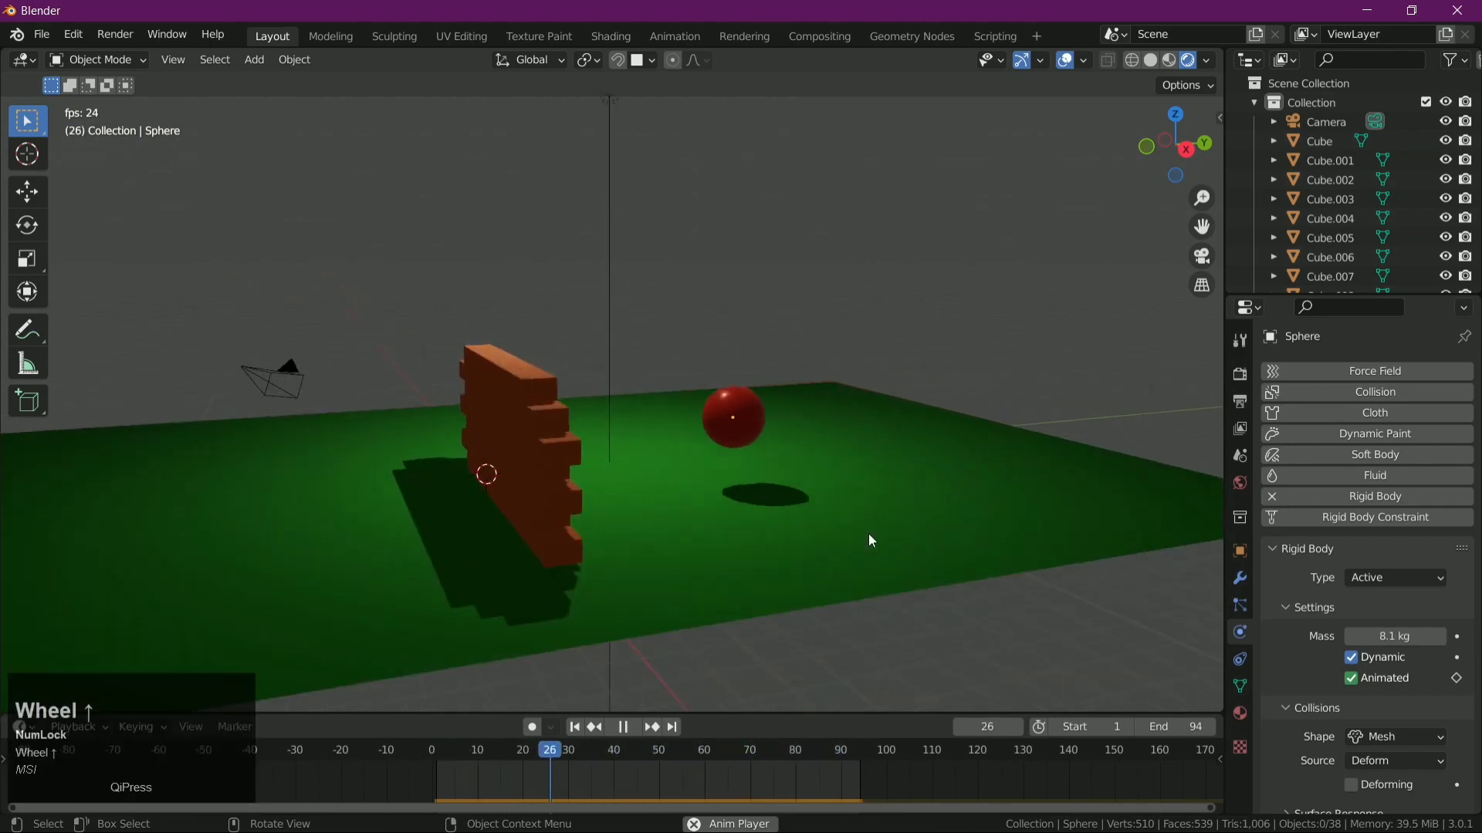
{"action": "scroll", "scroll_direction": "down", "scroll_amount": 3}
{"action": "middle_click", "coordinate": [846, 645]}
{"action": "scroll", "scroll_direction": "down", "scroll_amount": 3}
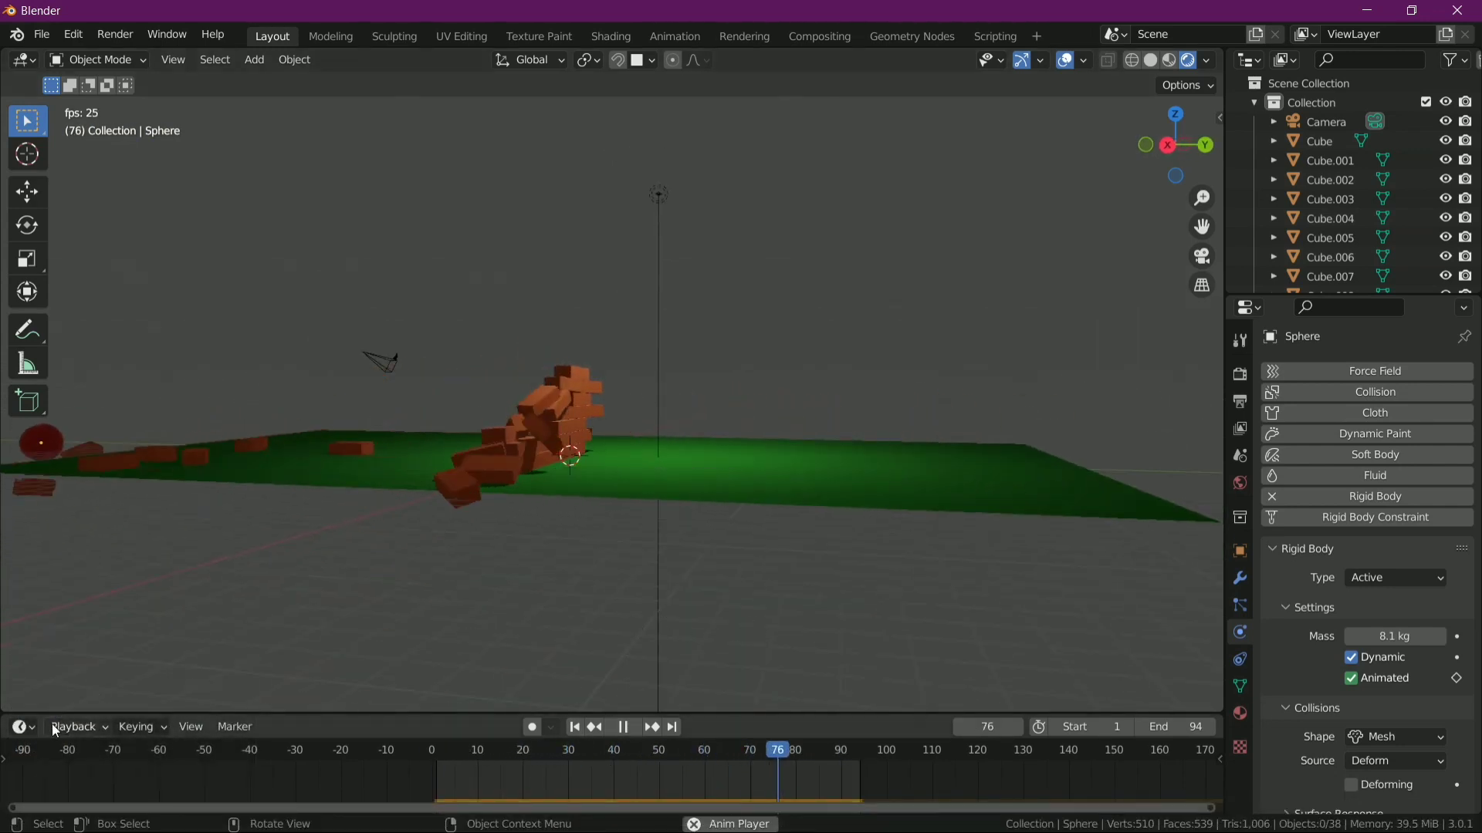
{"action": "left_click_drag", "start_coordinate": [37, 733], "coordinate": [681, 708]}
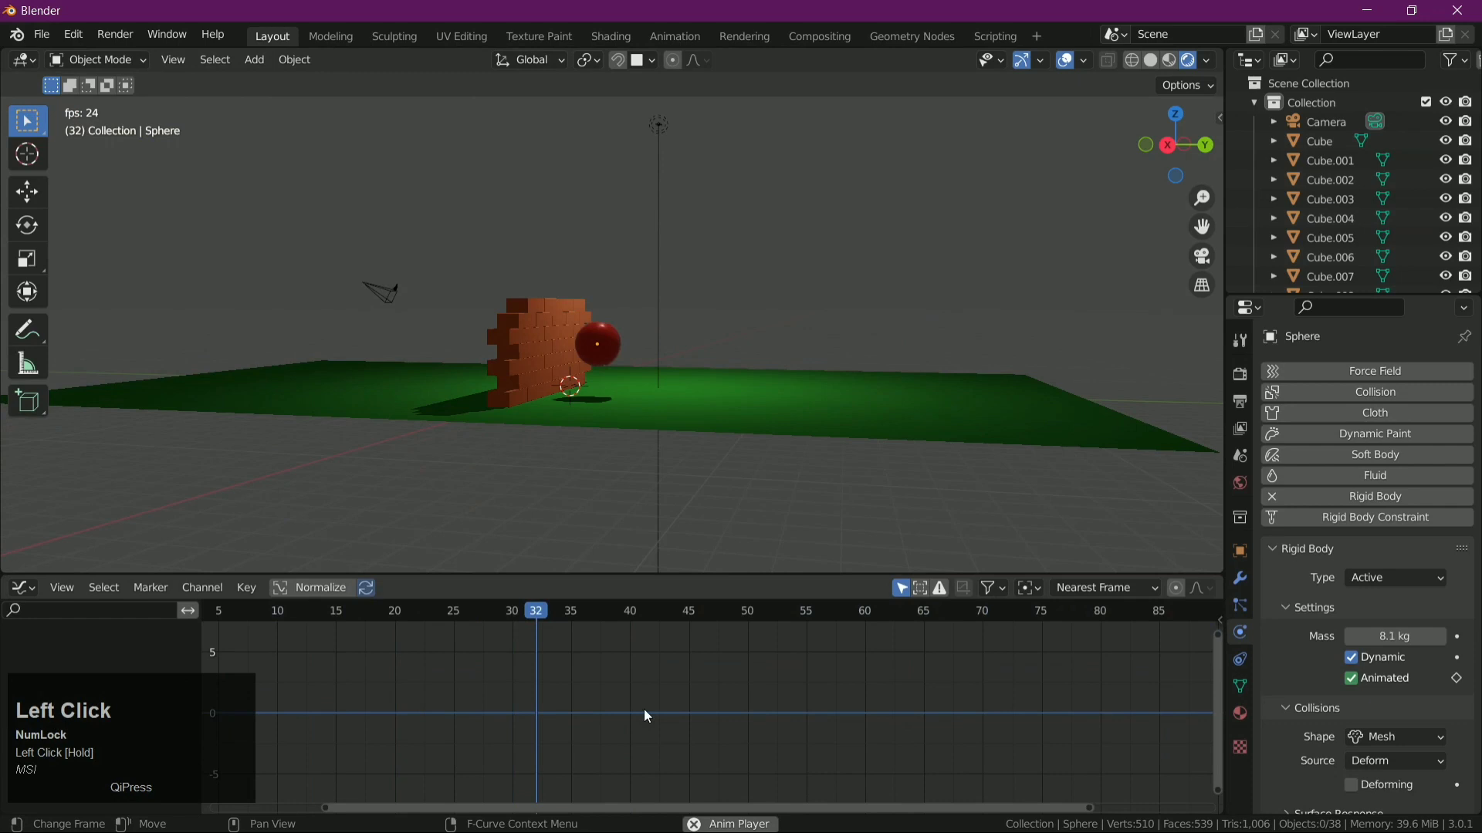
- Frame the sphere's curves, select the frame-40 key and give it sharp Vector handles
{"action": "scroll", "scroll_direction": "down", "scroll_amount": 3}
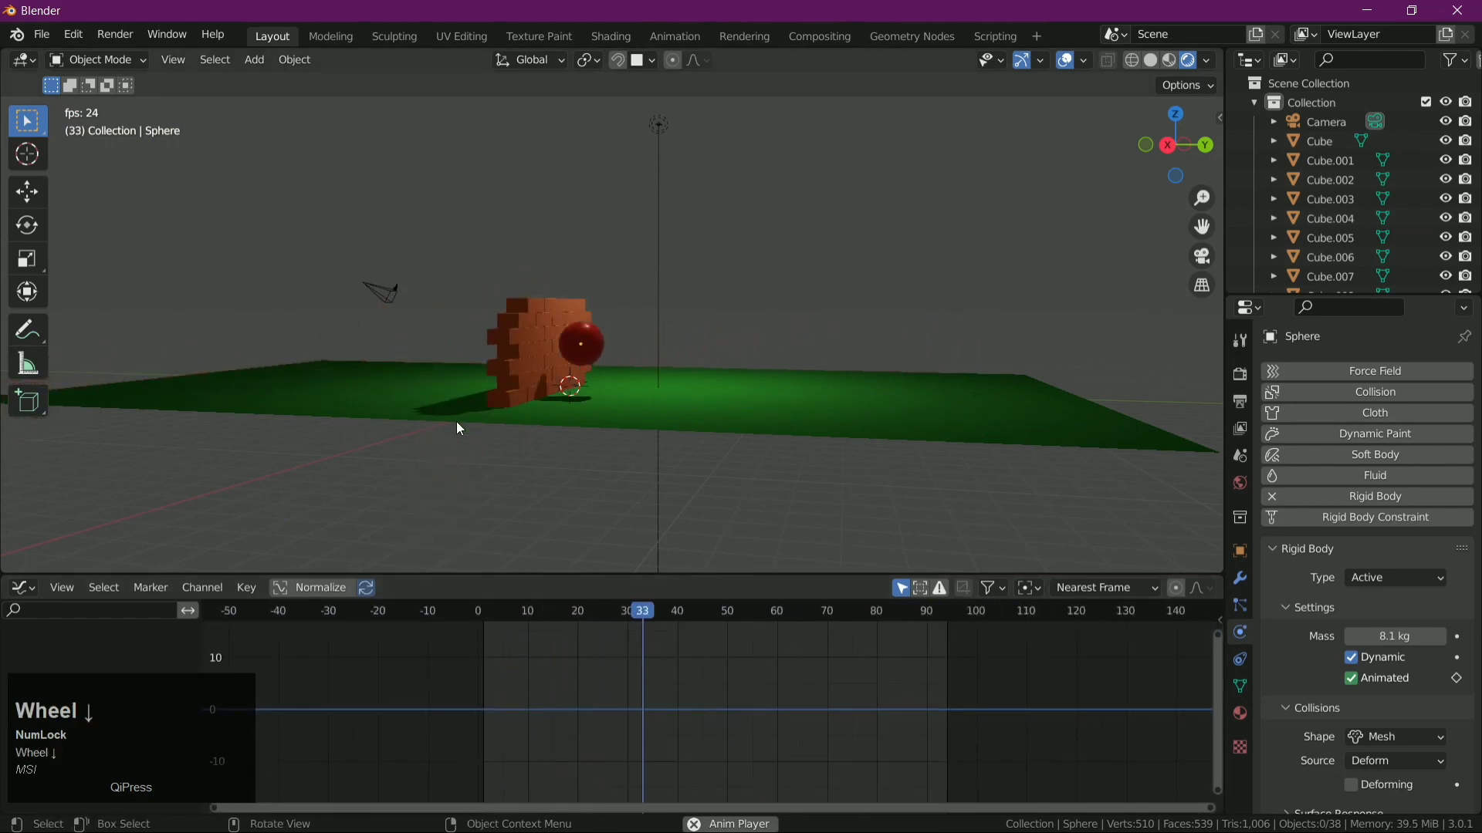
{"action": "key", "text": "space"}
{"action": "left_click", "coordinate": [255, 360]}
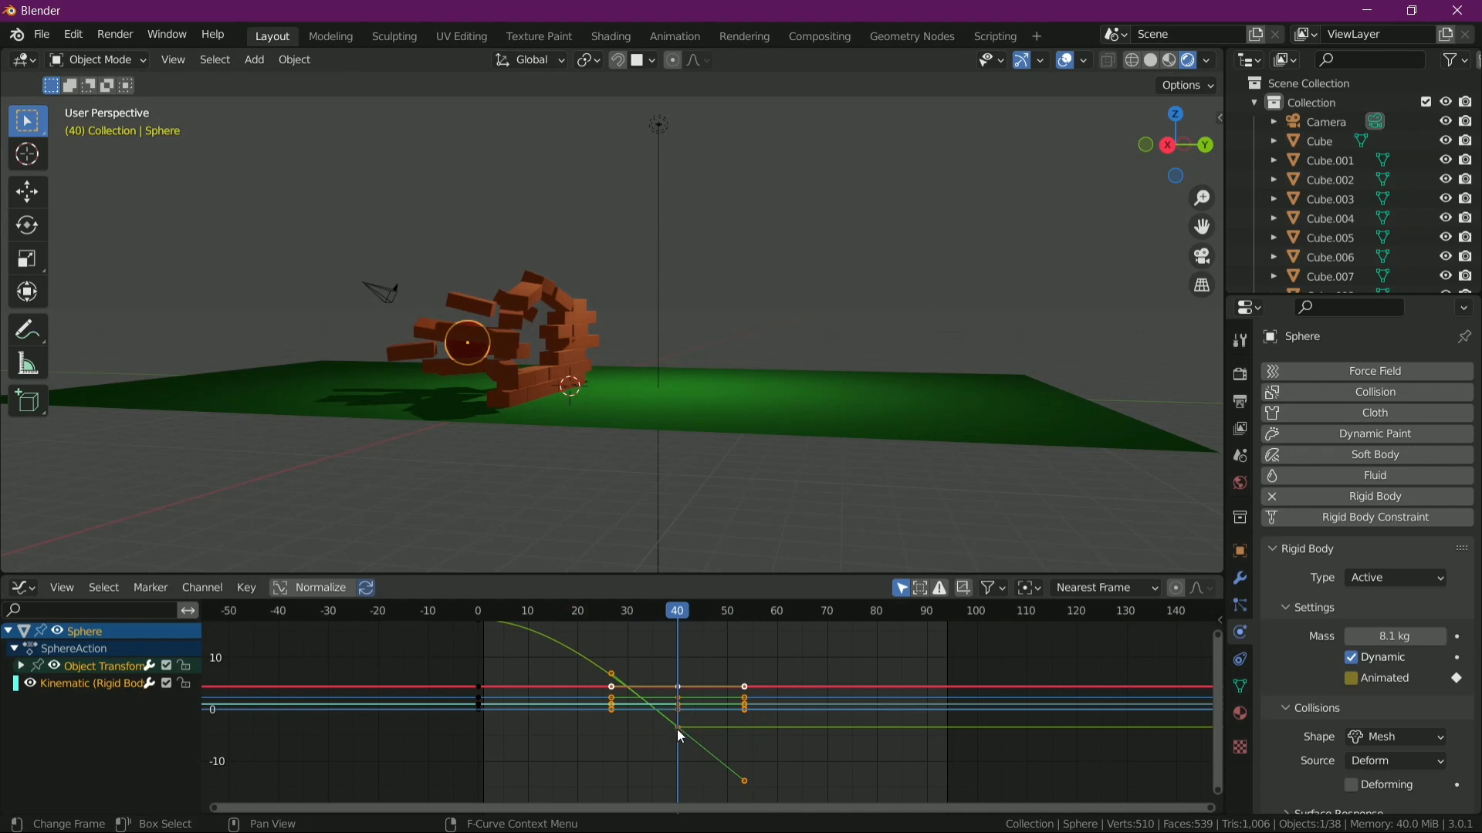
{"action": "right_click", "coordinate": [683, 734]}
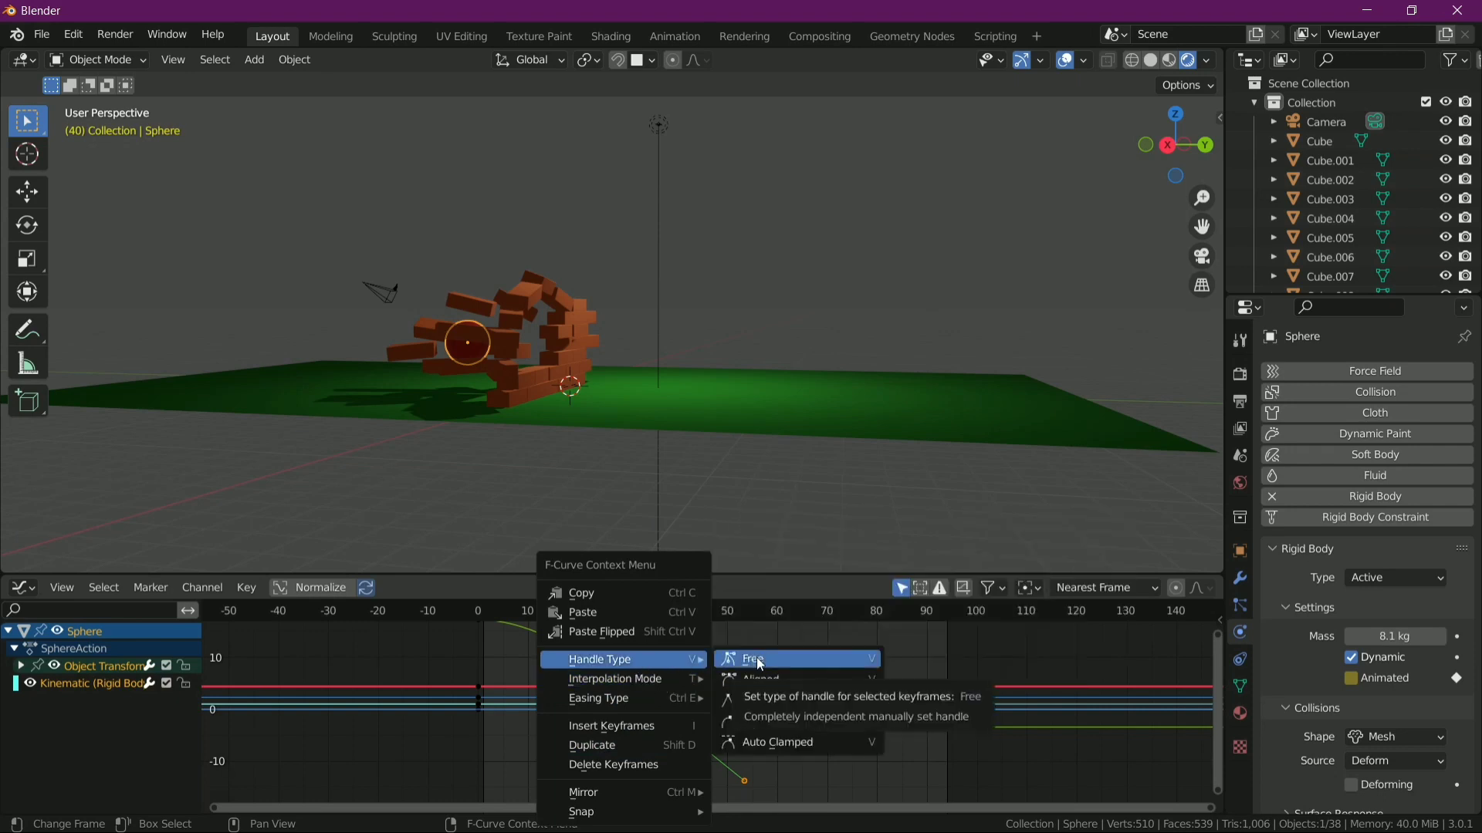
{"action": "left_click", "coordinate": [762, 662]}
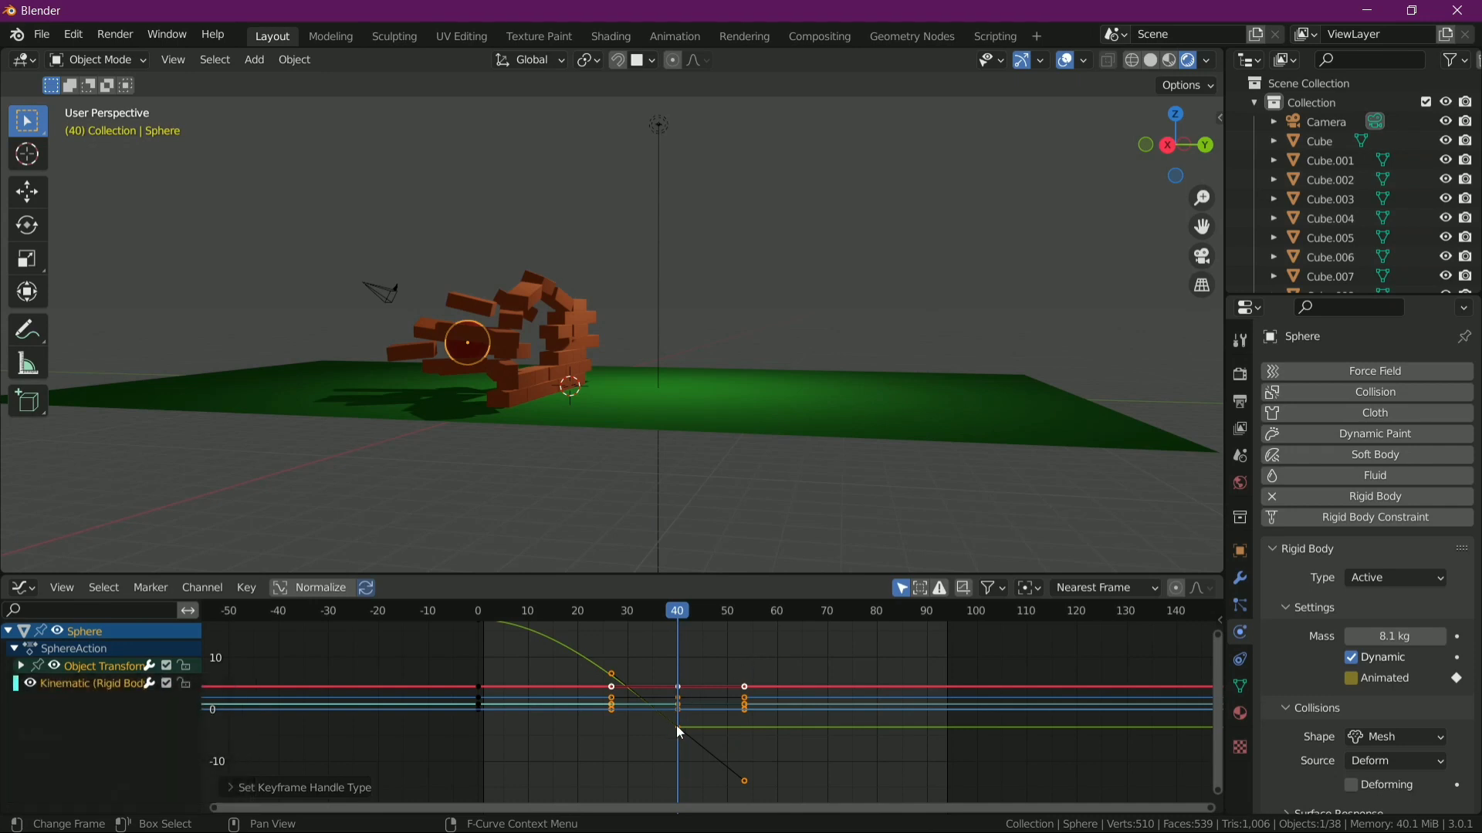
{"action": "right_click", "coordinate": [683, 730]}
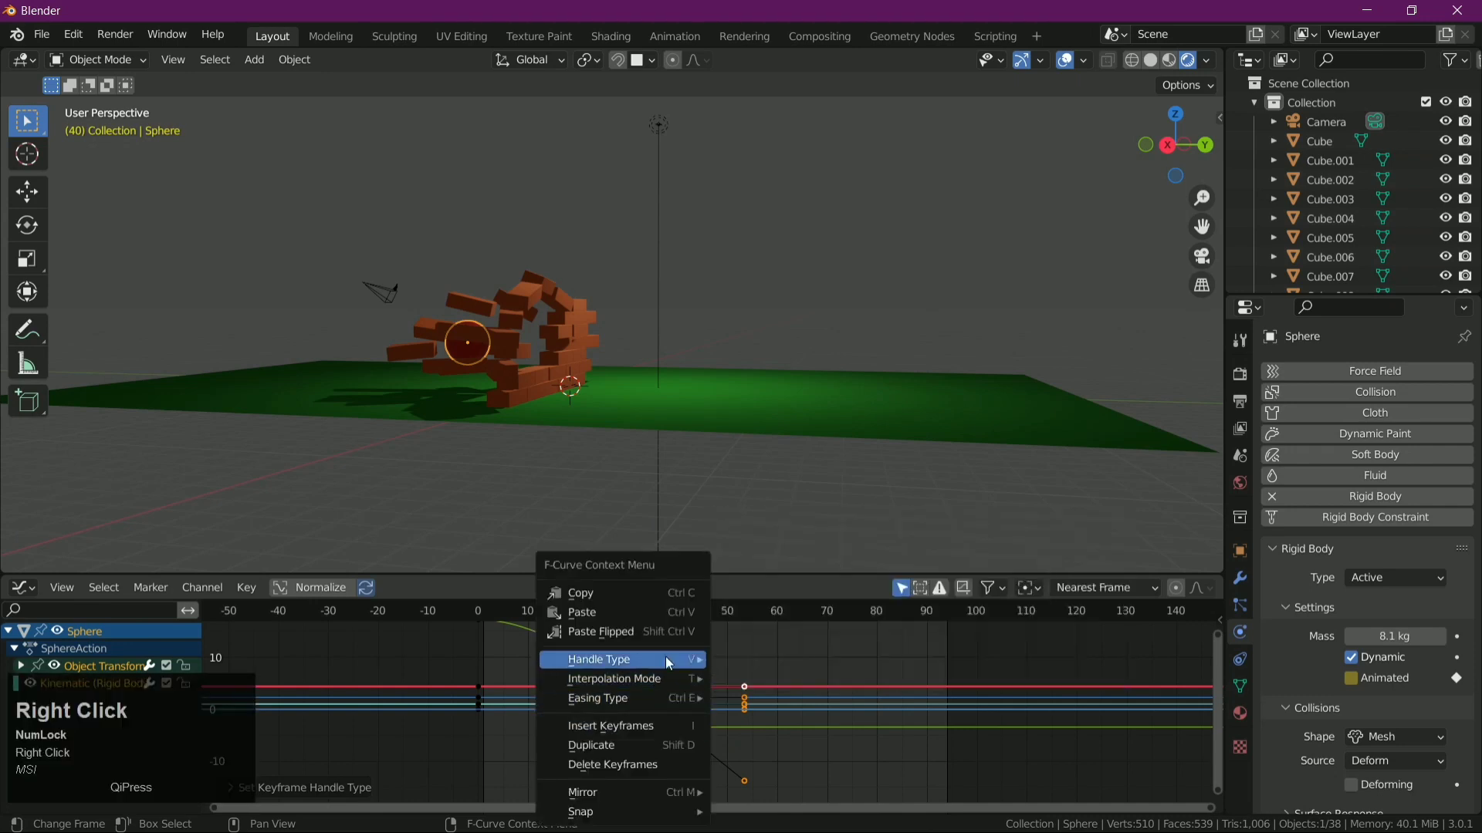
{"action": "left_click", "coordinate": [782, 682]}
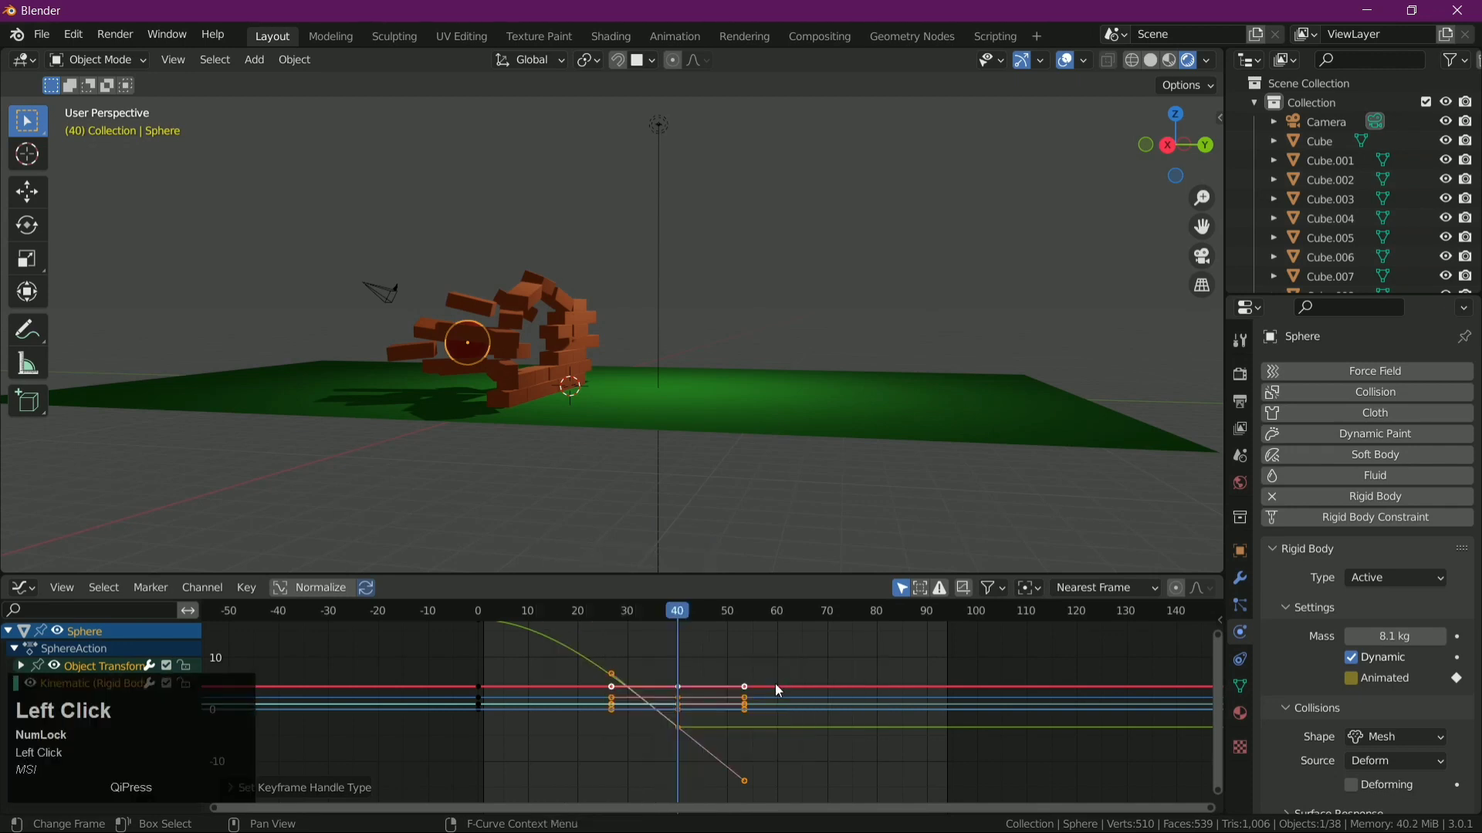
- Play to check the straight-line motion and switch the editor back to the Timeline
{"action": "key", "text": "space"}
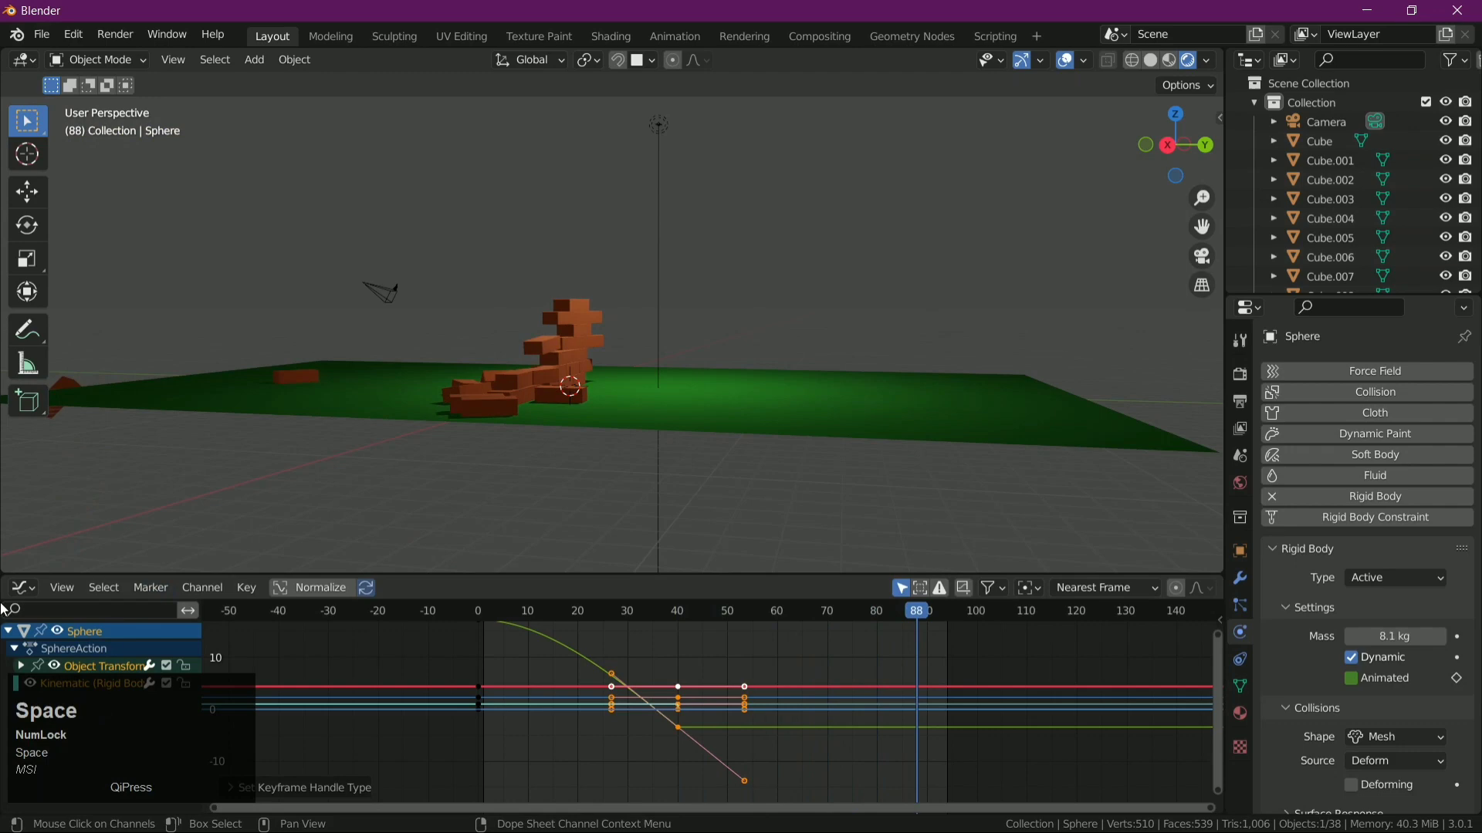
{"action": "left_click", "coordinate": [36, 585]}
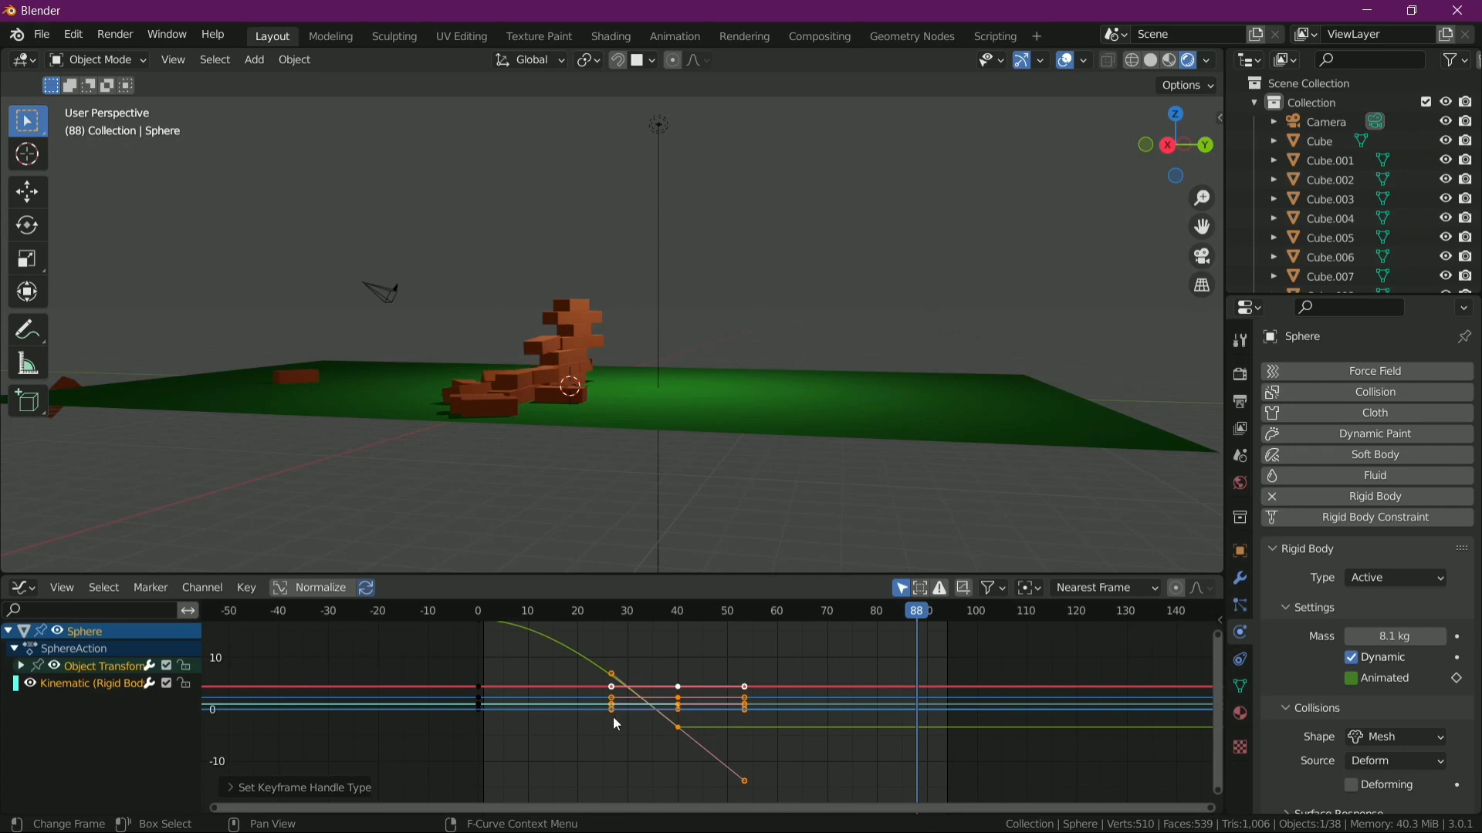
{"action": "left_click", "coordinate": [29, 588]}
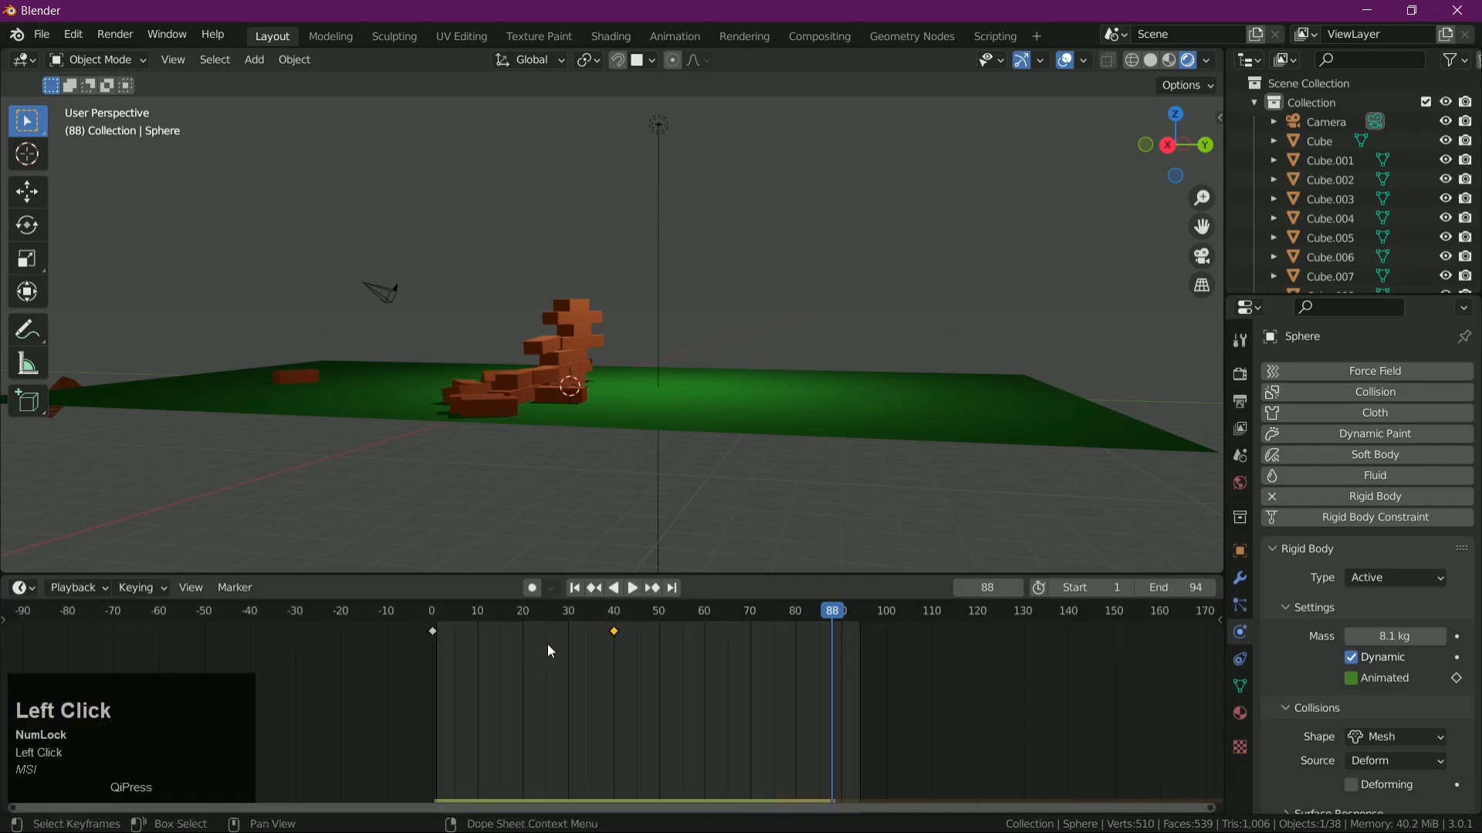
- Move the sphere's keyframe from frame 40 to about frame 20
{"action": "key", "text": "space"}
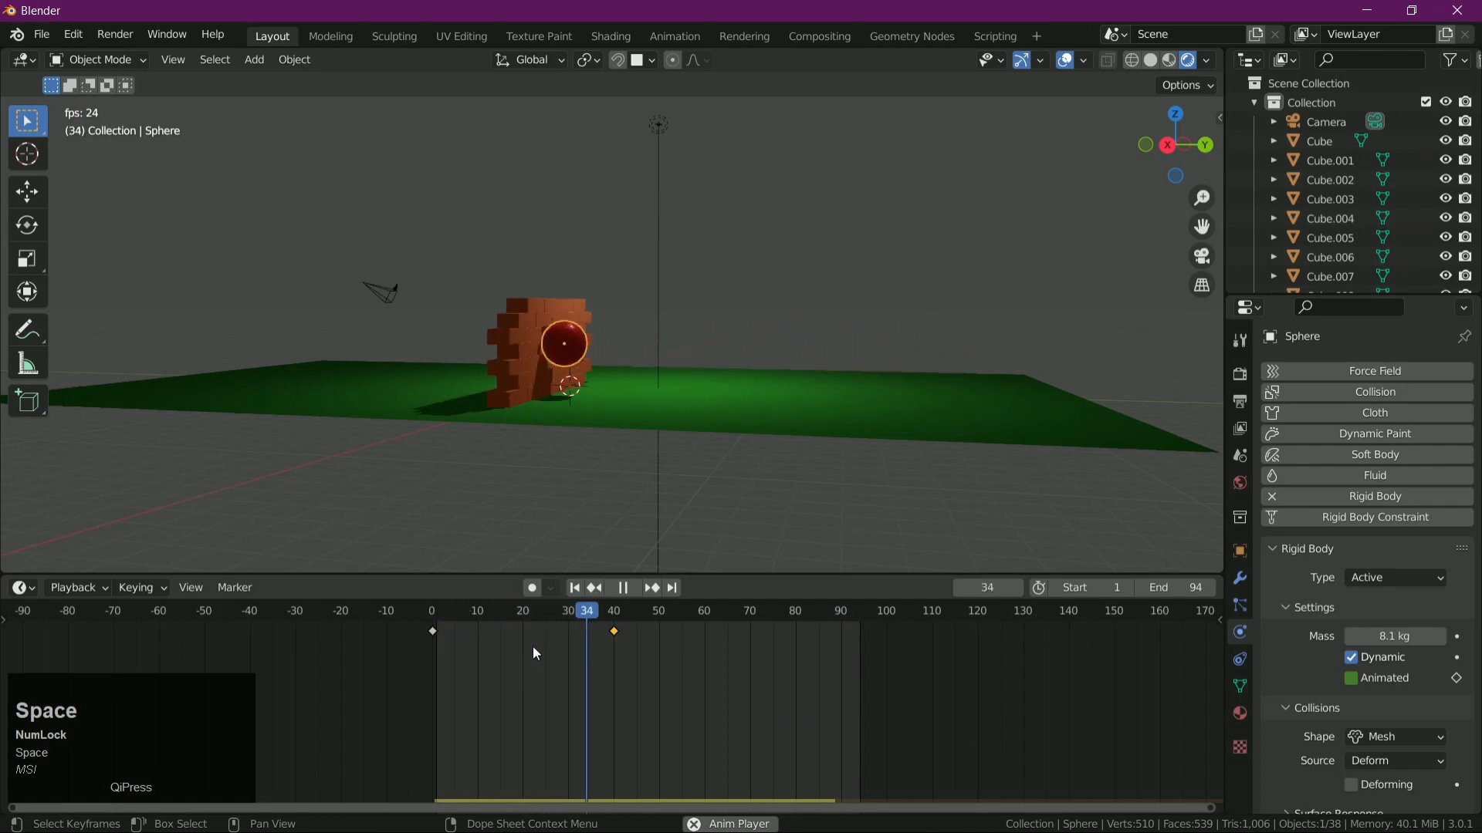
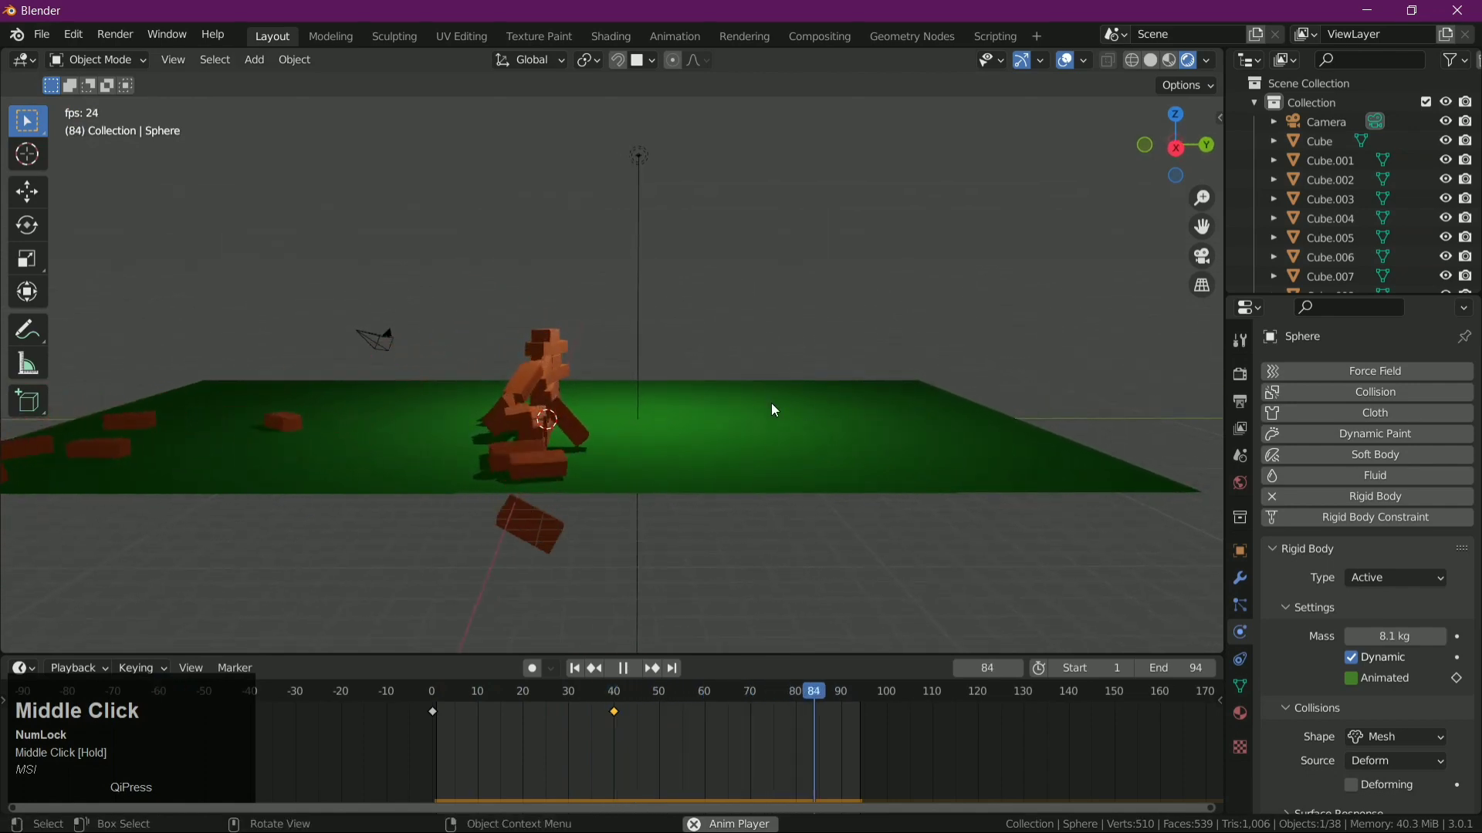
{"action": "key", "text": "space"}
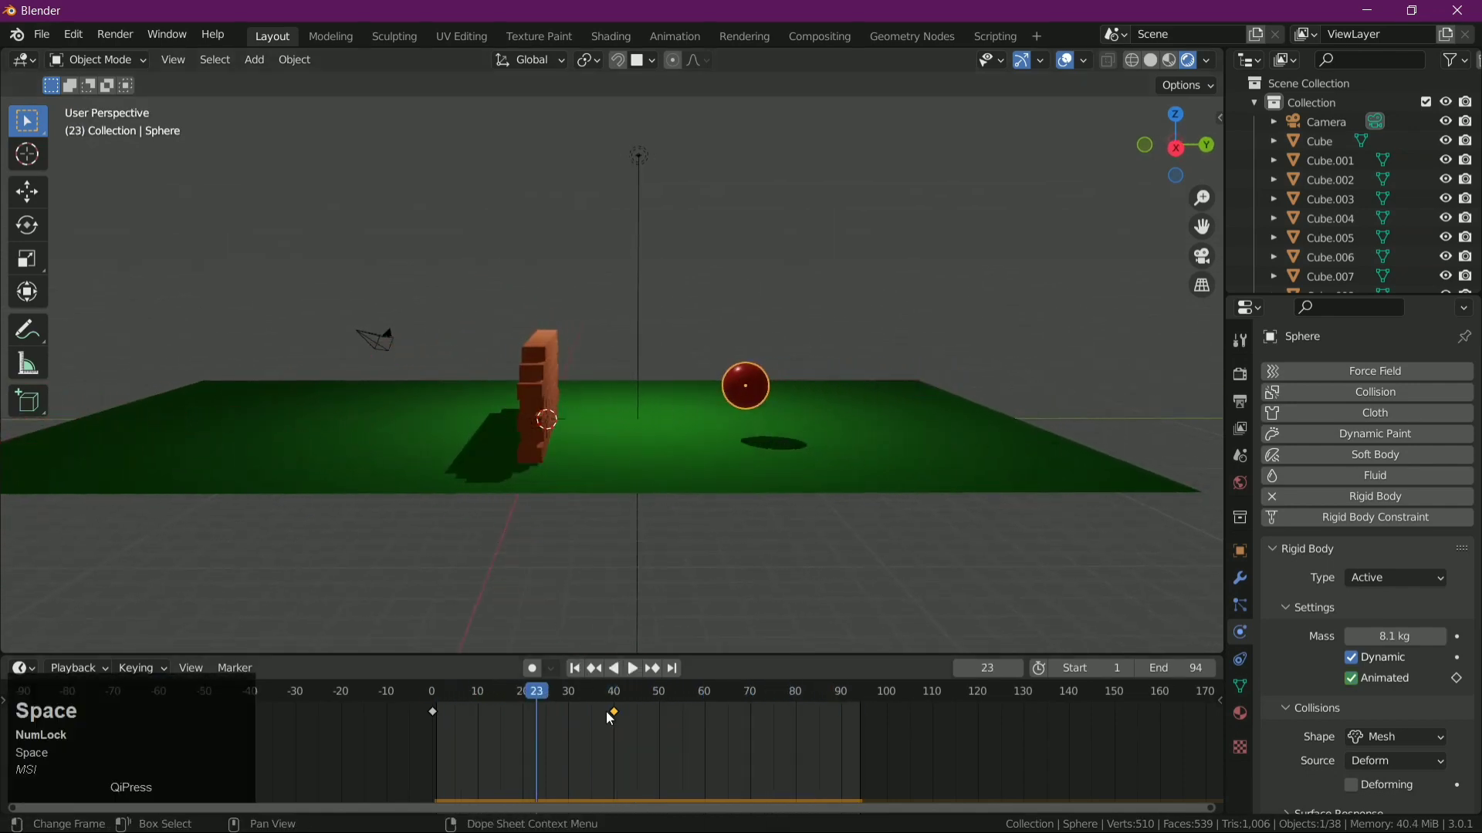
{"action": "left_click", "coordinate": [615, 716]}
{"action": "key", "text": "g"}
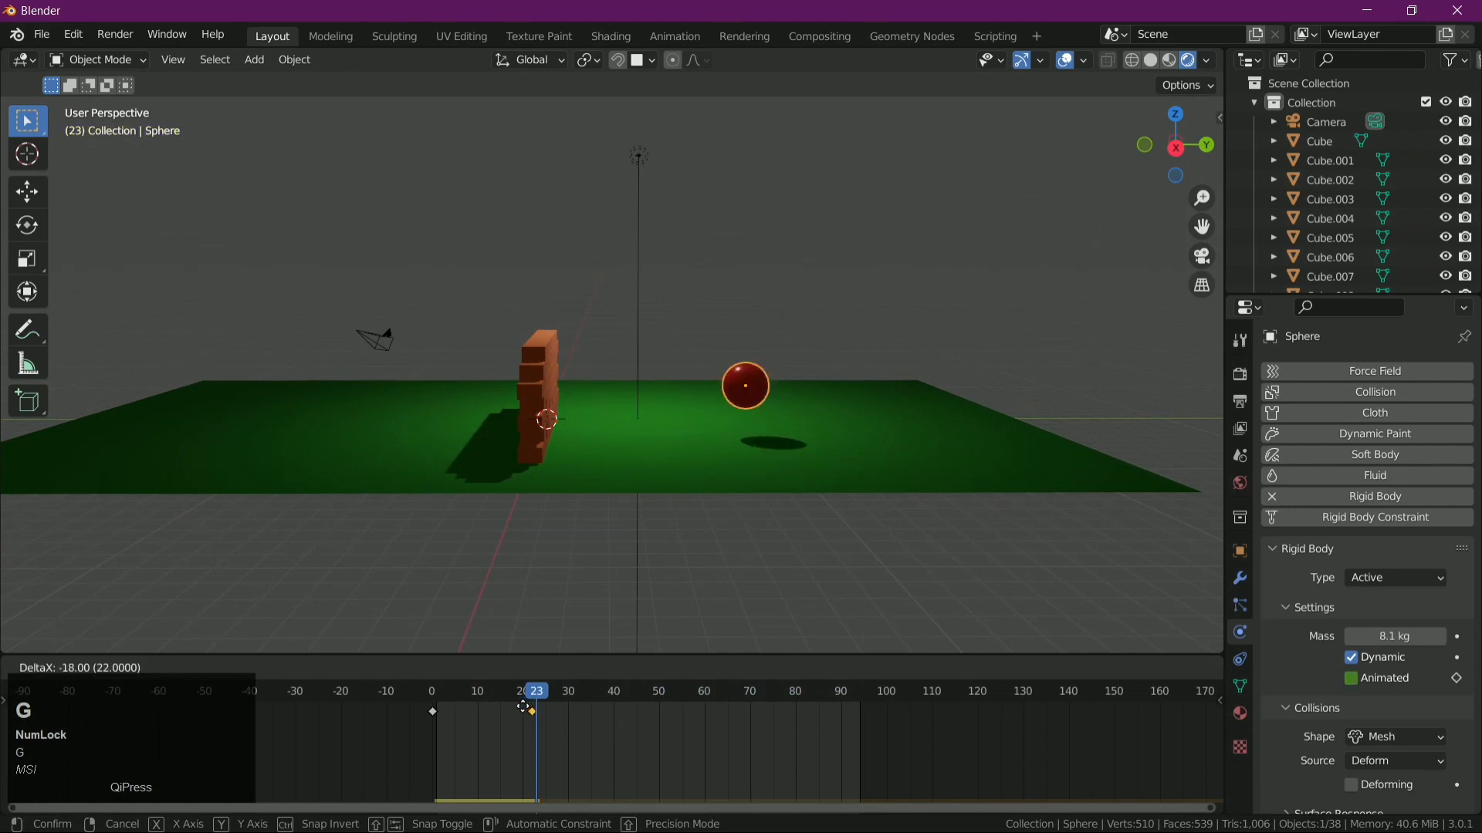
{"action": "left_click", "coordinate": [530, 715]}
- Replay the animation and view the wall knocked down by the earlier impact
{"action": "key", "text": "space"}
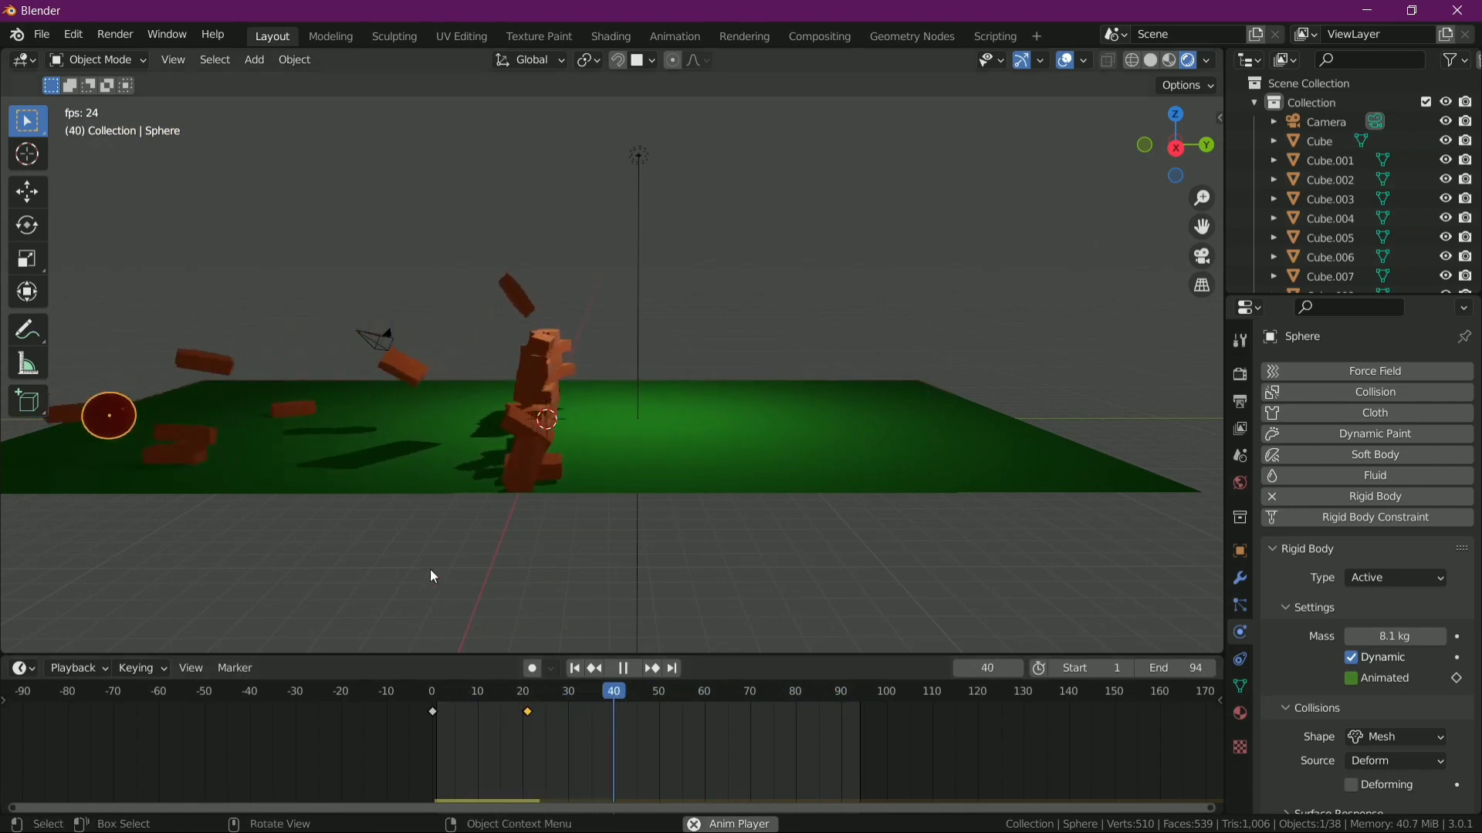
{"action": "scroll", "scroll_direction": "down", "scroll_amount": 3}
{"action": "left_click_drag", "start_coordinate": [434, 561], "coordinate": [856, 322]}
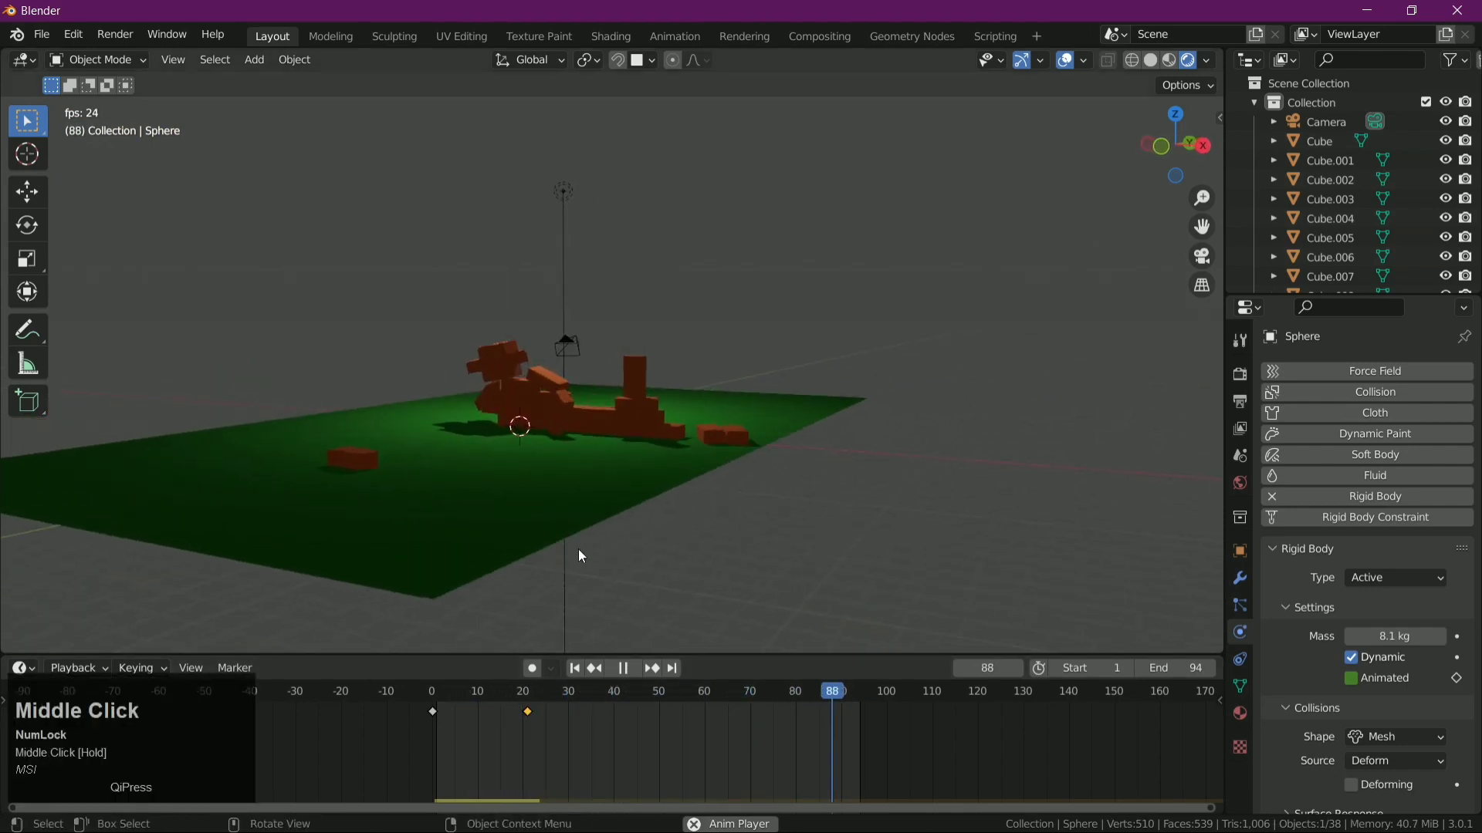